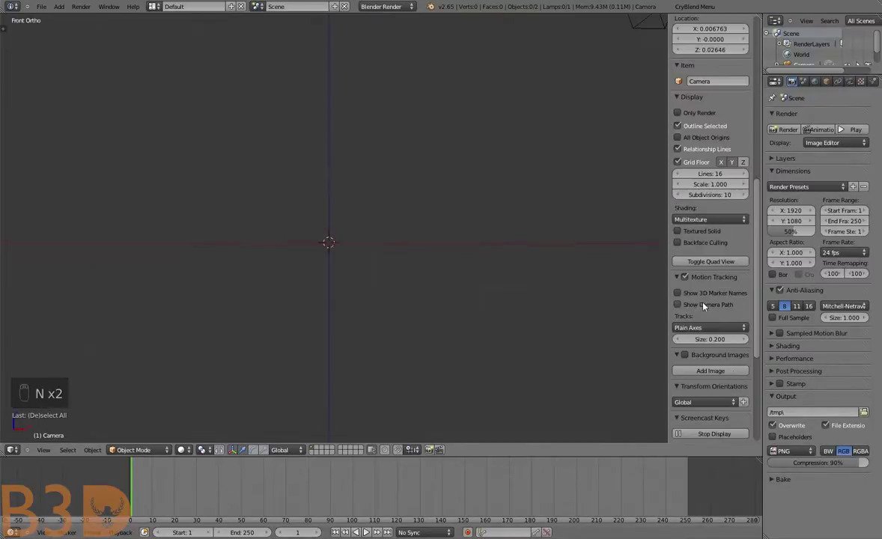
# Load the chest-of-drawers photo as a background reference image for the front view
pyautogui.press('n')
pyautogui.press('n')
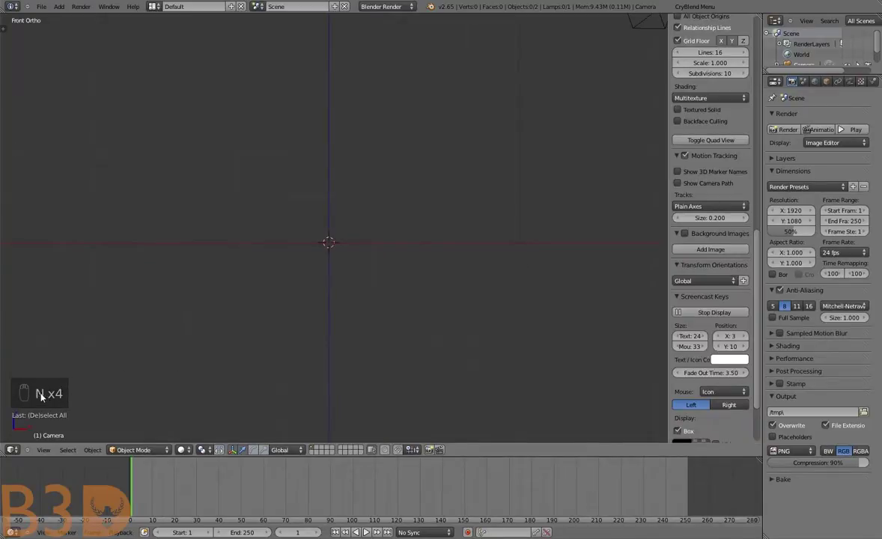
pyautogui.press('n')
pyautogui.press('n')
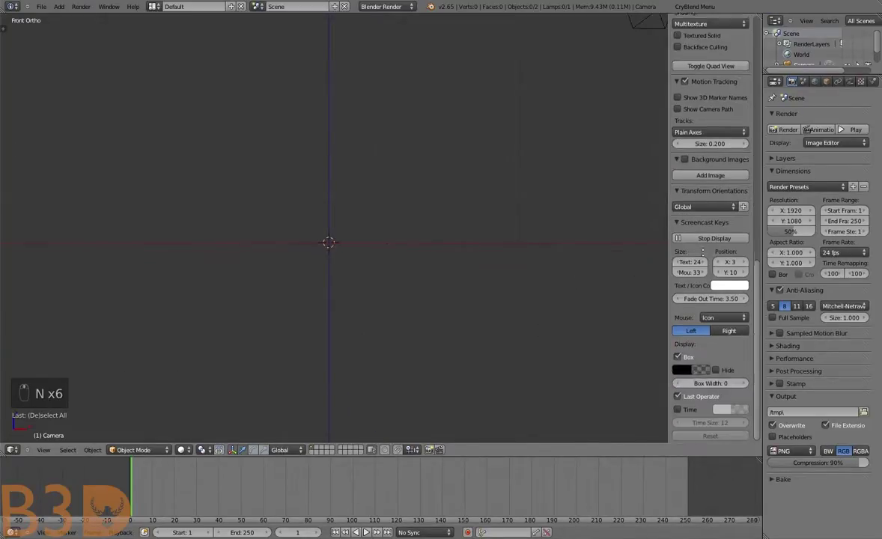
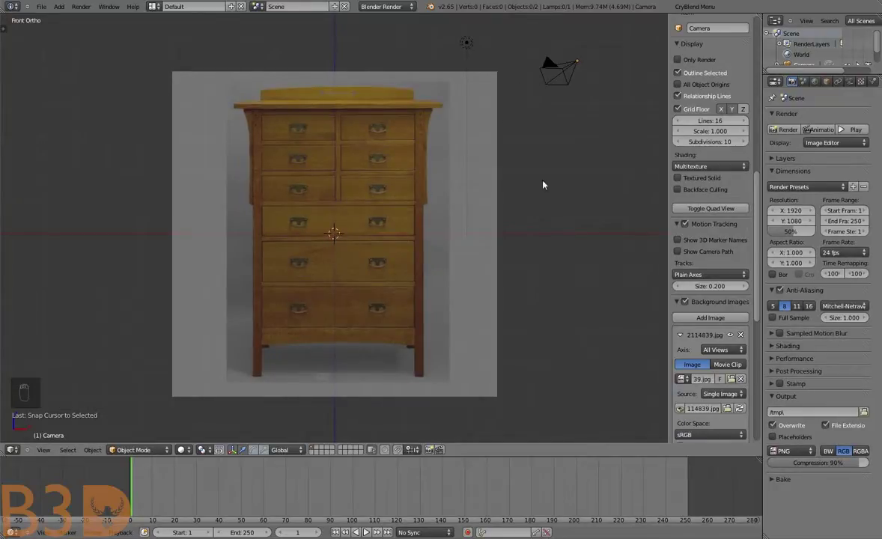
# Add a new cube to the scene in the front orthographic view
pyautogui.press('n')
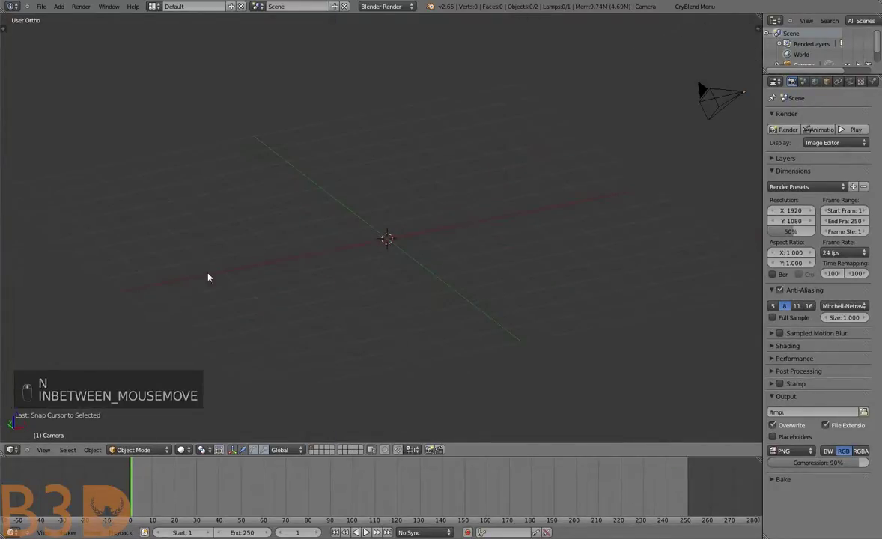
pyautogui.press('n')
pyautogui.press('shift+a')
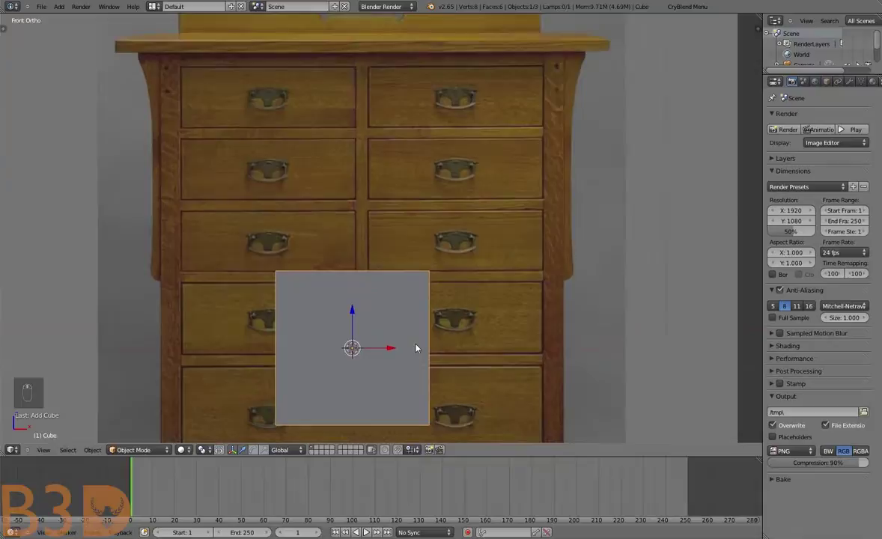
# Move the cube up so it sits over the top of the chest in the photo
pyautogui.press('g')
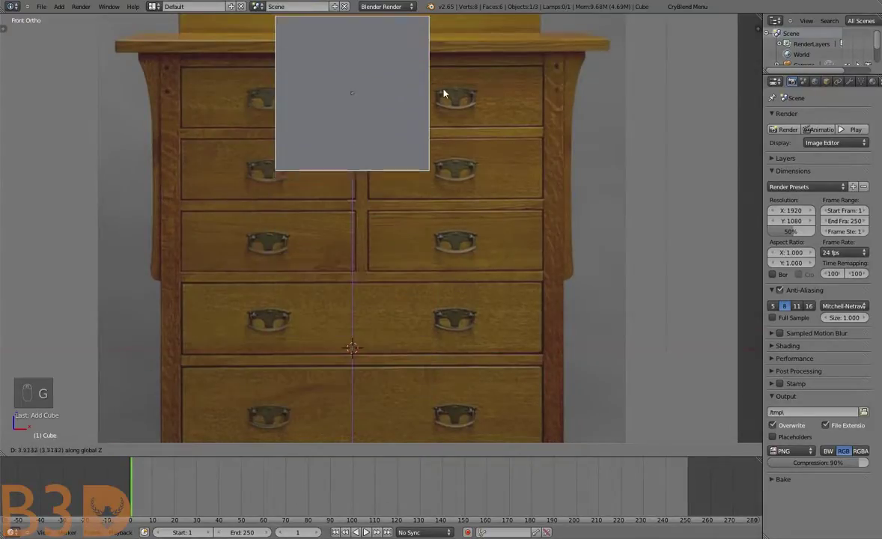
pyautogui.moveTo(457, 209); pyautogui.dragTo(460, 278)
pyautogui.press('g')
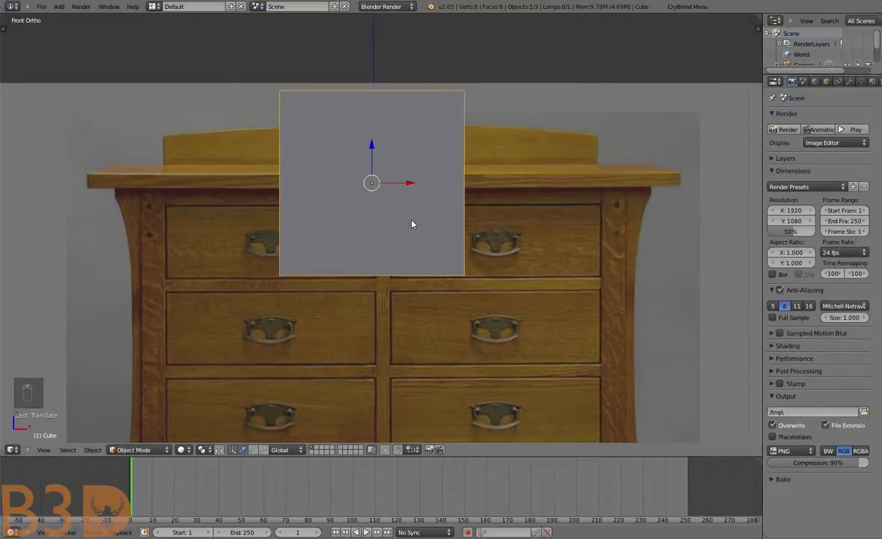
pyautogui.press('g')
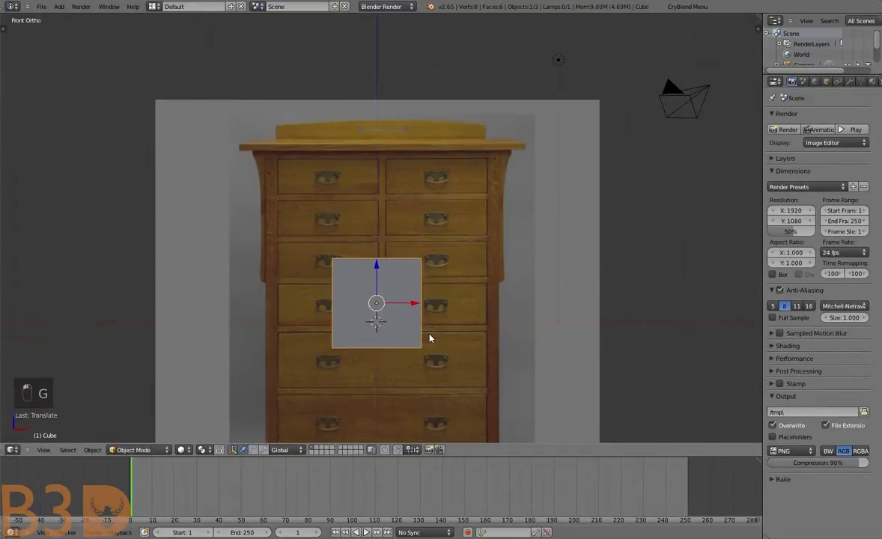
pyautogui.press('g')
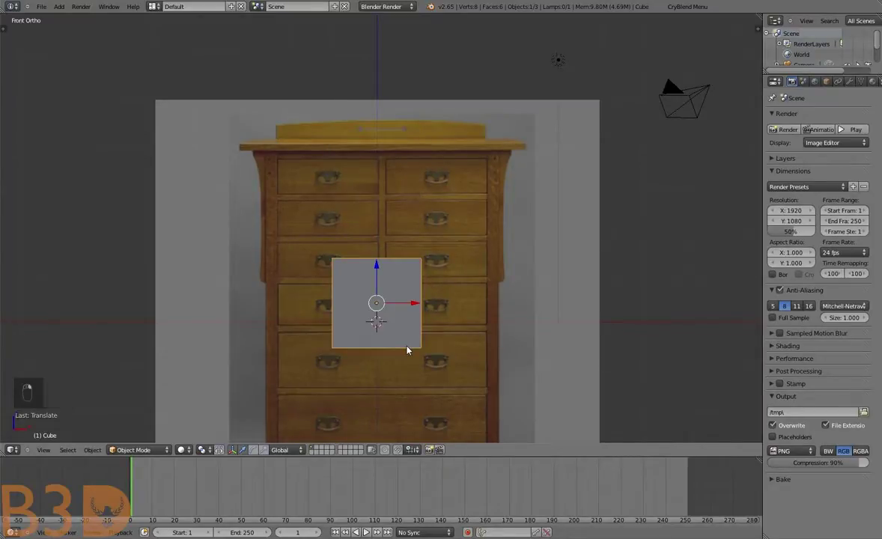
pyautogui.press('ctrl+z')
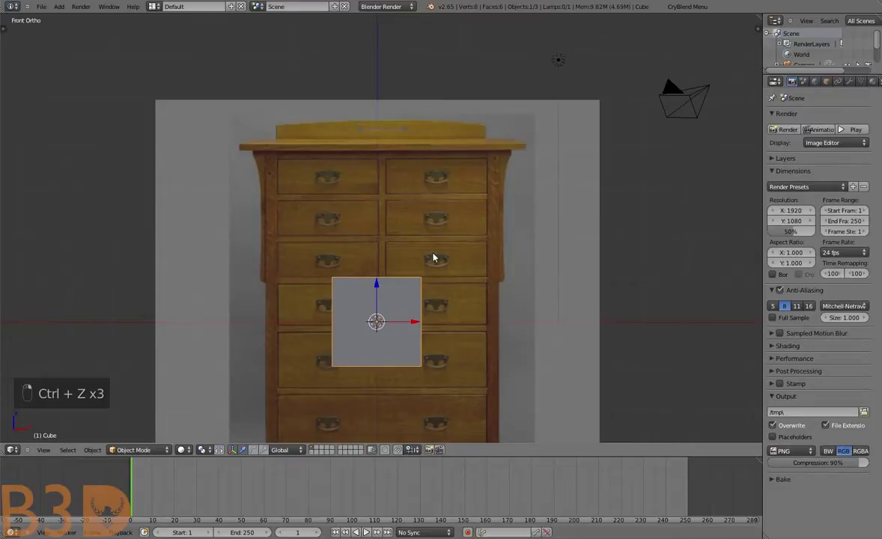
pyautogui.press('g')
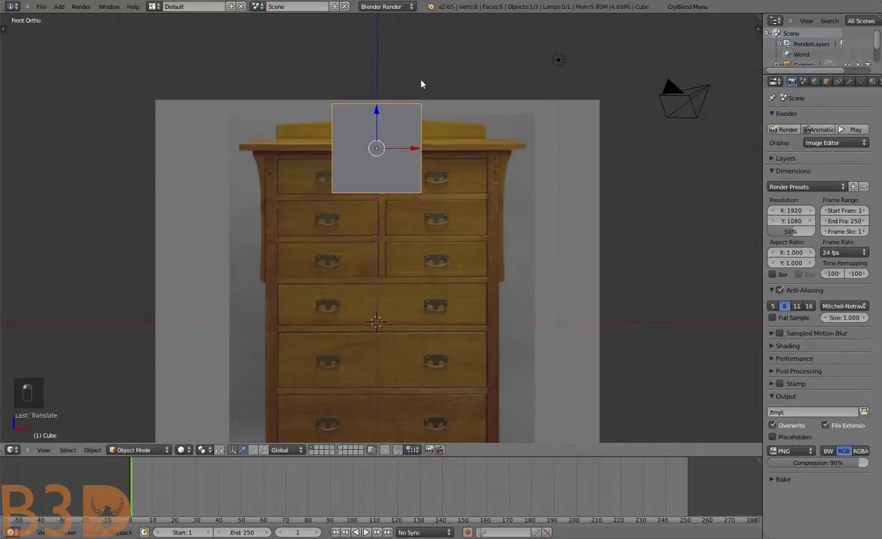
# Flatten the cube vertically into a thin slab the height of the tabletop
pyautogui.moveTo(407, 273); pyautogui.dragTo(402, 346)
pyautogui.moveTo(404, 337); pyautogui.dragTo(500, 306)
pyautogui.press('s')
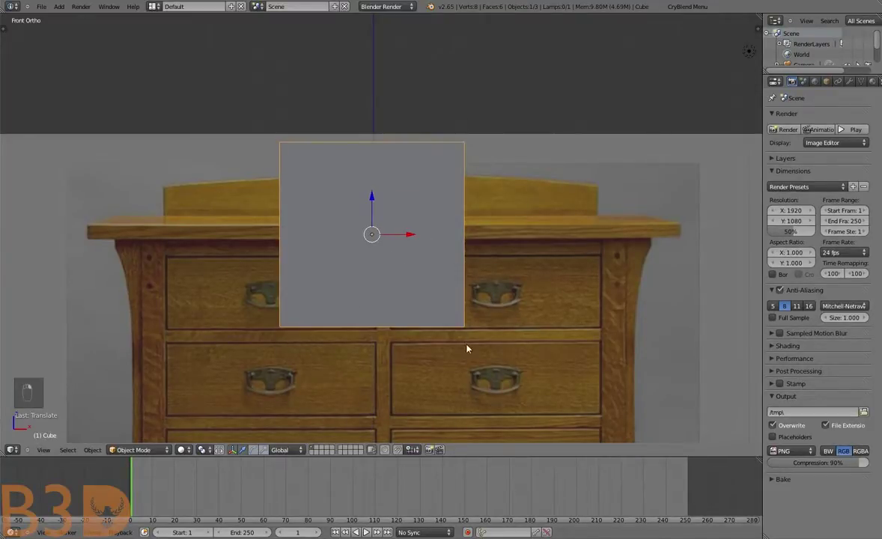
pyautogui.press('s')
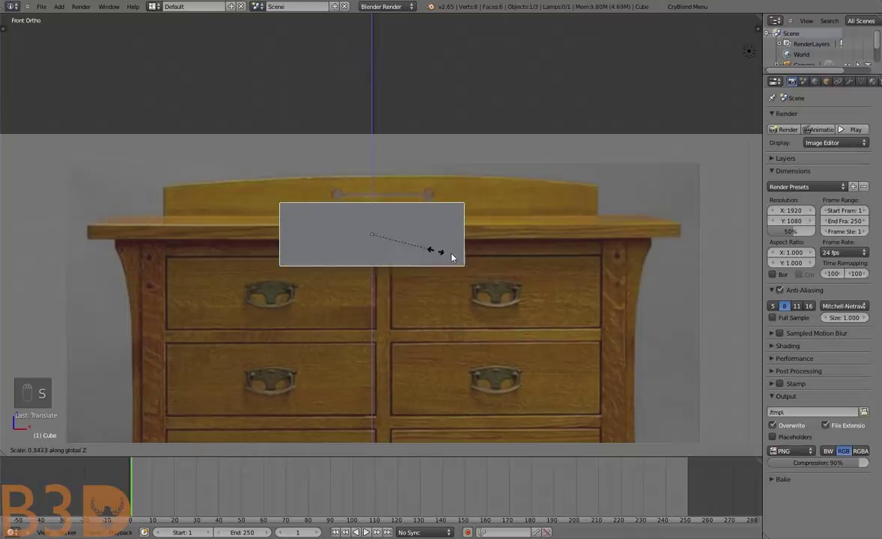
pyautogui.press('s')
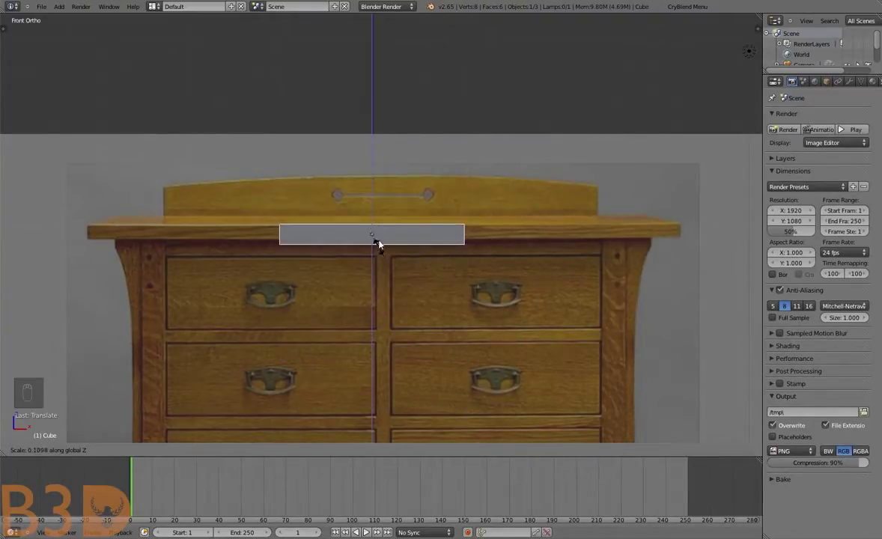
pyautogui.press('s')
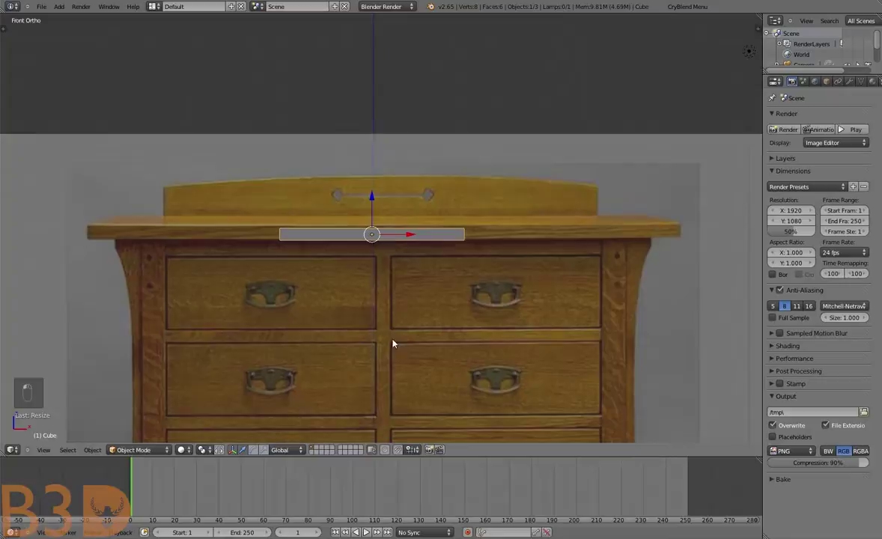
# Position the slab down onto the chest's tabletop edge
pyautogui.press('g')
pyautogui.press('g')
pyautogui.press('a')
pyautogui.middleClick(465, 247)
pyautogui.press('g')
pyautogui.click(487, 313)
pyautogui.press('a')
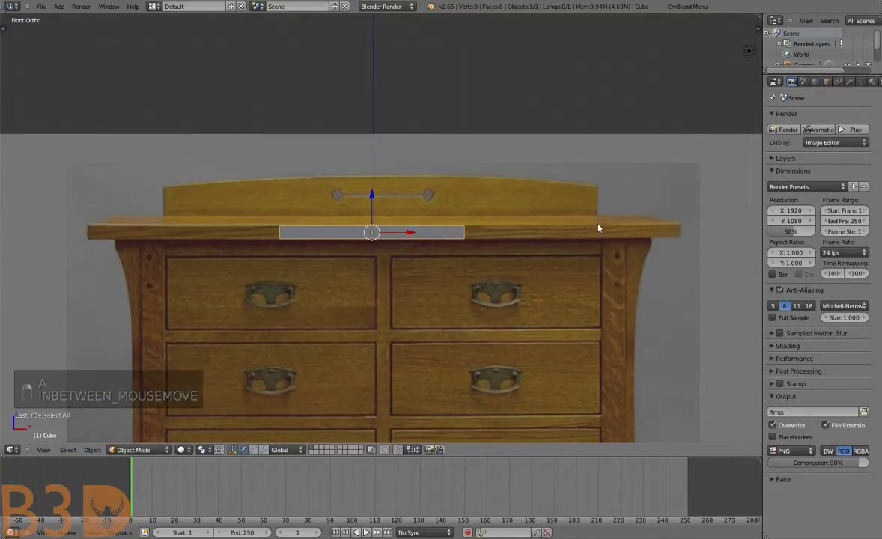
# Stretch the slab across the full tabletop width and enter Edit Mode on it
pyautogui.press('s')
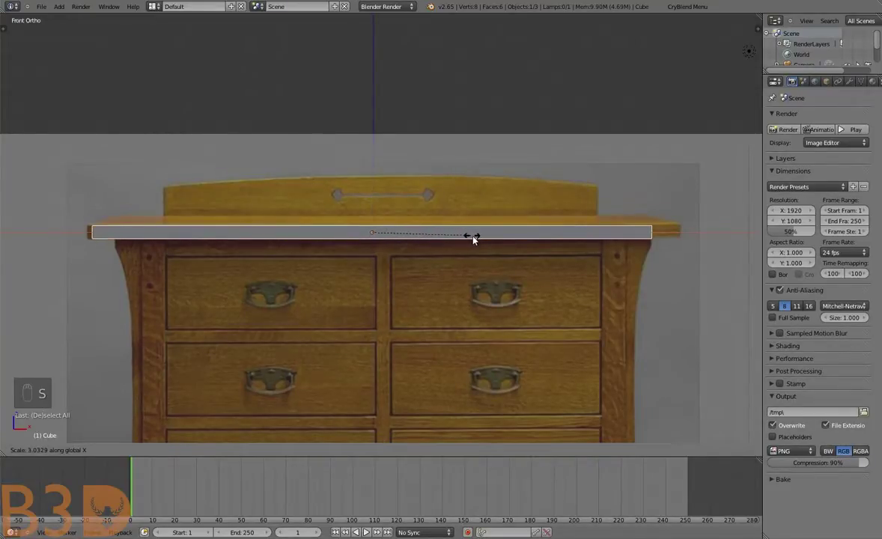
pyautogui.press('g')
pyautogui.press('s')
pyautogui.press('g')
pyautogui.press('Tab')
pyautogui.press('a')
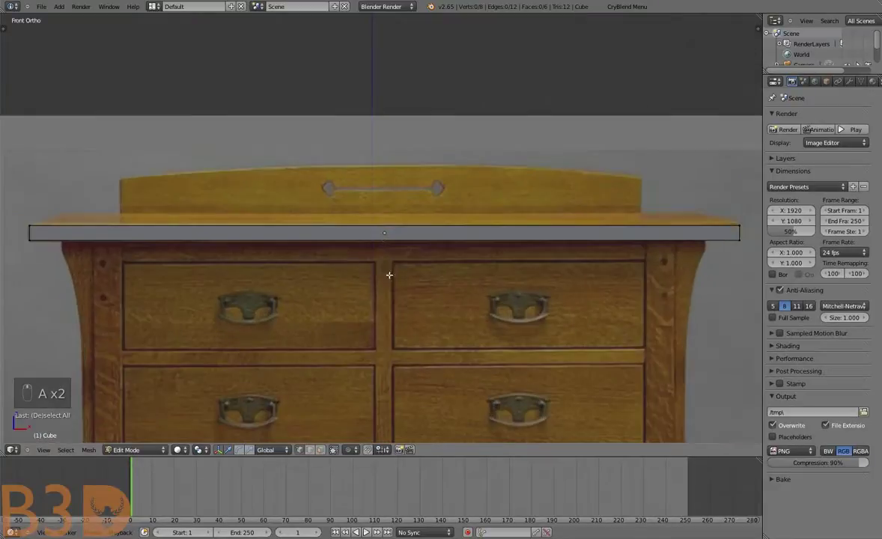
# Cut a centered vertical edge loop through the middle of the slab
pyautogui.press('ctrl+r')
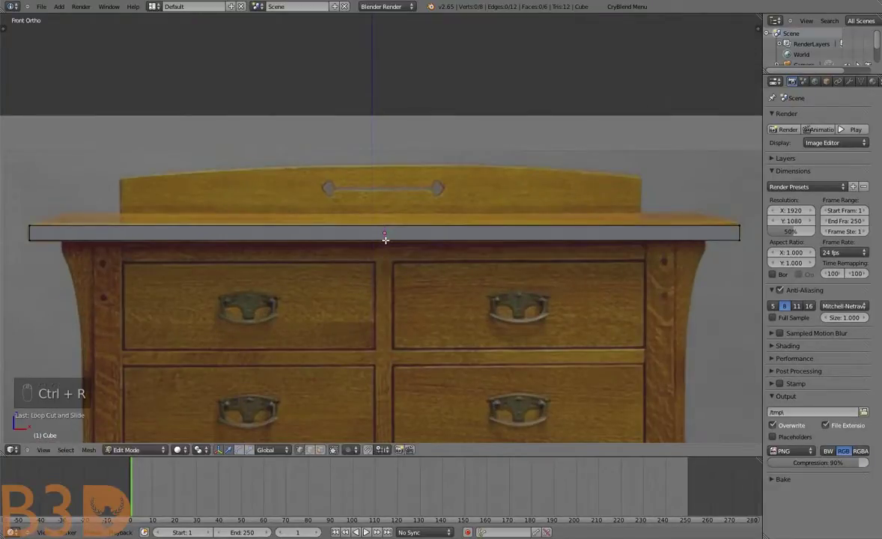
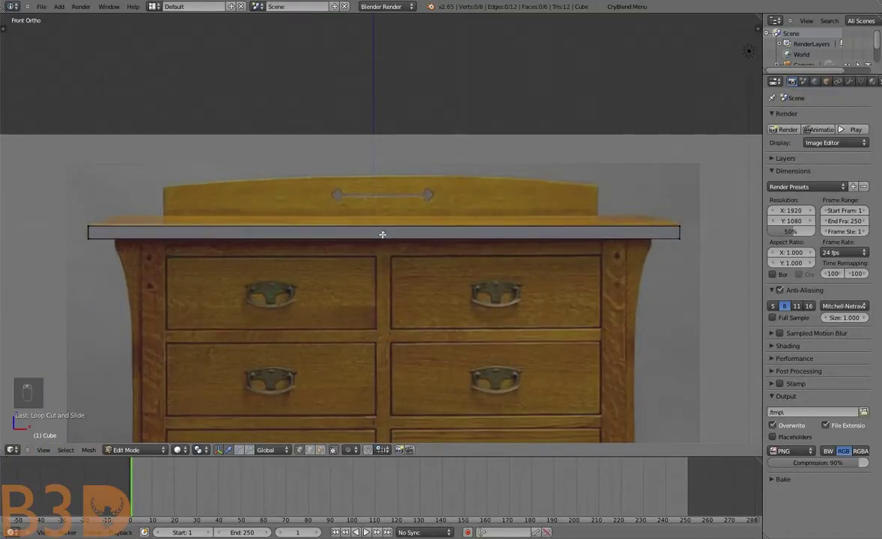
pyautogui.press('ctrl+r')
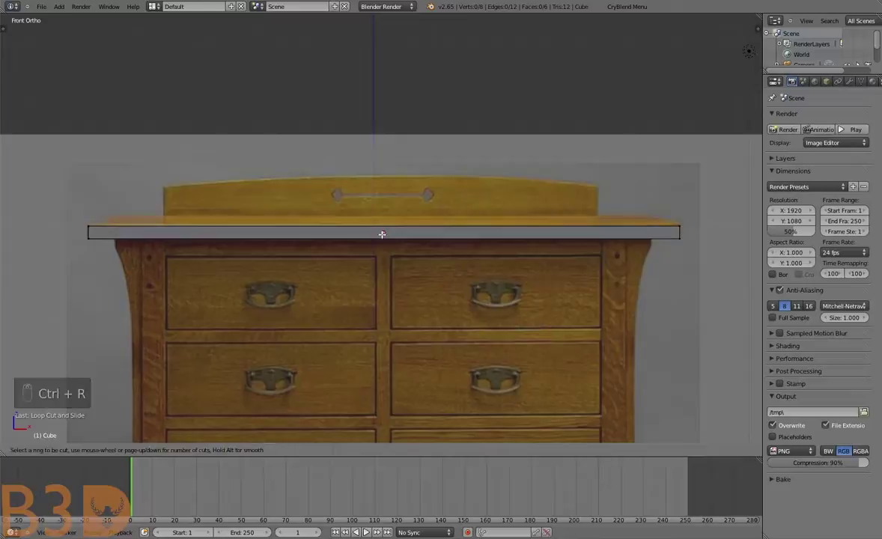
pyautogui.press('a')
pyautogui.press('b')
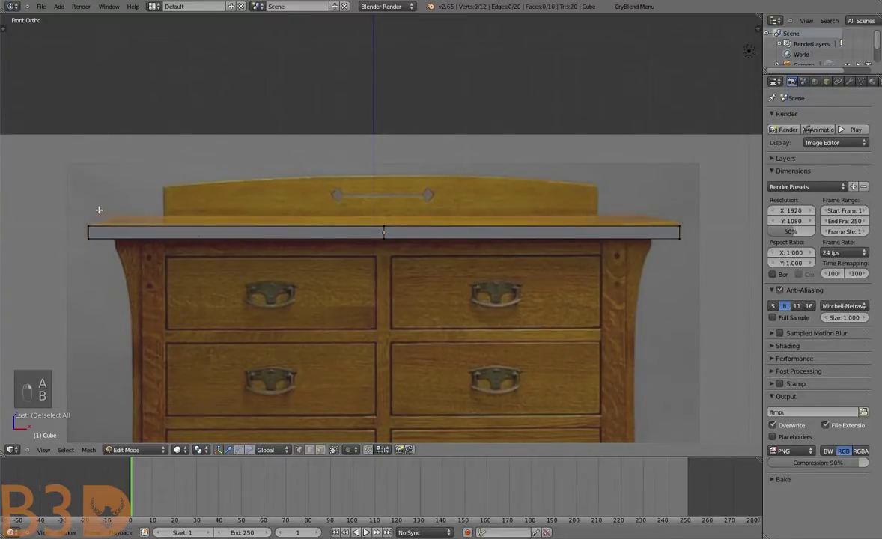
# Delete the slab's left-half vertices and leave Edit Mode for mirroring on X
pyautogui.press('b')
pyautogui.press('g')
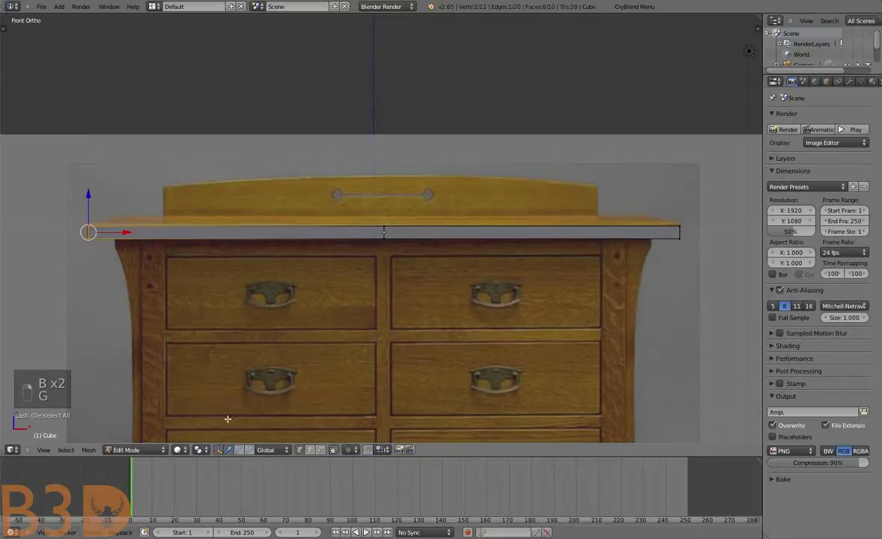
pyautogui.press('b')
pyautogui.press('Delete')
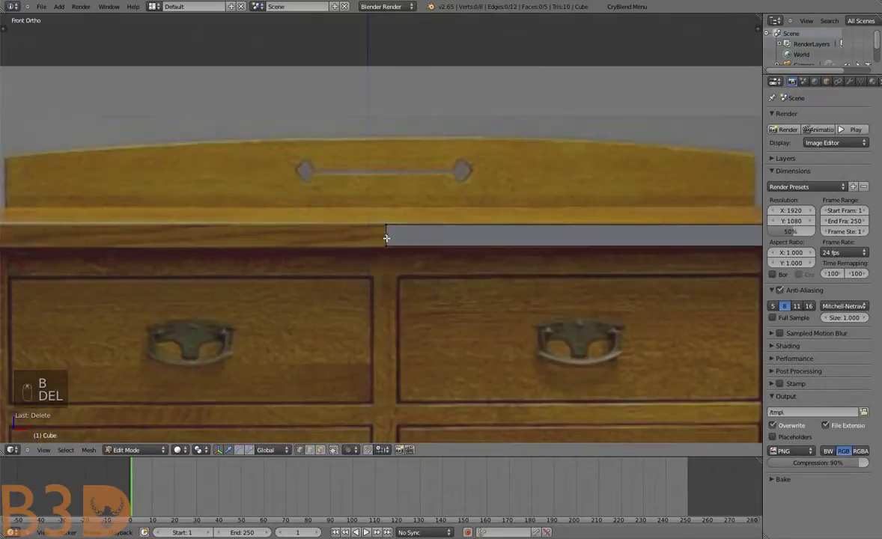
pyautogui.press('Tab')
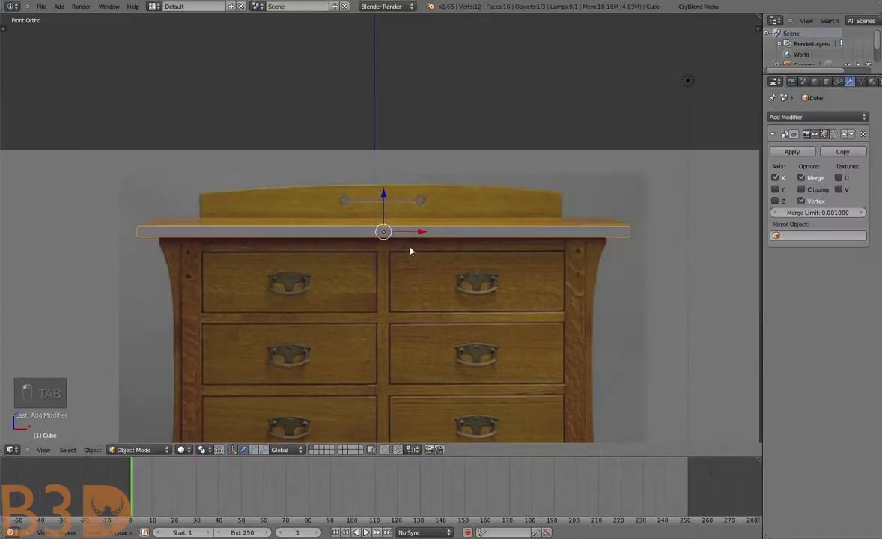
# Orbit around the mirrored slab to inspect it, then return toward the front view
pyautogui.scroll(3)
pyautogui.press('Tab')
pyautogui.press('a')
pyautogui.press('a')
pyautogui.press('g')
pyautogui.press('g')
pyautogui.press('g')
pyautogui.press('g')
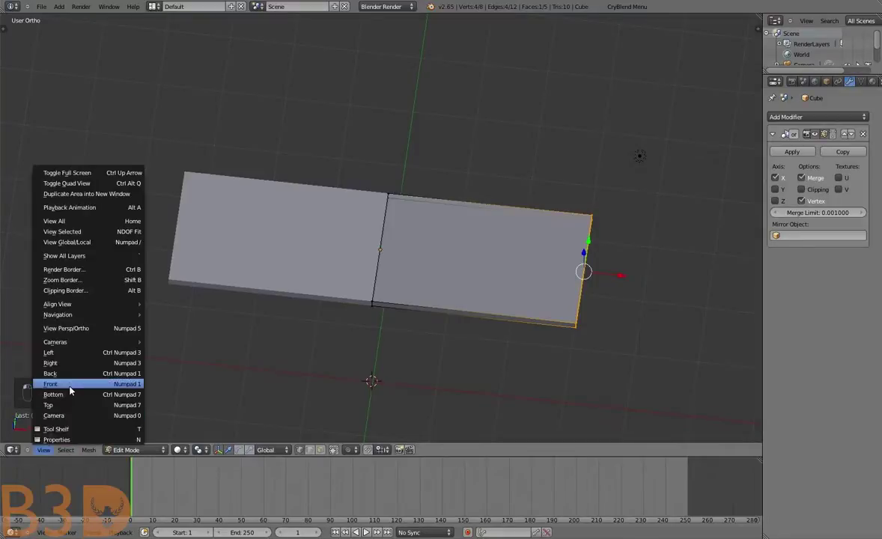
pyautogui.press('g')
pyautogui.press('a')
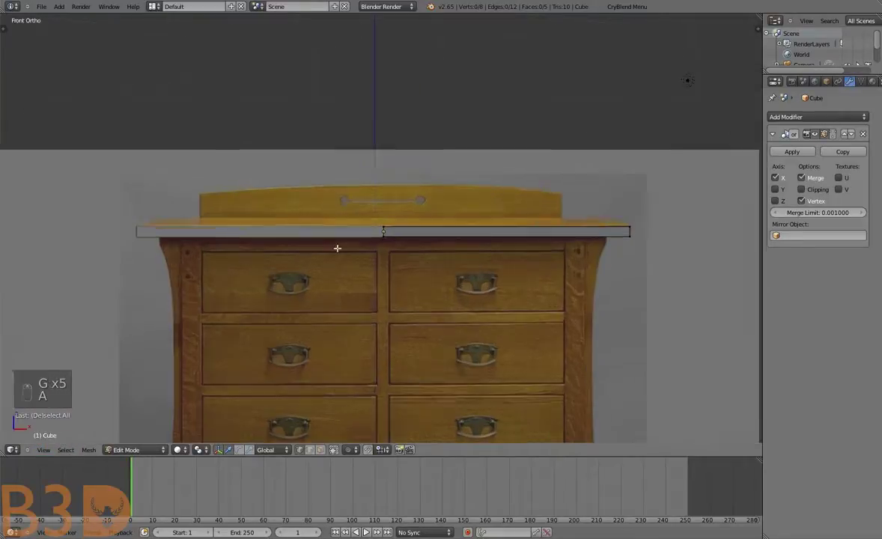
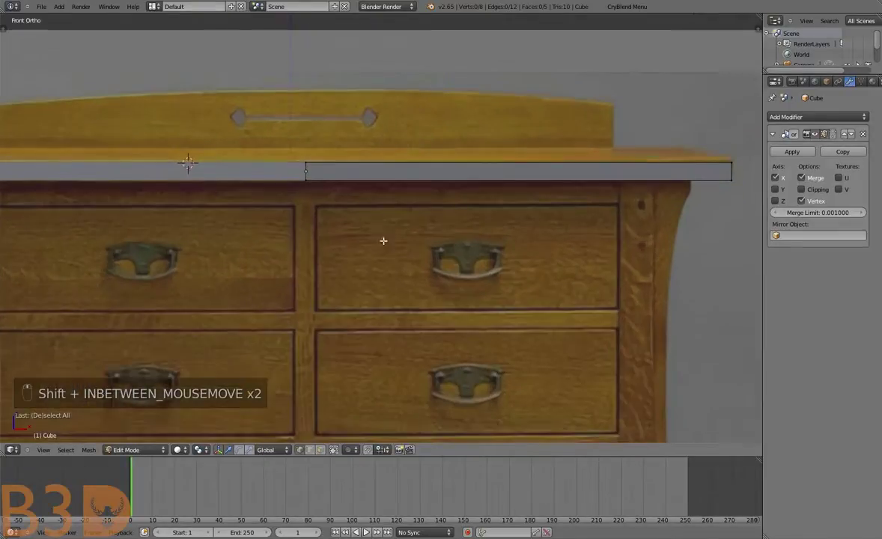
pyautogui.press('a')
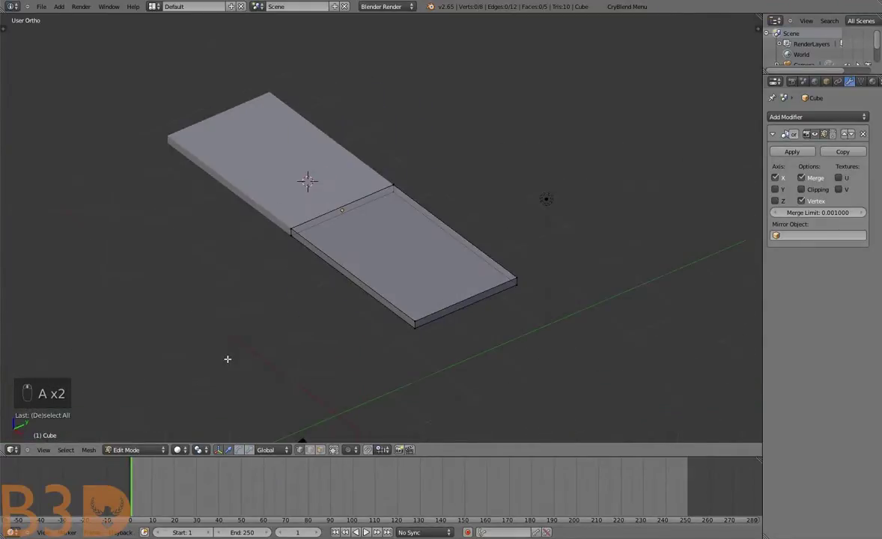
pyautogui.press('KP_5')
pyautogui.press('b')
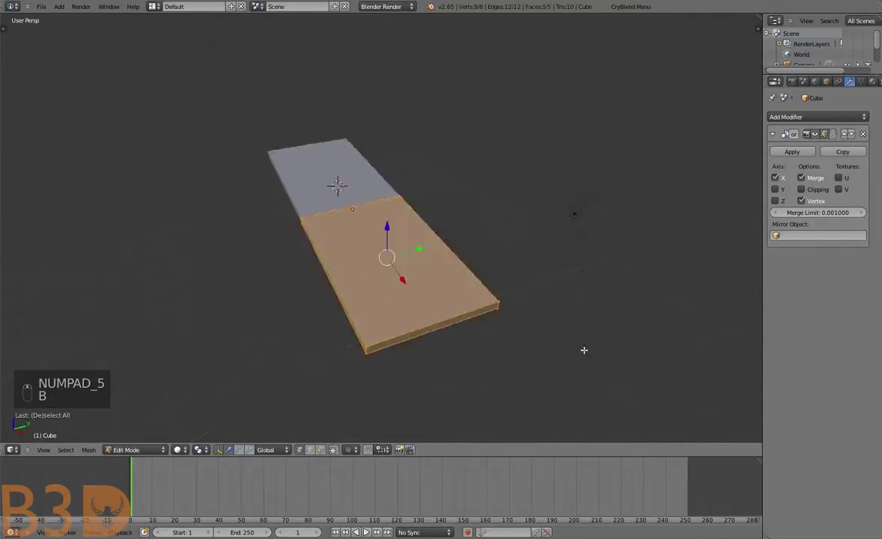
# Scale the slab from the side view so its depth matches the reference tabletop
pyautogui.press('s')
pyautogui.press('s')
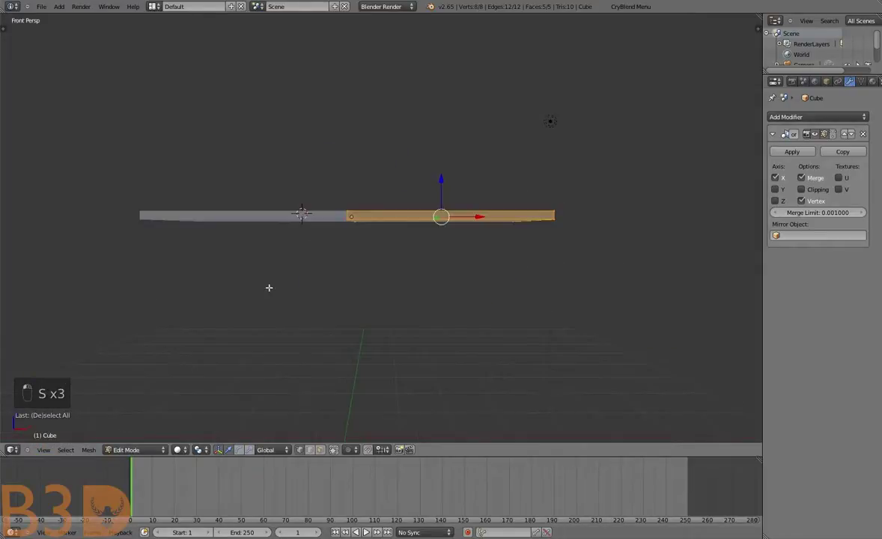
pyautogui.press('KP_5')
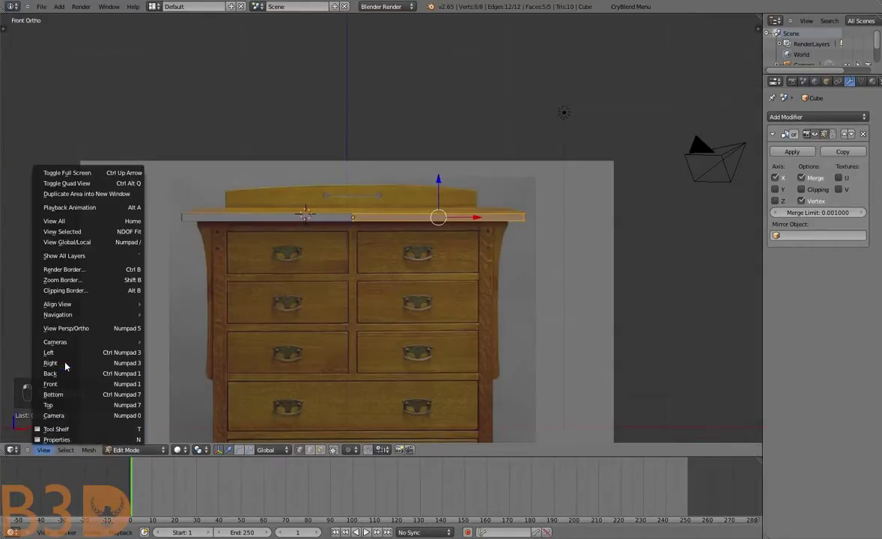
pyautogui.press('KP_5')
pyautogui.press('s')
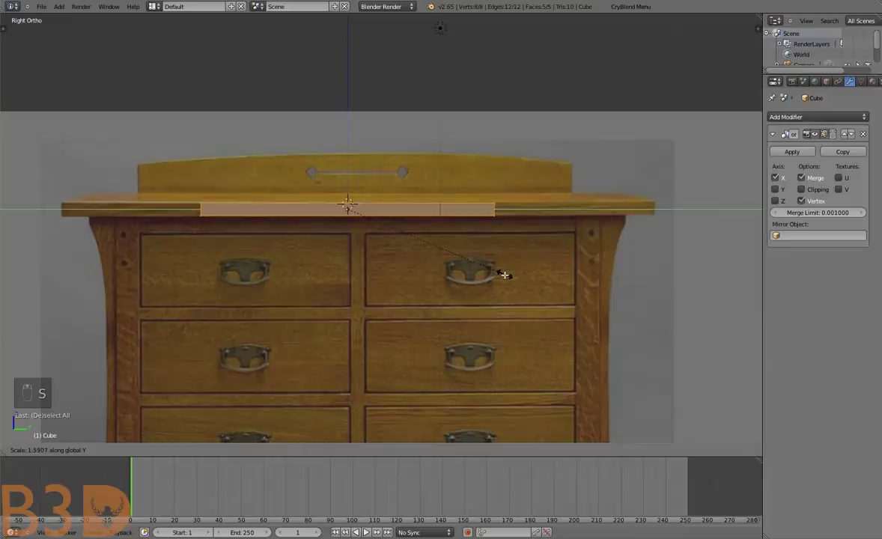
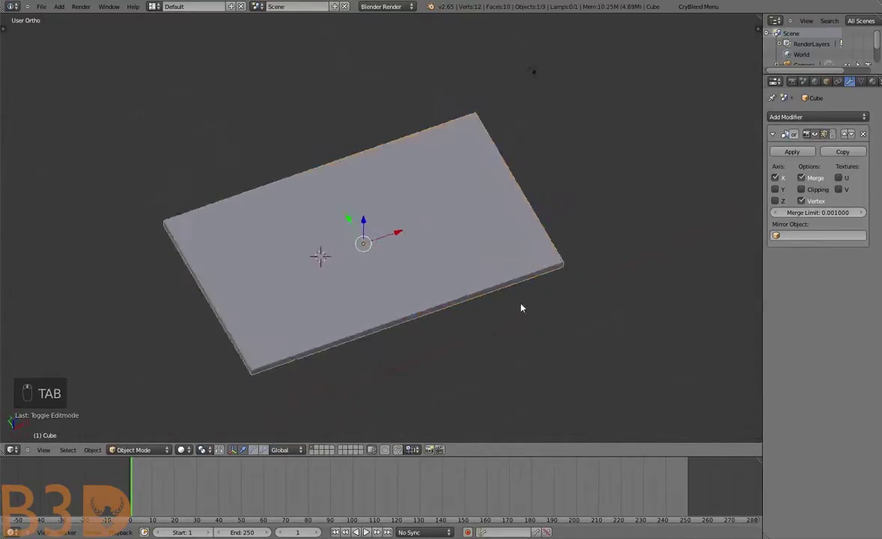
pyautogui.press('a')
pyautogui.moveTo(423, 277); pyautogui.dragTo(254, 403)
# Return to the front orthographic view and re-enter Edit Mode with selection cleared
pyautogui.press('KP_5')
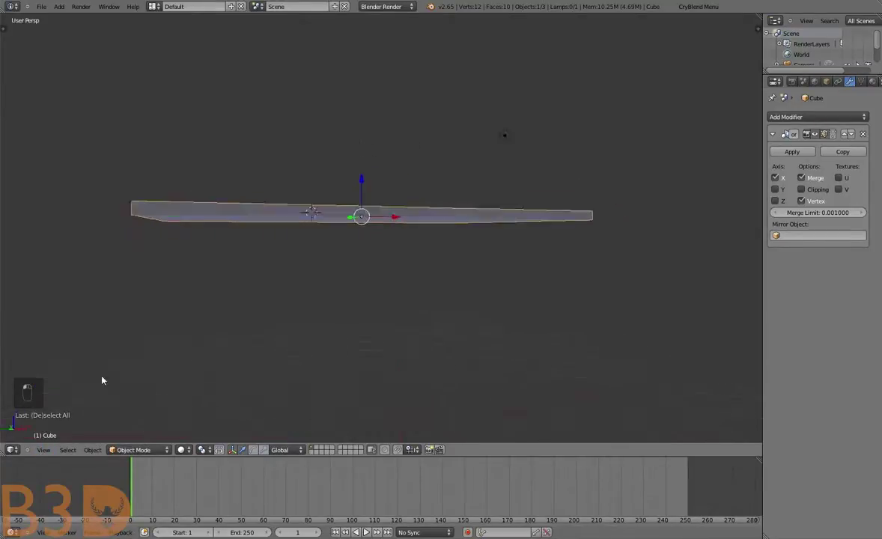
pyautogui.press('KP_5')
pyautogui.press('a')
pyautogui.press('Tab')
pyautogui.press('a')
pyautogui.press('ctrl+r')
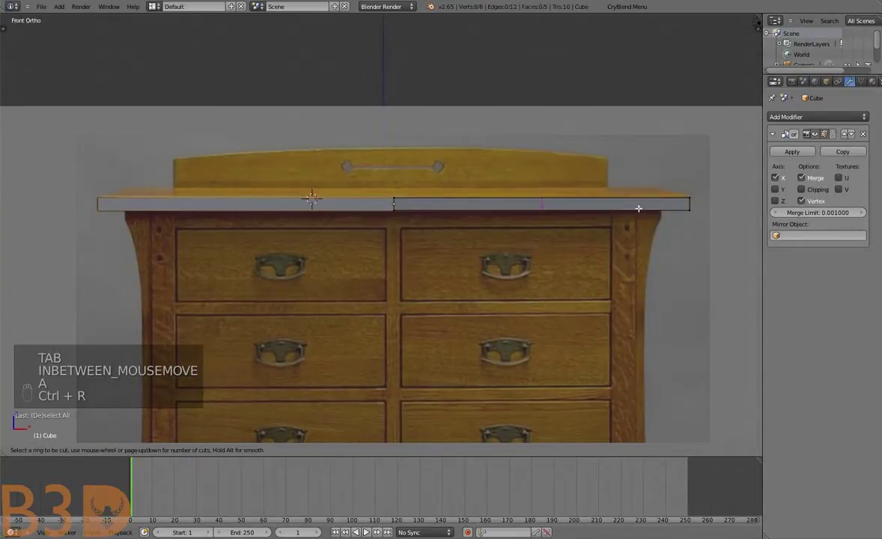
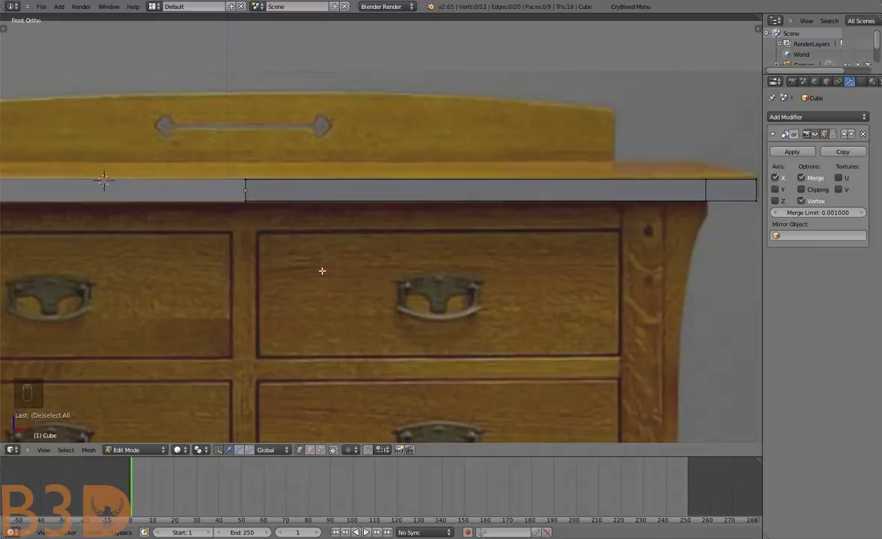
# Add an edge loop near the slab's outer end to mark off a narrow end section
pyautogui.press('b')
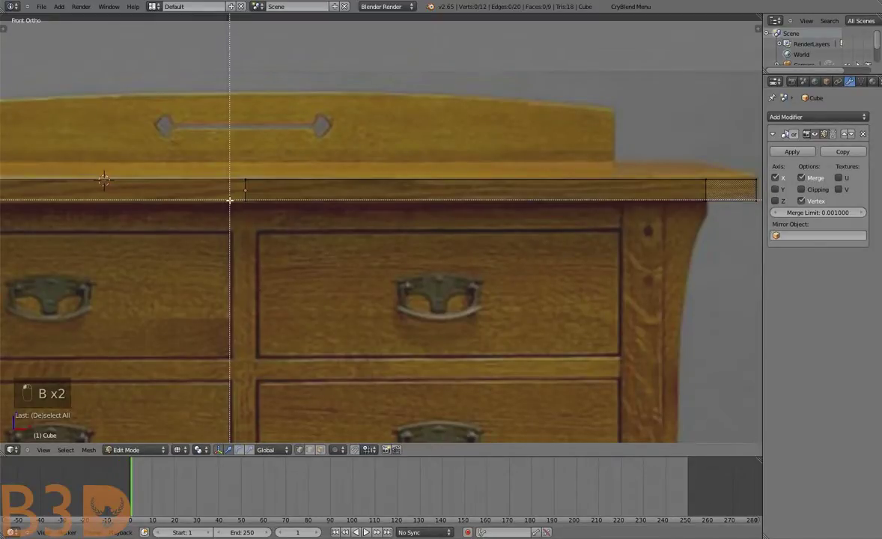
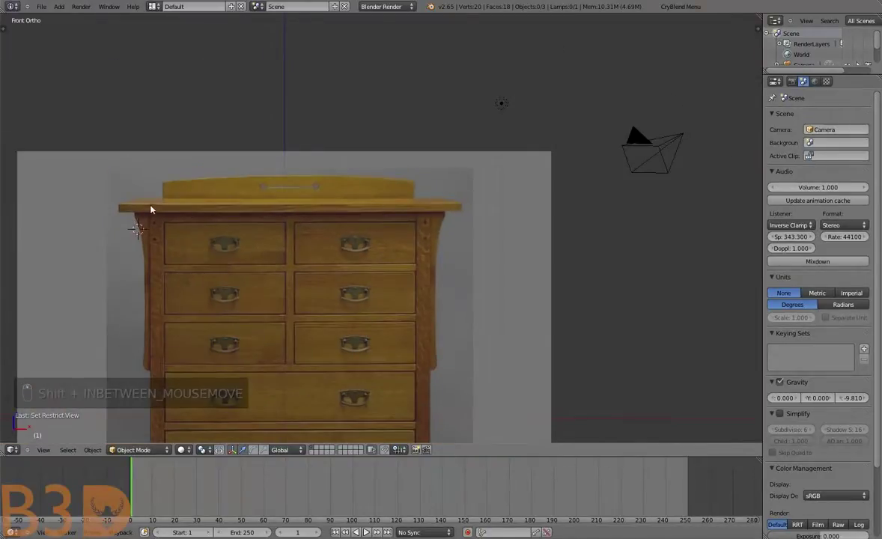
pyautogui.moveTo(203, 273); pyautogui.dragTo(210, 282)
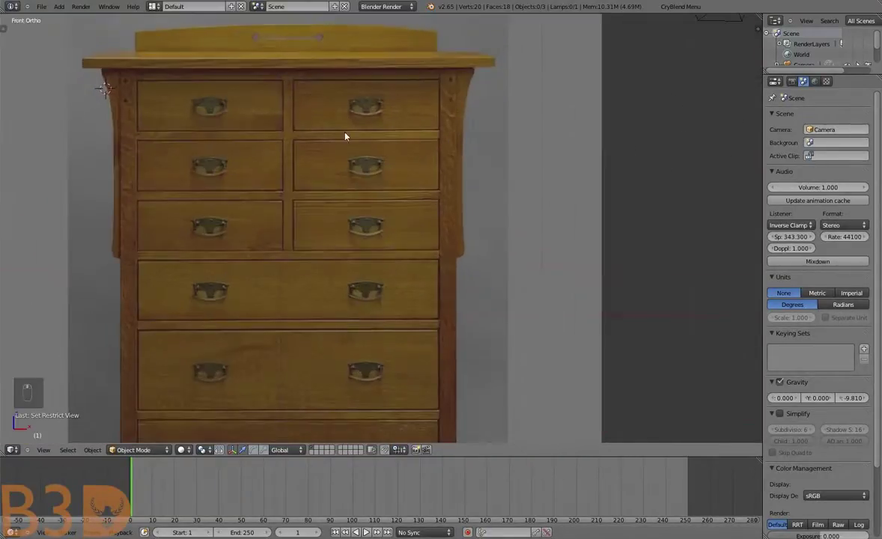
pyautogui.moveTo(338, 158); pyautogui.dragTo(361, 182)
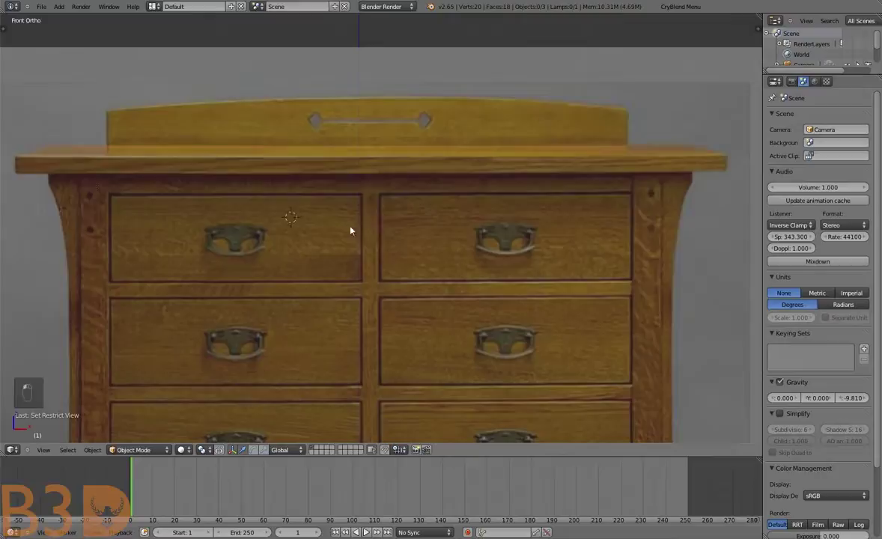
pyautogui.moveTo(639, 172); pyautogui.dragTo(318, 414)
pyautogui.press('alt+h')
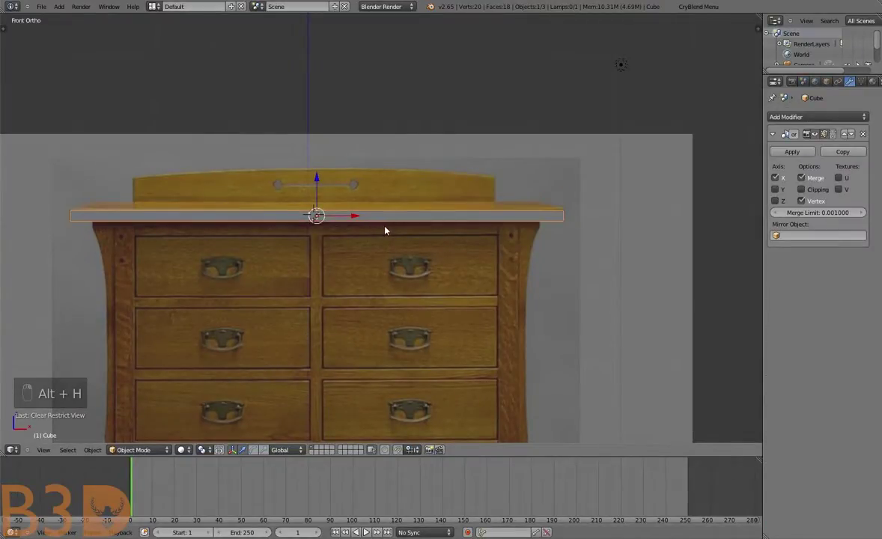
# Loop-cut the slab's underside and scale its inner faces inward to leave a border
pyautogui.press('Tab')
pyautogui.press('a')
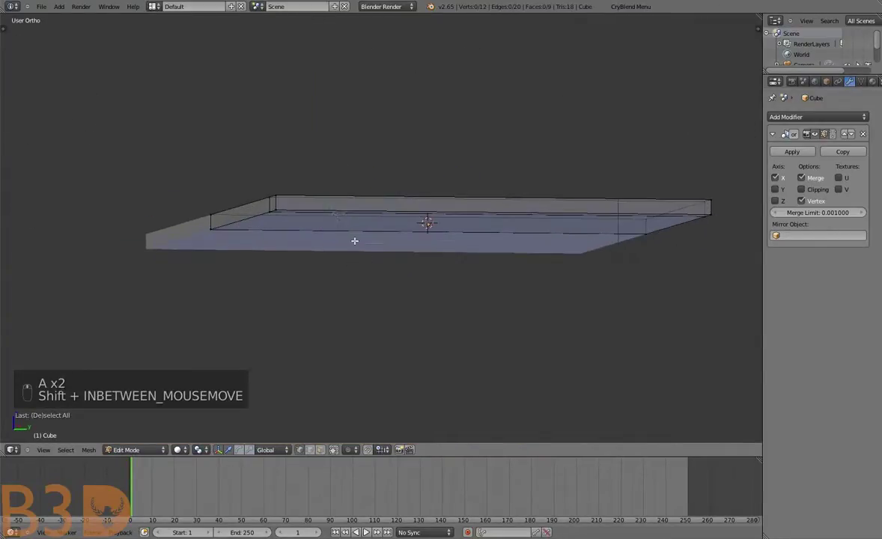
pyautogui.press('ctrl+r')
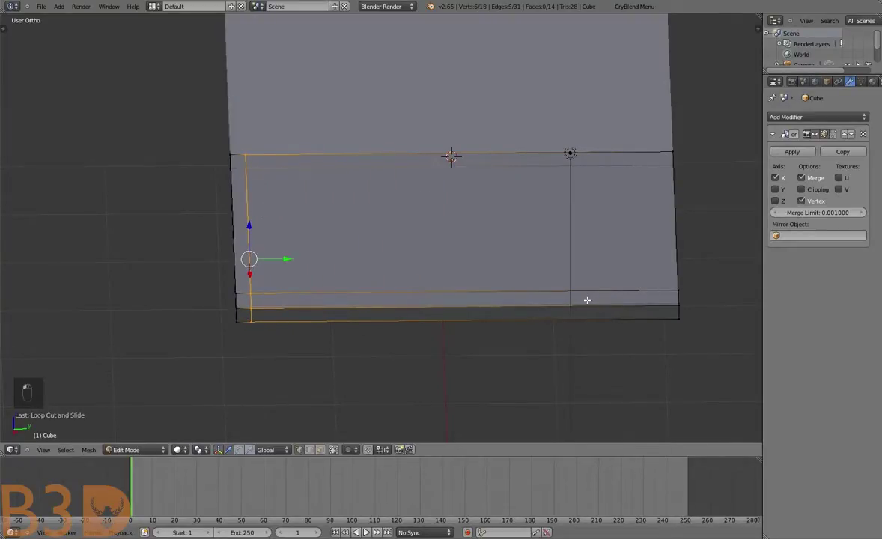
pyautogui.press('ctrl+z')
pyautogui.press('ctrl+r')
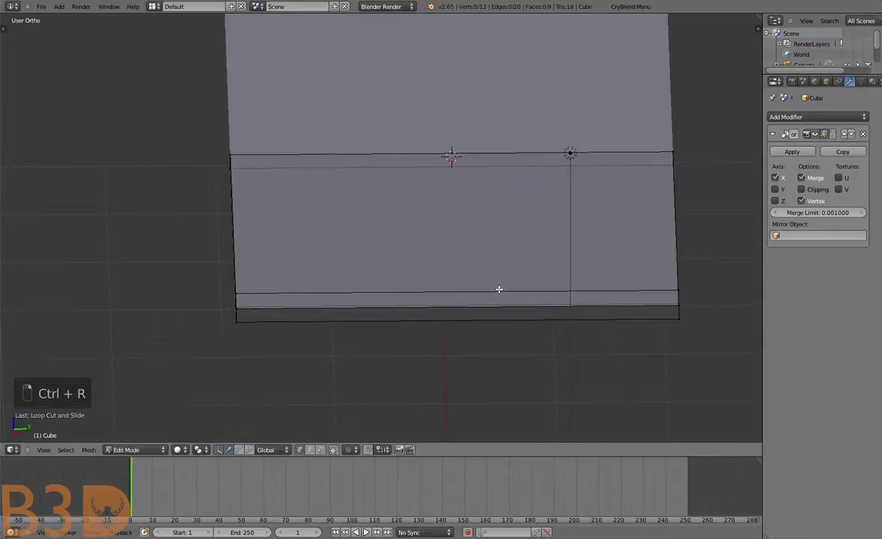
pyautogui.press('ctrl+r')
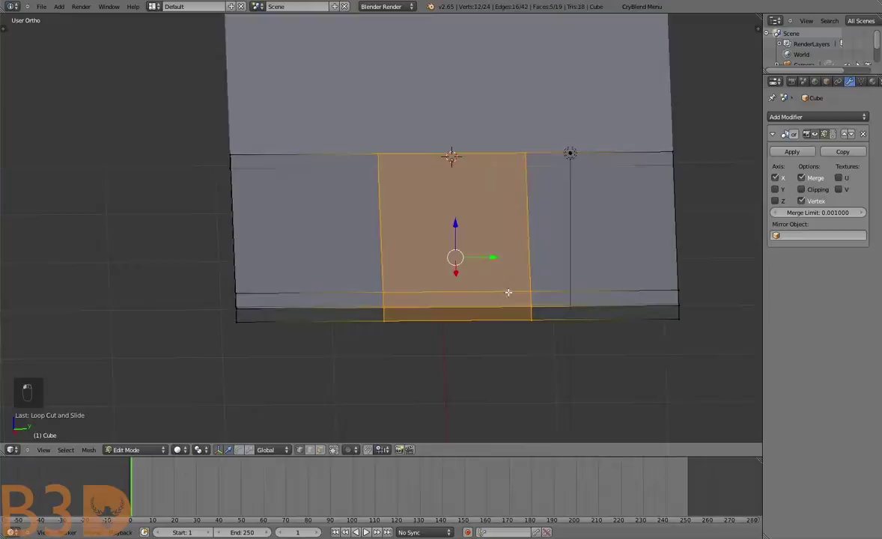
pyautogui.press('s')
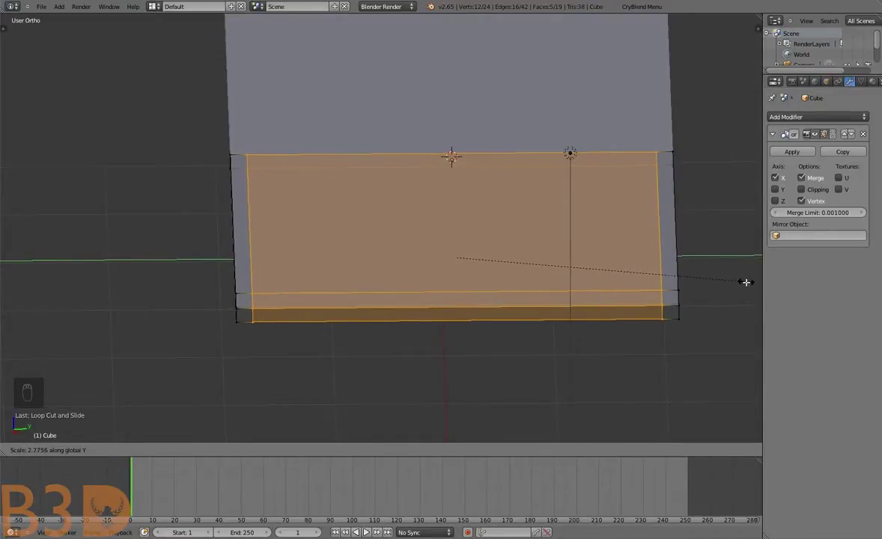
# Confirm the inward face scaling and switch to perspective to move the inner panel
pyautogui.press('a')
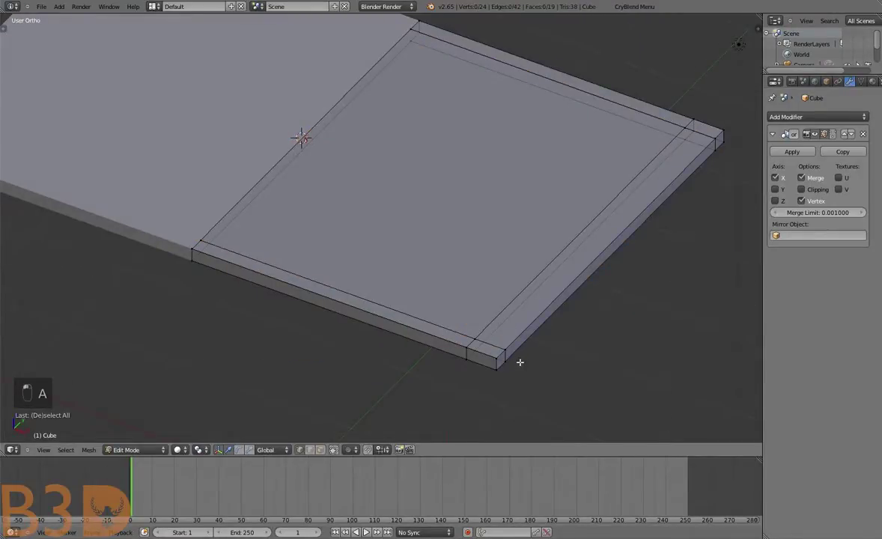
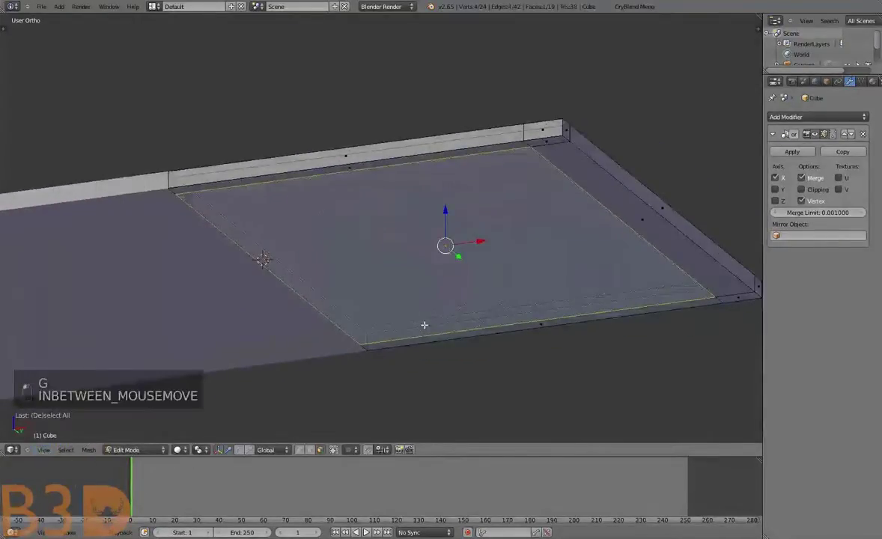
pyautogui.press('KP_5')
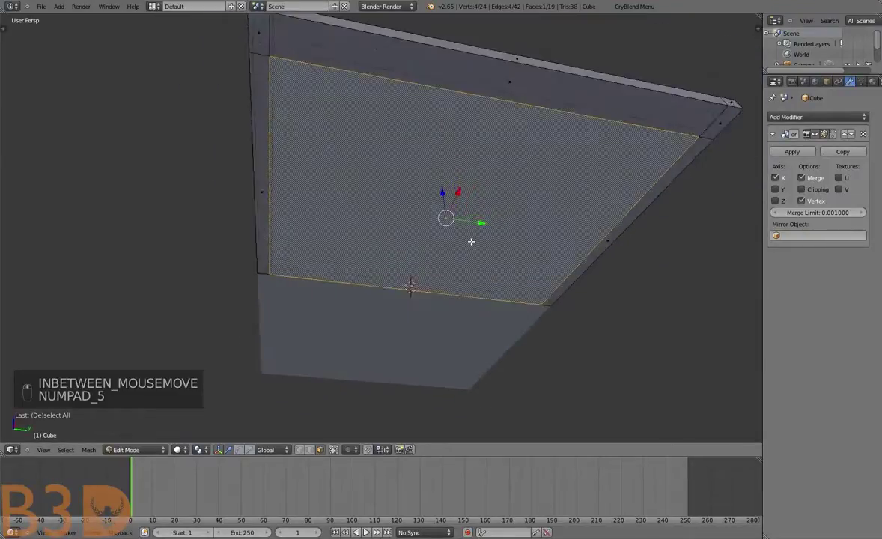
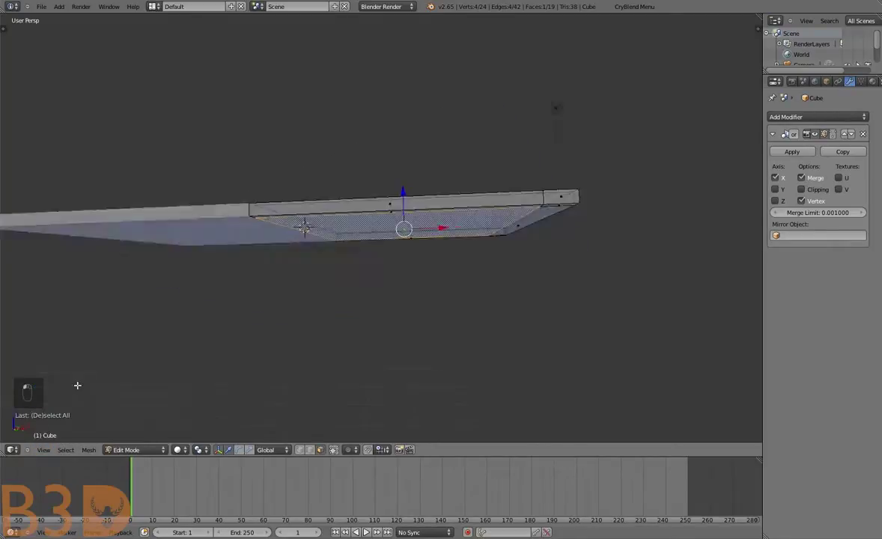
# Extrude the underside panel down into an apron block with a horizontal edge loop
pyautogui.press('KP_5')
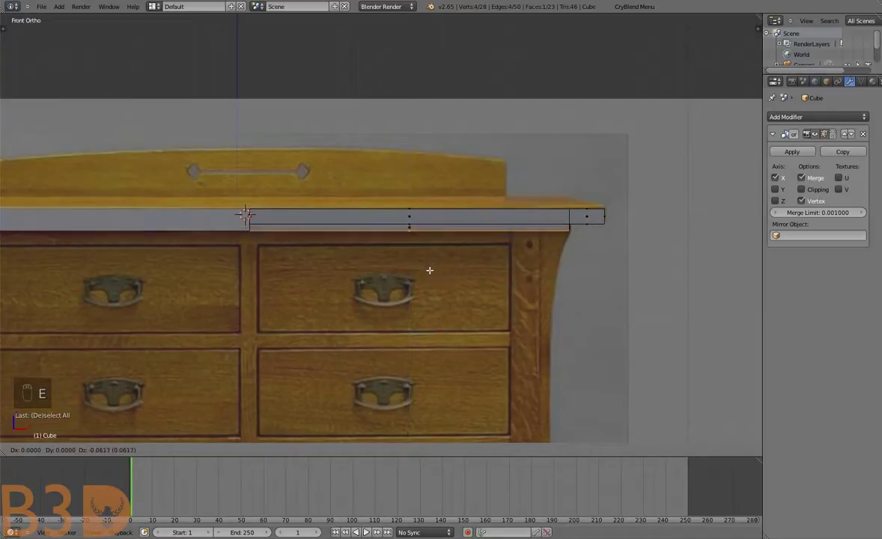
pyautogui.press('g')
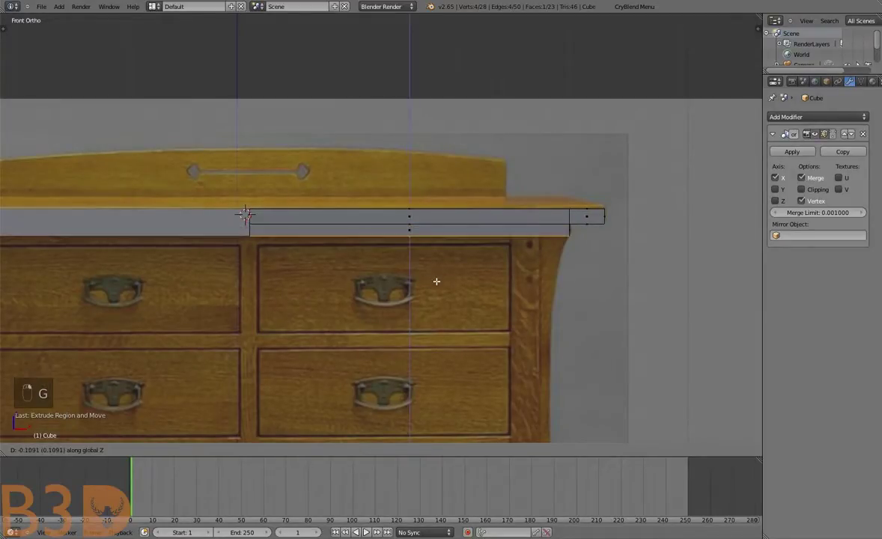
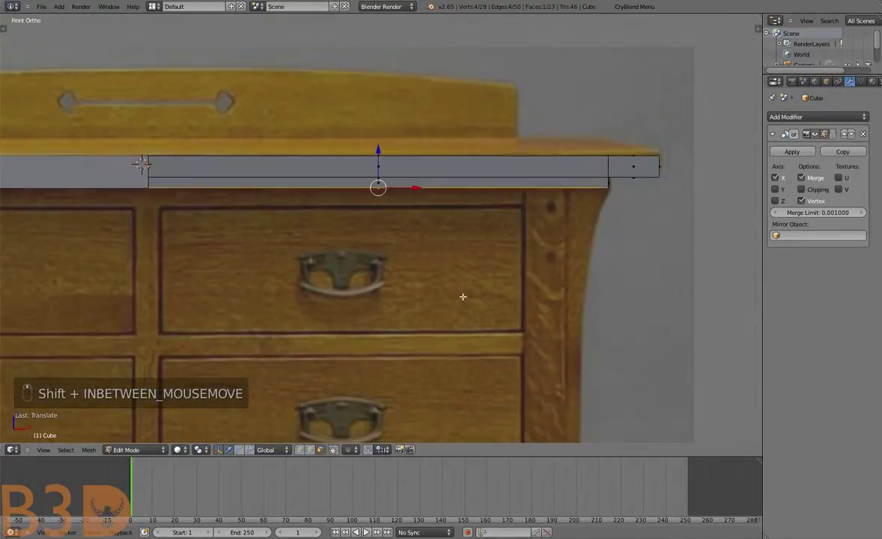
pyautogui.press('e')
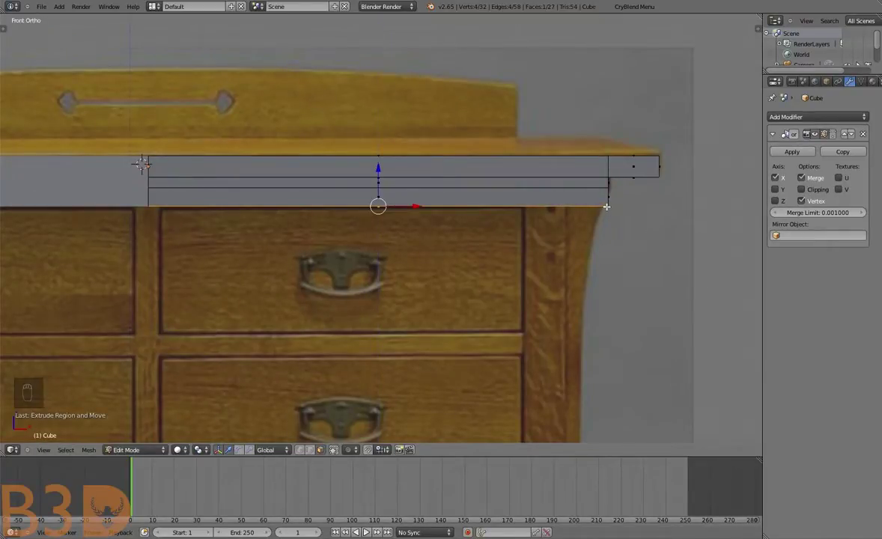
pyautogui.press('a')
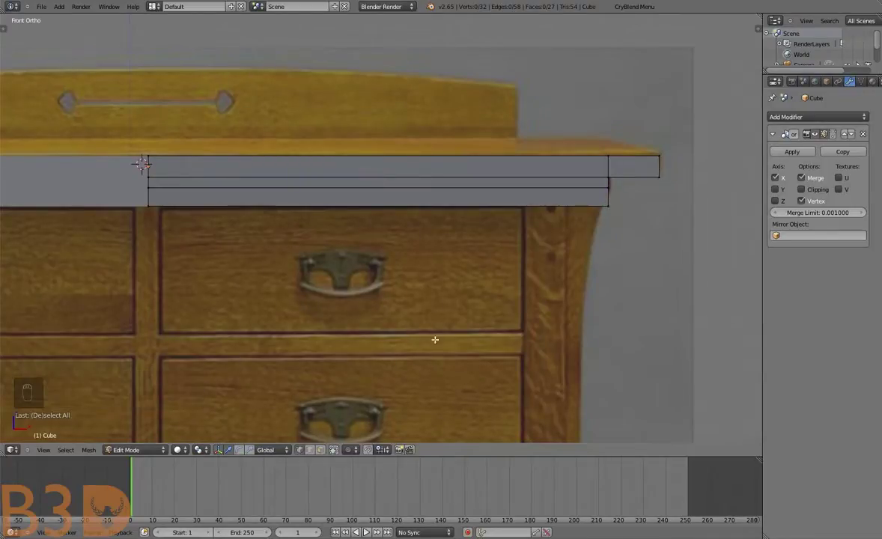
# Pull the apron's lower outer corner vertex inward along X to angle the side
pyautogui.press('a')
pyautogui.press('b')
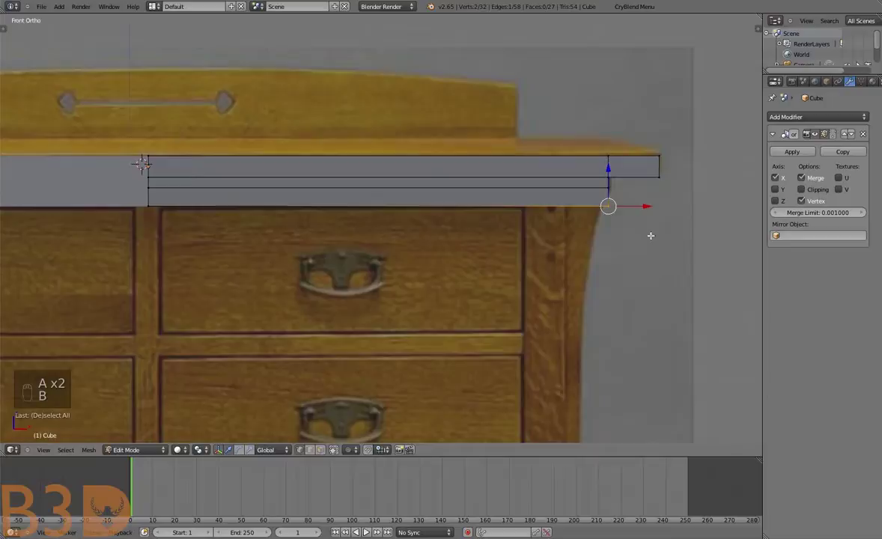
pyautogui.press('g')
pyautogui.press('a')
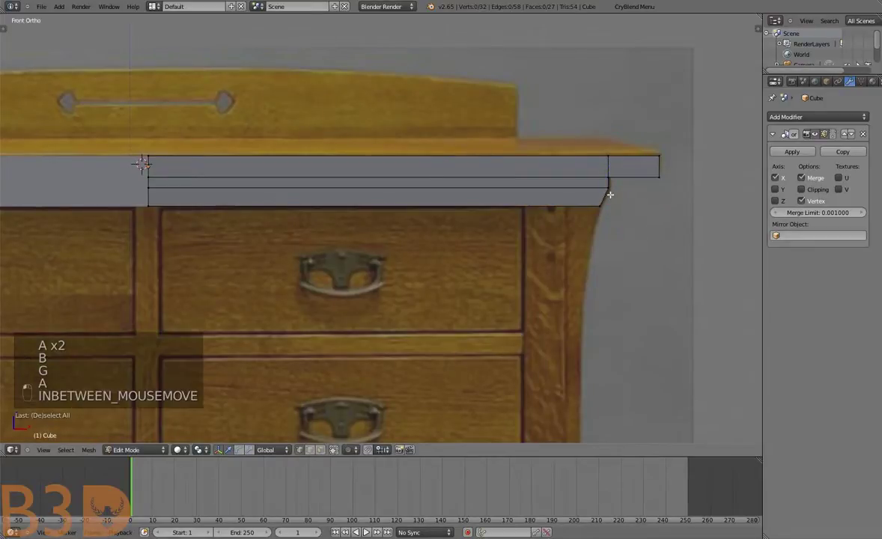
pyautogui.press('b')
pyautogui.press('g')
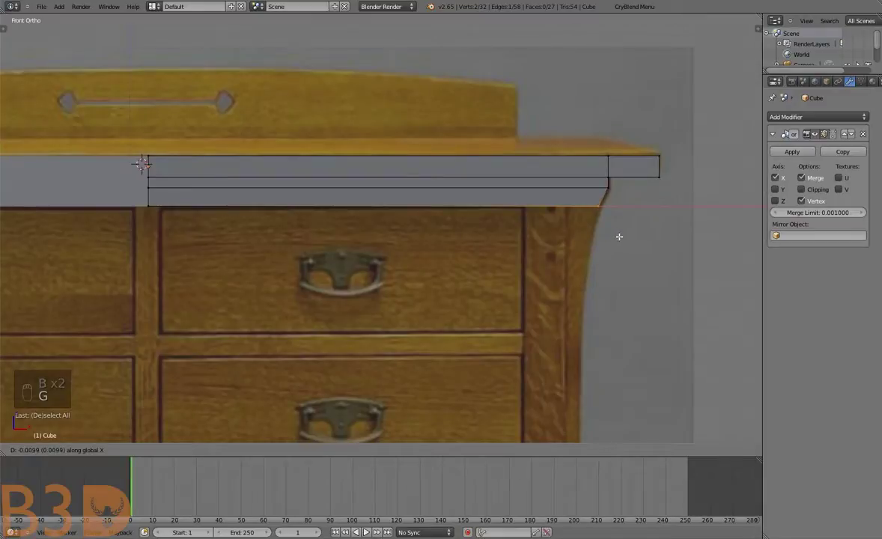
pyautogui.press('a')
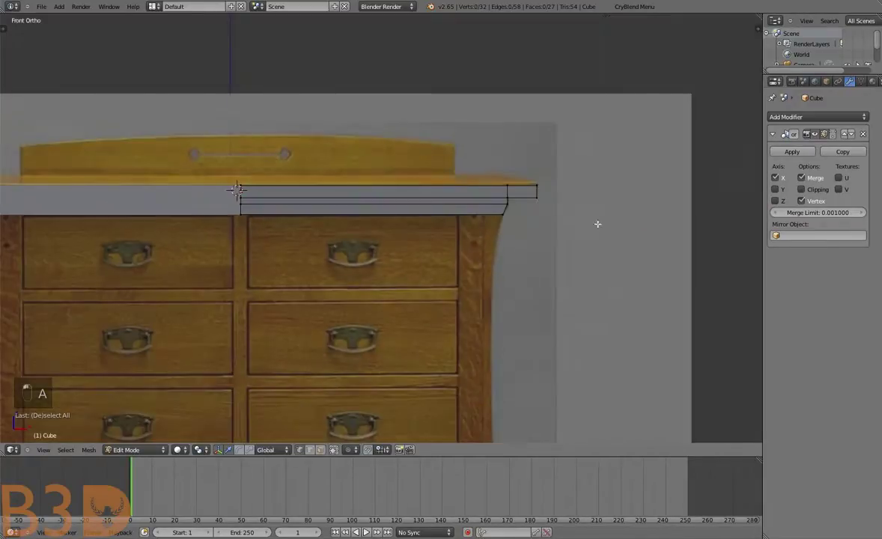
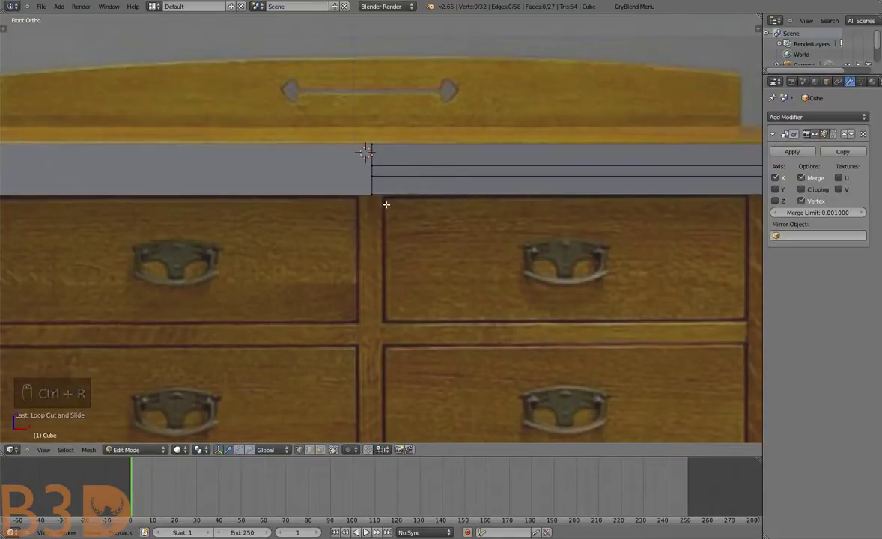
# Add cuts at the apron's inner end and return to the straight front view
pyautogui.press('ctrl+r')
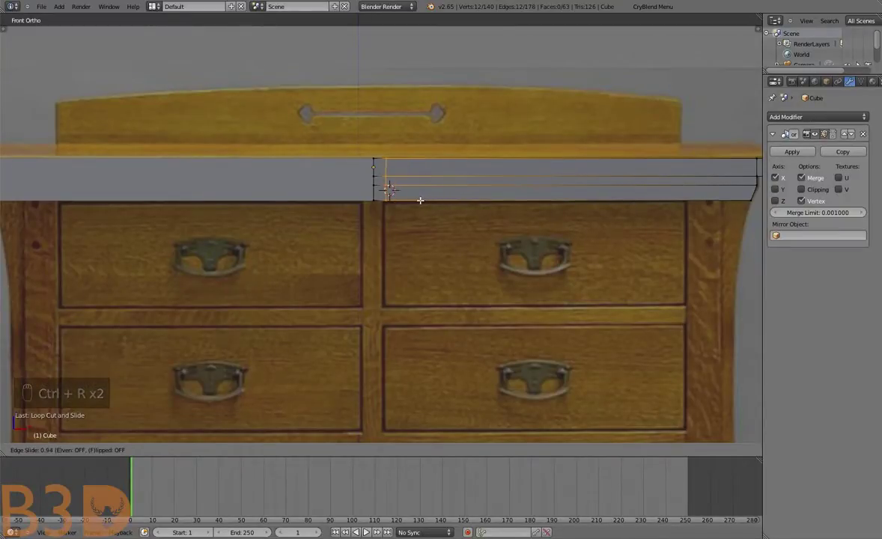
pyautogui.press('a')
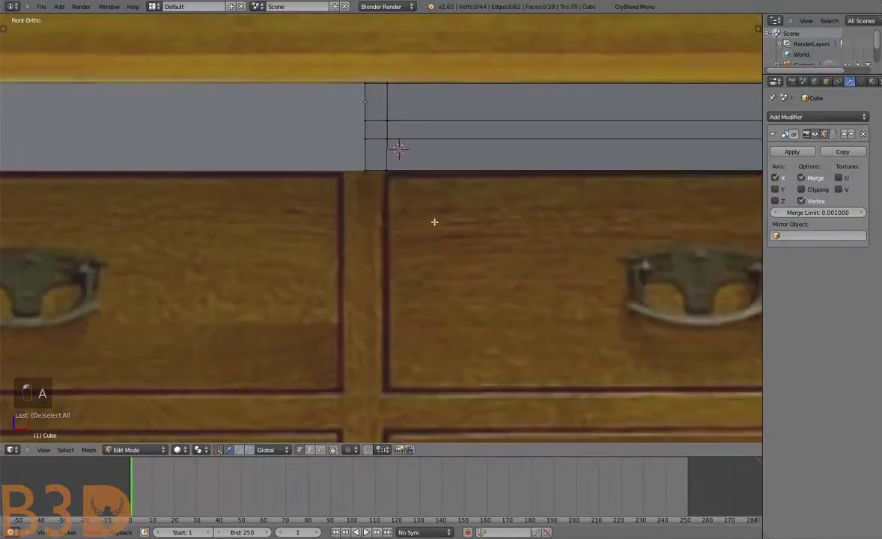
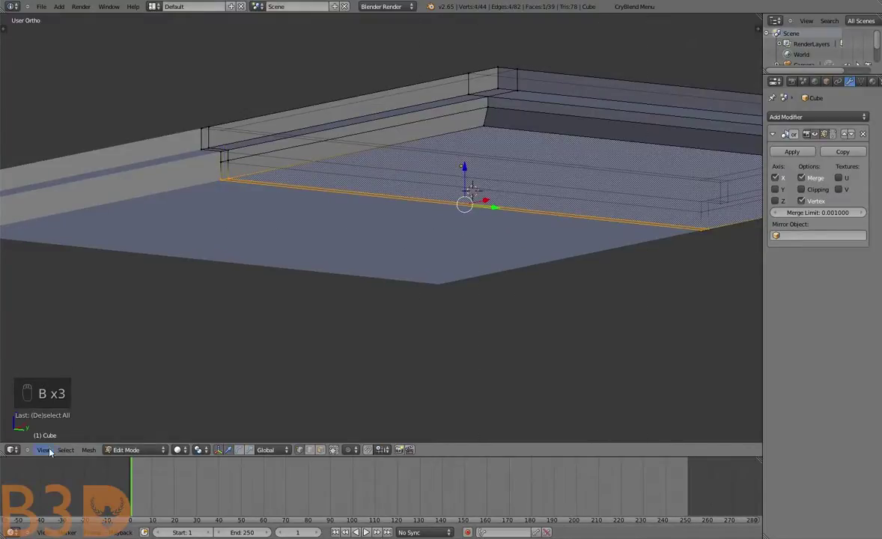
pyautogui.press('b')
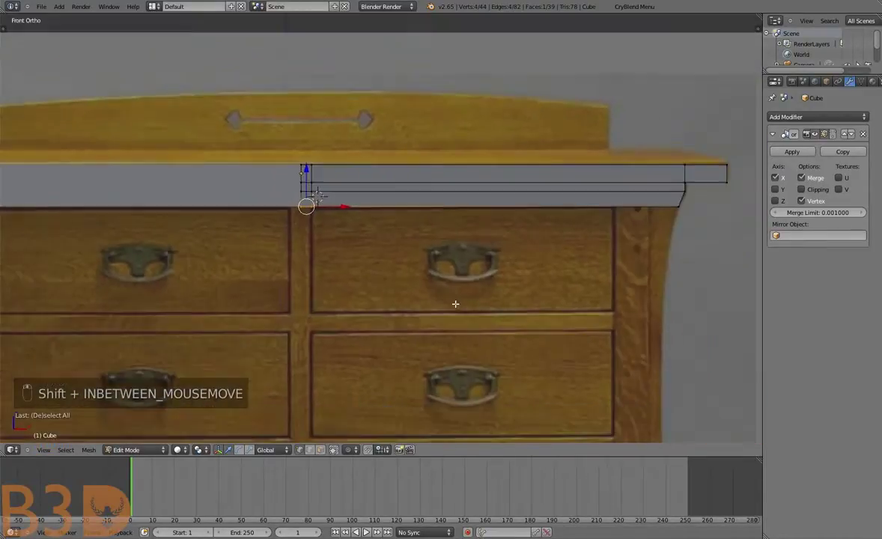
# Extrude the frame edge straight down to form the divider between the top drawers
pyautogui.press('shift+e')
pyautogui.press('g')
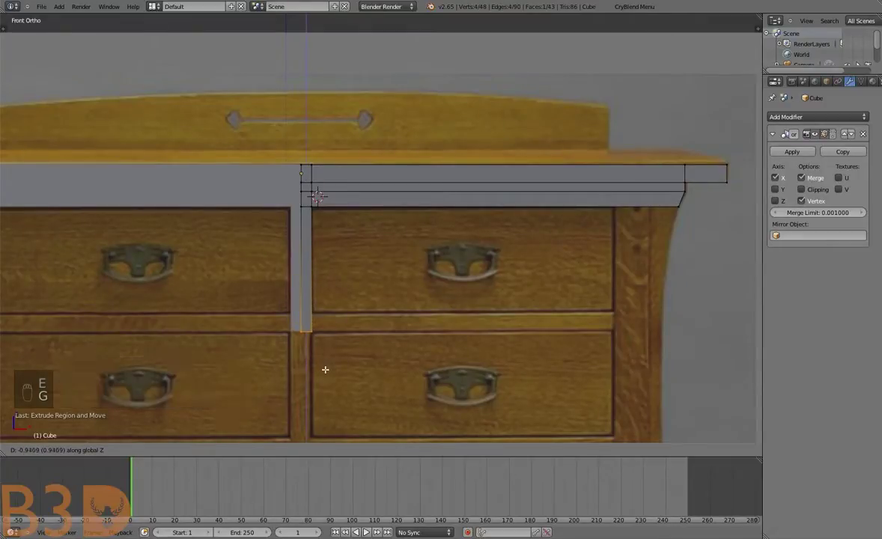
pyautogui.press('a')
pyautogui.press('ctrl+r')
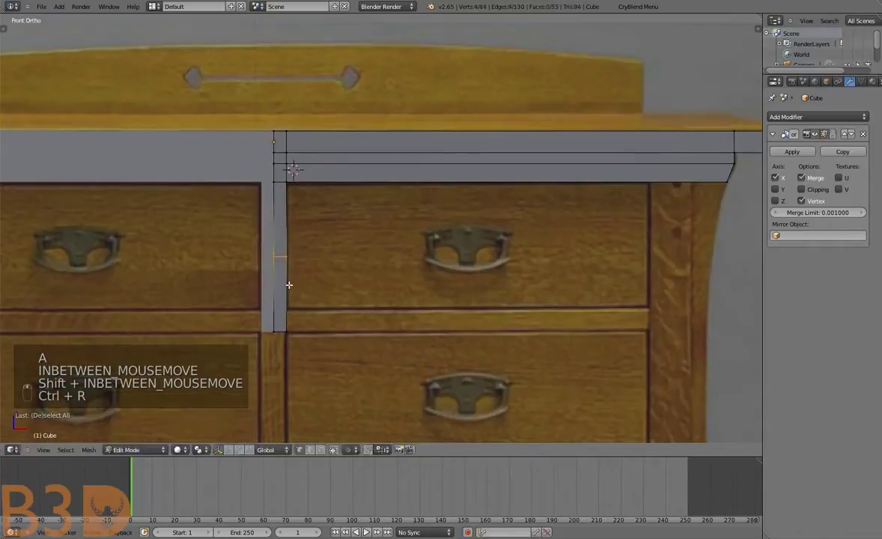
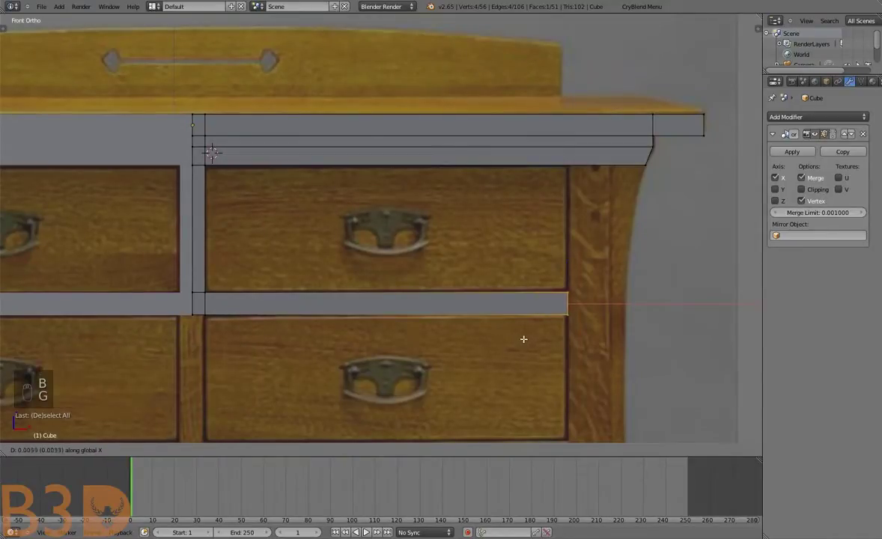
# Loop-cut the top rail near its right end and extrude the end face down into a post block
pyautogui.press('a')
pyautogui.press('ctrl+r')
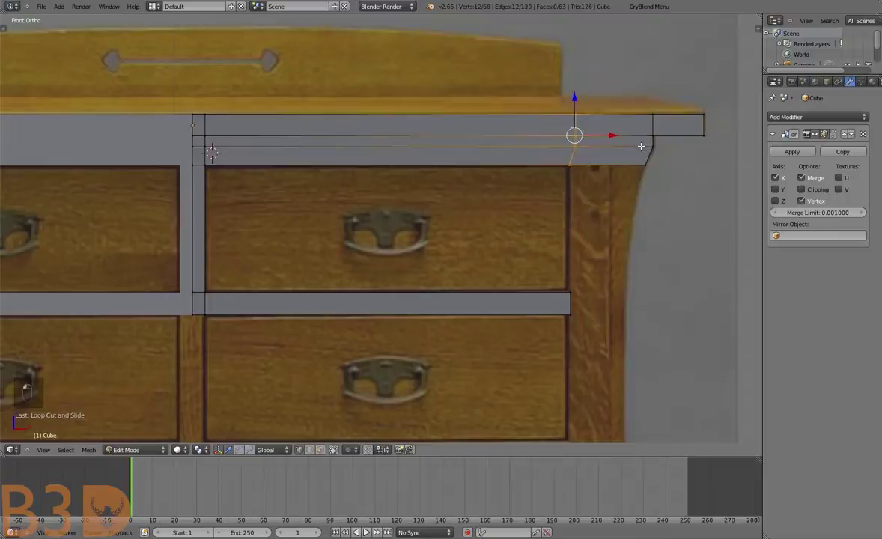
pyautogui.press('a')
pyautogui.press('b')
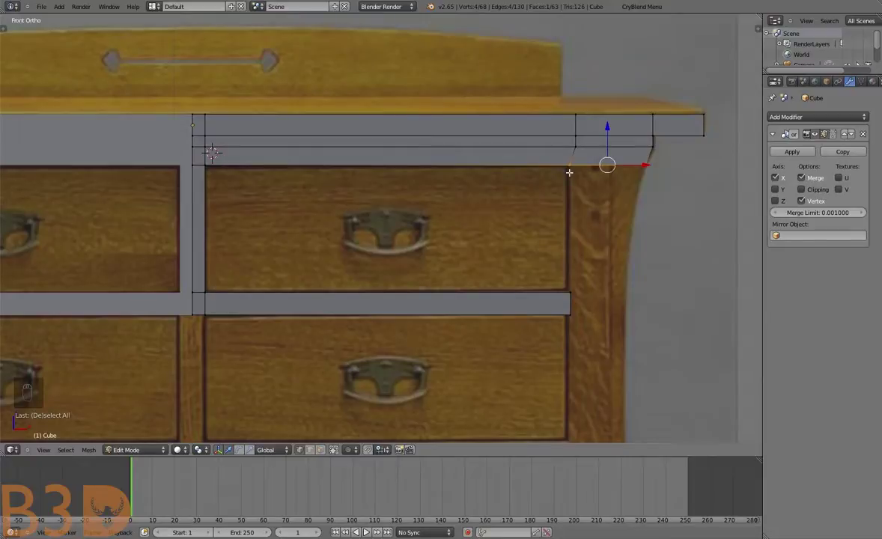
pyautogui.press('e')
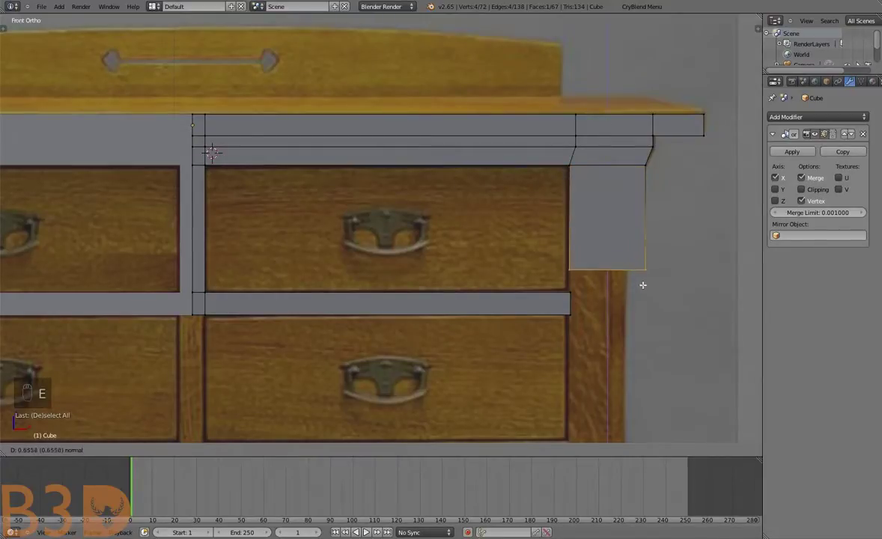
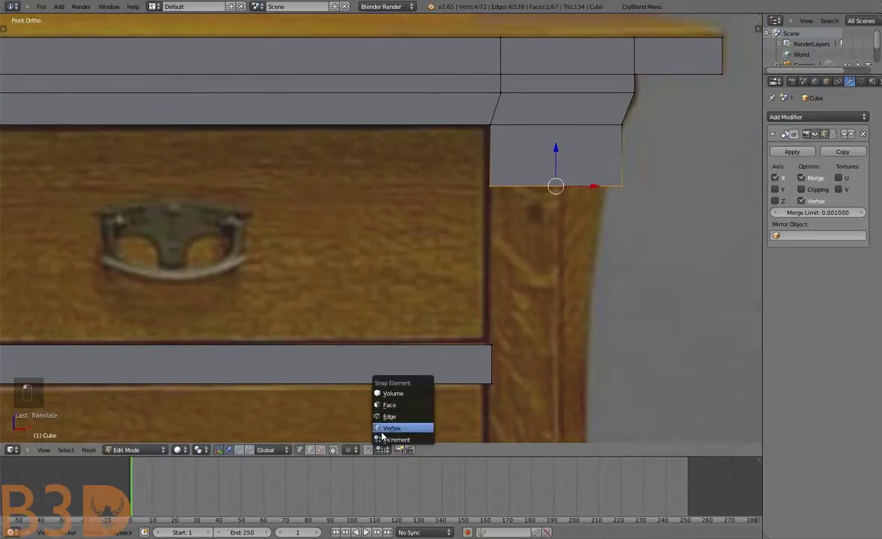
# Set the Snap Element so moved geometry snaps onto vertices
pyautogui.press('g')
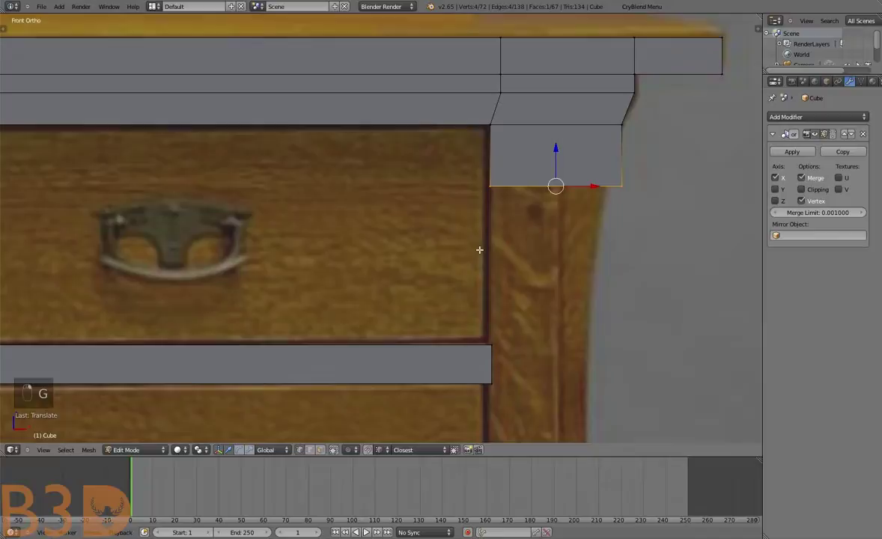
pyautogui.press('ctrl+shift+Tab')
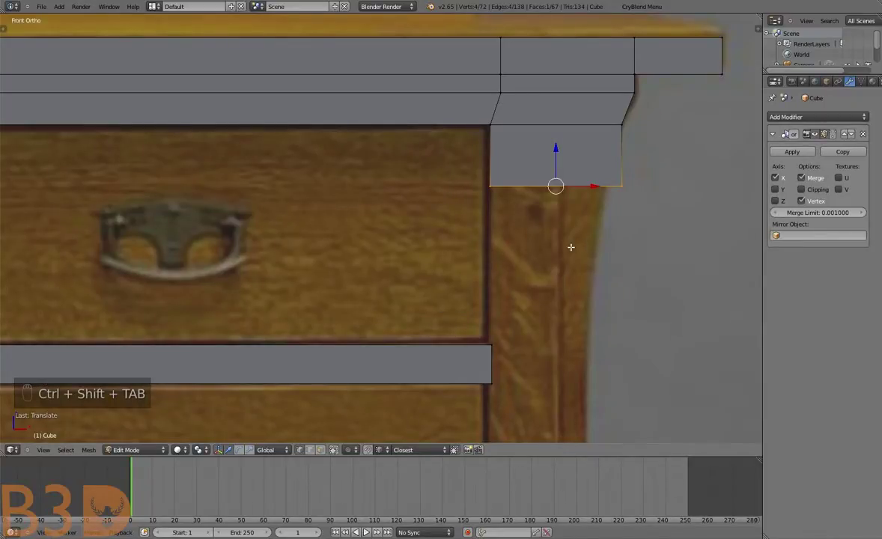
pyautogui.press('ctrl+shift+Tab')
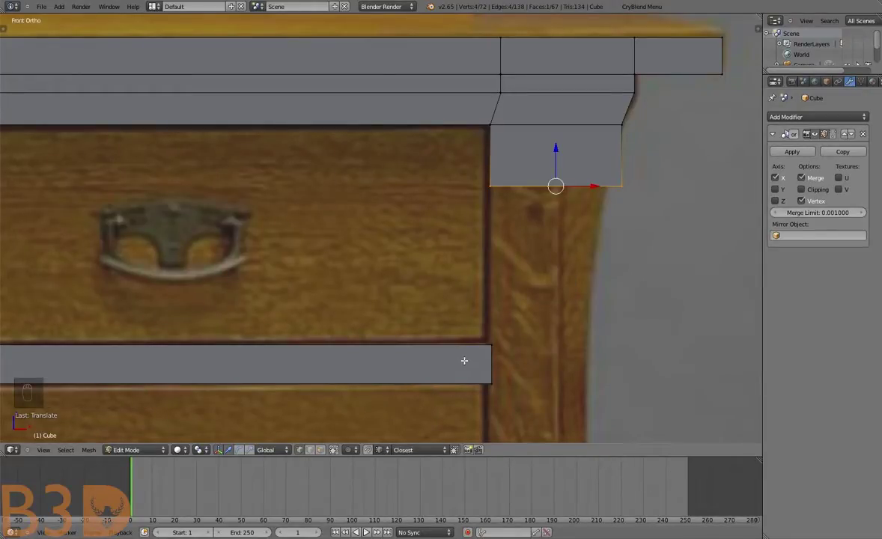
pyautogui.press('ctrl+shift+Tab')
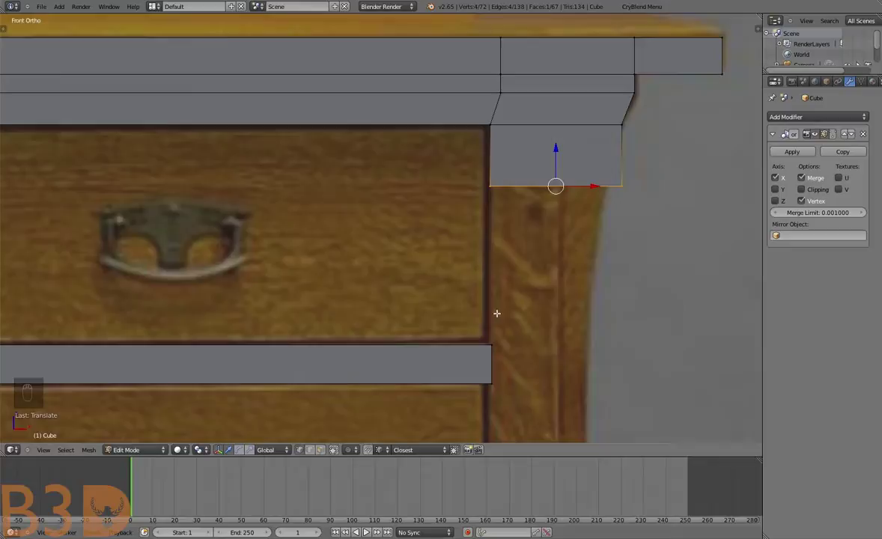
# Snap the post's bottom face down to the rail and move the rail's end vertices to the post's inner edge
pyautogui.press('g')
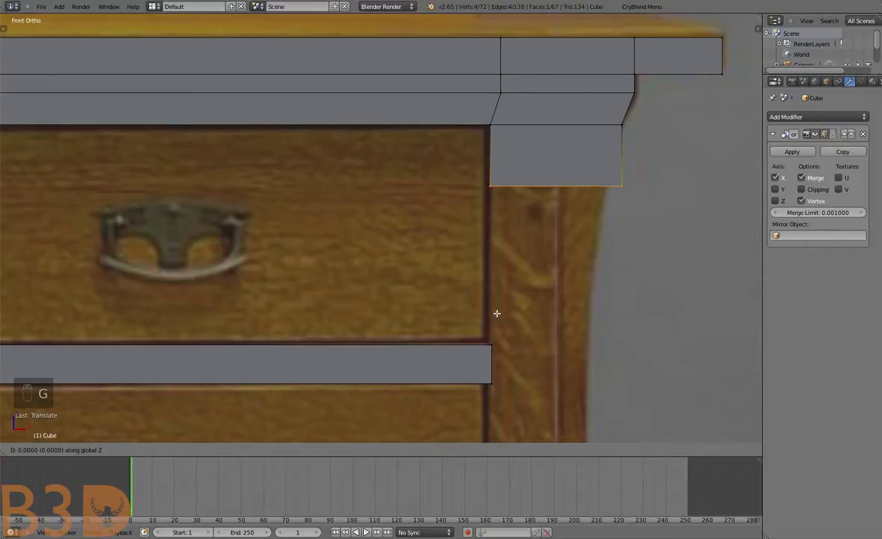
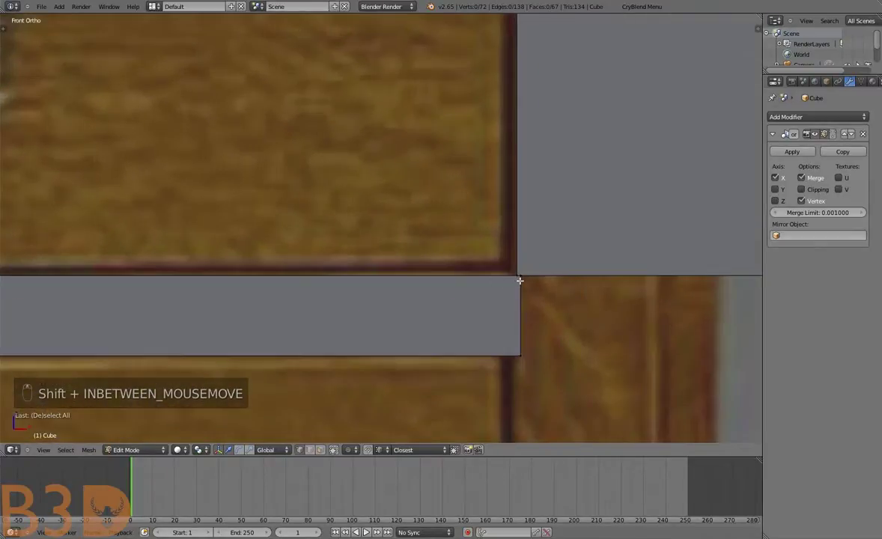
pyautogui.press('b')
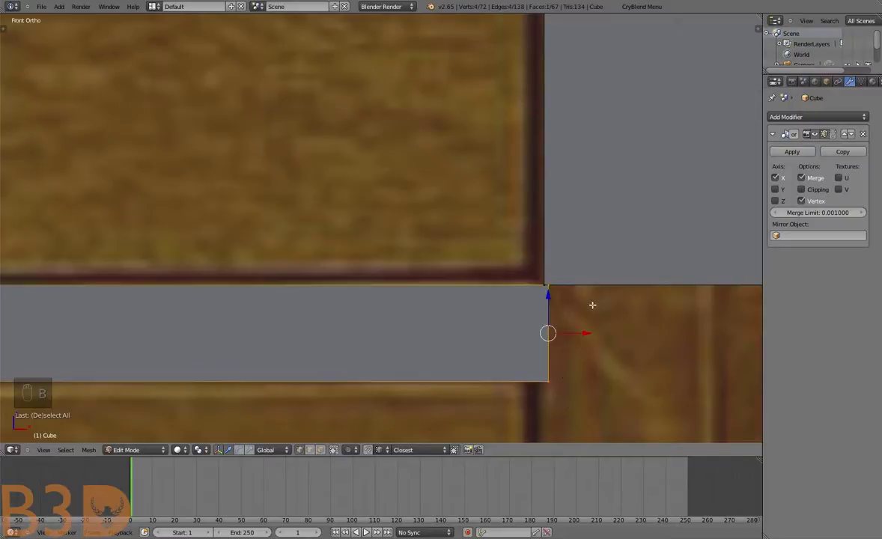
pyautogui.press('g')
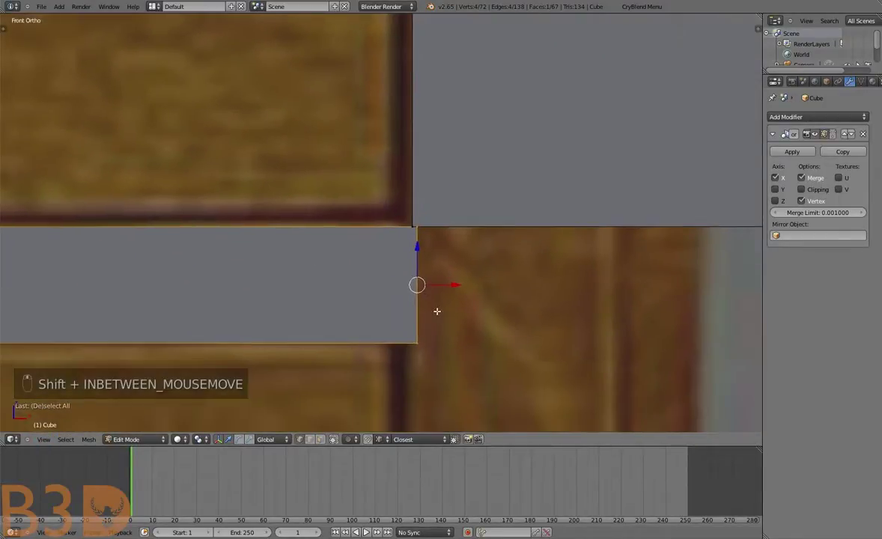
pyautogui.press('g')
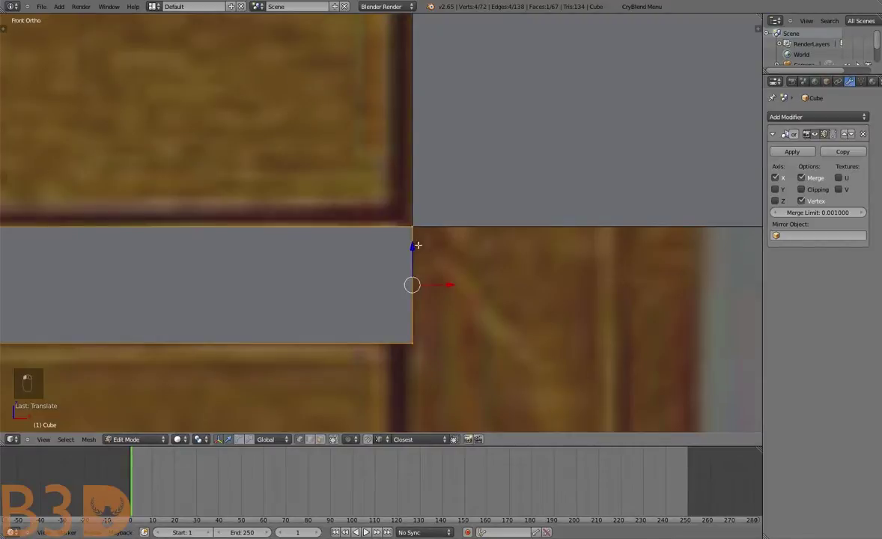
# Select the whole frame mesh, Remove Doubles to merge two duplicate vertices, and return to front view
pyautogui.press('a')
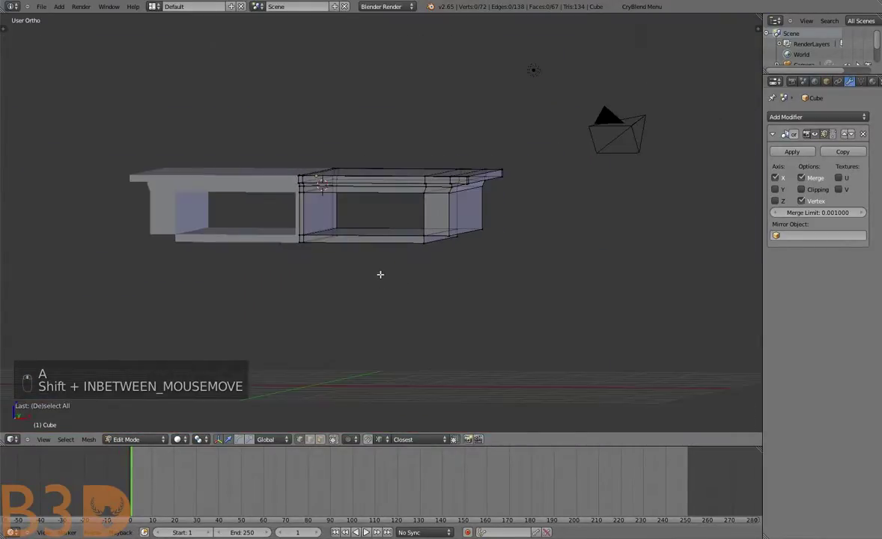
pyautogui.press('a')
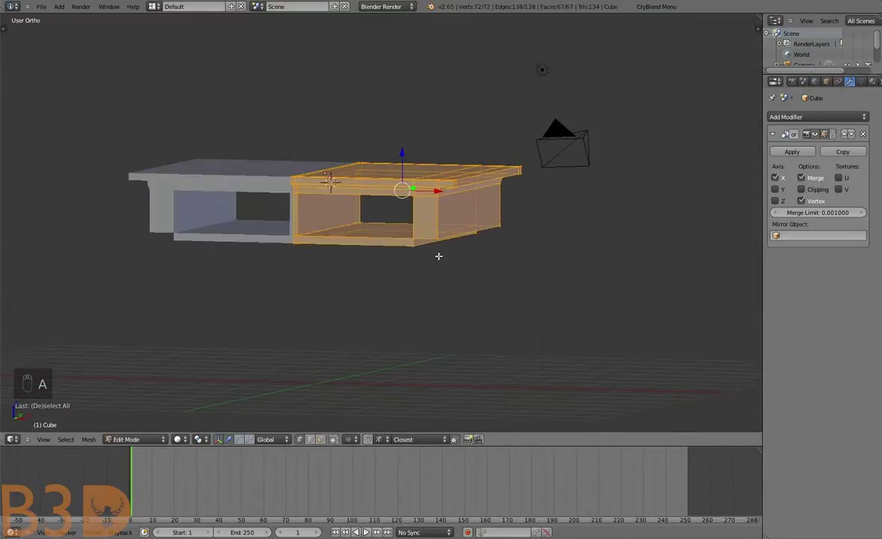
pyautogui.press('w')
pyautogui.press('w')
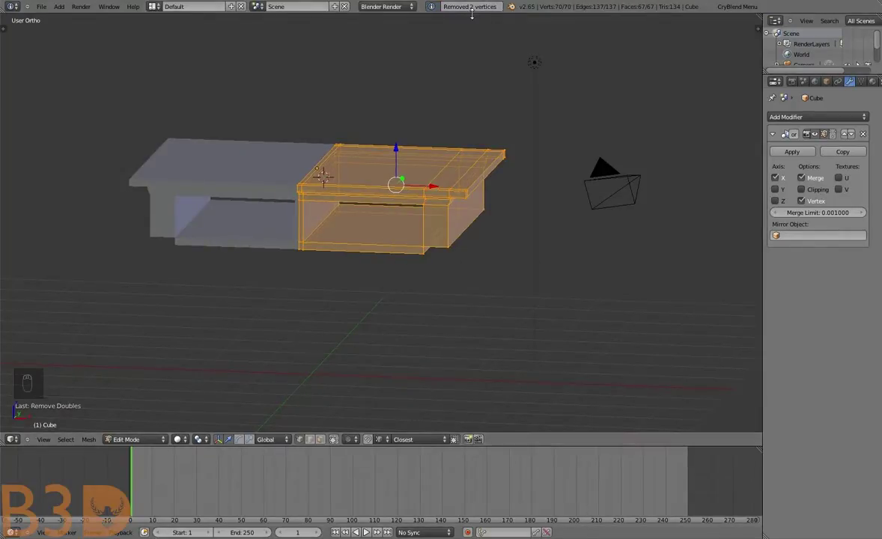
pyautogui.press('a')
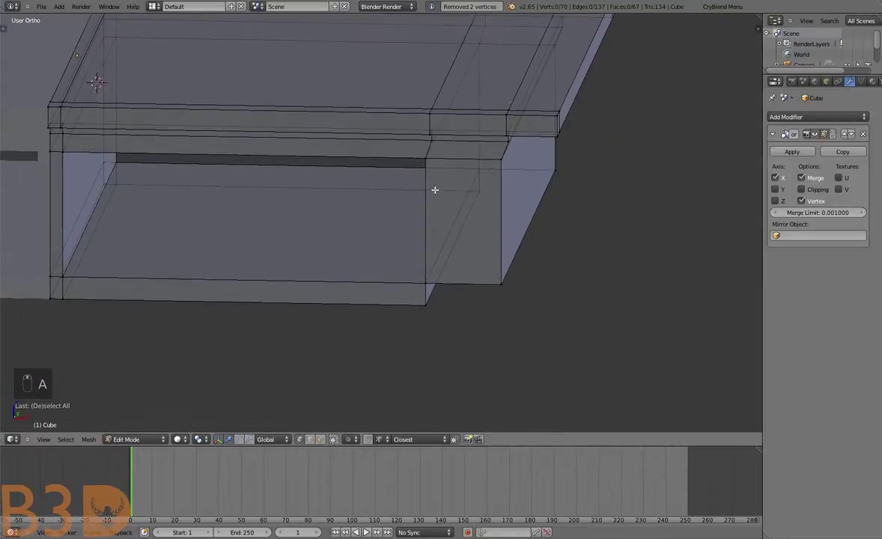
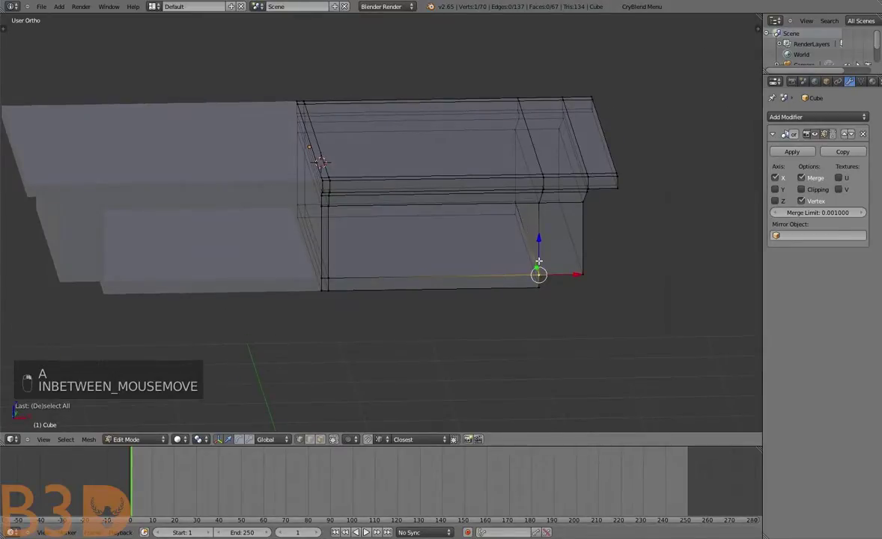
pyautogui.press('KP_5')
pyautogui.press('a')
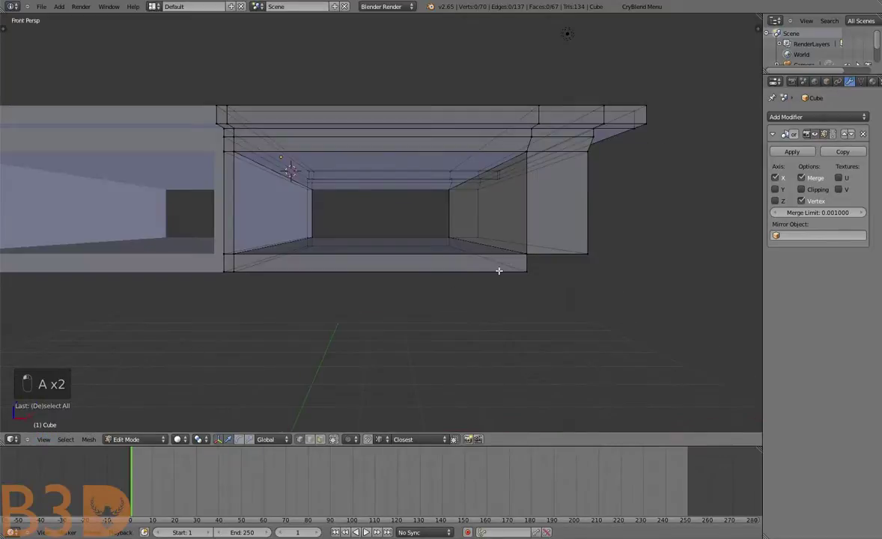
# Inspect the frame from the front, briefly leaving and re-entering Edit Mode and undoing a stray move
pyautogui.press('KP_5')
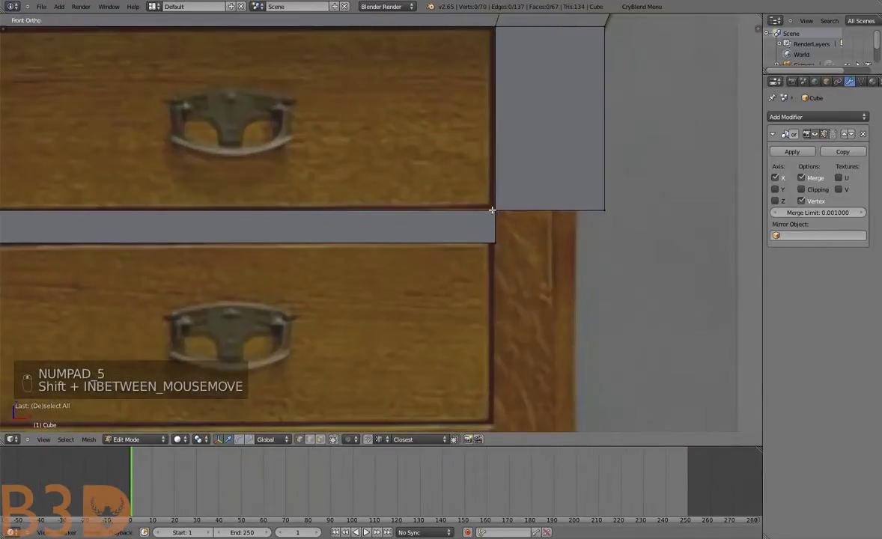
pyautogui.press('a')
pyautogui.press('a')
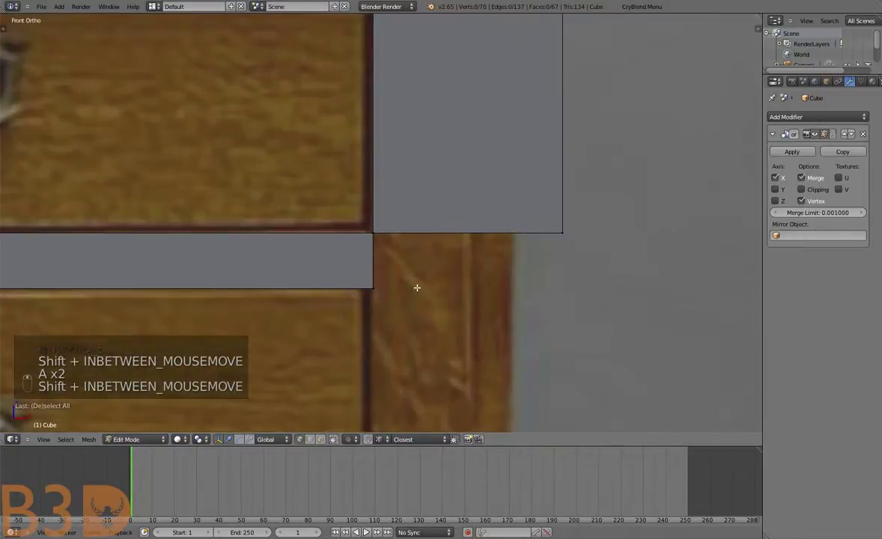
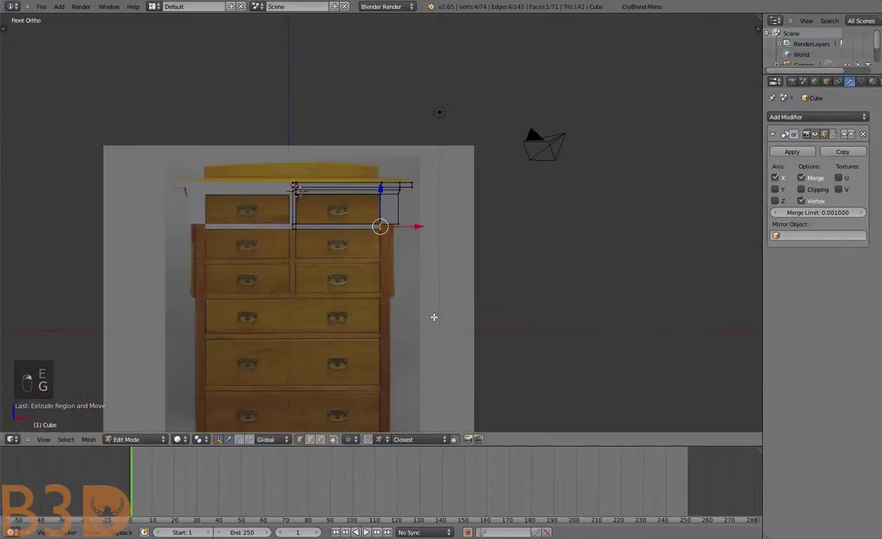
pyautogui.press('a')
pyautogui.press('a')
pyautogui.press('Tab')
pyautogui.press('g')
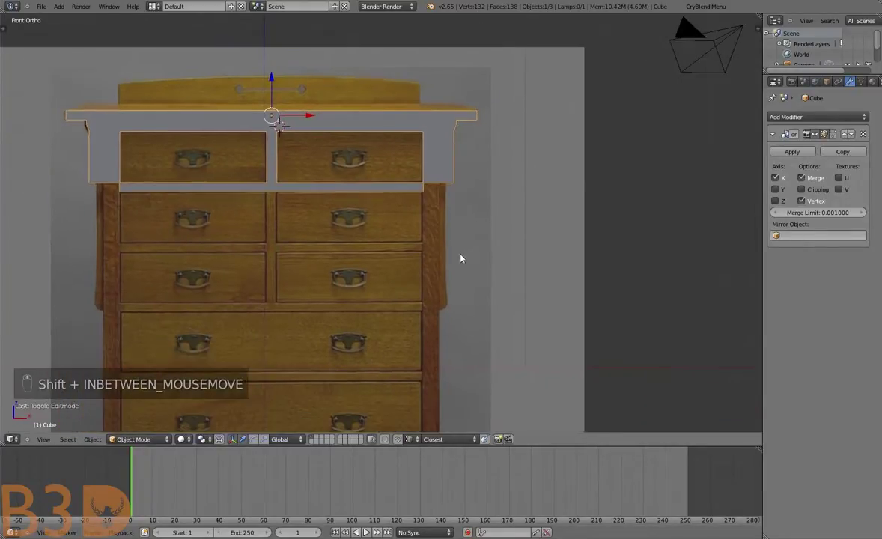
pyautogui.press('Tab')
pyautogui.press('ctrl+z')
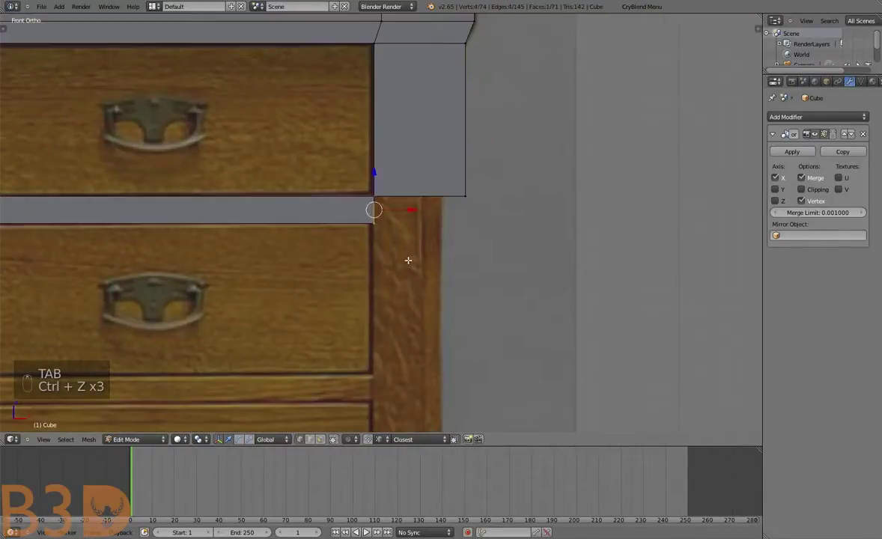
# Slide the body's top-corner vertex outward along X to the reference overhang, then select all for cleanup
pyautogui.press('g')
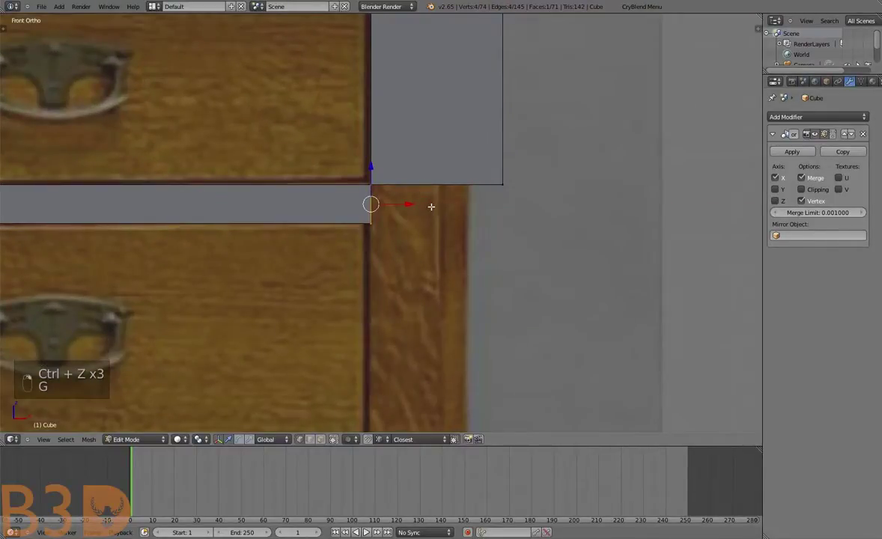
pyautogui.press('g')
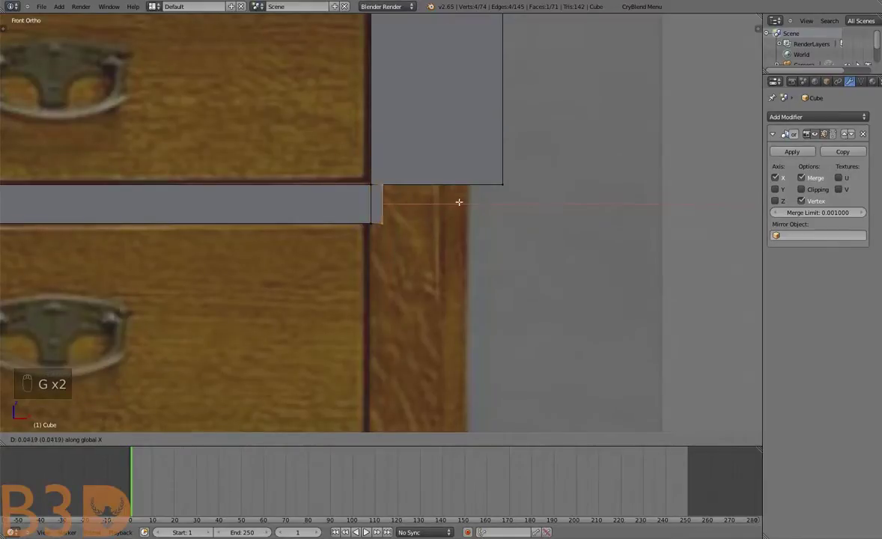
pyautogui.press('a')
pyautogui.press('a')
pyautogui.press('w')
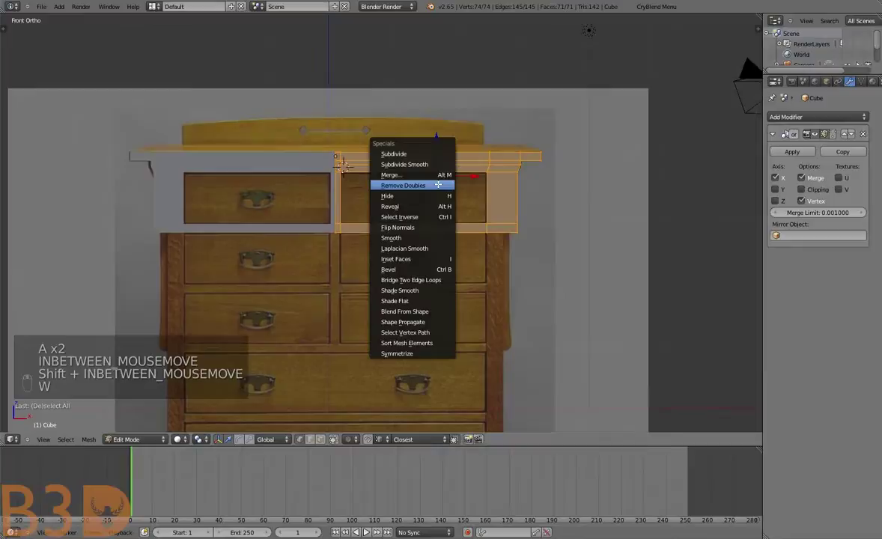
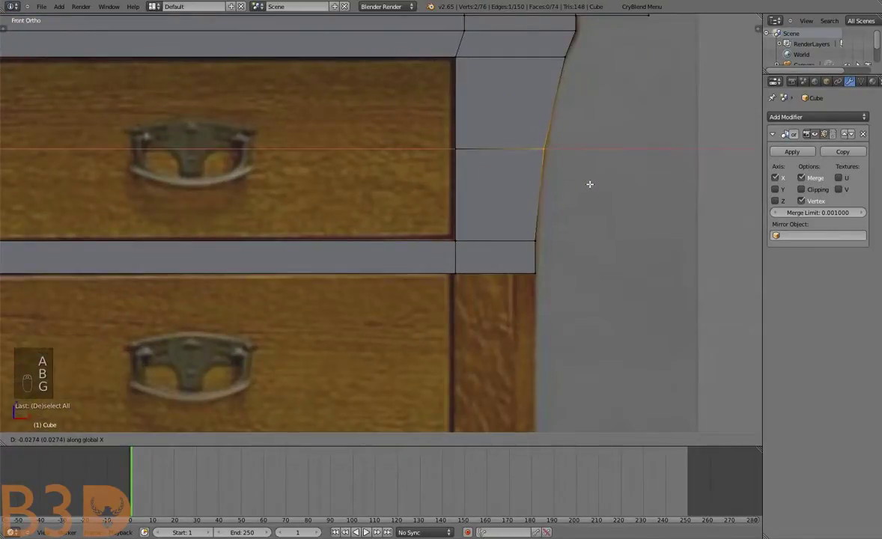
# Confirm the extra horizontal edge loop on the curved side and check the body shape in wireframe
pyautogui.press('a')
pyautogui.press('Tab')
pyautogui.press('a')
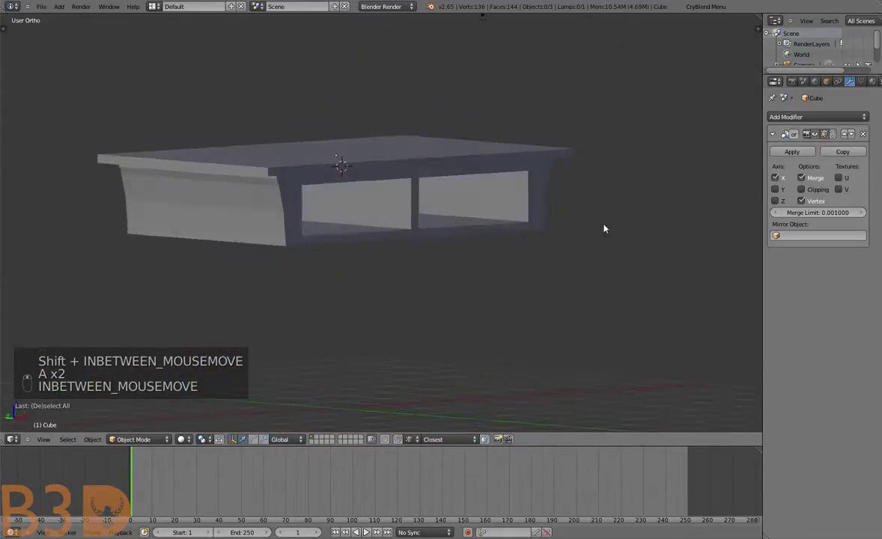
pyautogui.press('Tab')
pyautogui.press('a')
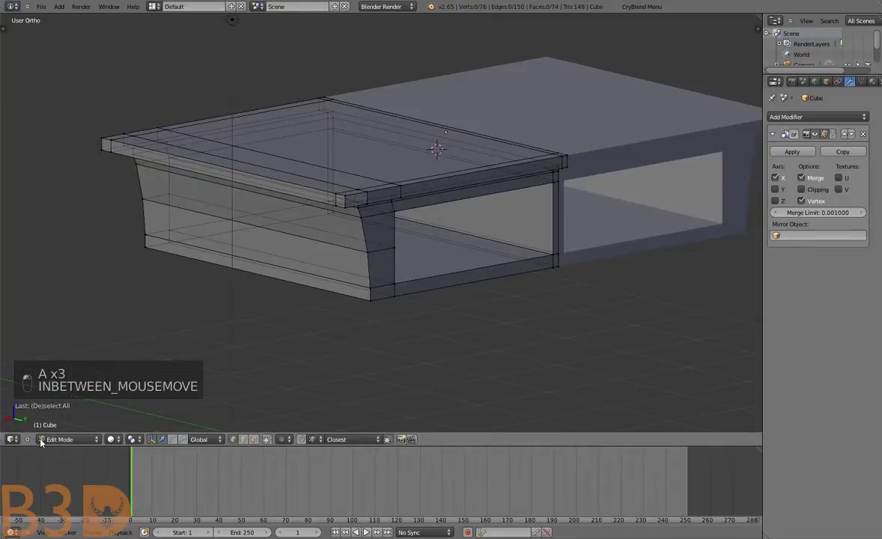
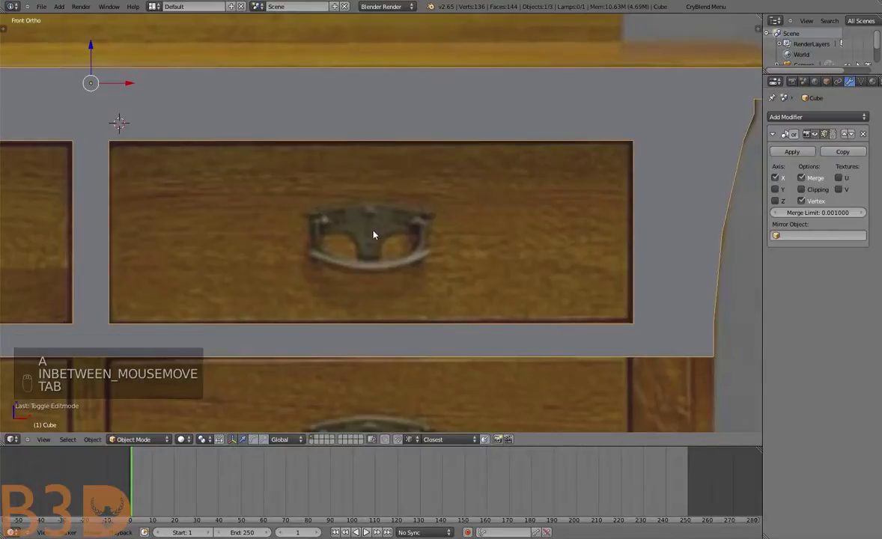
# Add a new cube and shrink it roughly to drawer size over the reference photo
pyautogui.moveTo(416, 251); pyautogui.dragTo(427, 257)
pyautogui.press('shift+a')
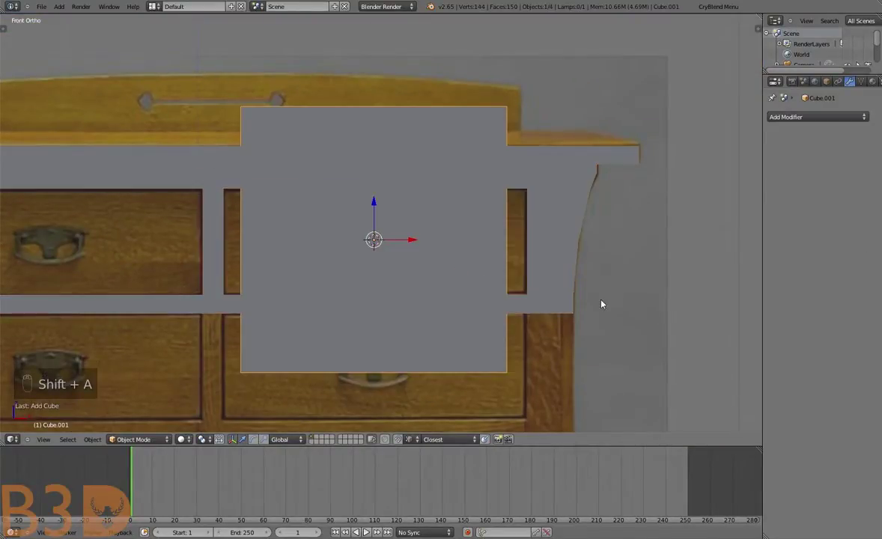
pyautogui.press('s')
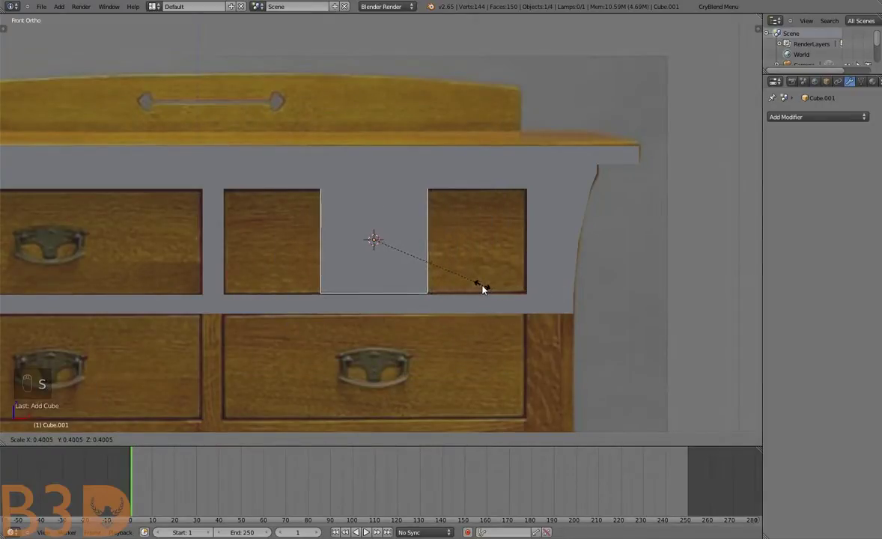
pyautogui.moveTo(474, 293); pyautogui.dragTo(203, 422)
pyautogui.moveTo(329, 370); pyautogui.dragTo(385, 345)
pyautogui.press('g')
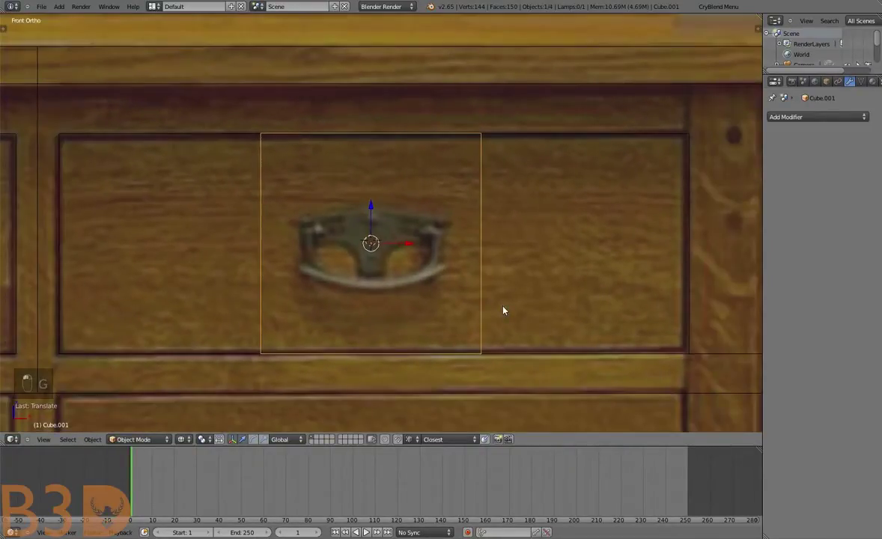
# Scale the box along X and Z until it matches the drawer front's outline
pyautogui.press('s')
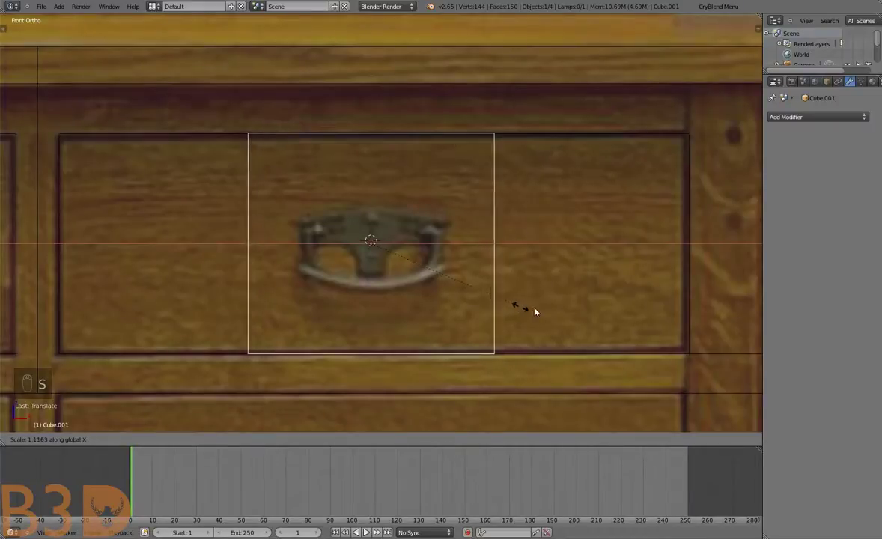
pyautogui.press('s')
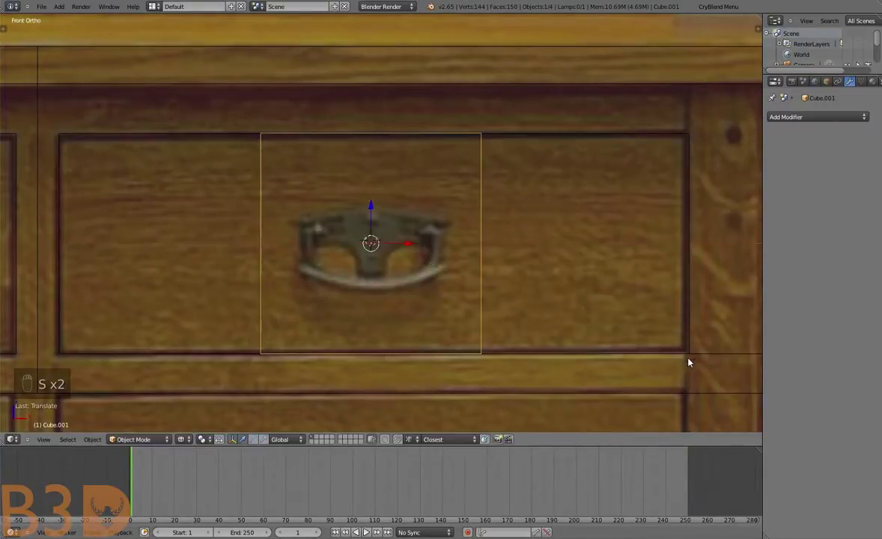
pyautogui.press('s')
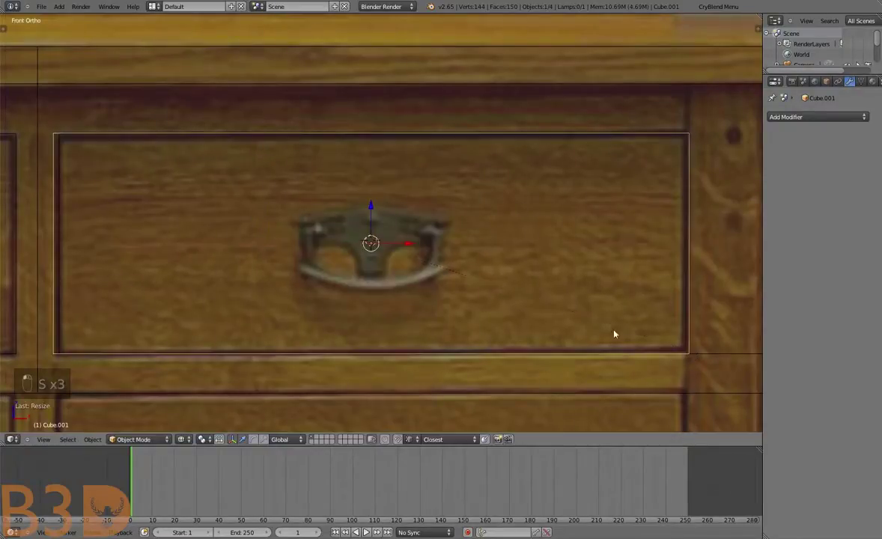
pyautogui.press('g')
pyautogui.moveTo(474, 290); pyautogui.dragTo(569, 291)
# Scale the drawer box along Y so it reaches back through the chest's depth
pyautogui.press('s')
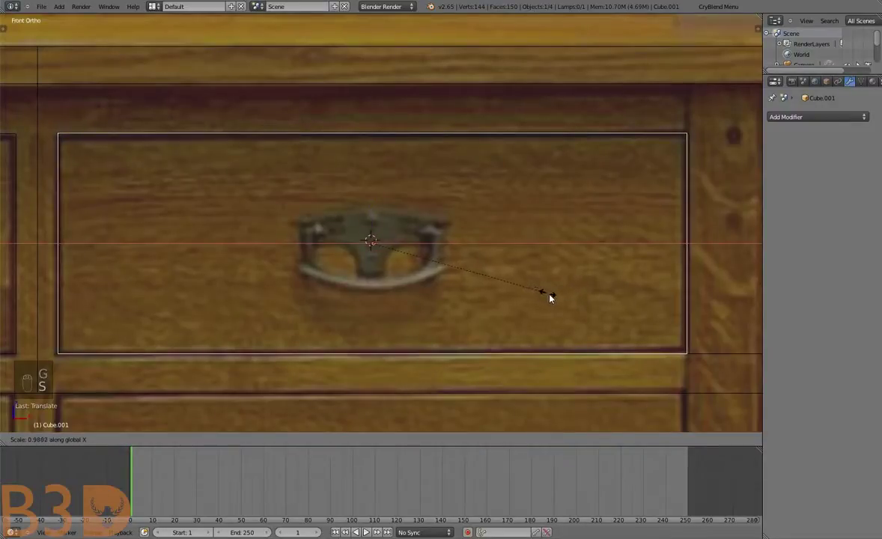
pyautogui.press('g')
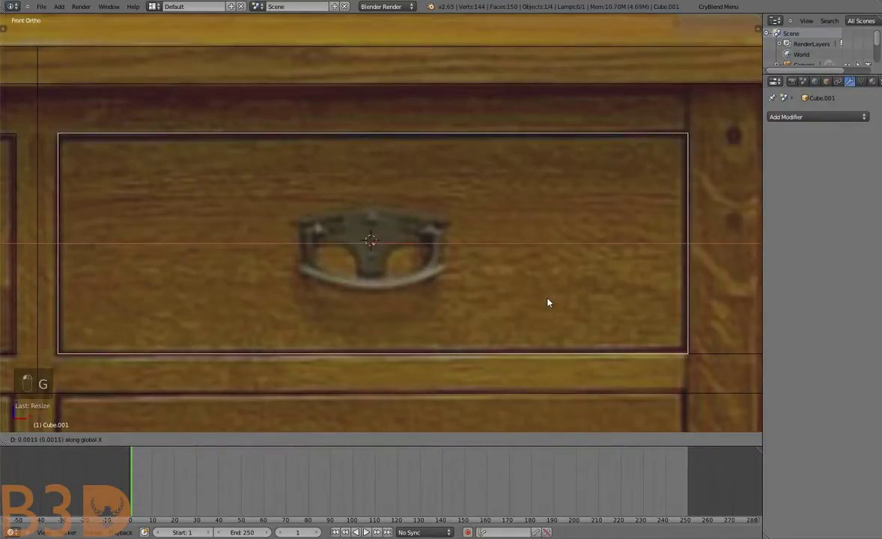
pyautogui.middleClick(554, 302)
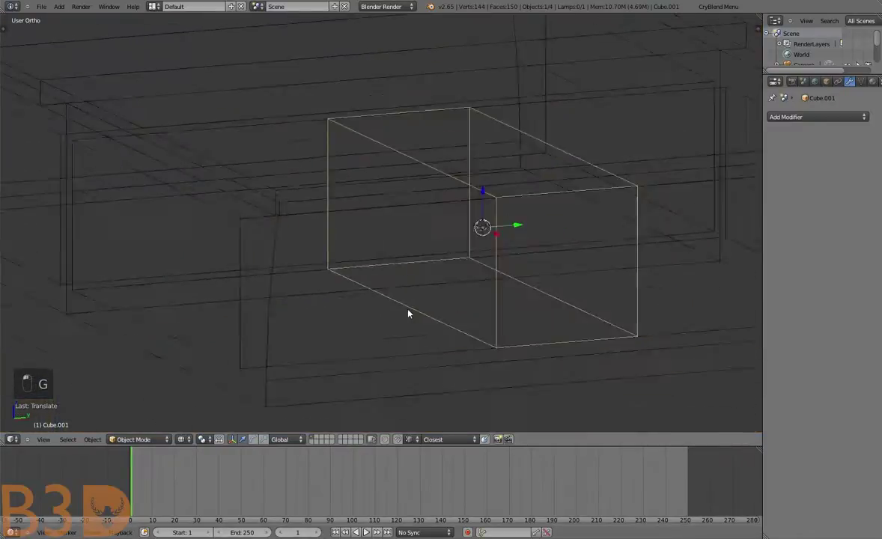
pyautogui.middleClick(443, 314)
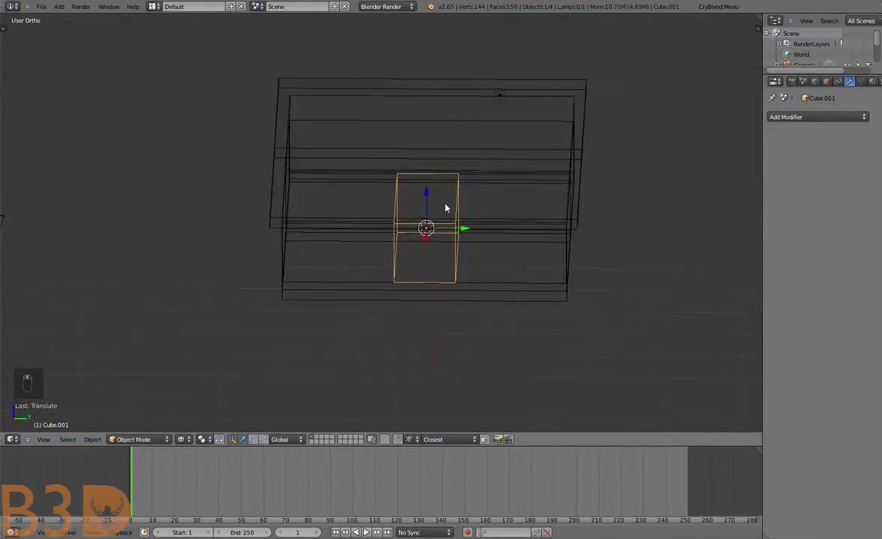
pyautogui.press('s')
pyautogui.moveTo(515, 231); pyautogui.dragTo(797, 176)
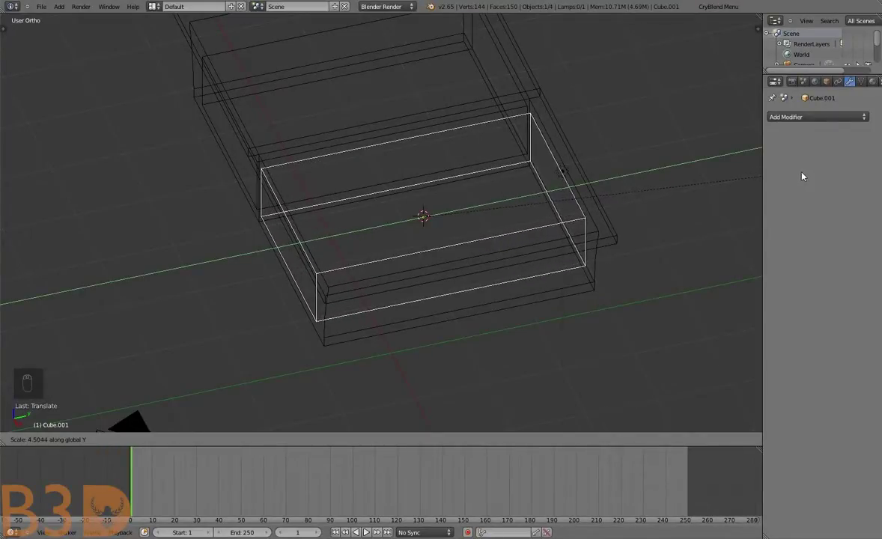
pyautogui.press('a')
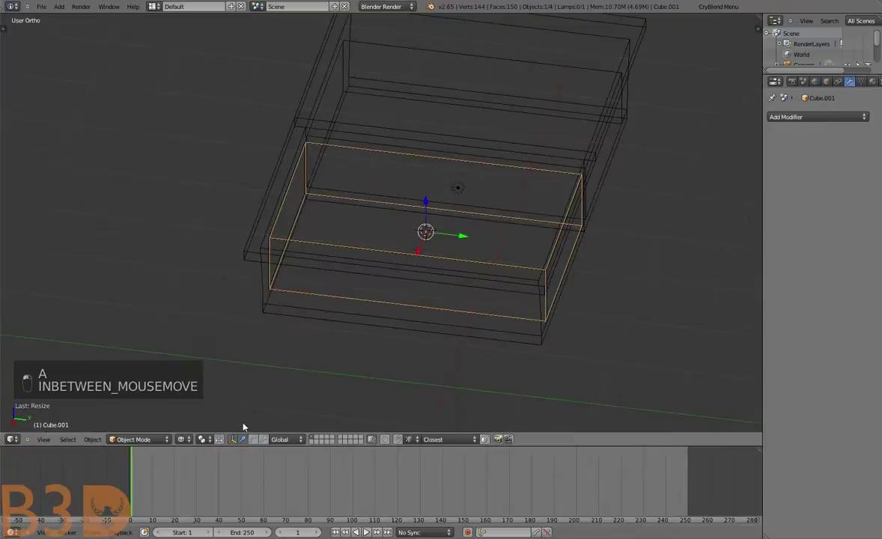
# Switch to solid perspective shading and look at the drawer opening inside the chest
pyautogui.press('KP_5')
pyautogui.press('a')
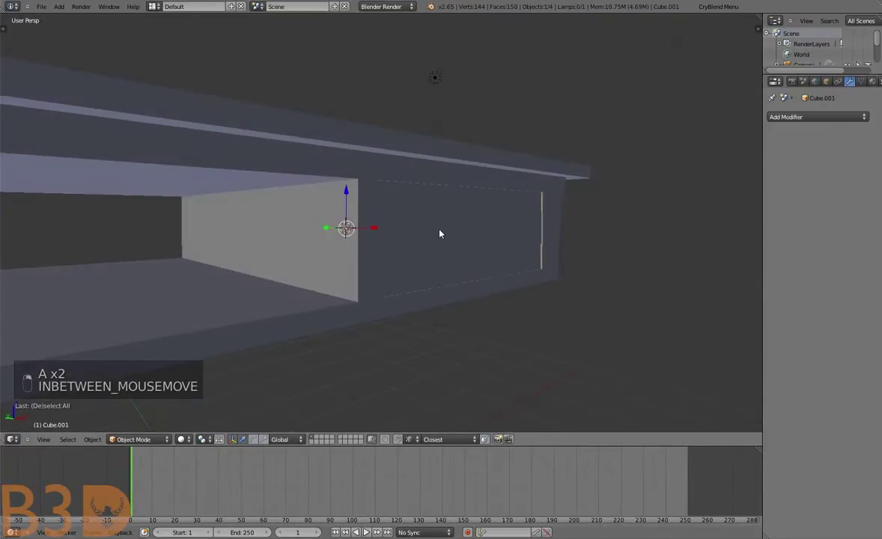
pyautogui.press('a')
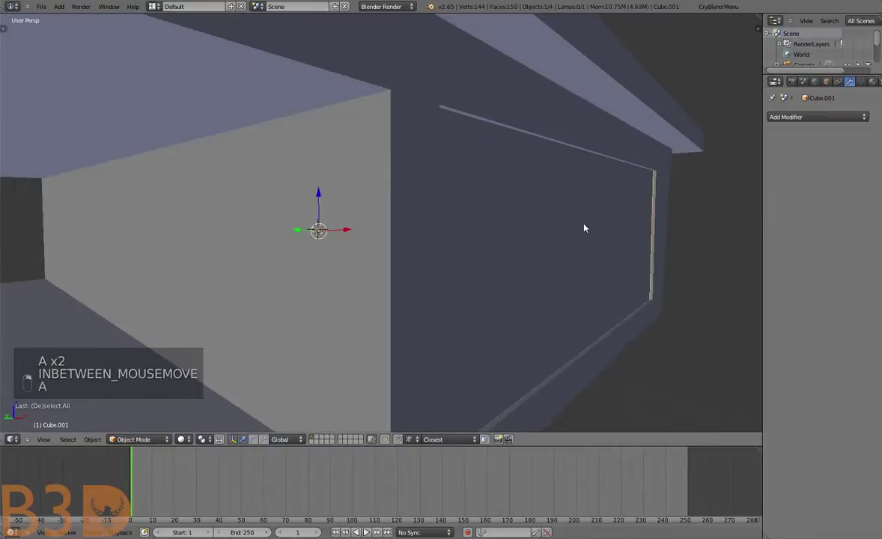
pyautogui.press('g')
pyautogui.press('Tab')
pyautogui.press('g')
pyautogui.press('Tab')
pyautogui.press('a')
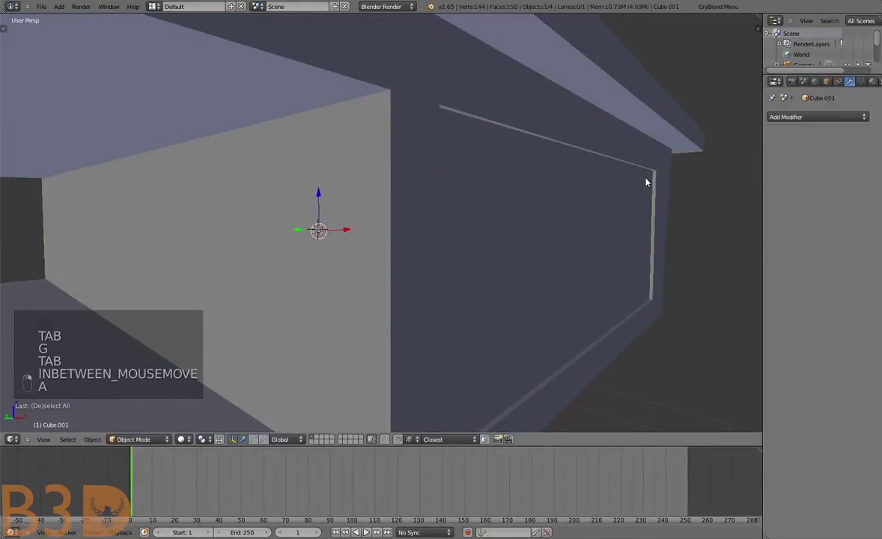
# Select the chest body and enter Edit Mode on its mesh
pyautogui.press('g')
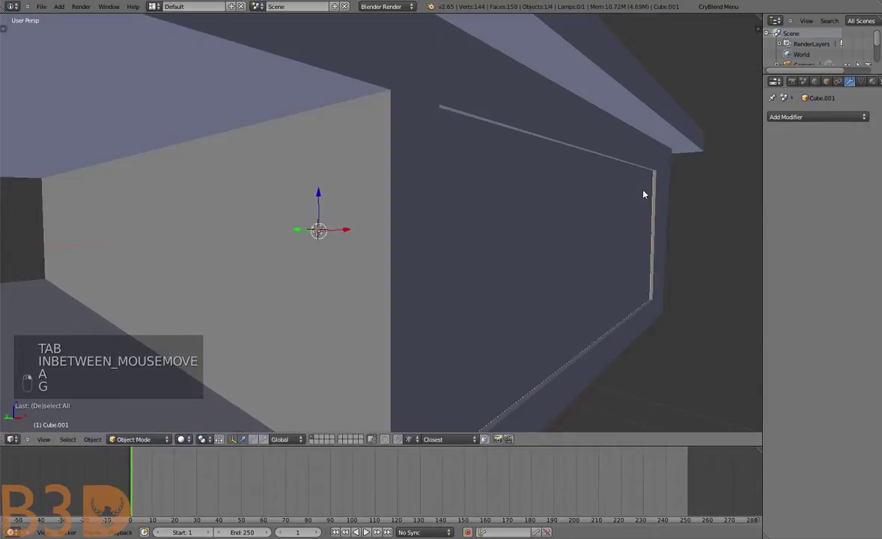
pyautogui.press('g')
pyautogui.press('a')
pyautogui.press('Tab')
pyautogui.press('a')
pyautogui.press('a')
pyautogui.press('a')
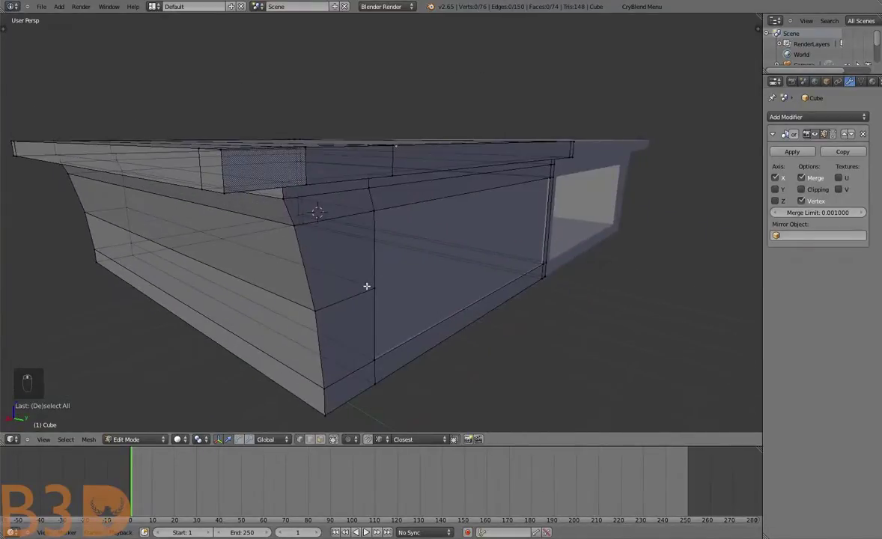
# Add a horizontal loop cut across the lower front of the body and return to Object Mode
pyautogui.press('a')
pyautogui.press('ctrl+r')
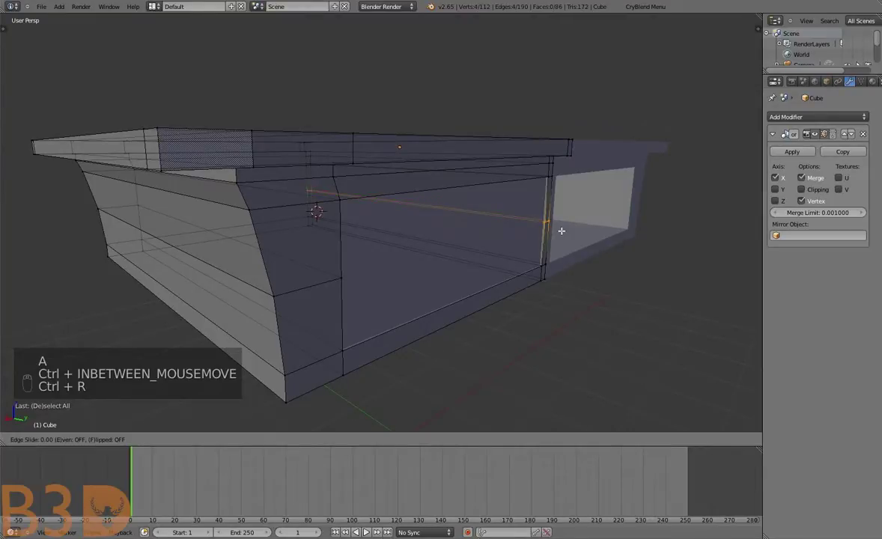
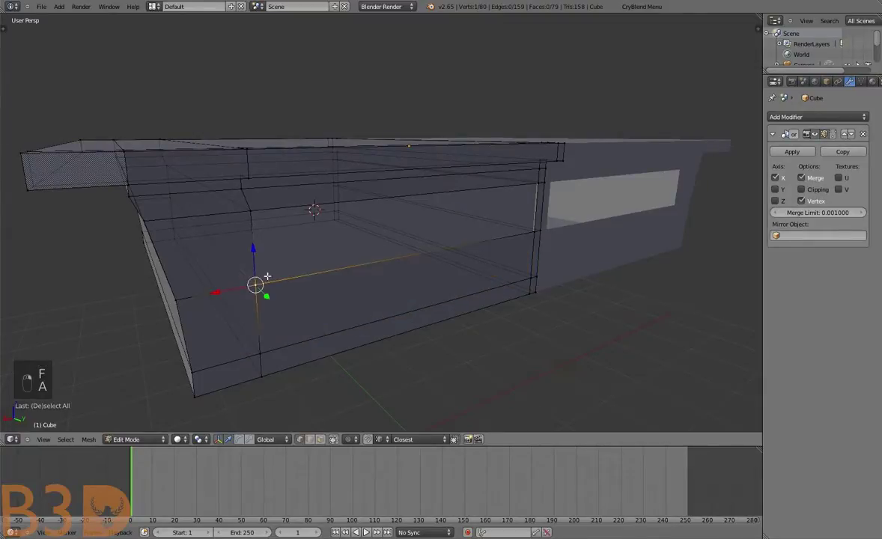
pyautogui.press('f')
pyautogui.press('a')
pyautogui.press('Tab')
pyautogui.press('a')
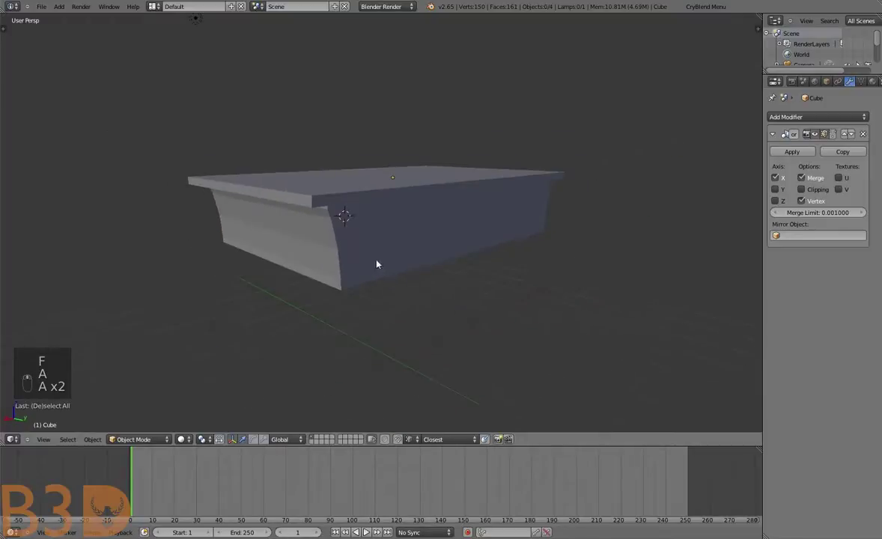
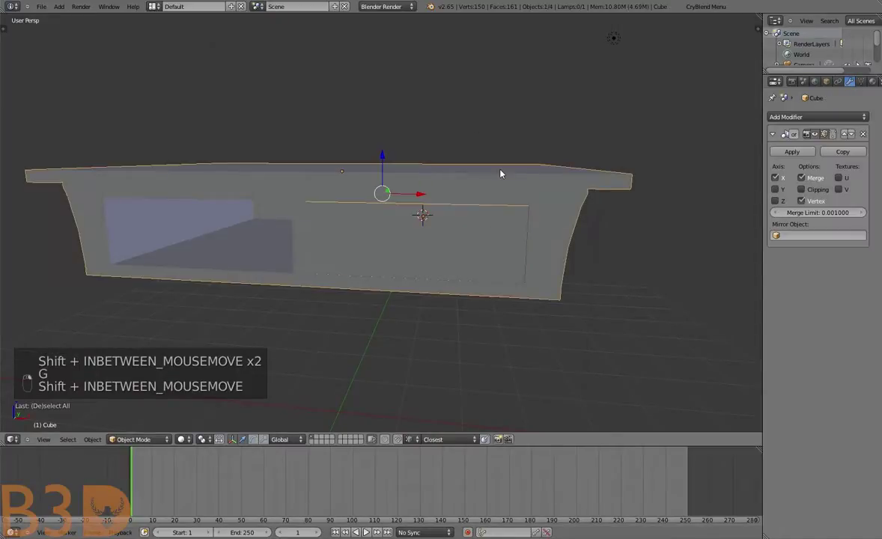
# Edit the chest body in face select mode, adjusting and deleting geometry on the front face
pyautogui.press('g')
pyautogui.moveTo(510, 196); pyautogui.dragTo(531, 185)
pyautogui.press('ctrl+j')
pyautogui.press('a')
pyautogui.press('Tab')
pyautogui.press('a')
pyautogui.press('ctrl+l')
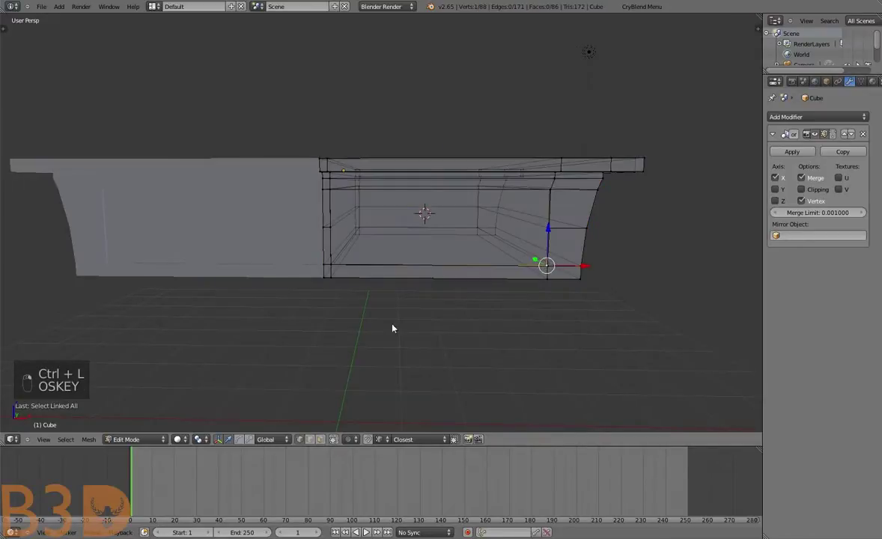
pyautogui.press('ctrl+super+l')
pyautogui.press('g')
pyautogui.press('g')
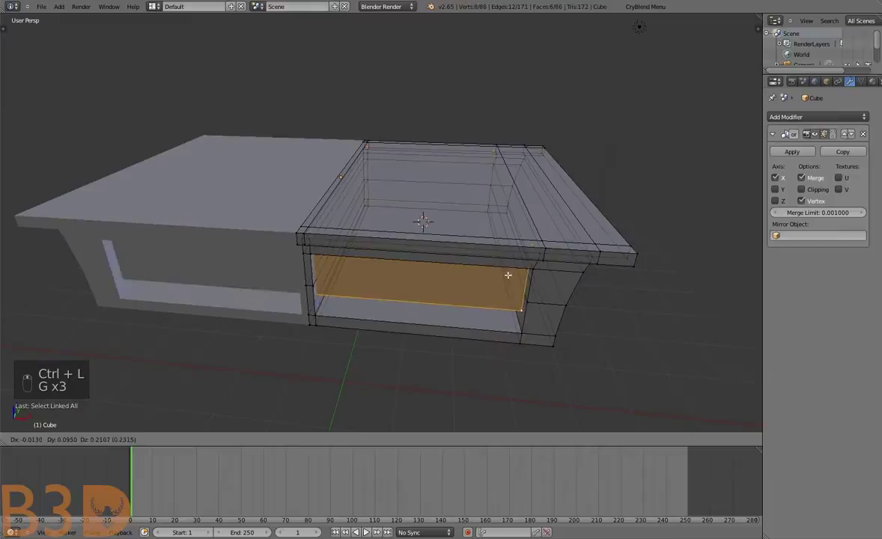
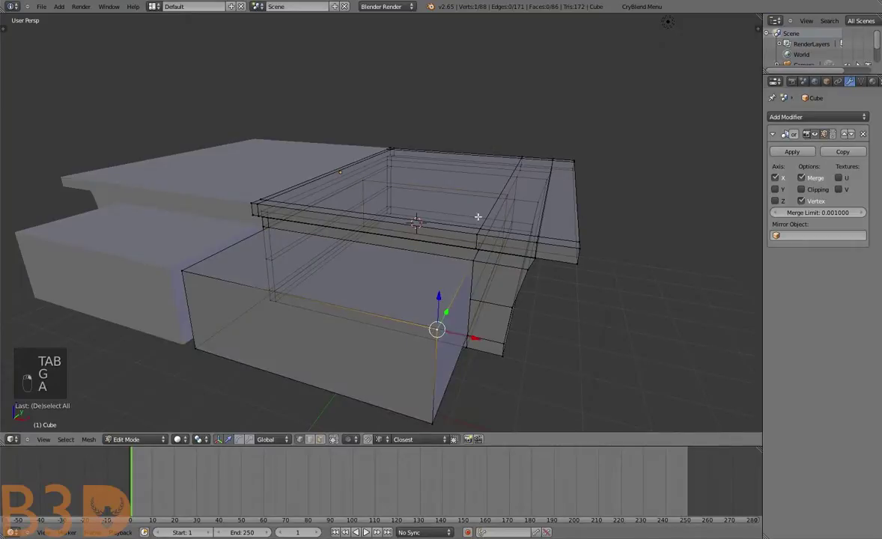
pyautogui.press('g')
pyautogui.press('Delete')
pyautogui.press('Tab')
pyautogui.press('Tab')
pyautogui.press('a')
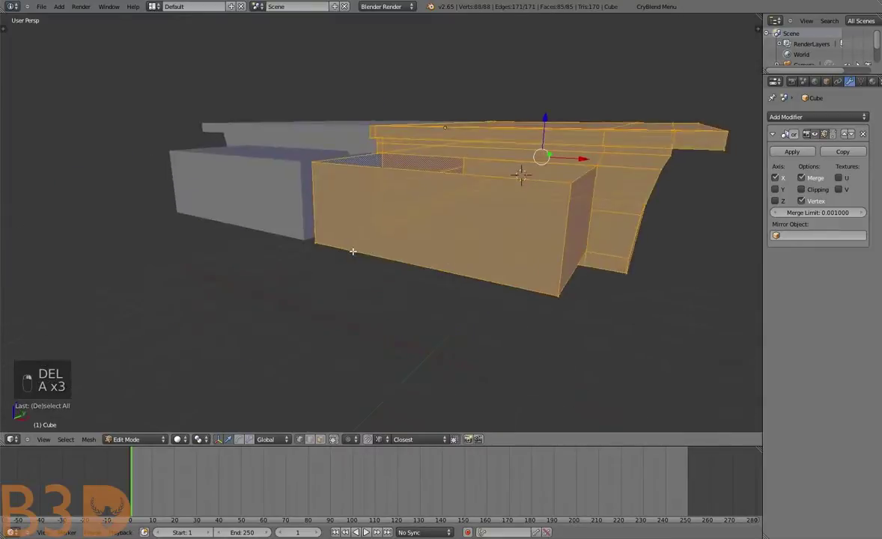
# Select the front panel and add thin vertical divider cuts for the drawers, then return to Object Mode
pyautogui.press('a')
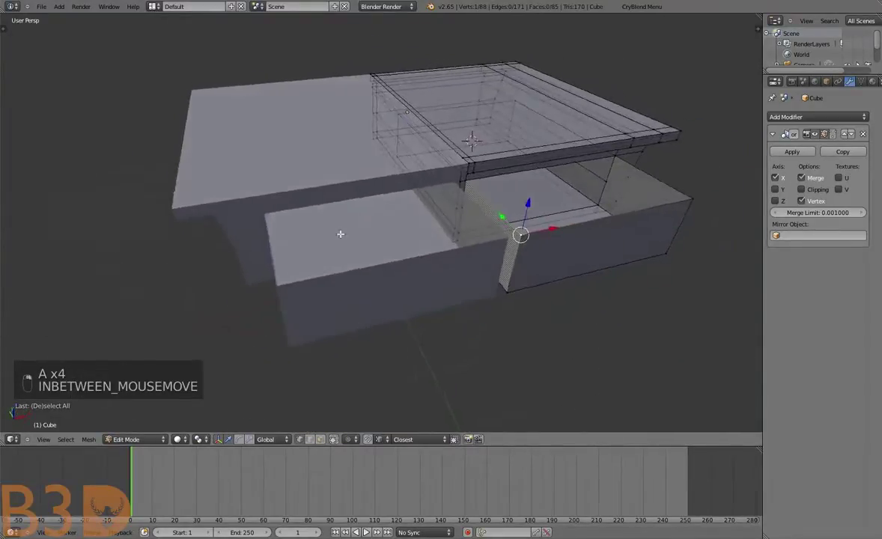
pyautogui.press('ctrl+l')
pyautogui.press('g')
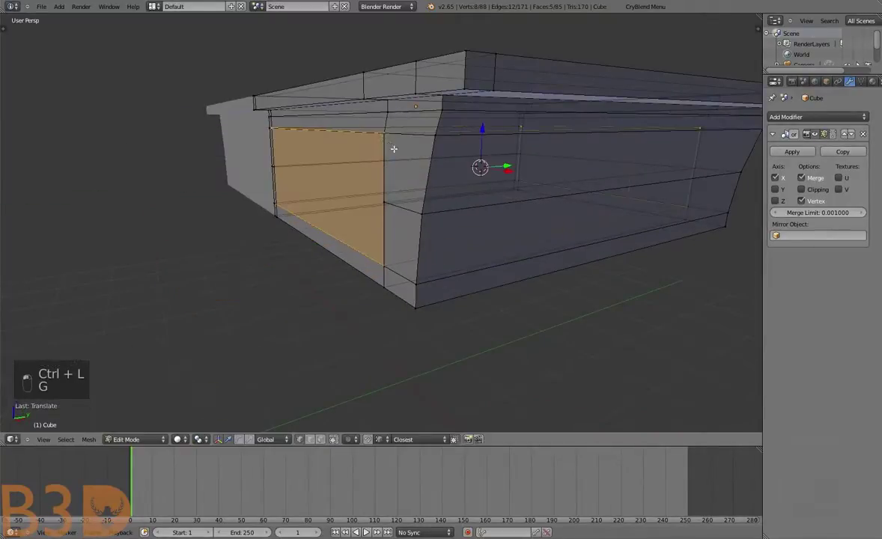
pyautogui.press('Tab')
pyautogui.press('Tab')
pyautogui.press('g')
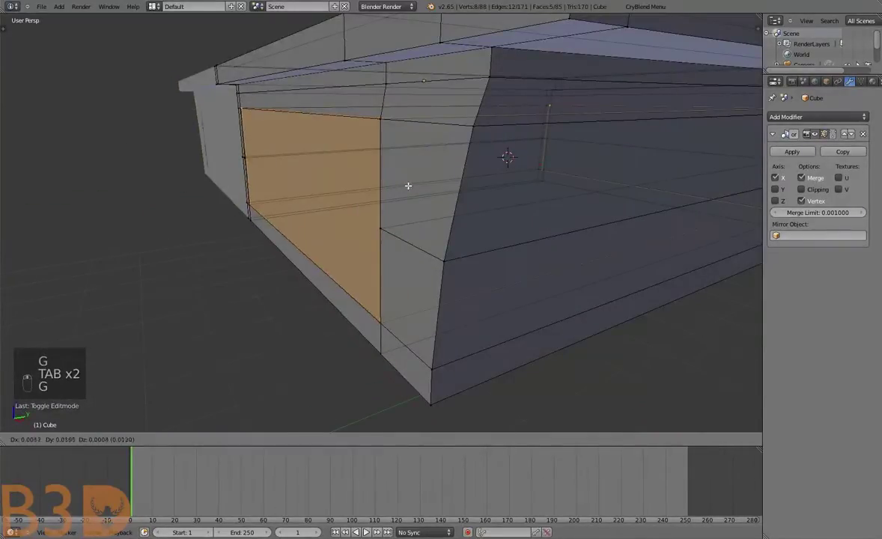
pyautogui.press('g')
pyautogui.press('g')
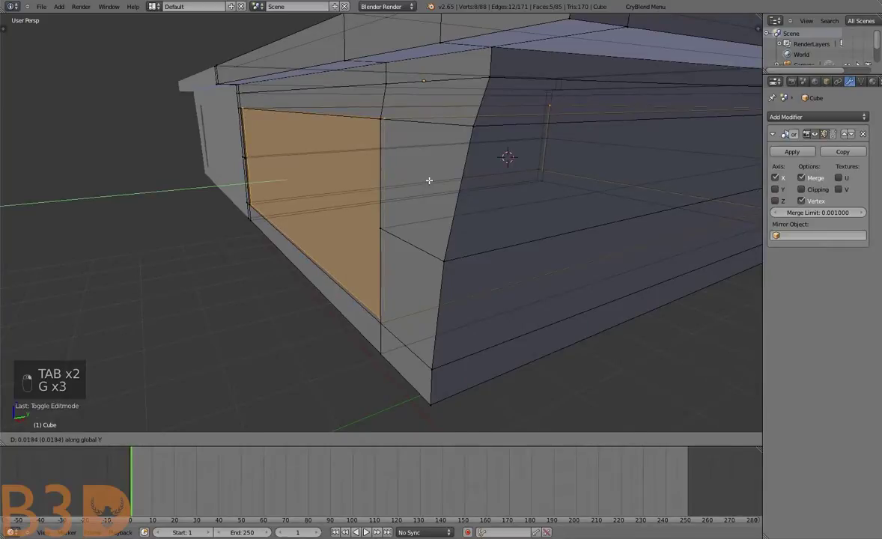
pyautogui.press('Tab')
pyautogui.press('a')
pyautogui.press('Tab')
pyautogui.press('Tab')
# View the chest front over the reference and select the front faces, undoing a mistaken extrude
pyautogui.press('a')
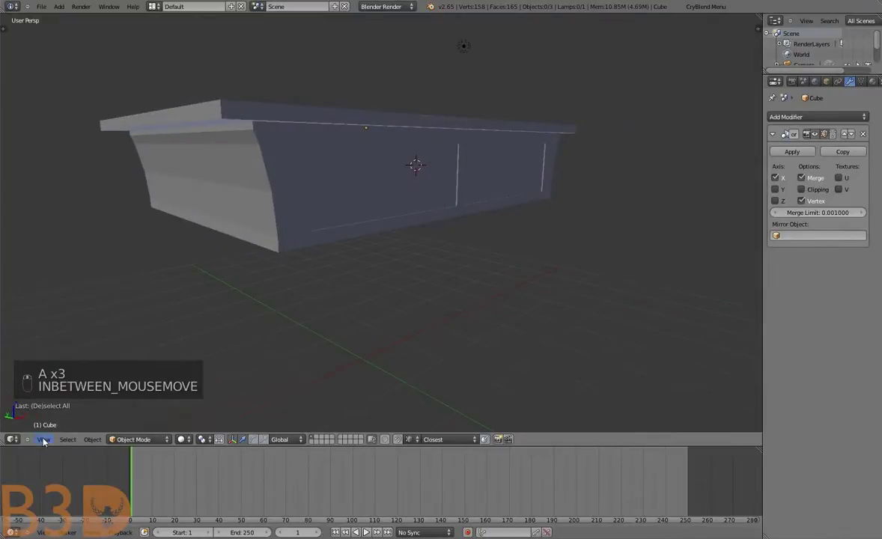
pyautogui.press('KP_5')
pyautogui.press('Tab')
pyautogui.press('a')
pyautogui.press('b')
pyautogui.press('g')
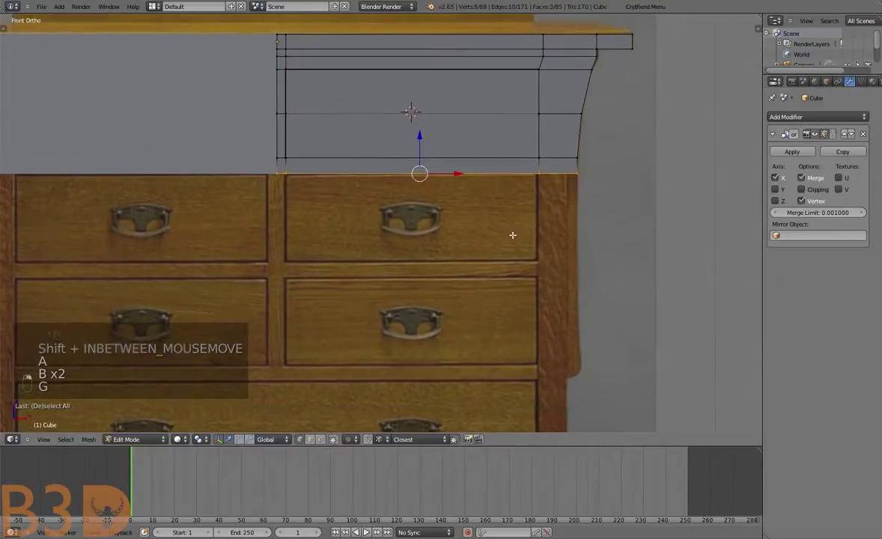
pyautogui.press('e')
pyautogui.press('g')
pyautogui.press('ctrl+z')
pyautogui.press('a')
pyautogui.press('b')
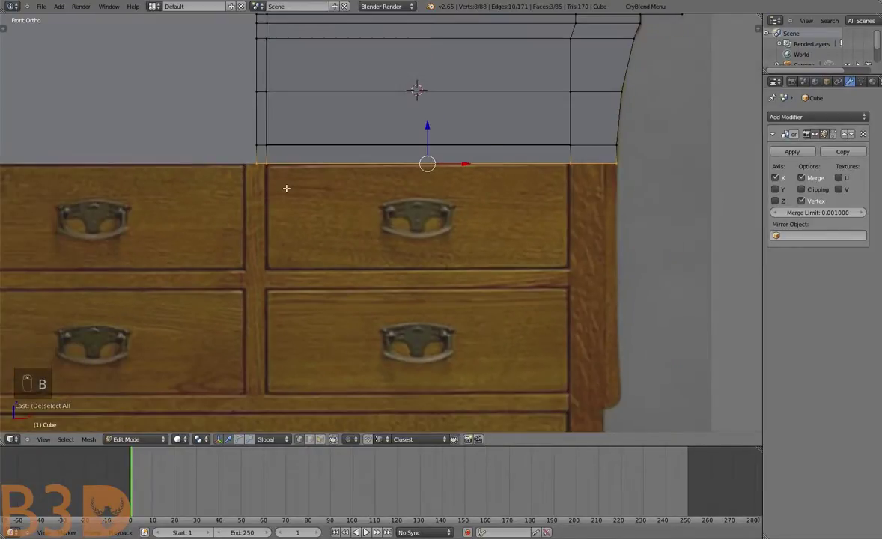
# Add three horizontal edge loops at the upper, middle and lower drawer rails, then orbit over the top slab
pyautogui.press('e')
pyautogui.press('g')
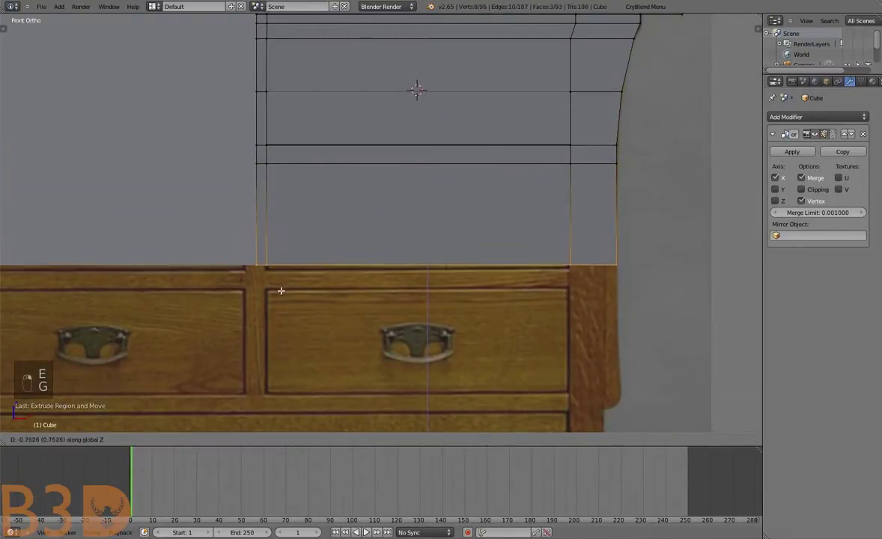
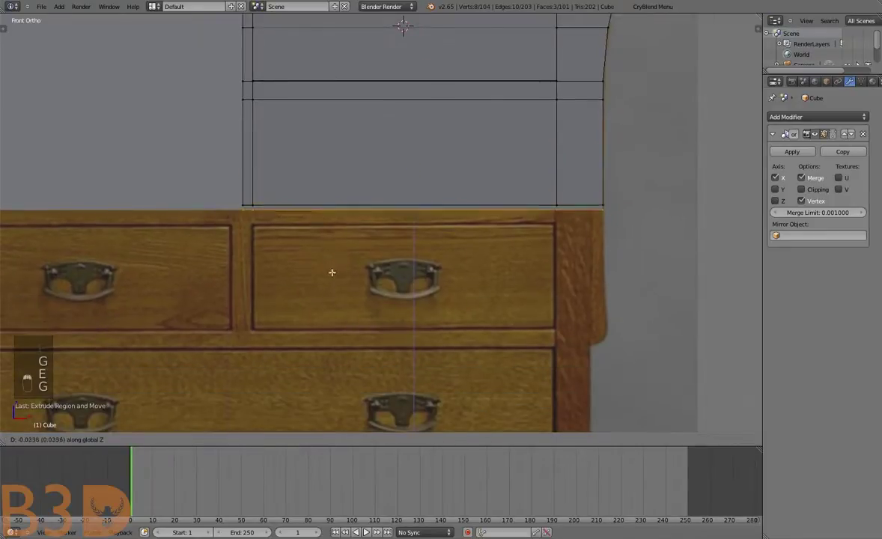
pyautogui.press('e')
pyautogui.press('g')
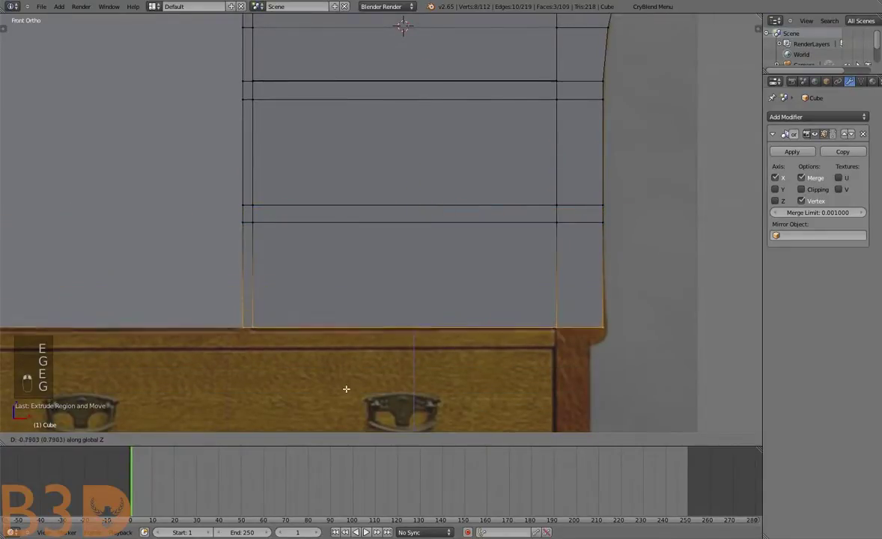
pyautogui.press('e')
pyautogui.press('g')
pyautogui.press('a')
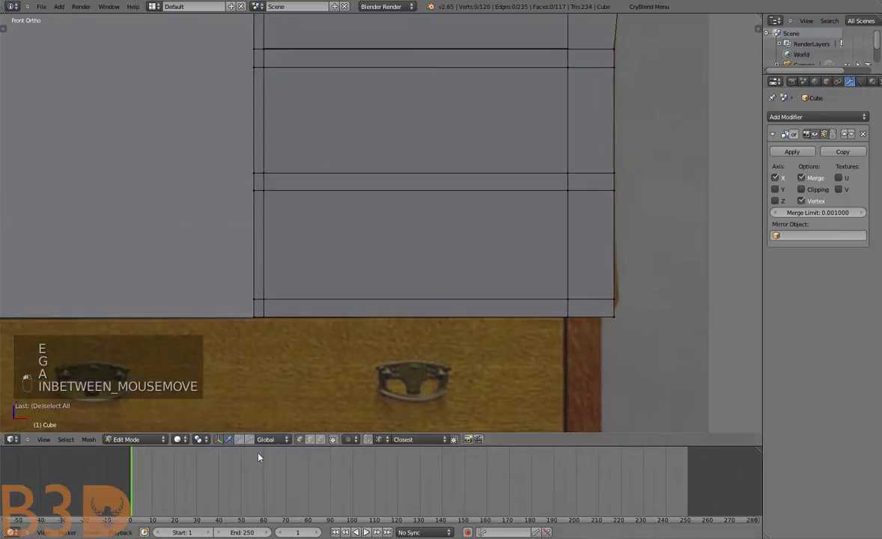
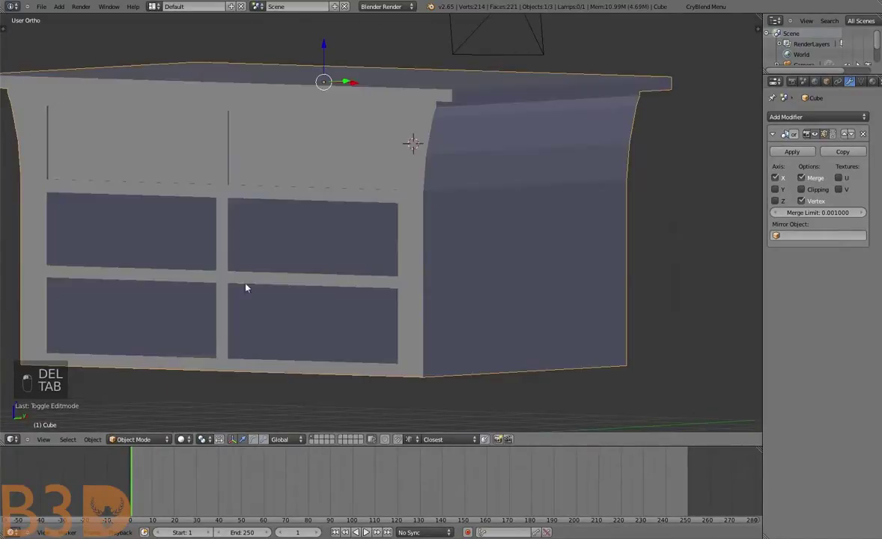
pyautogui.moveTo(343, 256); pyautogui.dragTo(373, 204)
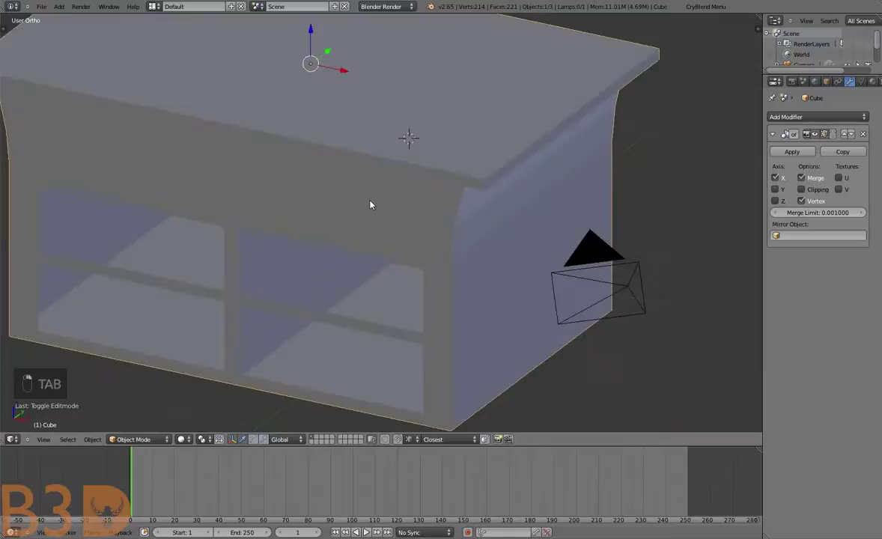
# Enter edit mode on the chest in wireframe and select the rail faces
pyautogui.press('g')
pyautogui.press('Tab')
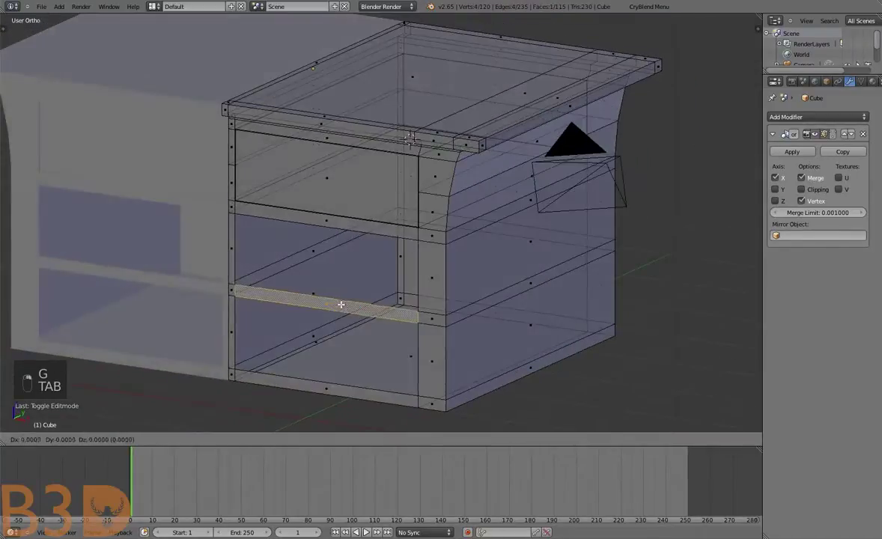
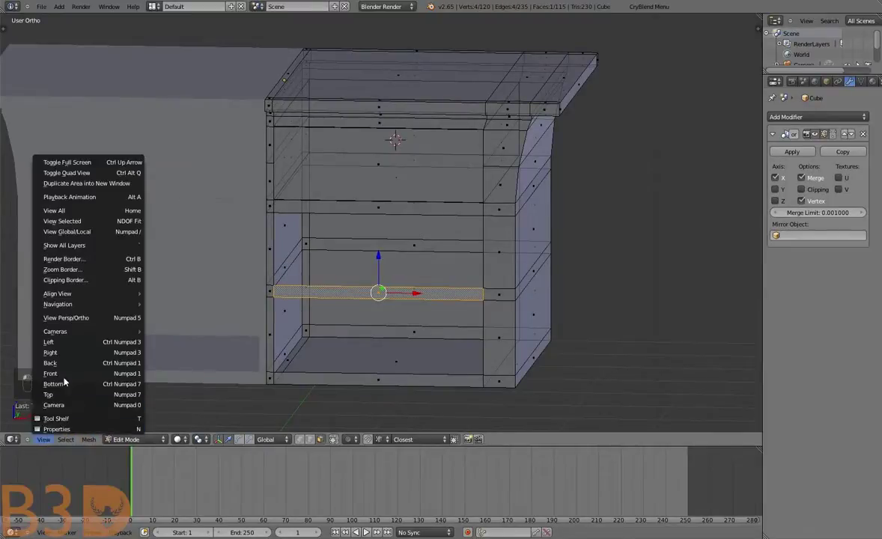
pyautogui.press('g')
pyautogui.press('a')
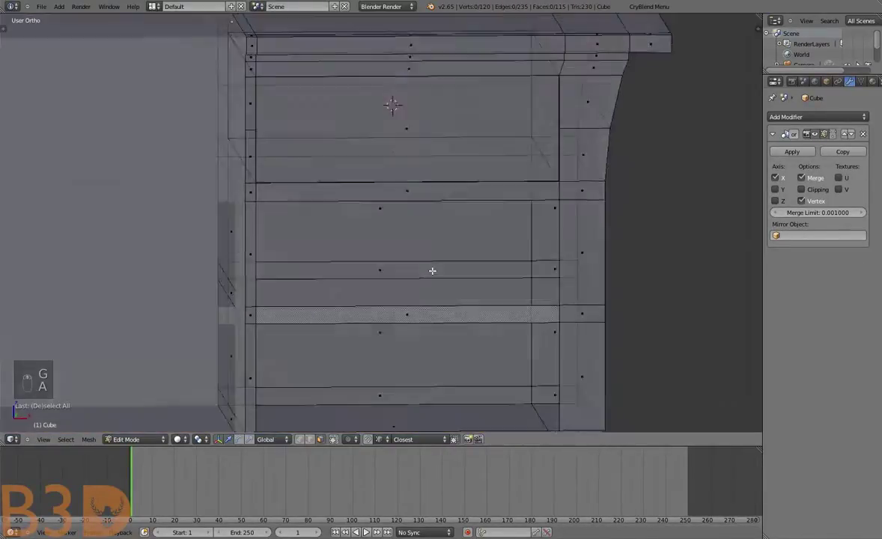
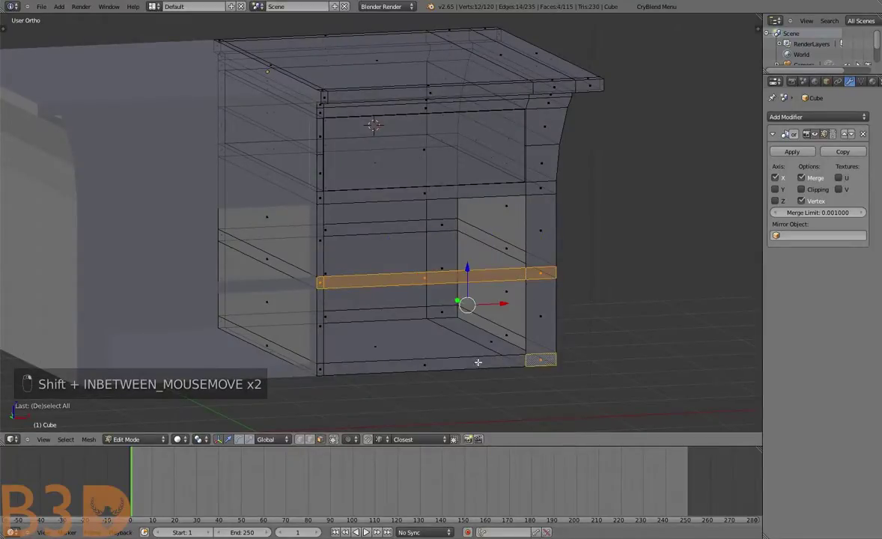
# Extrude the selected rail faces to form the lower drawer rails and position them
pyautogui.press('e')
pyautogui.press('g')
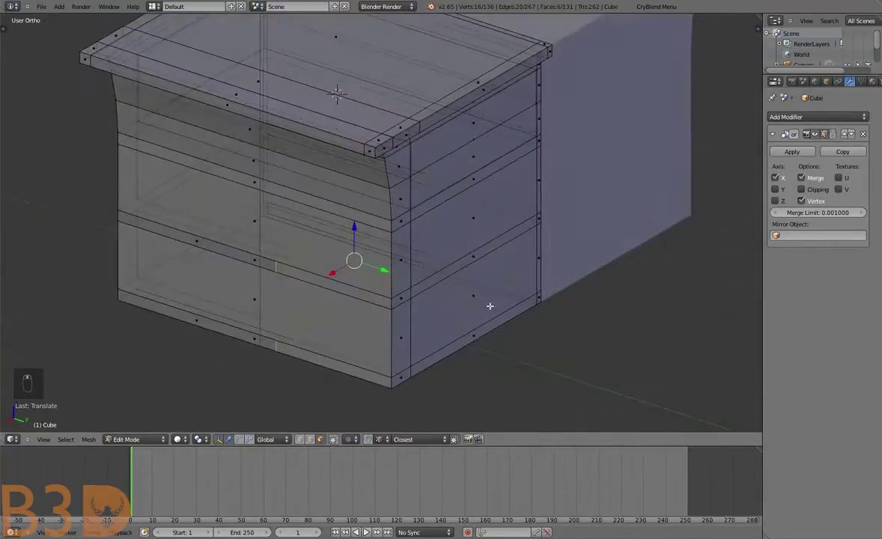
pyautogui.press('g')
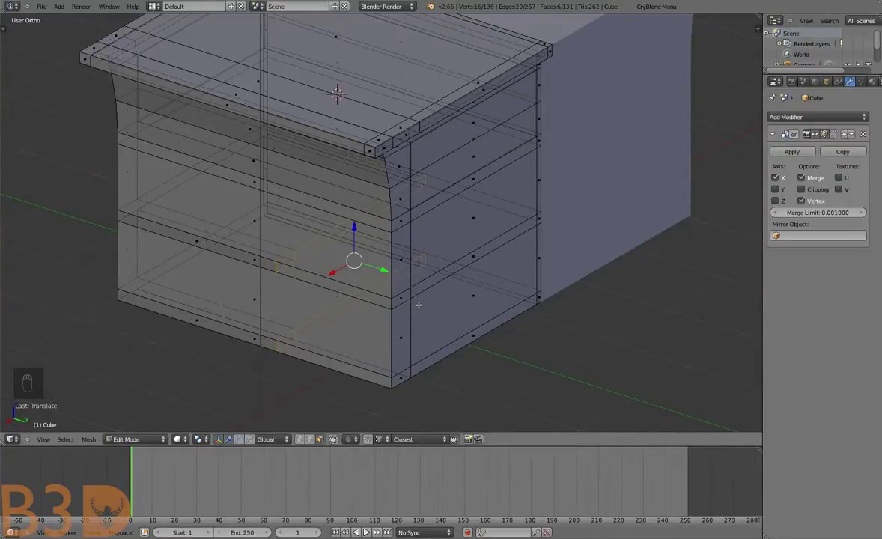
# Select the rail edges along the side of the chest around the compartments
pyautogui.press('g')
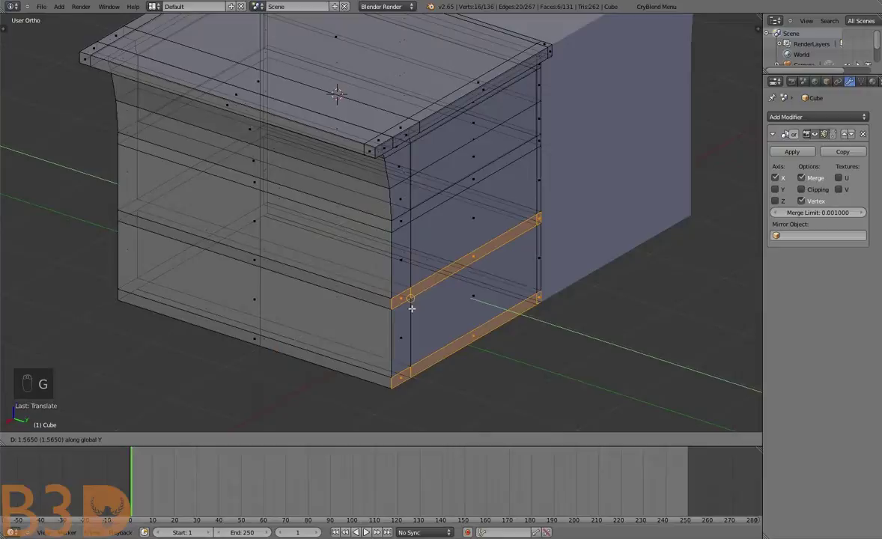
pyautogui.press('a')
pyautogui.press('a')
pyautogui.press('w')
pyautogui.press('a')
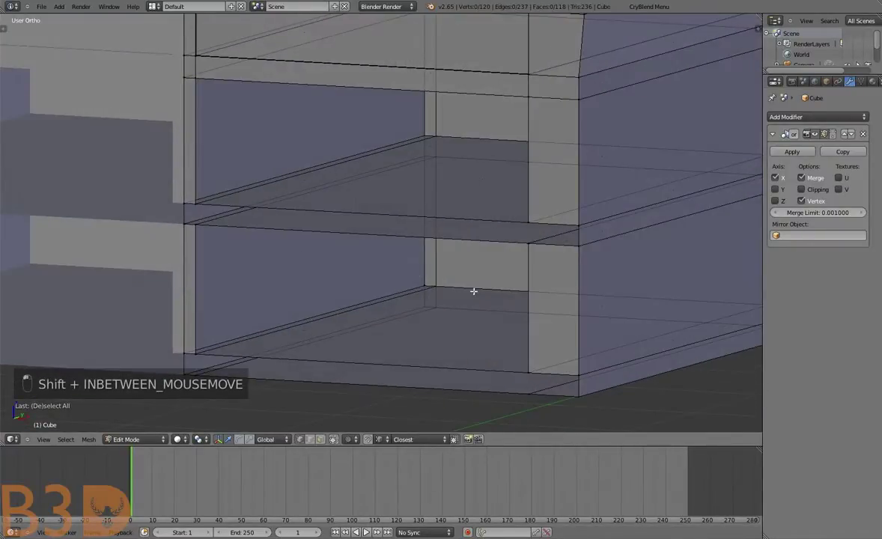
# Fill new faces across each gap between the drawer rails, one compartment after another
pyautogui.press('f')
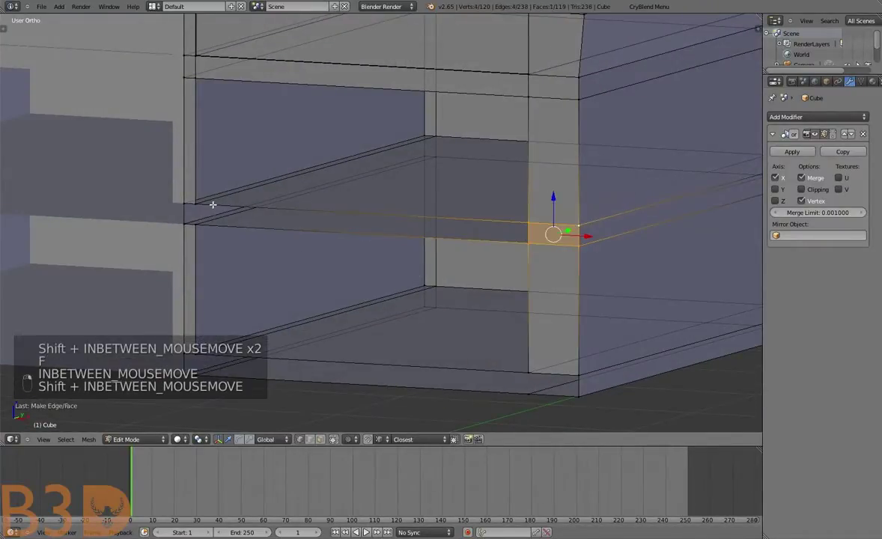
pyautogui.press('f')
pyautogui.press('a')
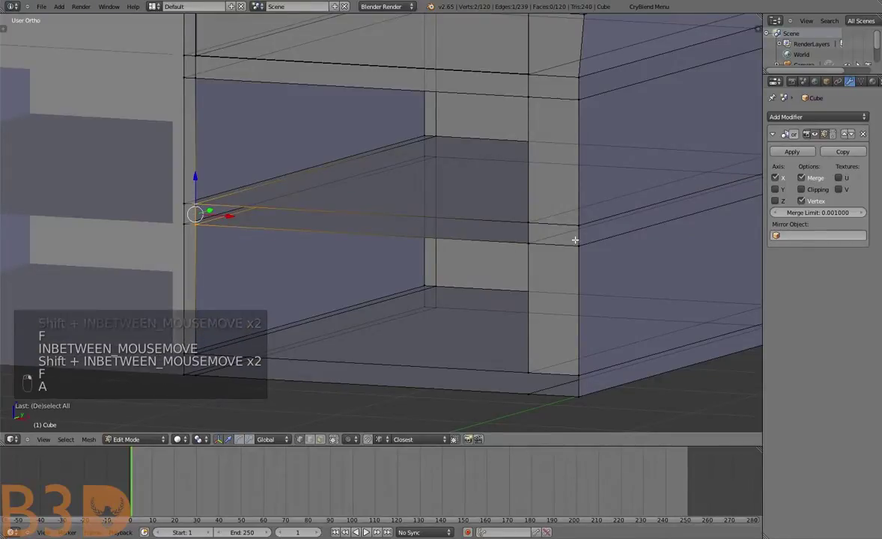
pyautogui.press('f')
pyautogui.press('a')
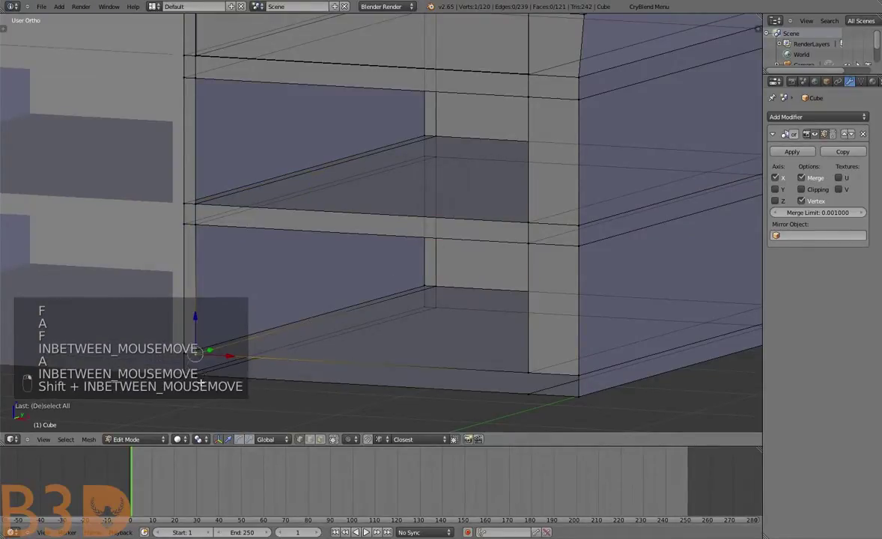
pyautogui.press('f')
pyautogui.press('a')
pyautogui.press('f')
pyautogui.press('a')
pyautogui.press('f')
pyautogui.press('a')
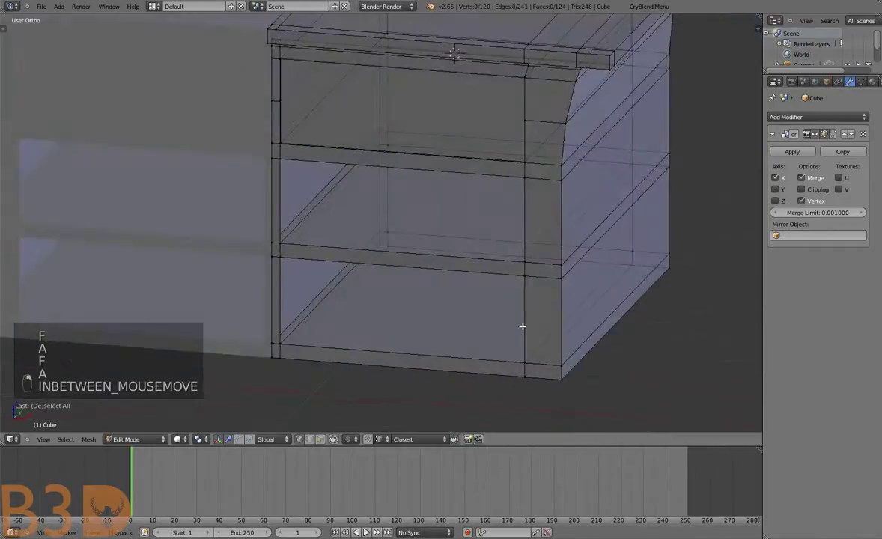
# Leave edit mode and view the chest body as a solid in perspective
pyautogui.press('KP_5')
pyautogui.press('Tab')
pyautogui.press('a')
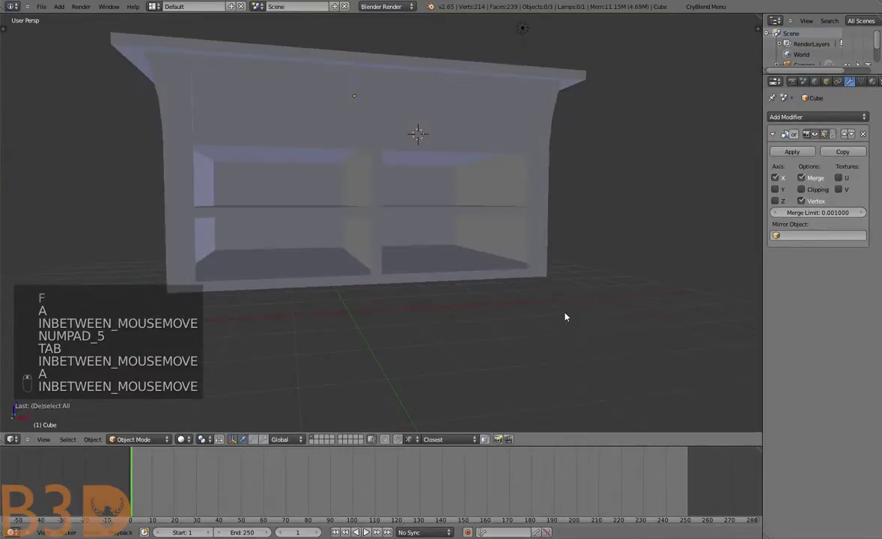
pyautogui.press('a')
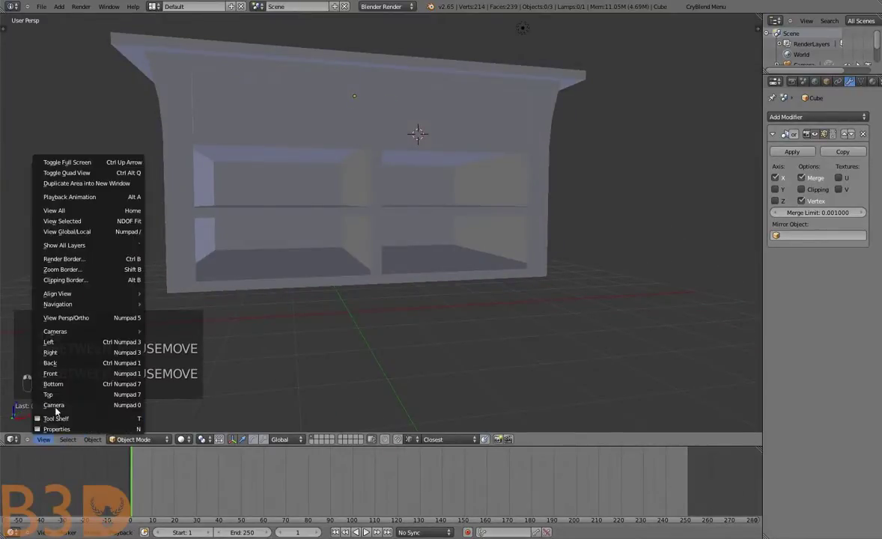
pyautogui.press('KP_5')
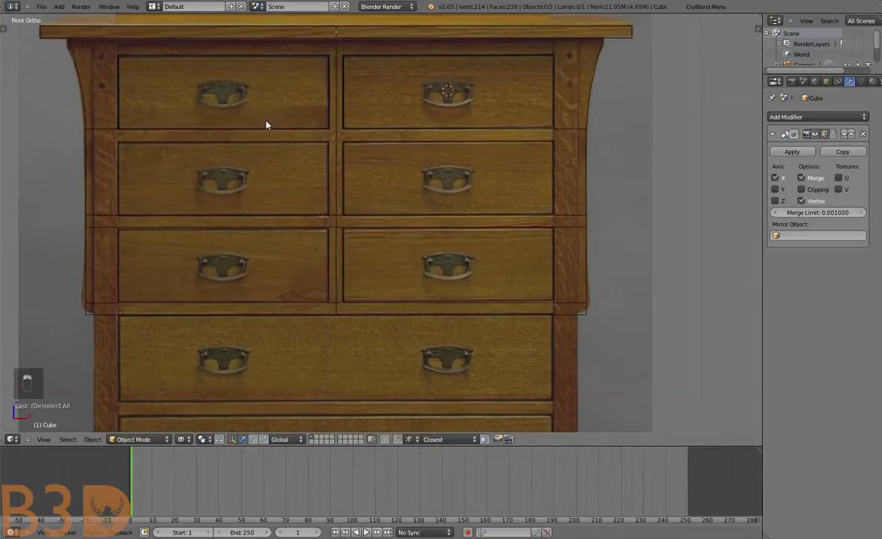
pyautogui.moveTo(383, 200); pyautogui.dragTo(349, 248)
pyautogui.press('Tab')
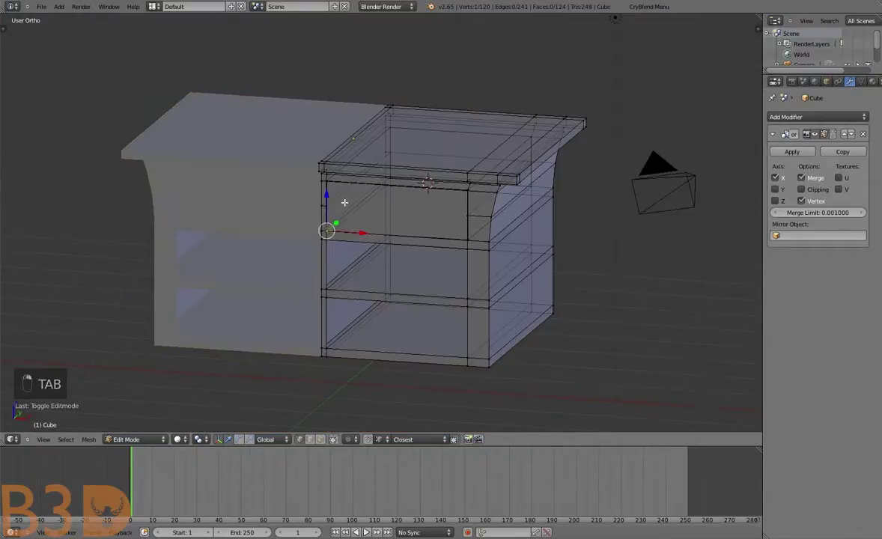
pyautogui.press('a')
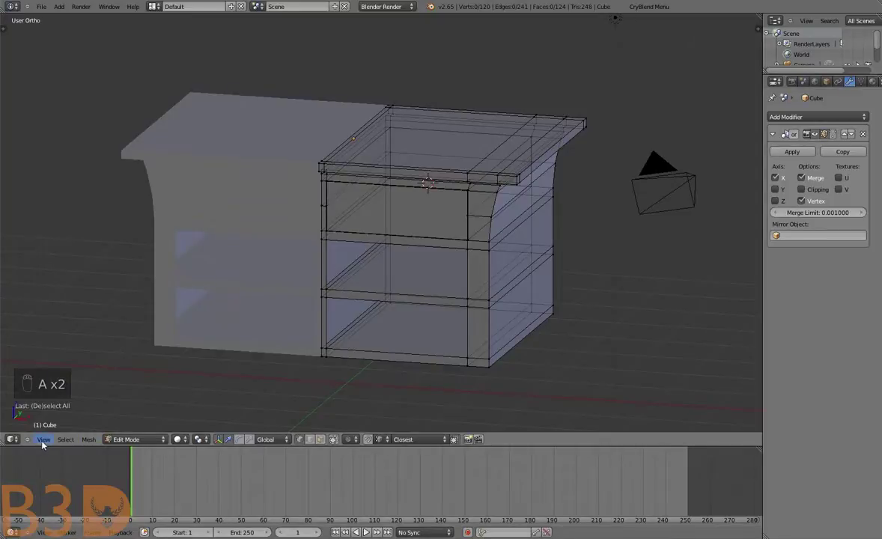
pyautogui.press('Tab')
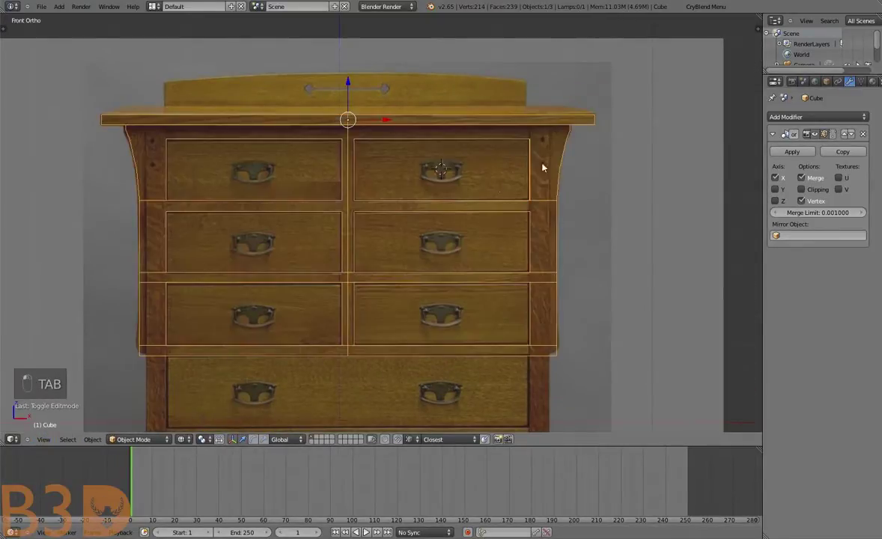
# Enter edit mode and box-select the bottom side edges of the chest frame
pyautogui.press('a')
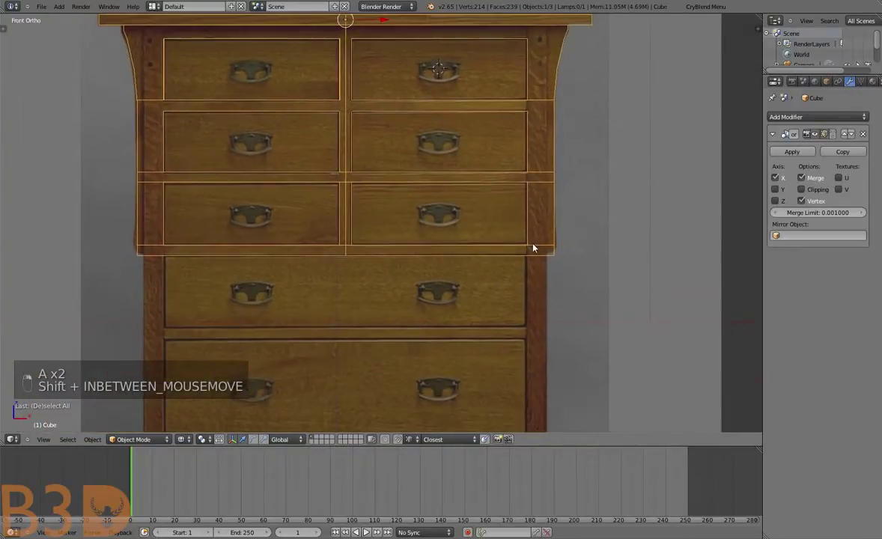
pyautogui.press('Tab')
pyautogui.press('a')
pyautogui.press('b')
pyautogui.press('b')
pyautogui.press('g')
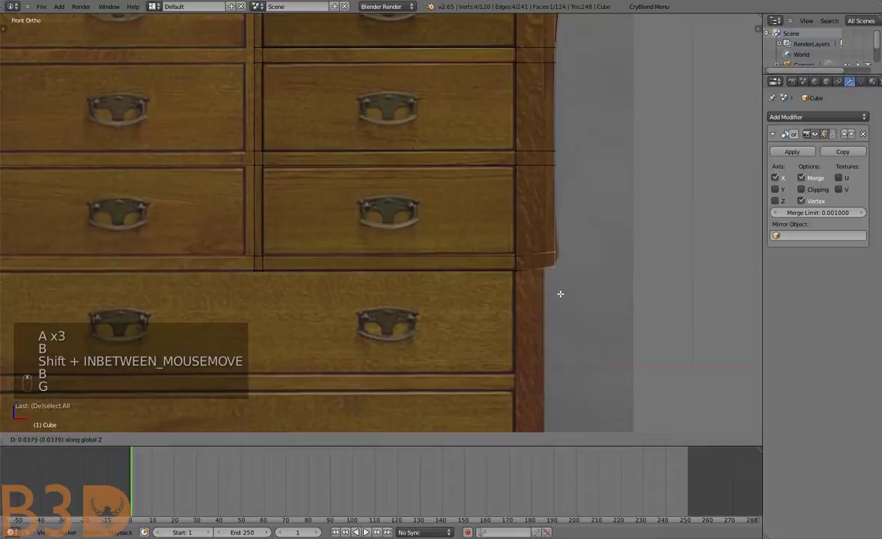
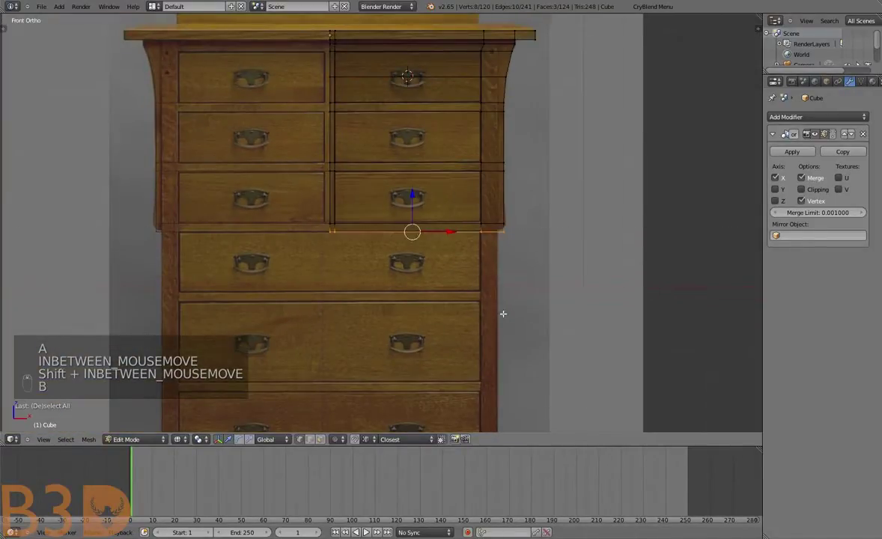
# Extrude the side frame down drawer by drawer, aligning each new edge with the reference dividers
pyautogui.press('e')
pyautogui.press('g')
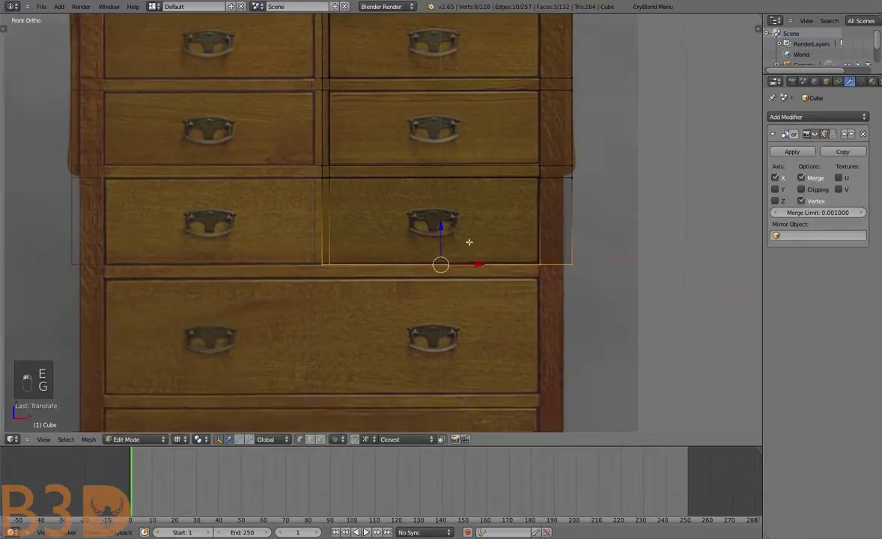
pyautogui.press('e')
pyautogui.press('g')
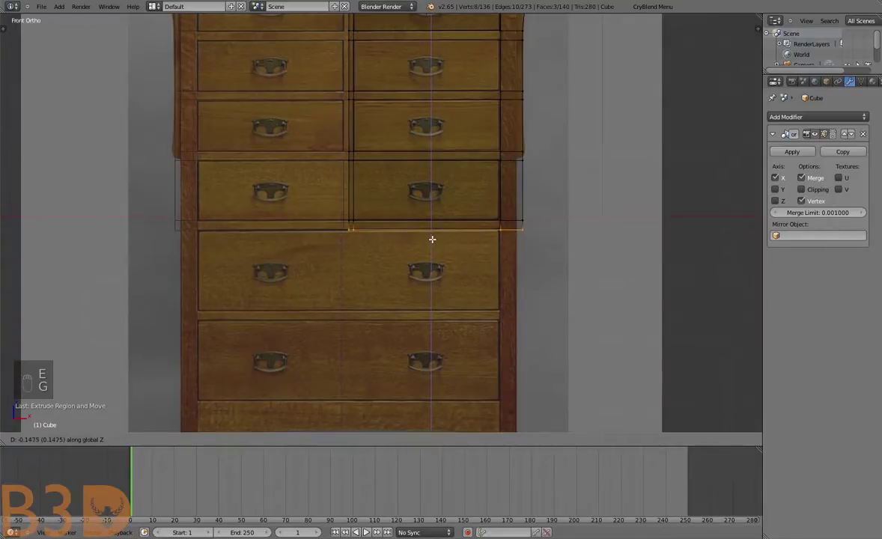
pyautogui.press('e')
pyautogui.press('g')
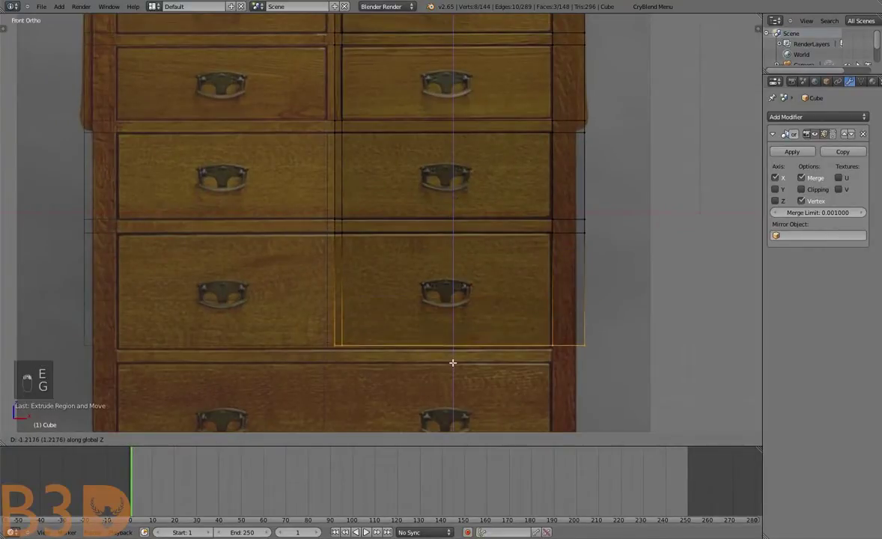
pyautogui.press('e')
pyautogui.press('g')
pyautogui.press('e')
pyautogui.press('g')
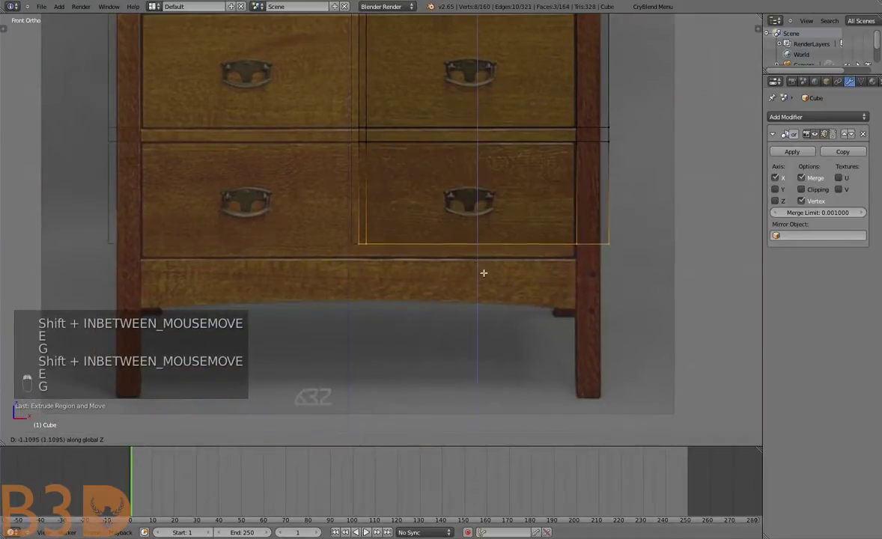
pyautogui.press('a')
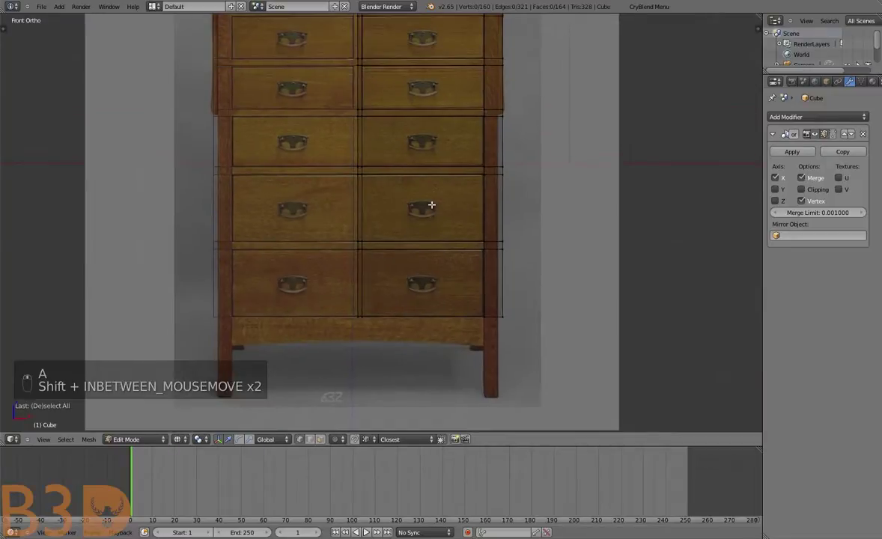
# Add a loop cut on the outer side and remove the stray side geometry
pyautogui.press('b')
pyautogui.press('g')
pyautogui.press('g')
pyautogui.press('a')
pyautogui.press('ctrl+r')
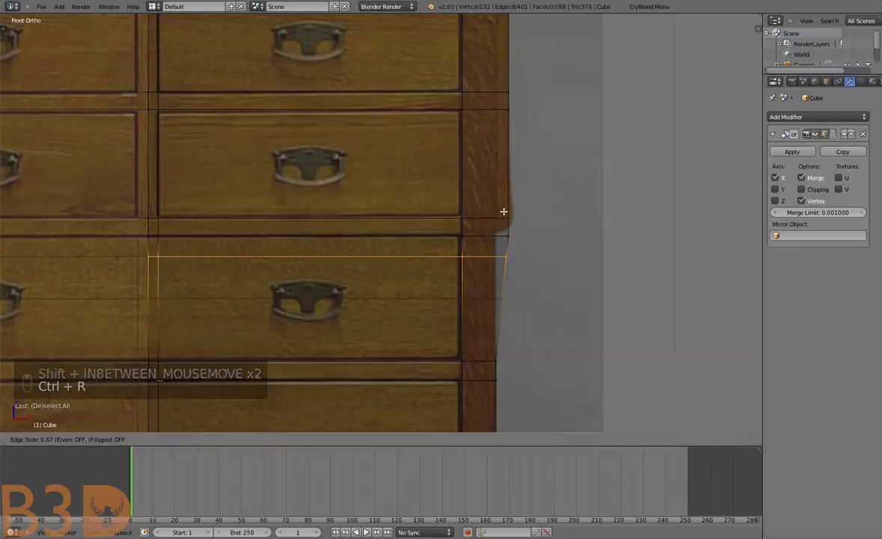
pyautogui.press('a')
pyautogui.press('b')
pyautogui.press('g')
pyautogui.press('a')
pyautogui.press('b')
pyautogui.press('g')
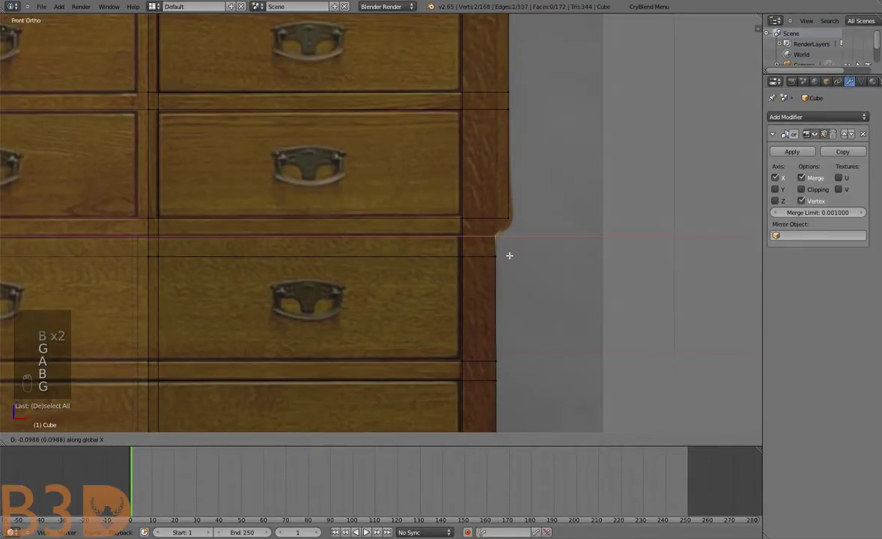
# Add another loop cut and pull the corner vertex out to the photo's flared side step
pyautogui.press('a')
pyautogui.press('ctrl+r')
pyautogui.press('a')
pyautogui.press('b')
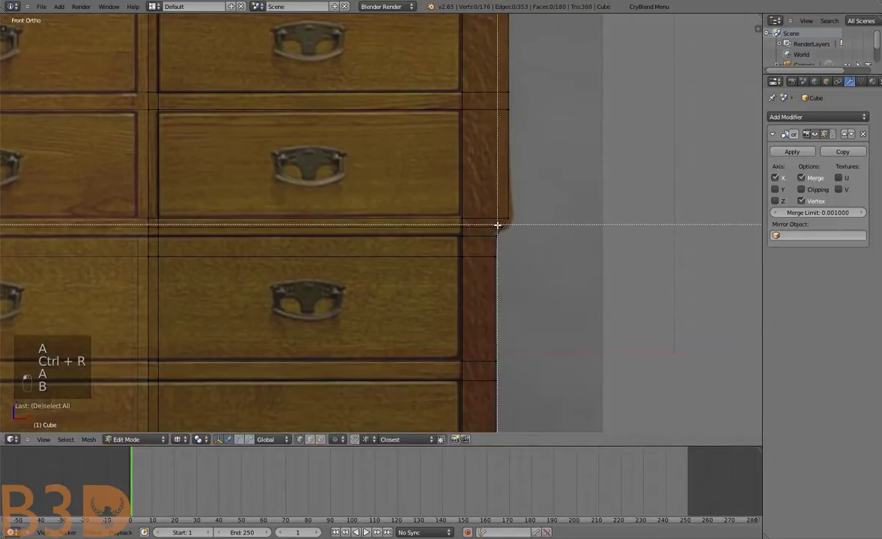
pyautogui.press('g')
pyautogui.press('a')
pyautogui.press('b')
pyautogui.press('g')
pyautogui.press('a')
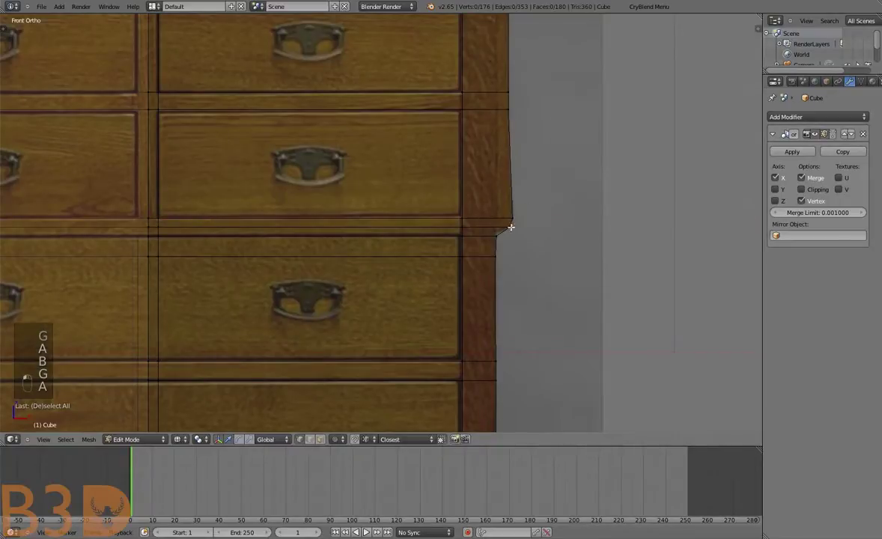
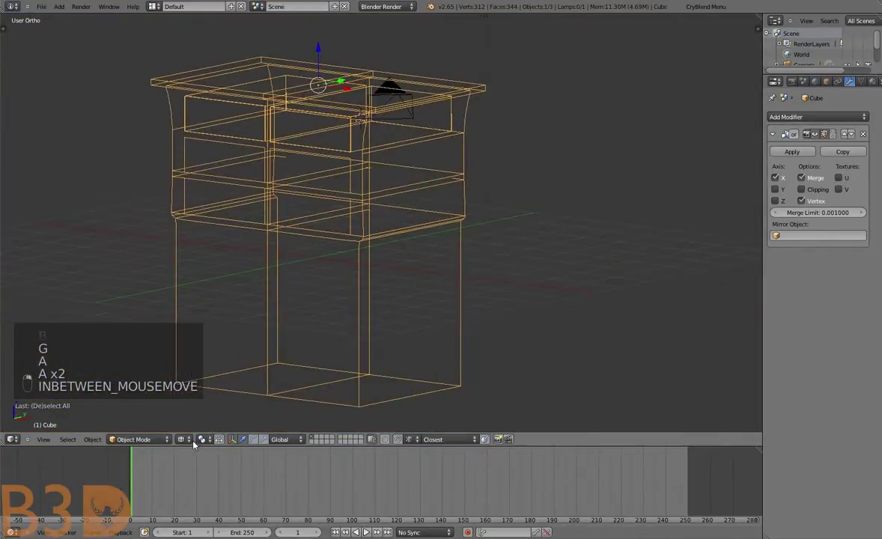
# Show the chest solid in perspective and enter edit mode on the body
pyautogui.press('a')
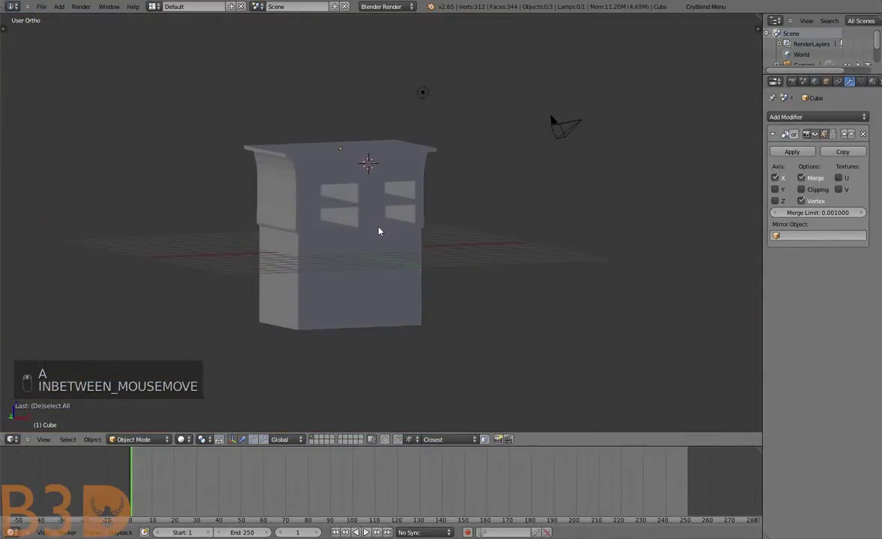
pyautogui.press('KP_5')
pyautogui.press('a')
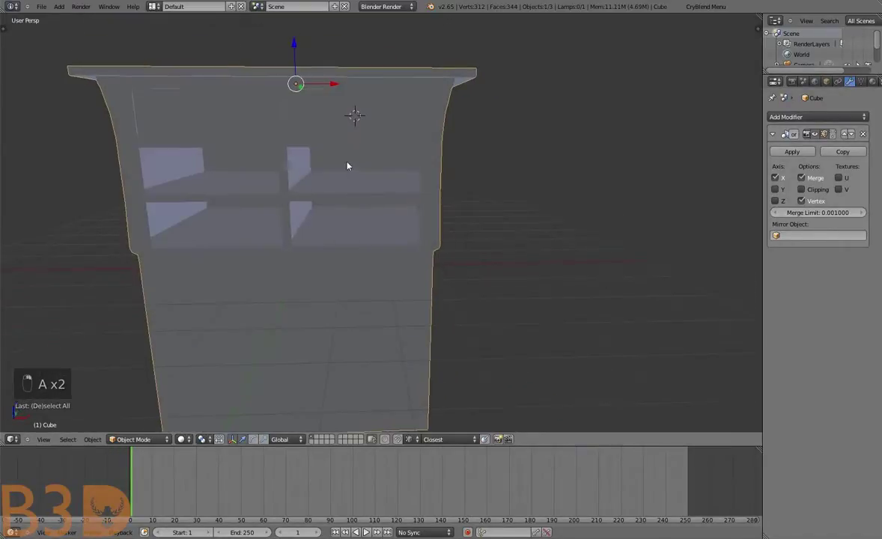
pyautogui.press('Tab')
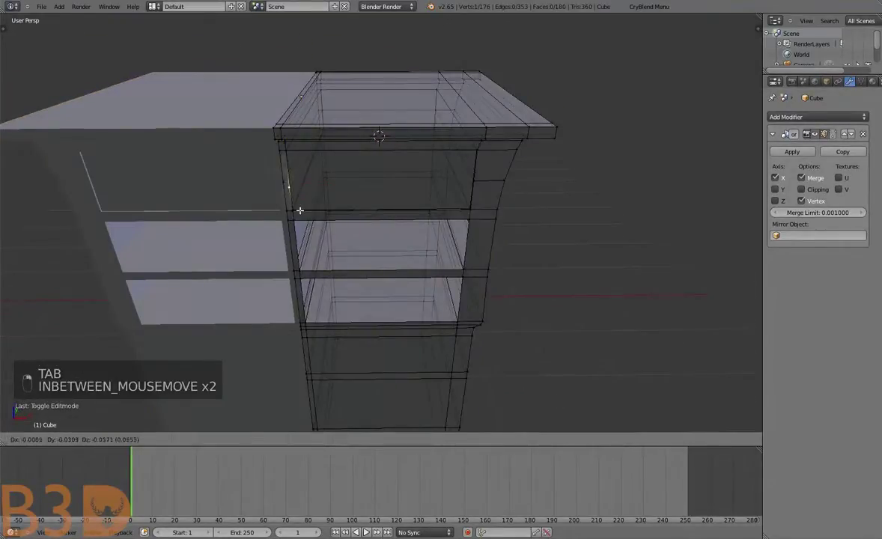
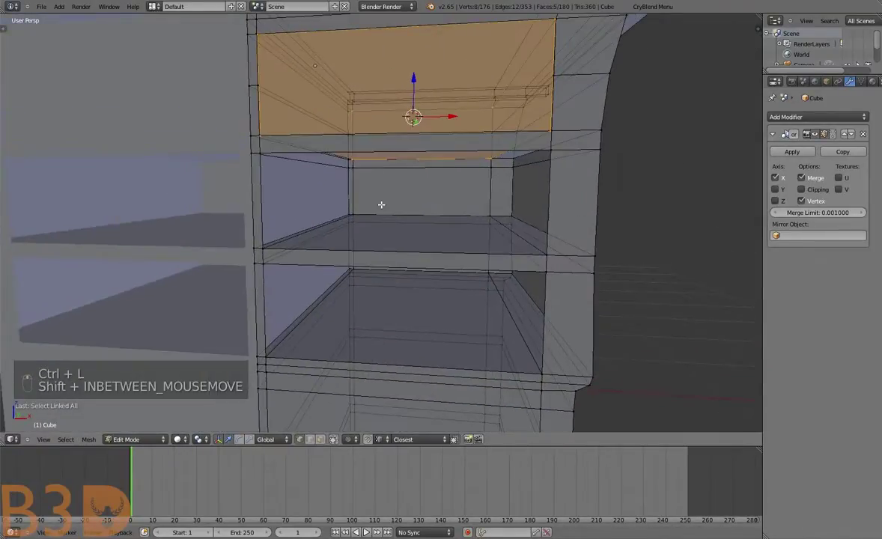
# Extrude the top drawer-opening faces inward into the chest body
pyautogui.press('shift+d')
pyautogui.press('g')
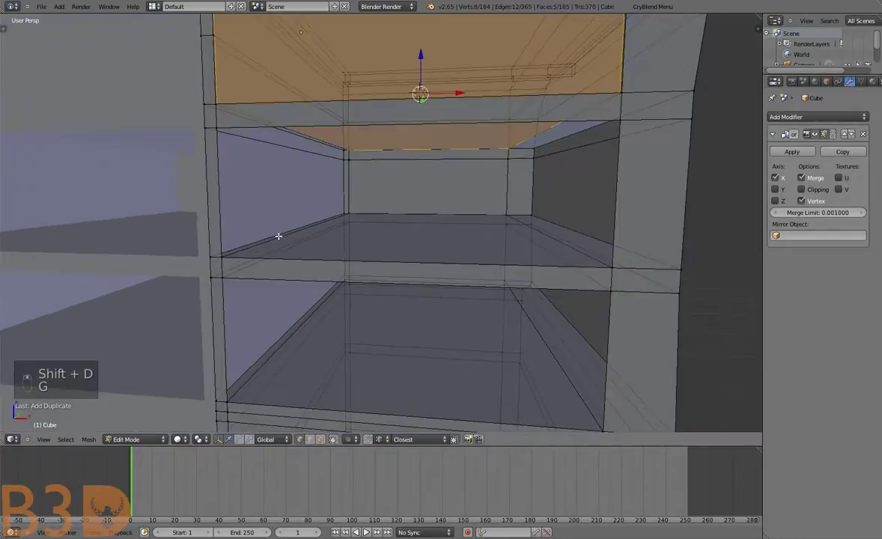
pyautogui.press('g')
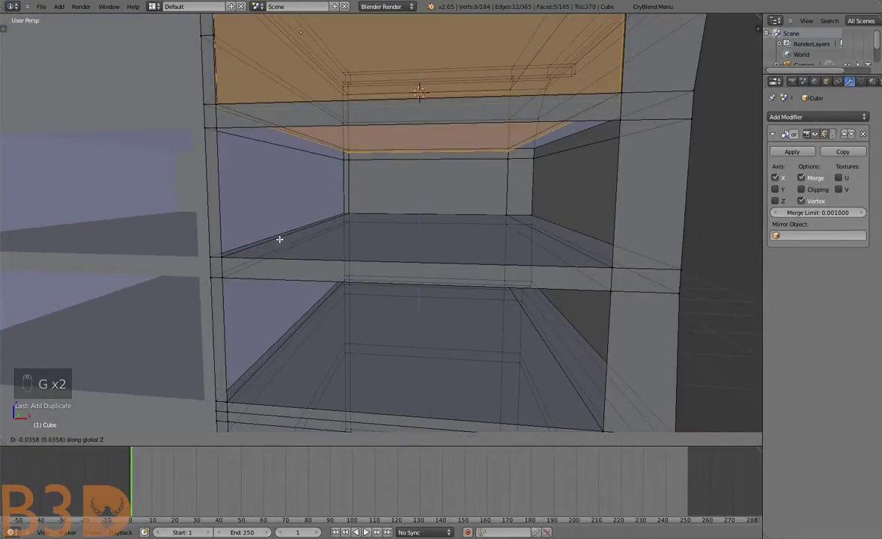
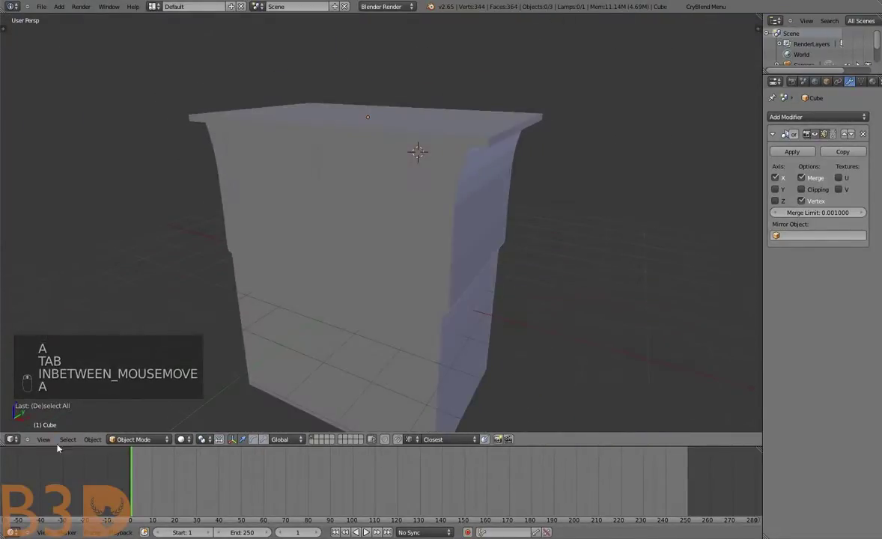
pyautogui.press('a')
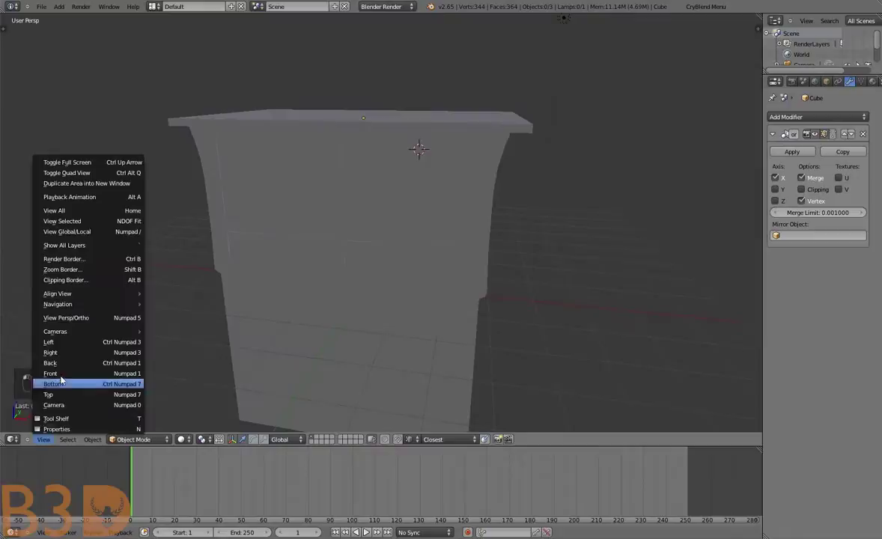
pyautogui.press('KP_5')
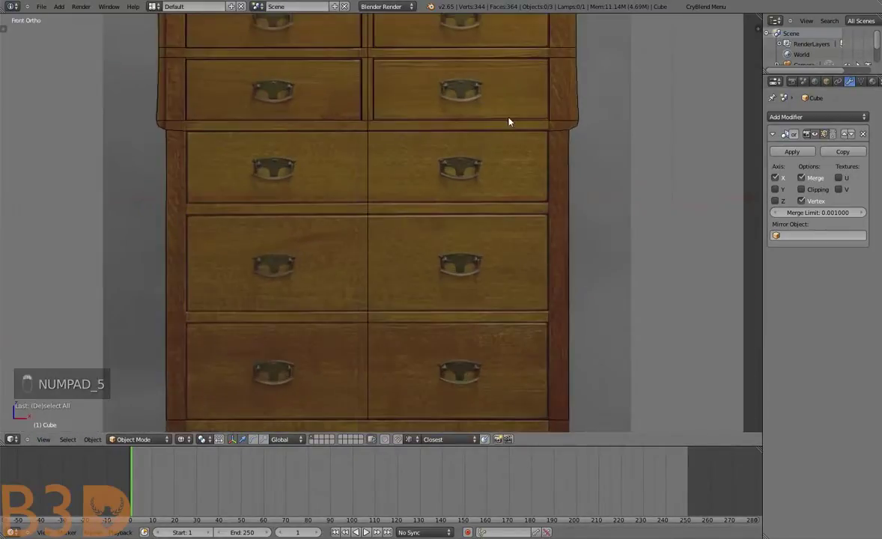
pyautogui.moveTo(411, 175); pyautogui.dragTo(336, 290)
pyautogui.press('Tab')
pyautogui.press('a')
pyautogui.press('a')
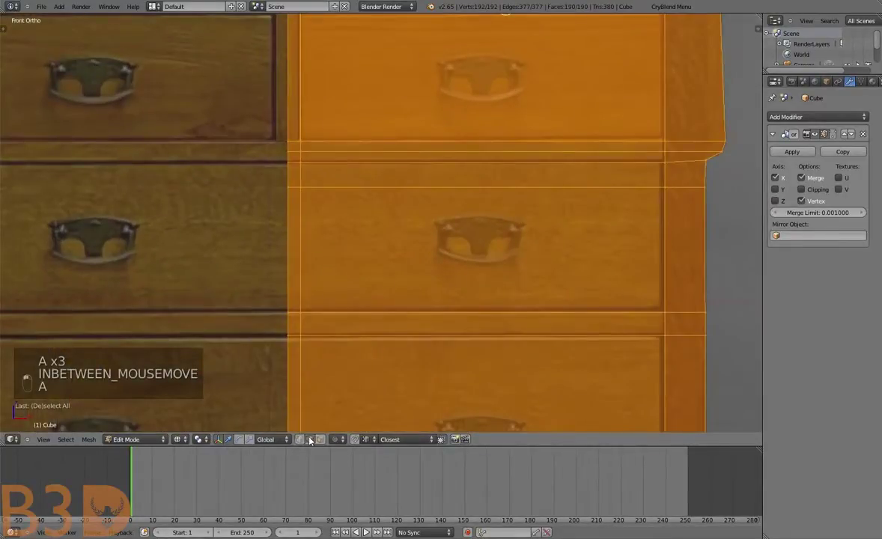
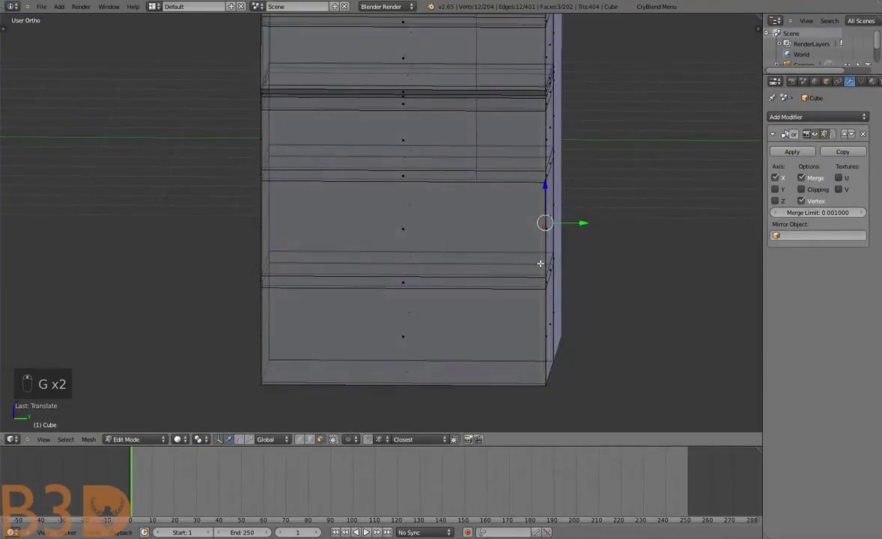
# Delete stray geometry at the chest base and fill the remaining gaps with faces
pyautogui.press('Delete')
pyautogui.press('ctrl+z')
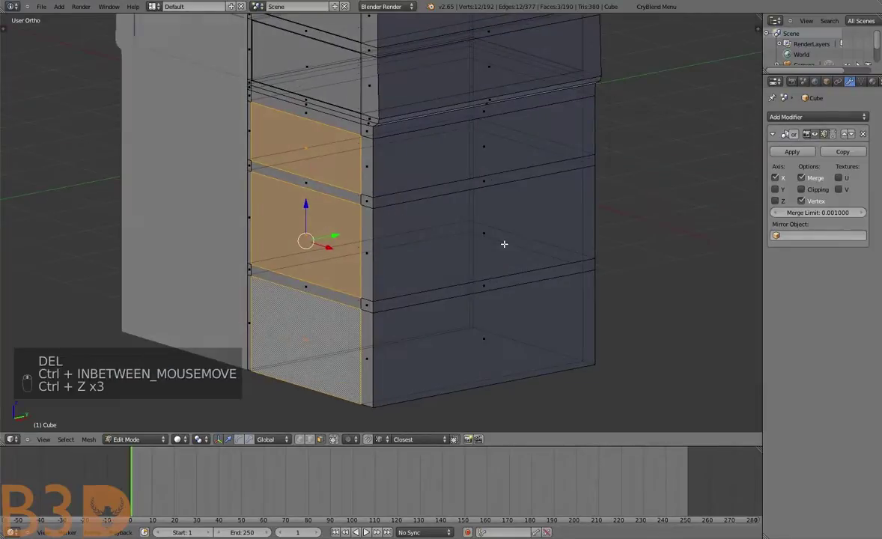
pyautogui.press('Delete')
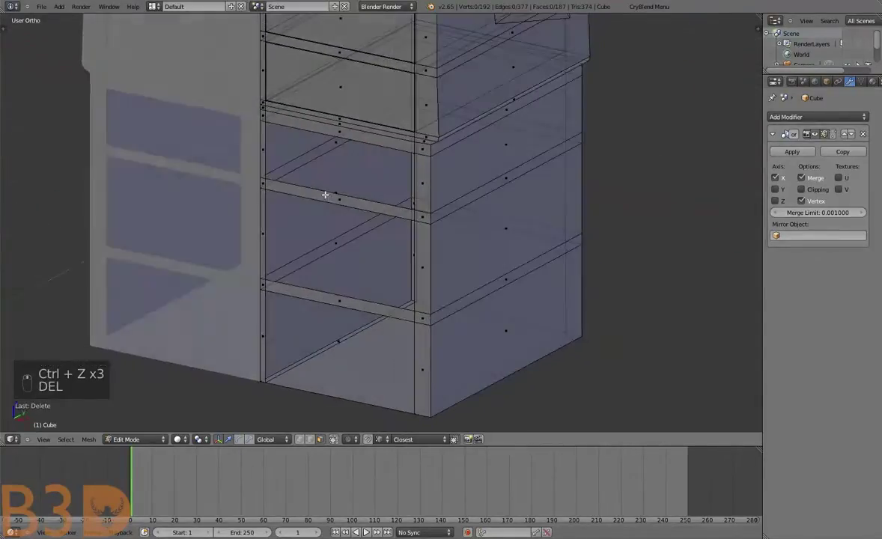
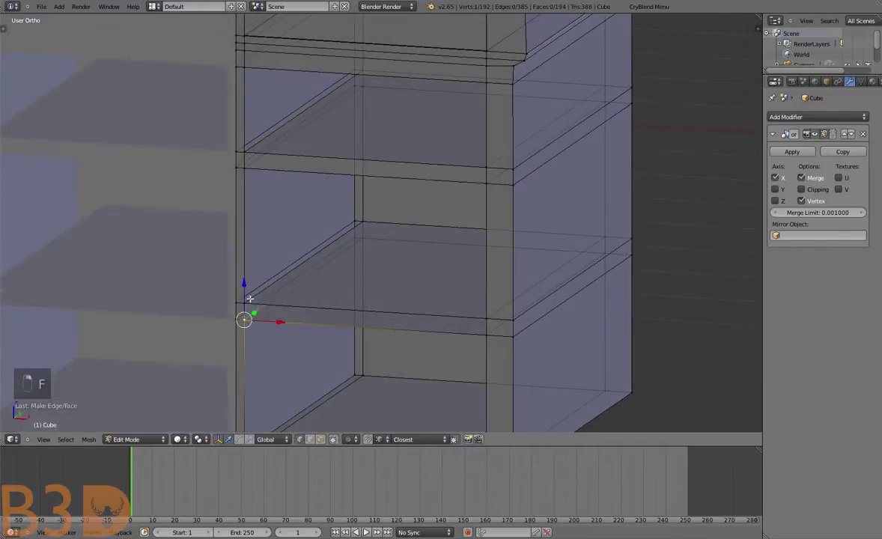
pyautogui.press('f')
pyautogui.press('a')
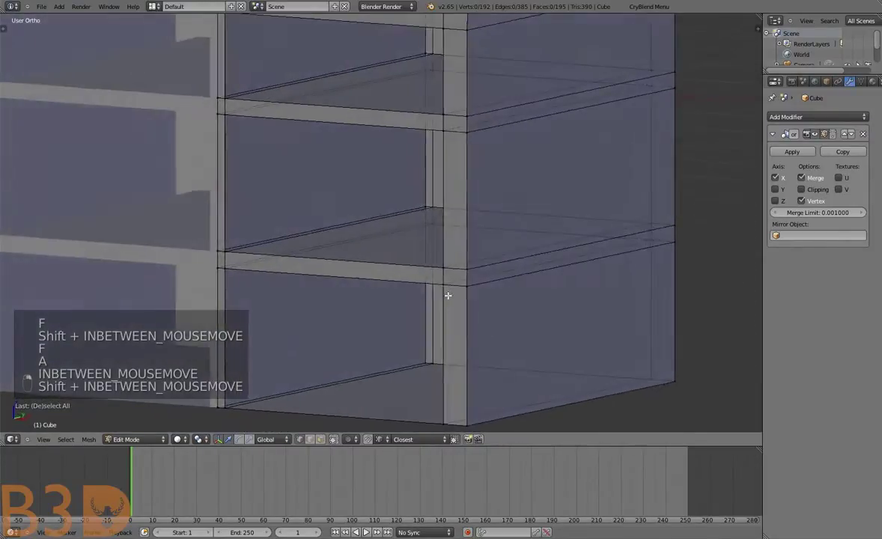
# Check the base from the front, return to an angled view and leave edit mode
pyautogui.press('b')
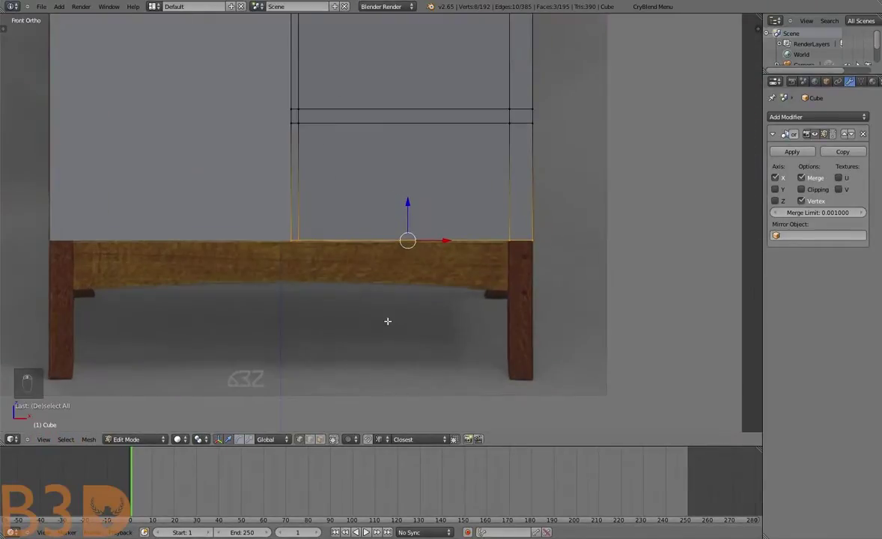
pyautogui.press('a')
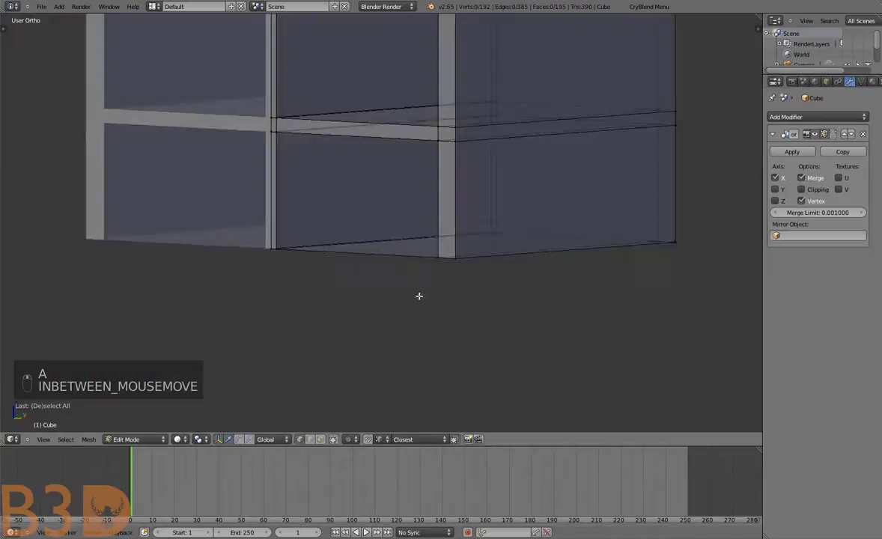
pyautogui.press('Tab')
pyautogui.press('a')
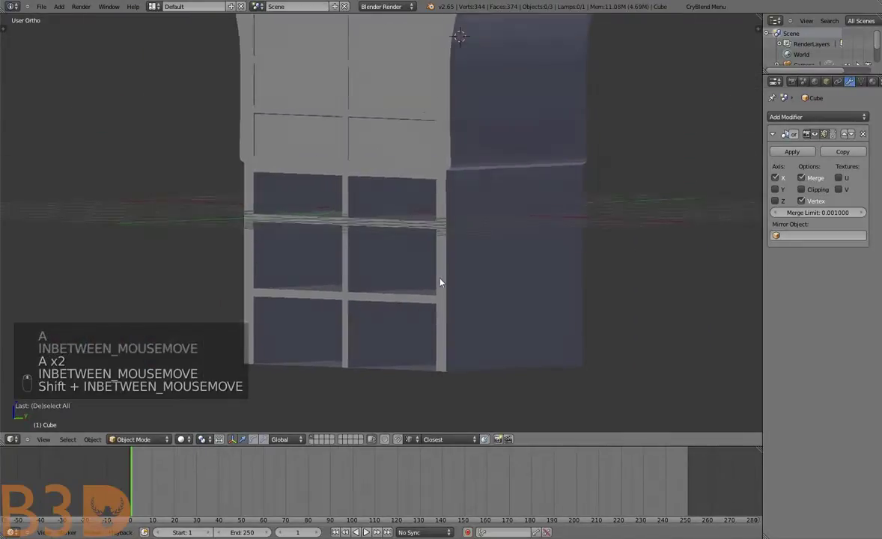
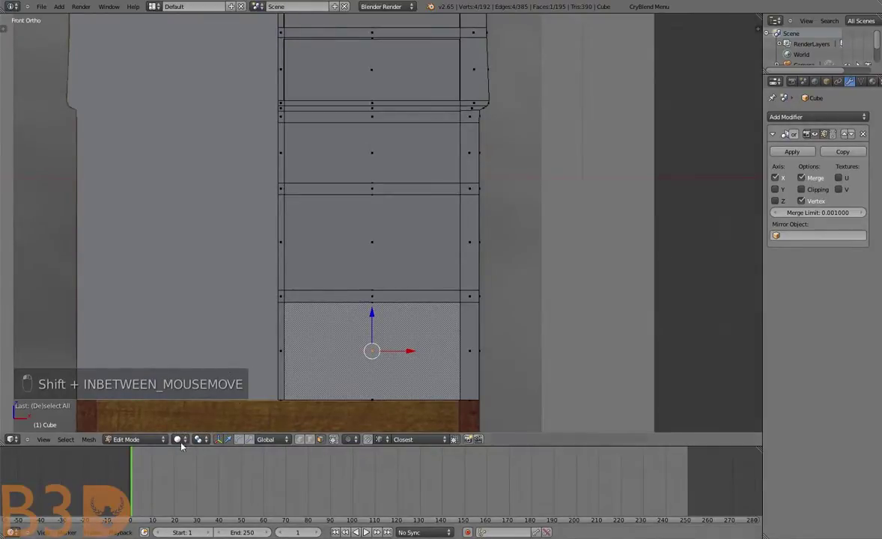
# Close a gap in the drawer rail with a new face
pyautogui.press('a')
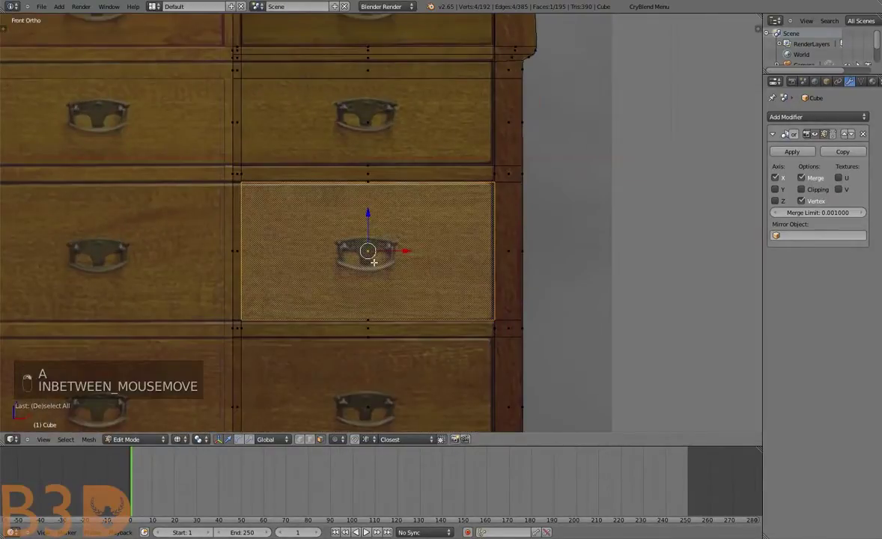
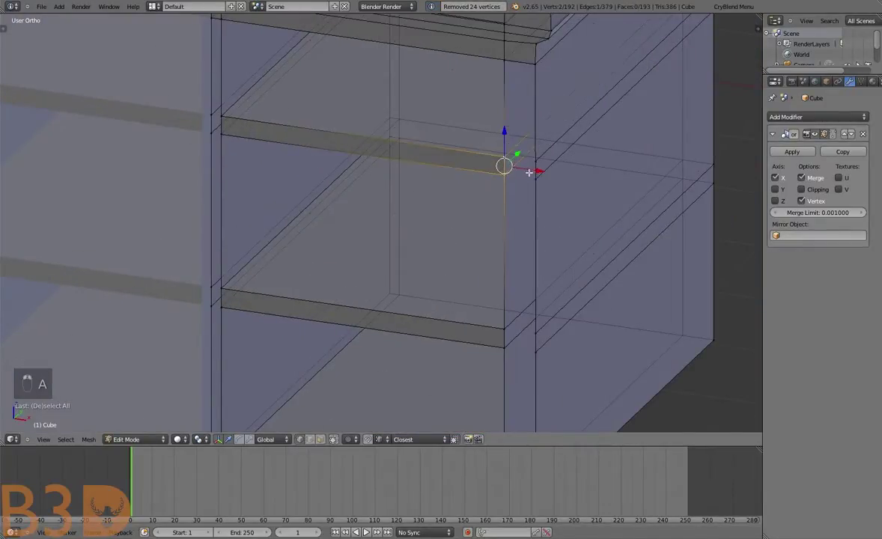
pyautogui.press('f')
pyautogui.press('a')
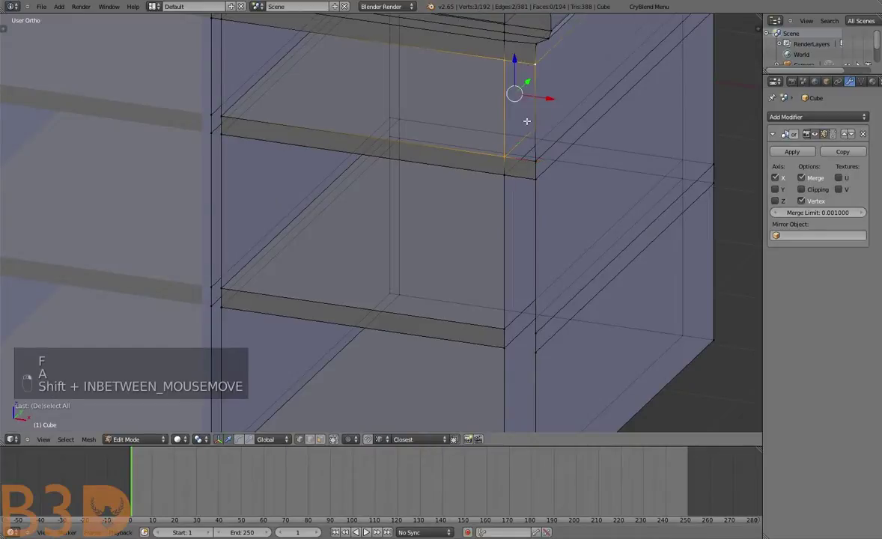
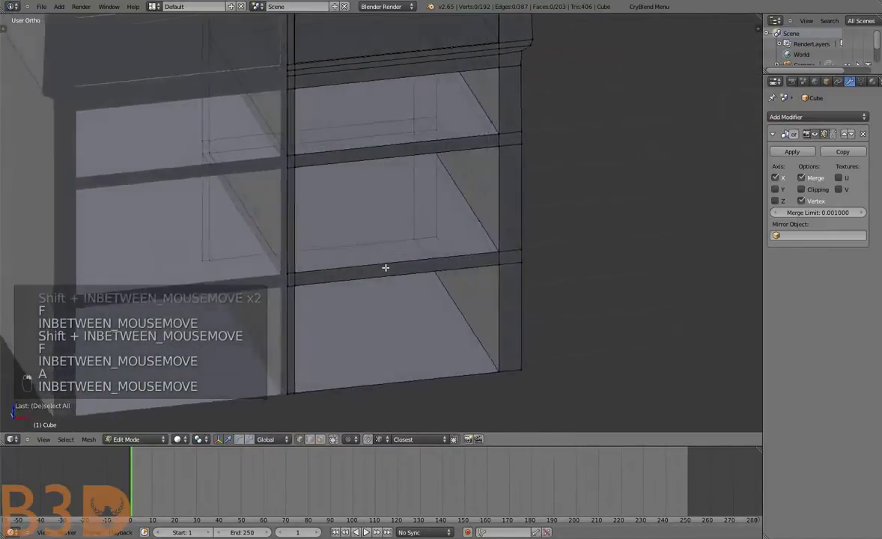
# Orbit around the chest frame to inspect the filled rails from several sides
pyautogui.press('Tab')
pyautogui.press('a')
pyautogui.press('Tab')
pyautogui.press('a')
pyautogui.press('a')
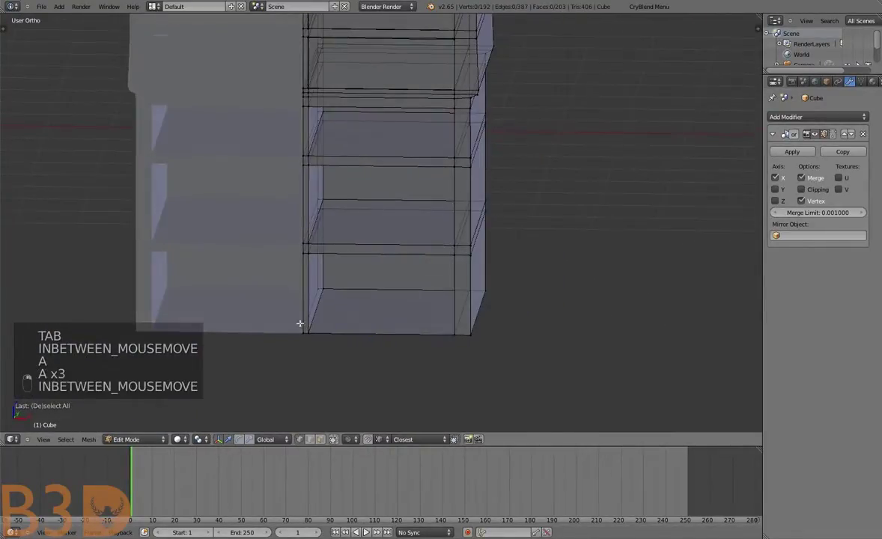
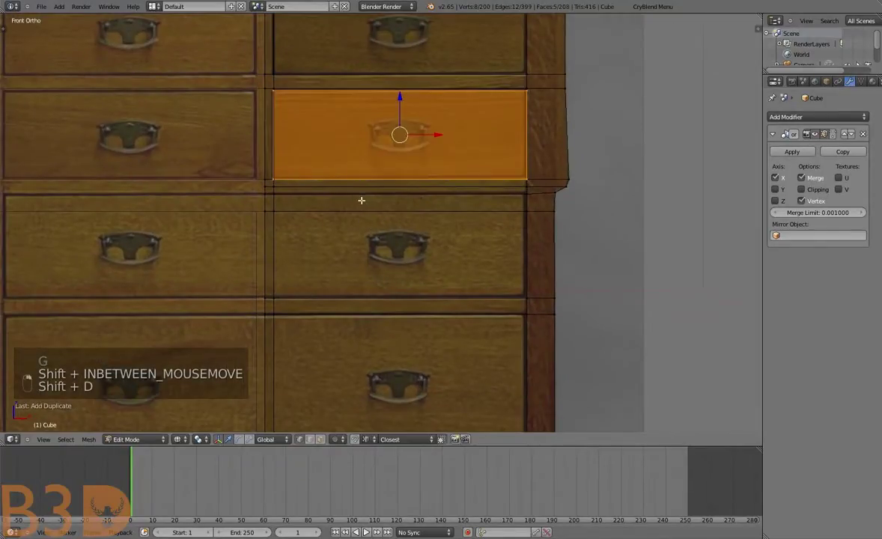
# Move the drawer face down onto the next drawer and box-select its vertices
pyautogui.press('g')
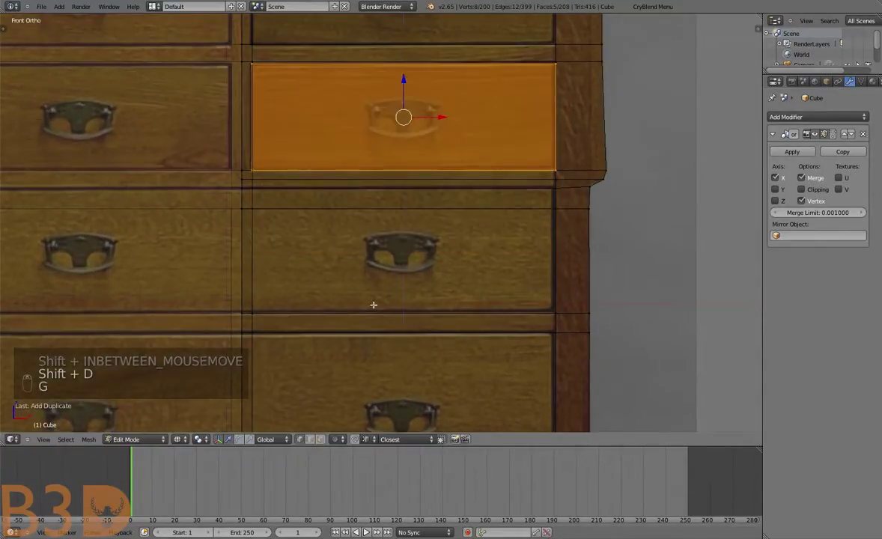
pyautogui.press('g')
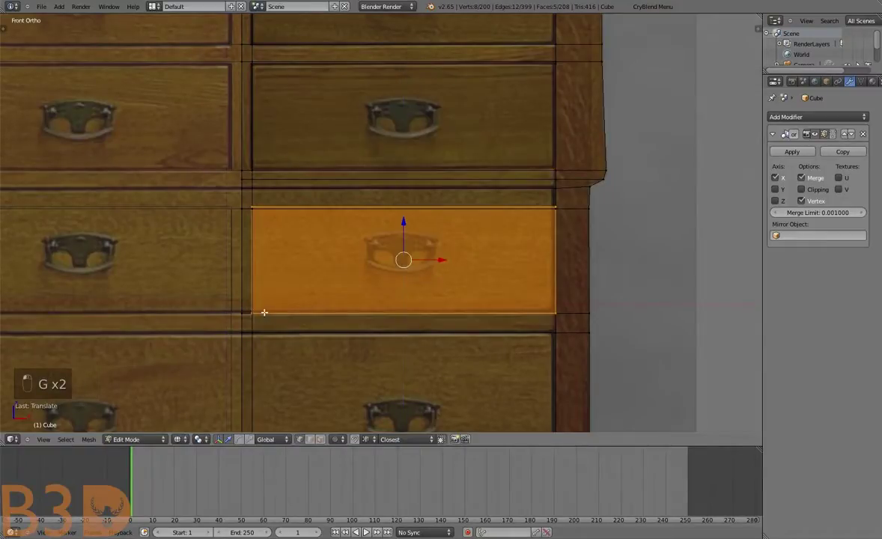
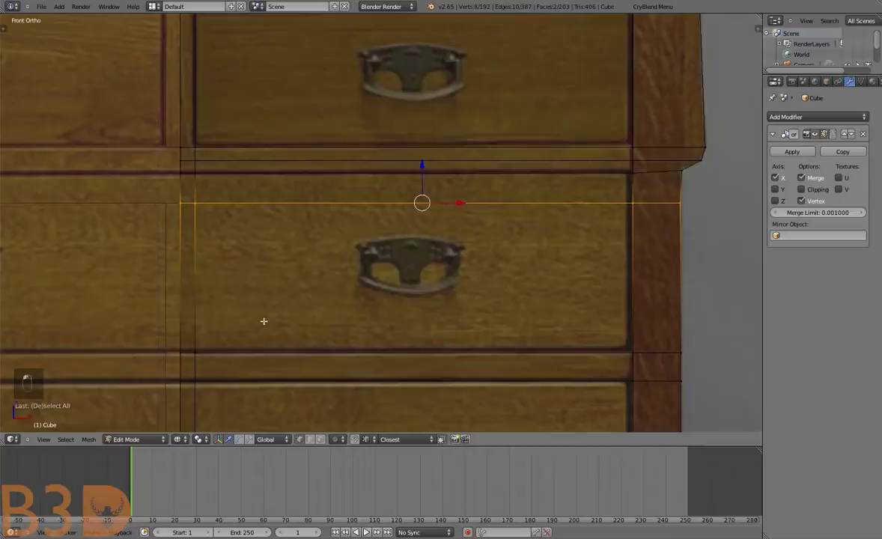
pyautogui.press('g')
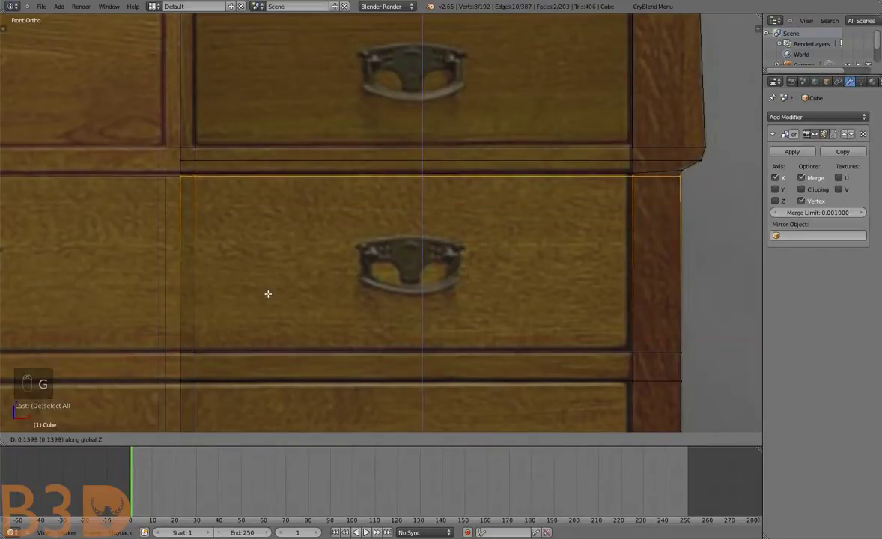
pyautogui.press('a')
pyautogui.press('b')
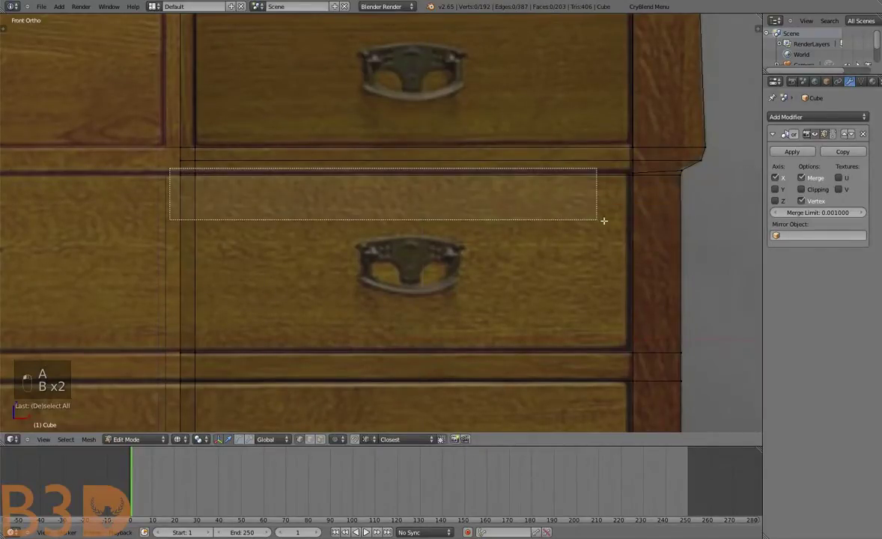
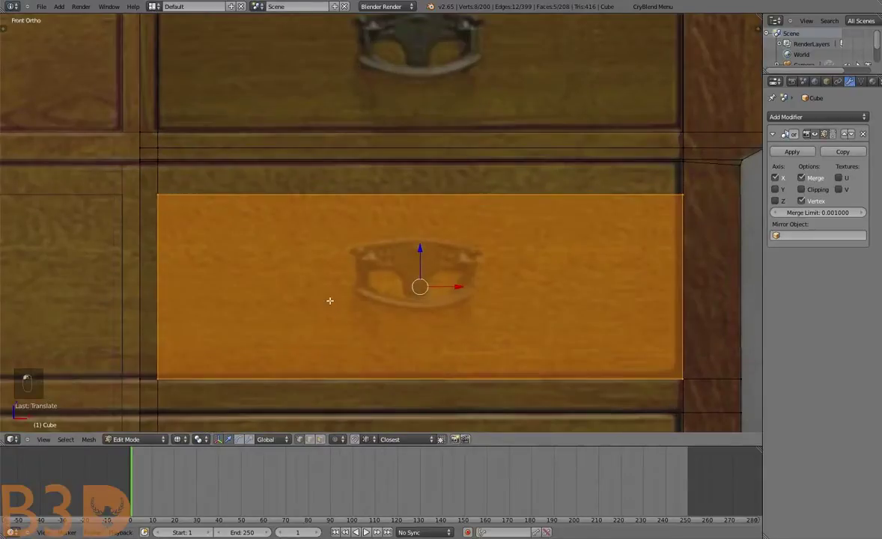
# Extrude the drawer face back into the chest to form the recessed cavity
pyautogui.press('a')
pyautogui.press('b')
pyautogui.press('g')
pyautogui.press('g')
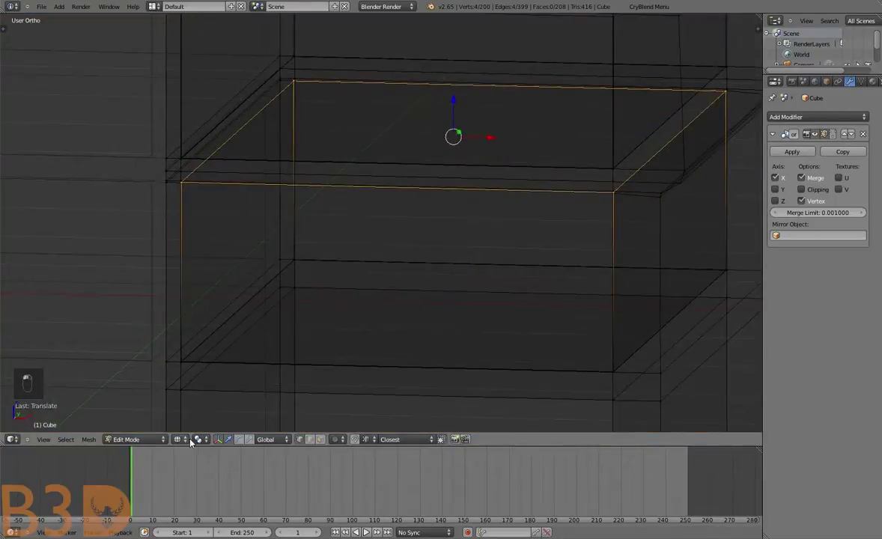
pyautogui.press('Tab')
pyautogui.press('a')
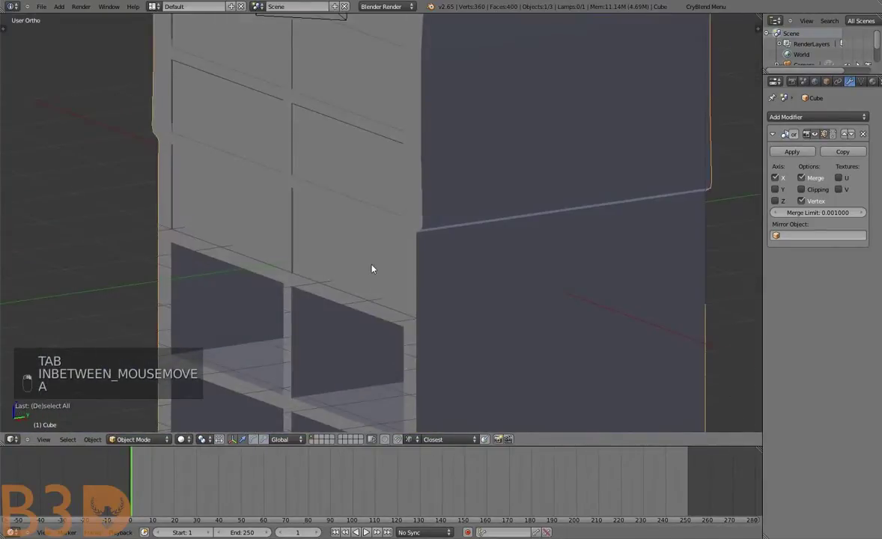
pyautogui.press('a')
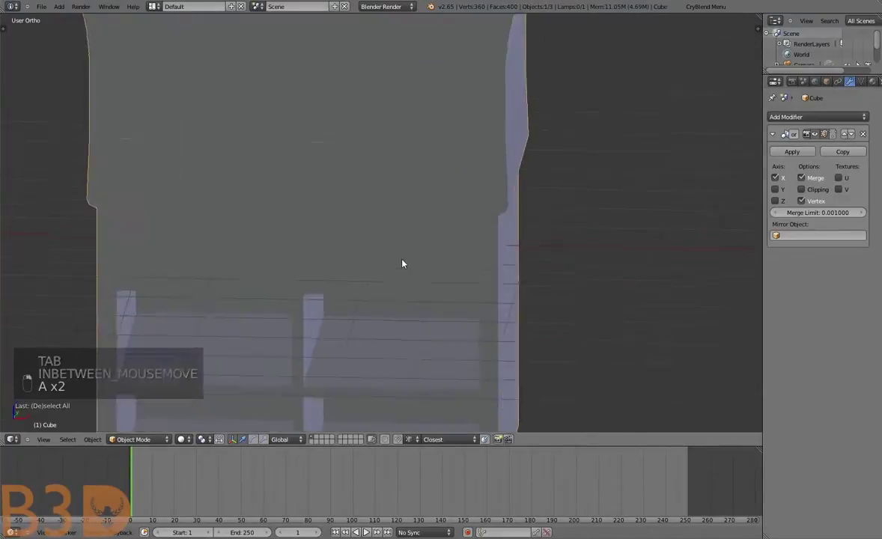
pyautogui.moveTo(494, 253); pyautogui.dragTo(514, 250)
pyautogui.moveTo(511, 259); pyautogui.dragTo(405, 262)
pyautogui.middleClick(408, 235)
pyautogui.press('Tab')
pyautogui.press('a')
pyautogui.press('a')
pyautogui.press('a')
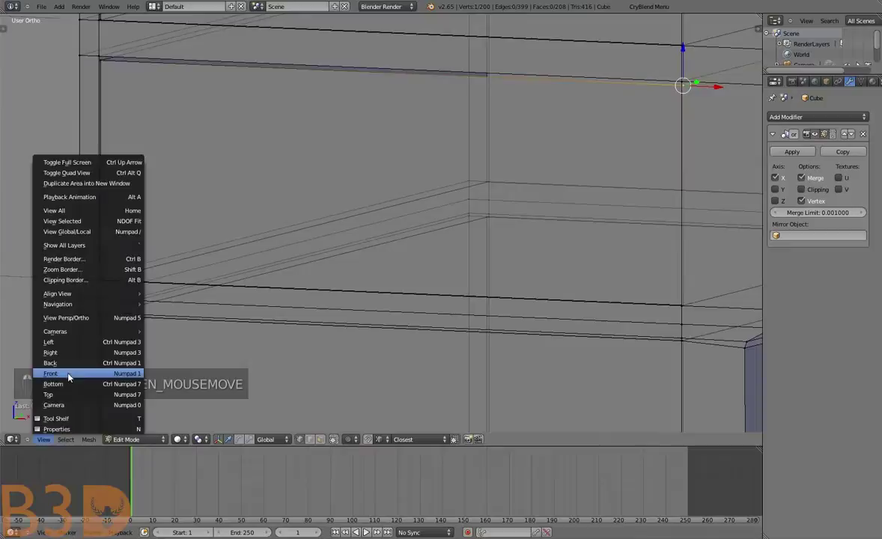
pyautogui.press('a')
pyautogui.press('a')
pyautogui.press('a')
pyautogui.press('b')
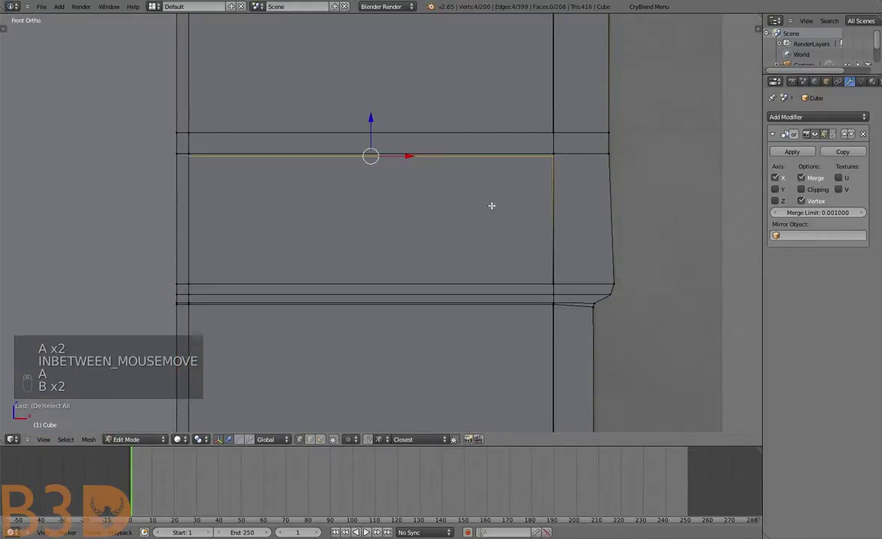
pyautogui.press('g')
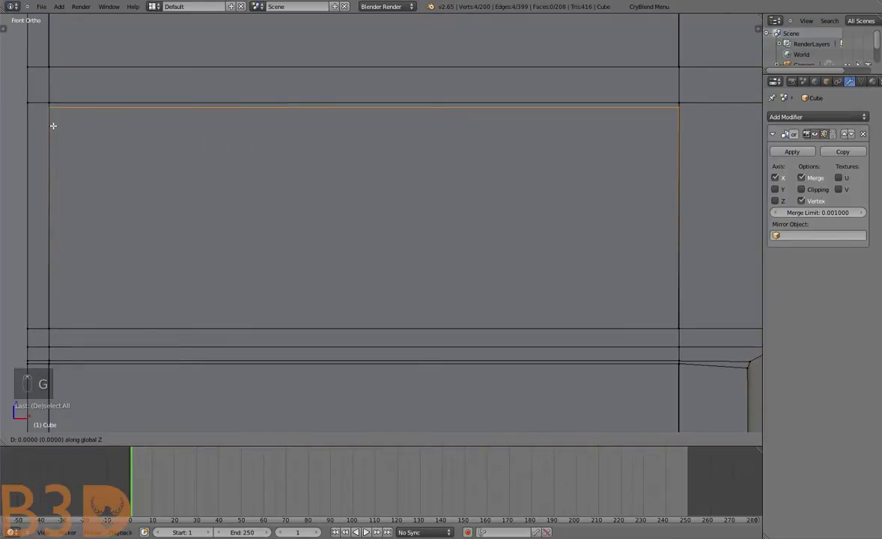
pyautogui.press('a')
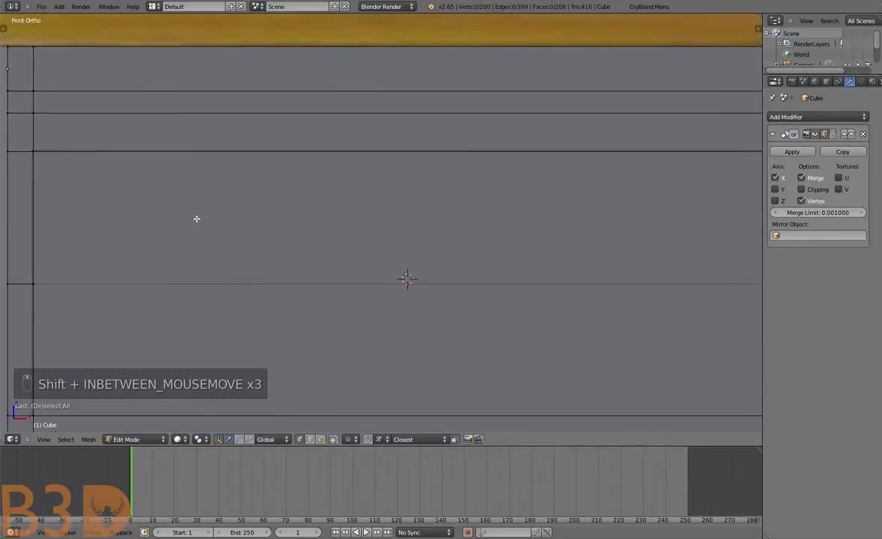
pyautogui.press('a')
pyautogui.press('a')
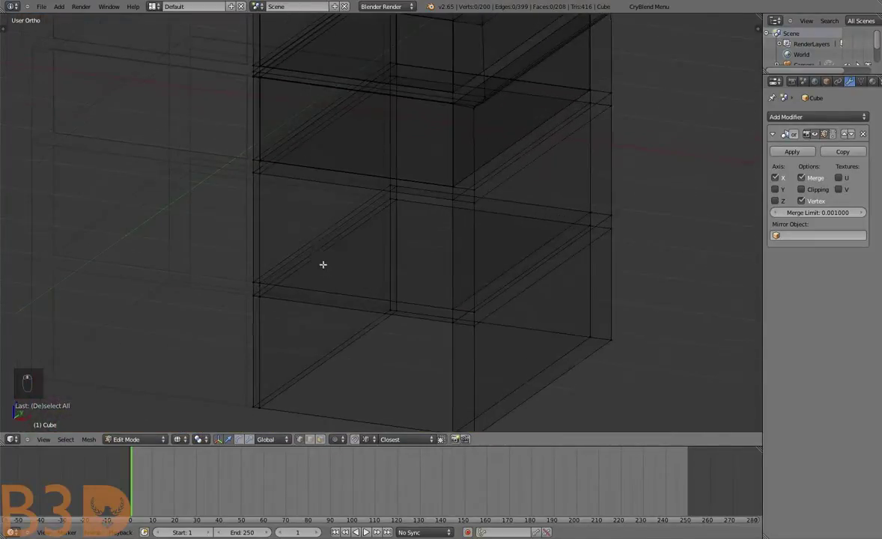
# Select the linked drawer face, duplicate it and move the copy onto the next drawer
pyautogui.press('ctrl+l')
pyautogui.press('g')
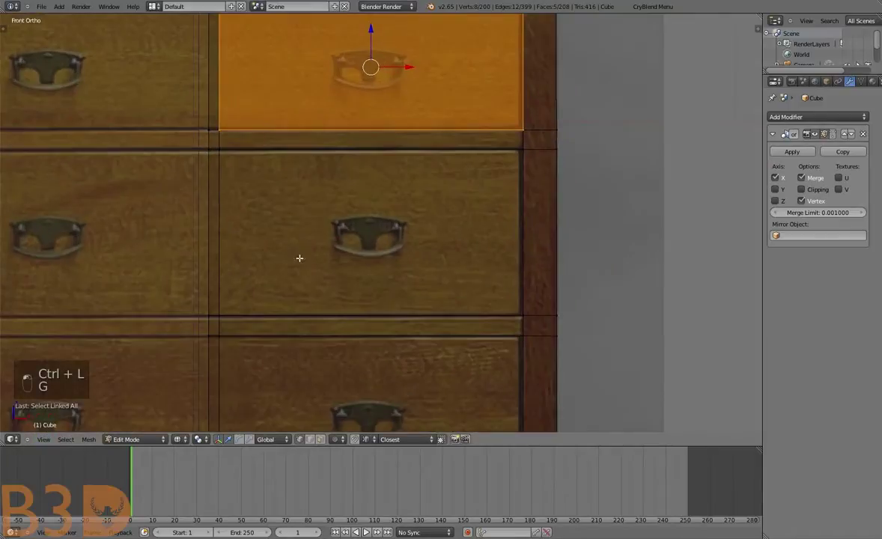
pyautogui.press('shift+d')
pyautogui.press('g')
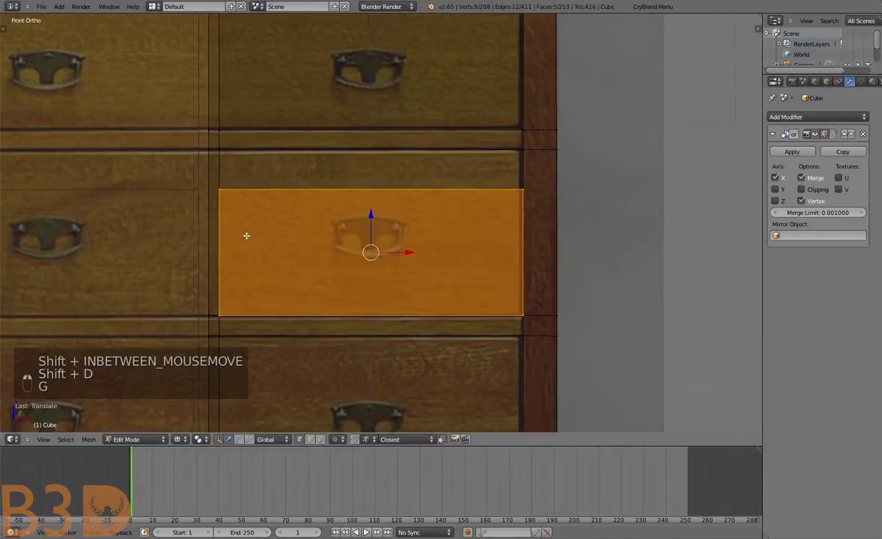
pyautogui.press('a')
pyautogui.press('b')
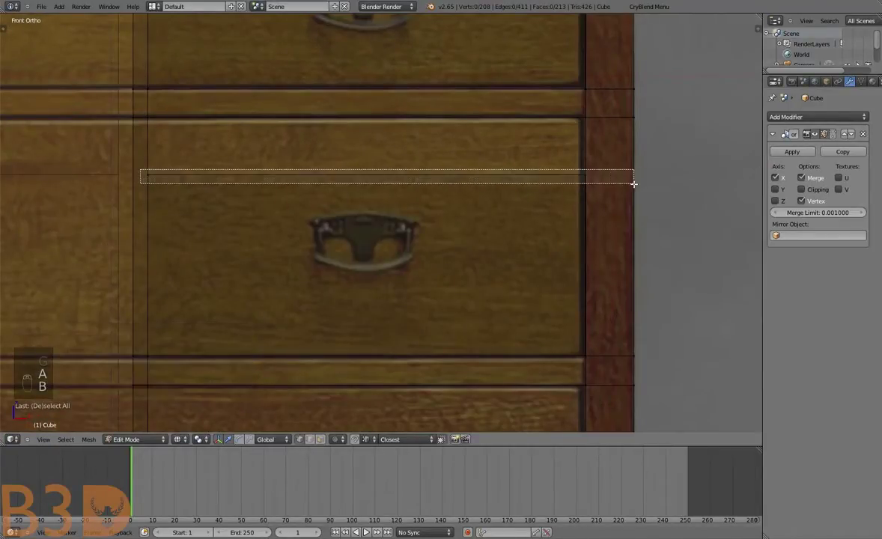
pyautogui.press('g')
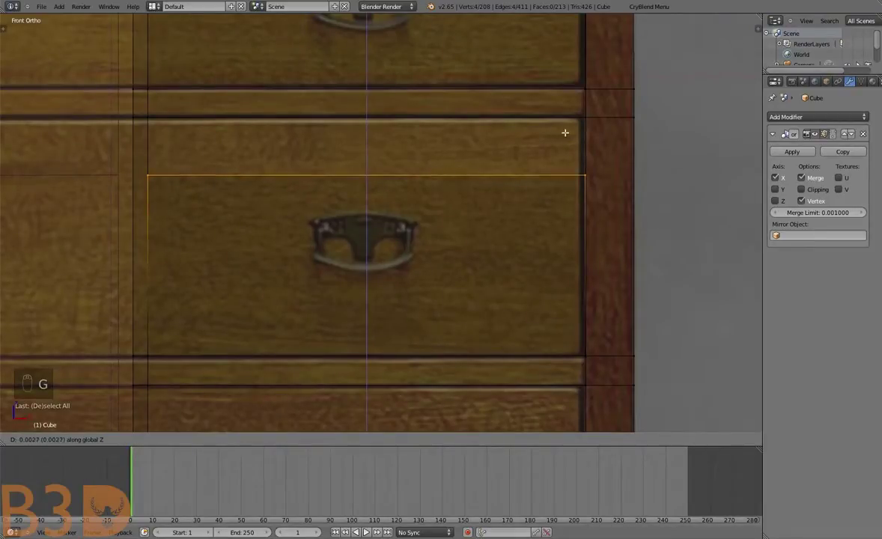
pyautogui.press('a')
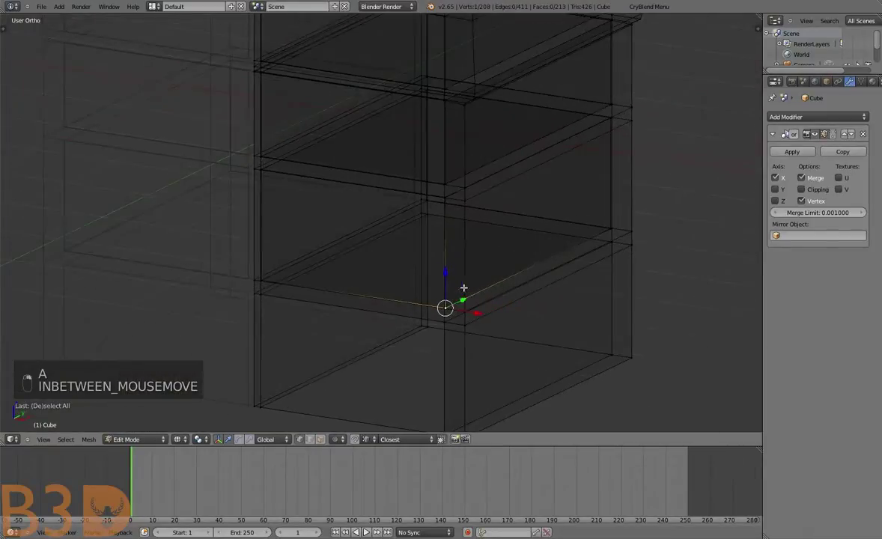
pyautogui.press('g')
# Select the whole connected drawer box, duplicate it and position the copy
pyautogui.press('ctrl+l')
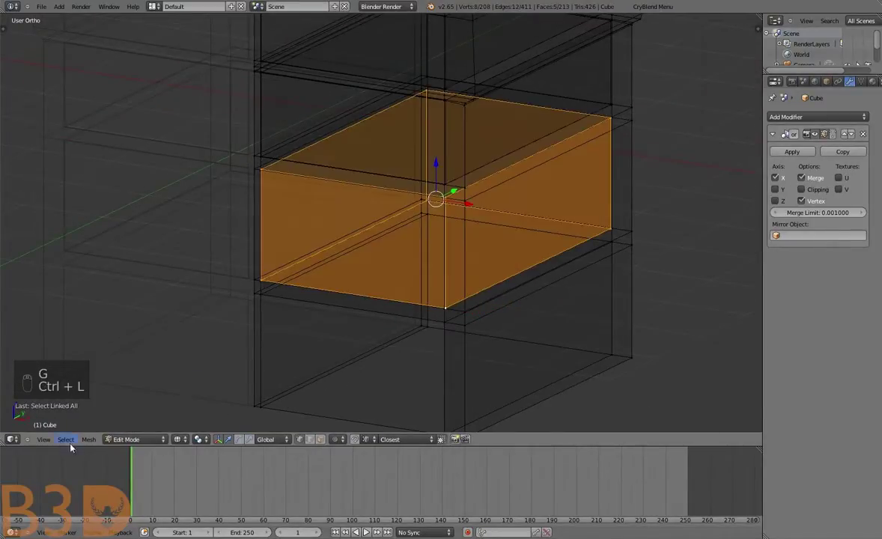
pyautogui.press('g')
pyautogui.press('ctrl+l')
pyautogui.press('shift+d')
pyautogui.press('g')
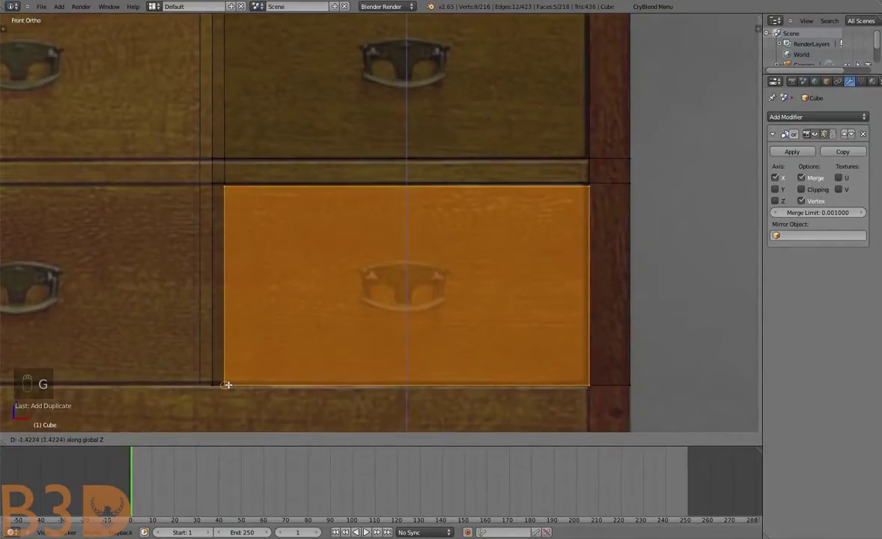
pyautogui.press('a')
pyautogui.press('b')
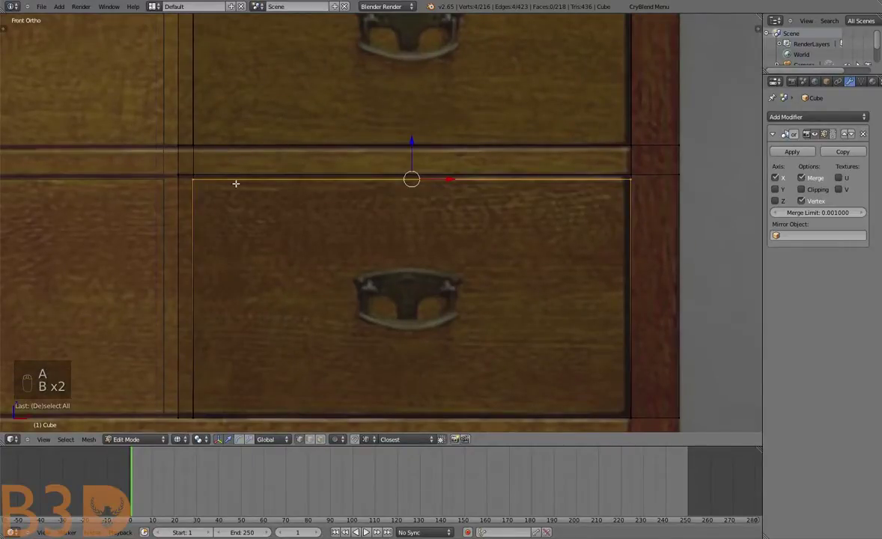
pyautogui.press('g')
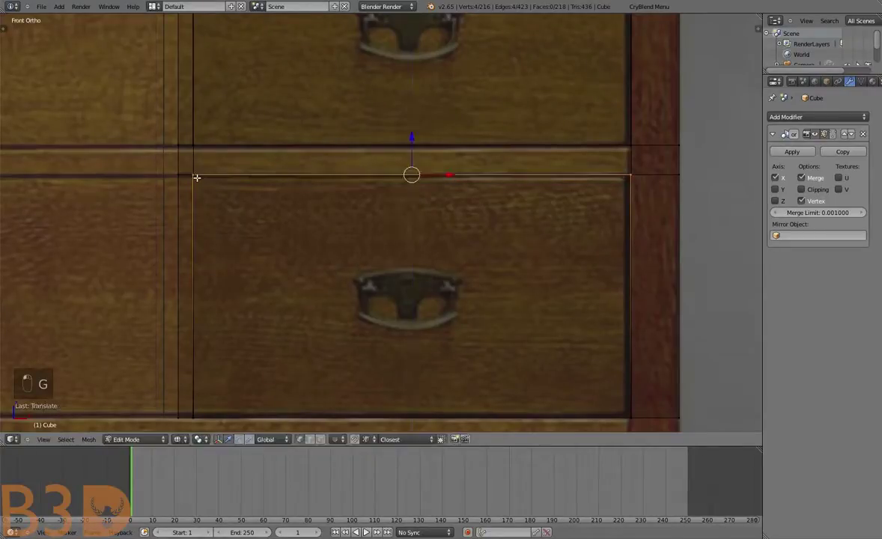
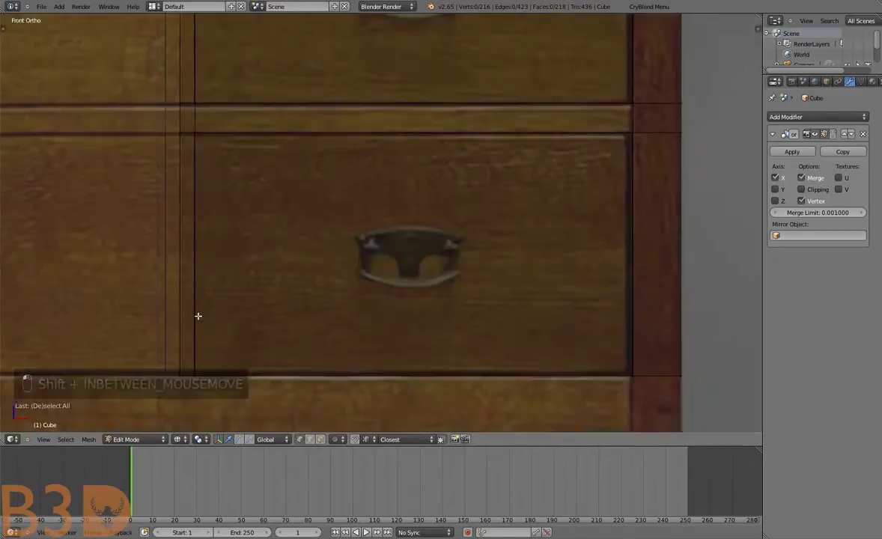
# Leave edit mode and orbit around the solid chest body to inspect it
pyautogui.press('Tab')
pyautogui.press('Tab')
pyautogui.press('Tab')
pyautogui.press('a')
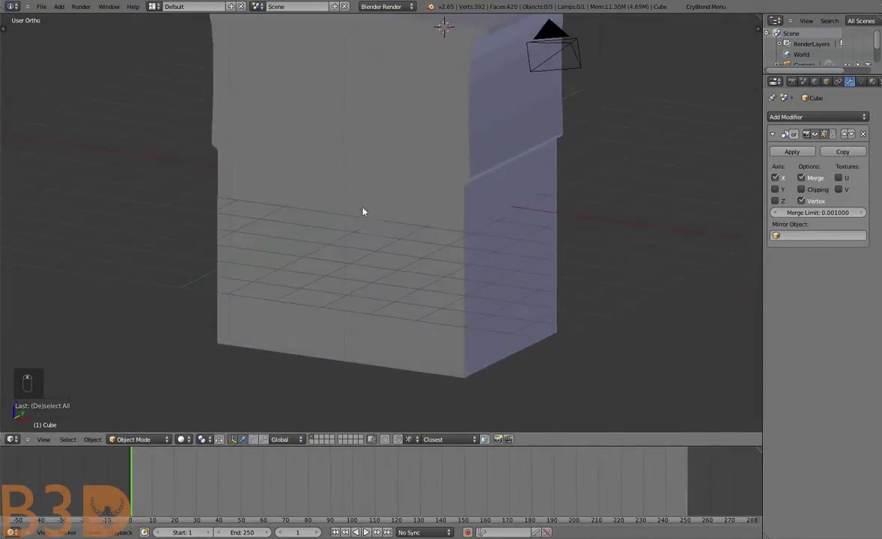
# In Edit Mode with see-through on, select the chest's bottom faces and check them from the front
pyautogui.press('a')
pyautogui.moveTo(65, 441); pyautogui.dragTo(69, 386)
pyautogui.press('a')
pyautogui.press('Tab')
pyautogui.press('a')
pyautogui.press('a')
pyautogui.press('b')
pyautogui.press('g')
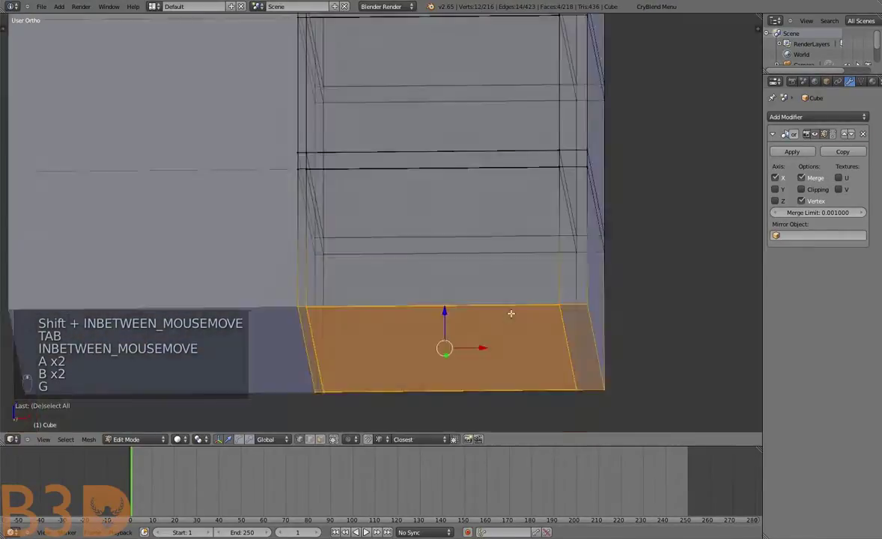
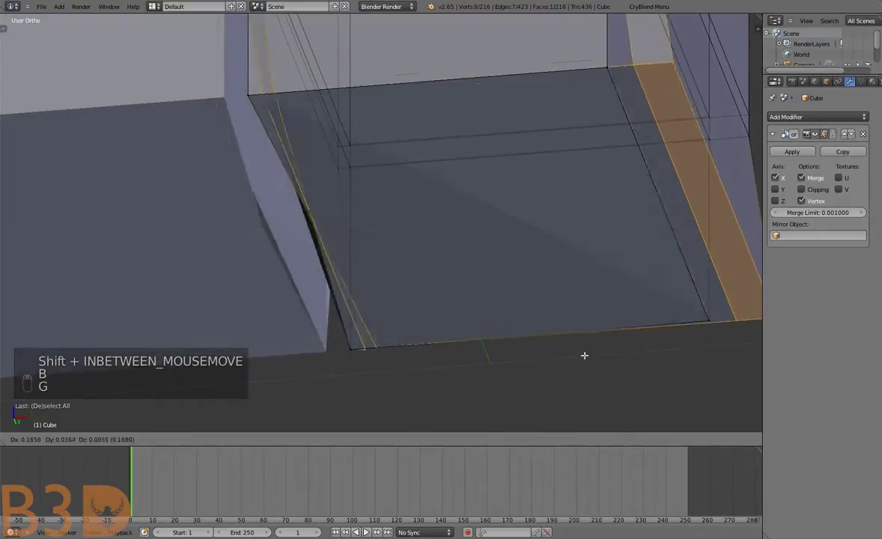
pyautogui.press('g')
pyautogui.press('g')
pyautogui.press('ctrl+l')
pyautogui.press('g')
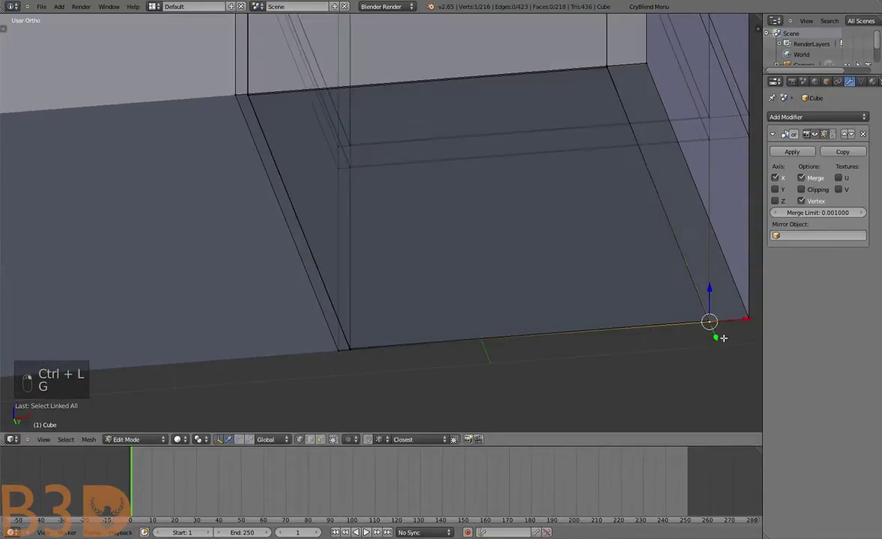
pyautogui.press('g')
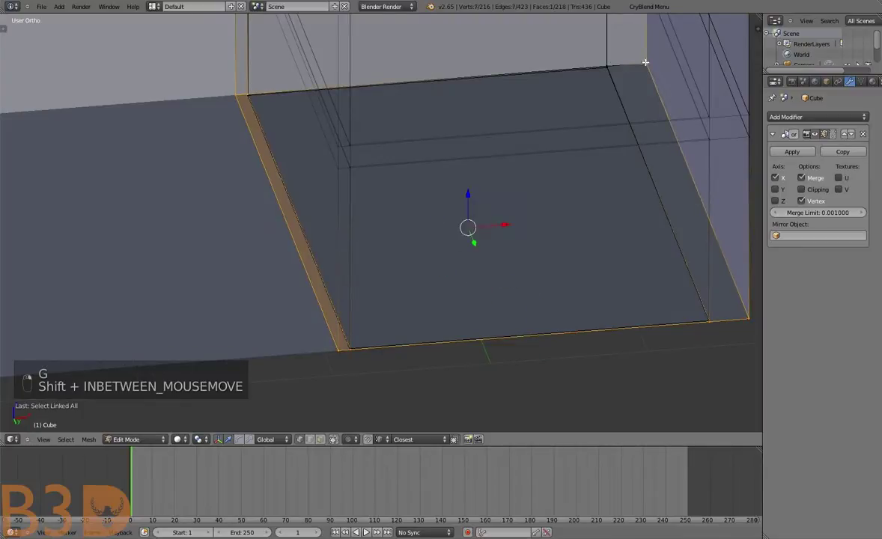
pyautogui.press('g')
pyautogui.press('g')
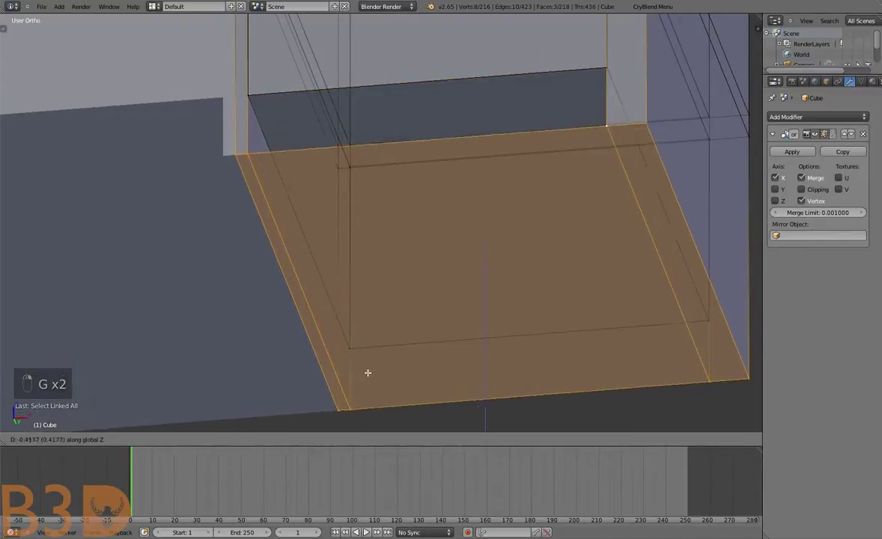
pyautogui.press('g')
pyautogui.press('g')
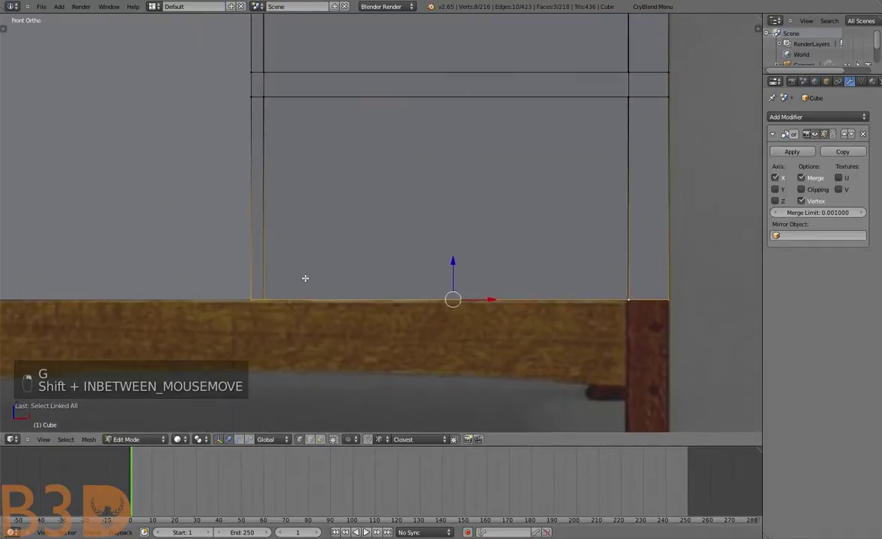
pyautogui.press('g')
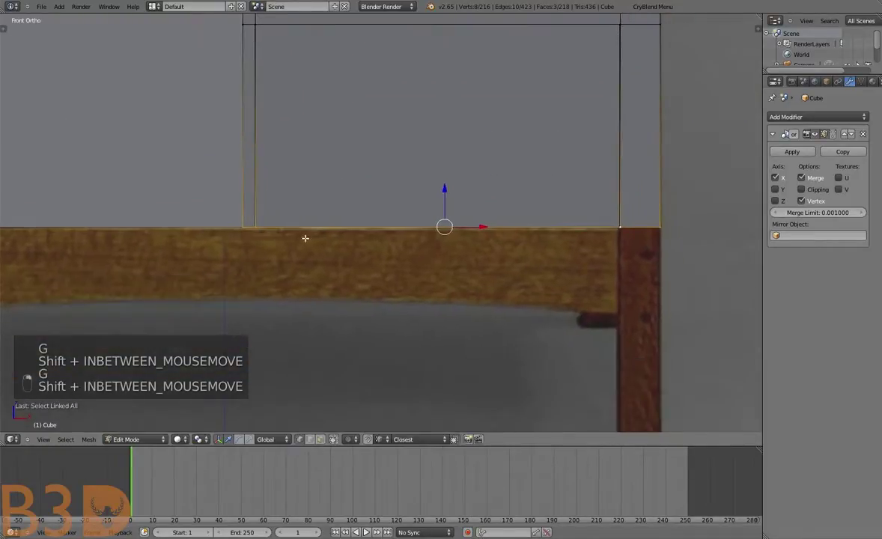
# Extrude the bottom face downward and add two edge loops across it to mark off the corner legs
pyautogui.press('e')
pyautogui.press('g')
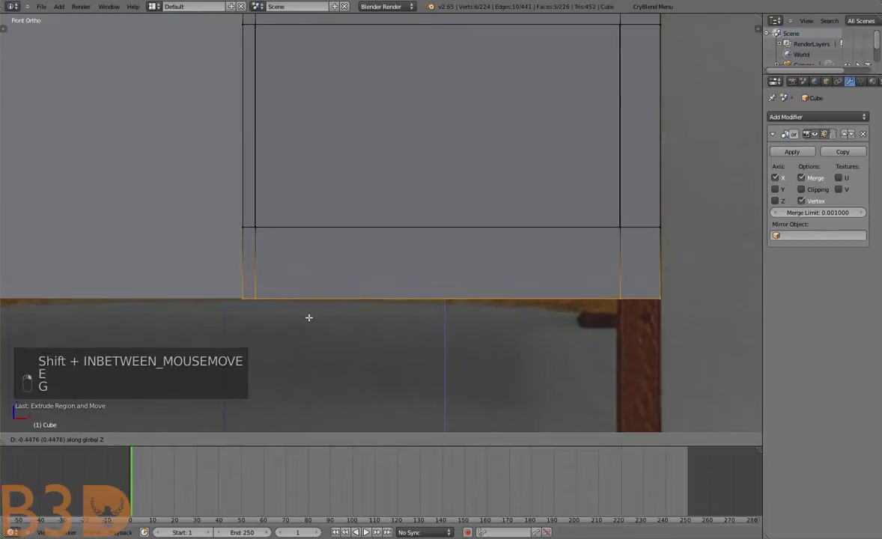
pyautogui.press('a')
pyautogui.press('b')
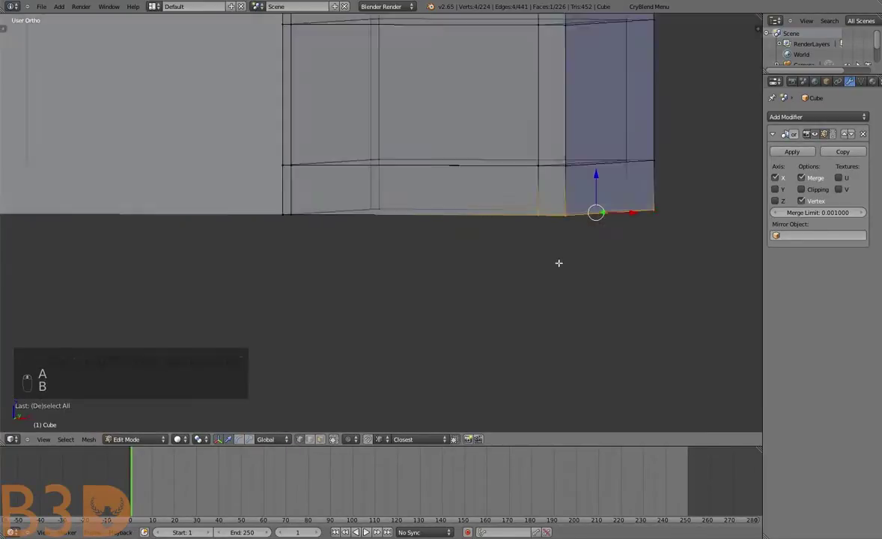
pyautogui.press('a')
pyautogui.press('ctrl+r')
pyautogui.press('ctrl+r')
pyautogui.press('s')
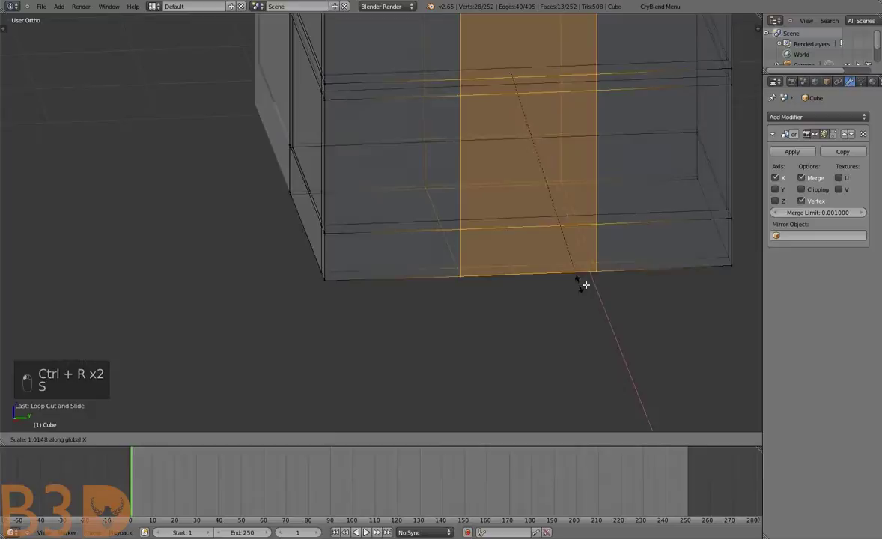
pyautogui.press('s')
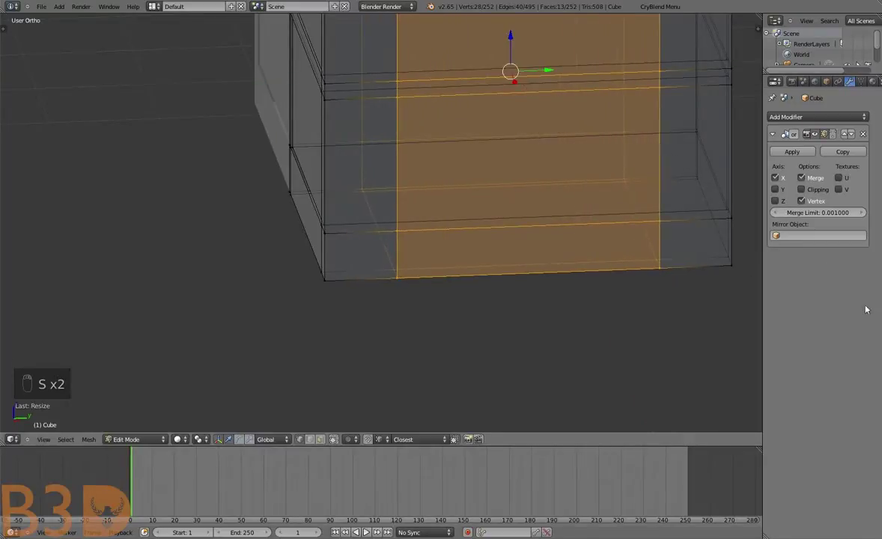
pyautogui.press('s')
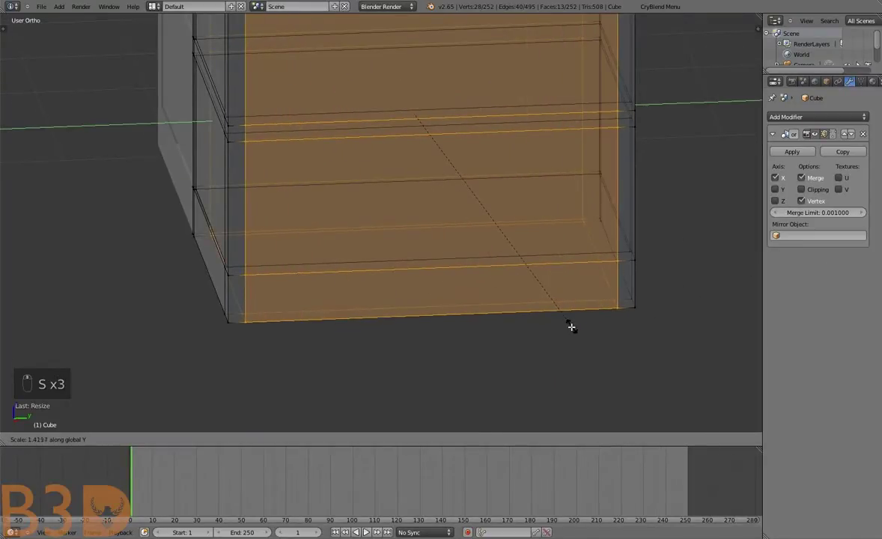
pyautogui.press('s')
# Extrude the corner face down into a leg post and align it to the reference foot in front view
pyautogui.press('a')
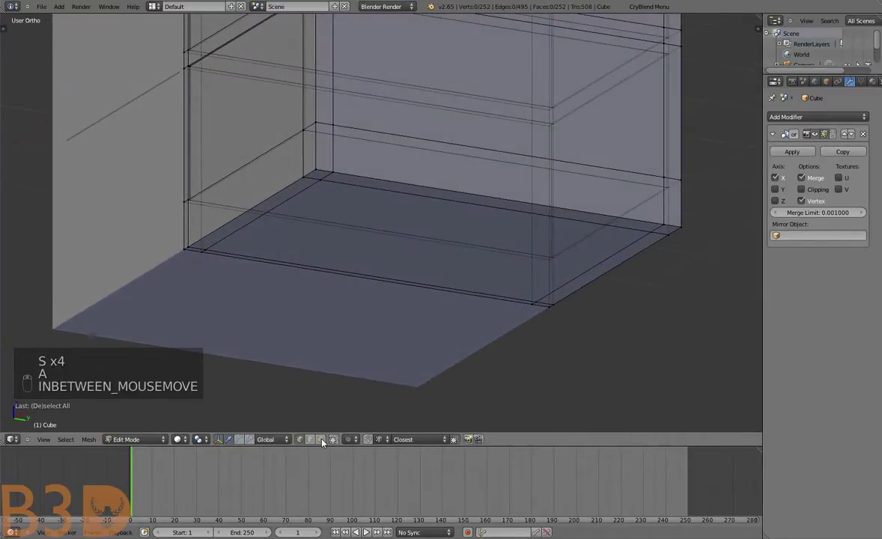
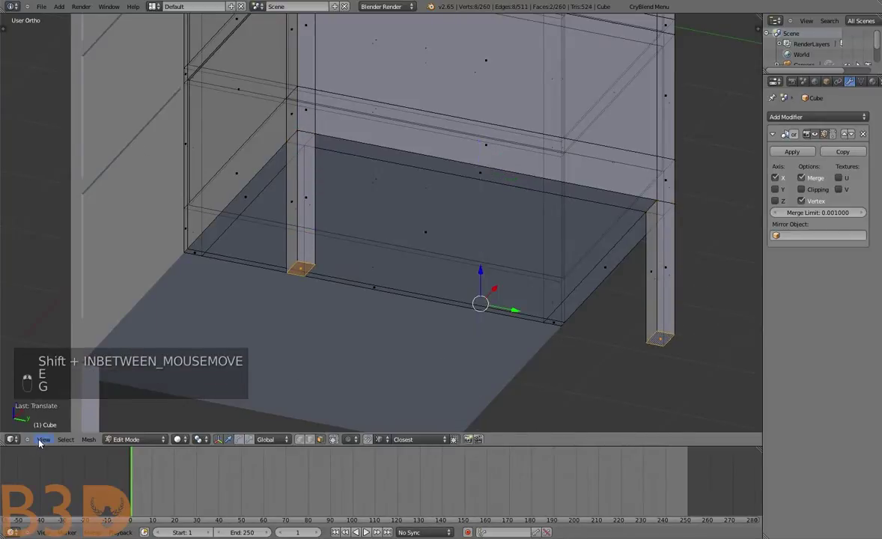
pyautogui.press('e')
pyautogui.press('g')
pyautogui.press('g')
pyautogui.press('a')
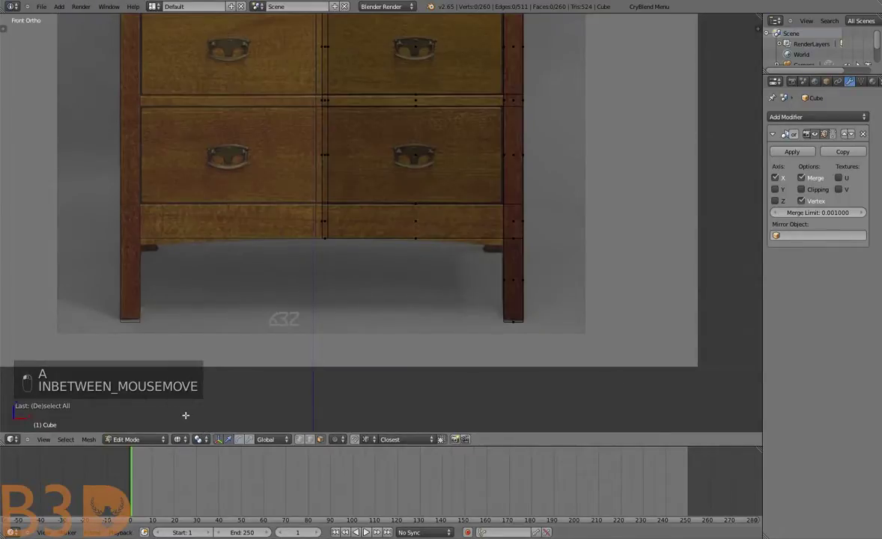
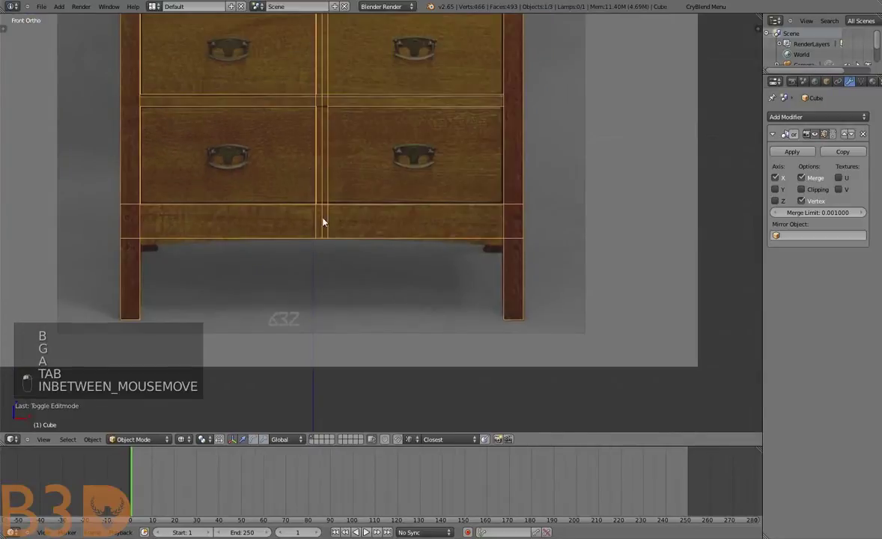
# Orbit around the legged chest to review it from several angles
pyautogui.press('a')
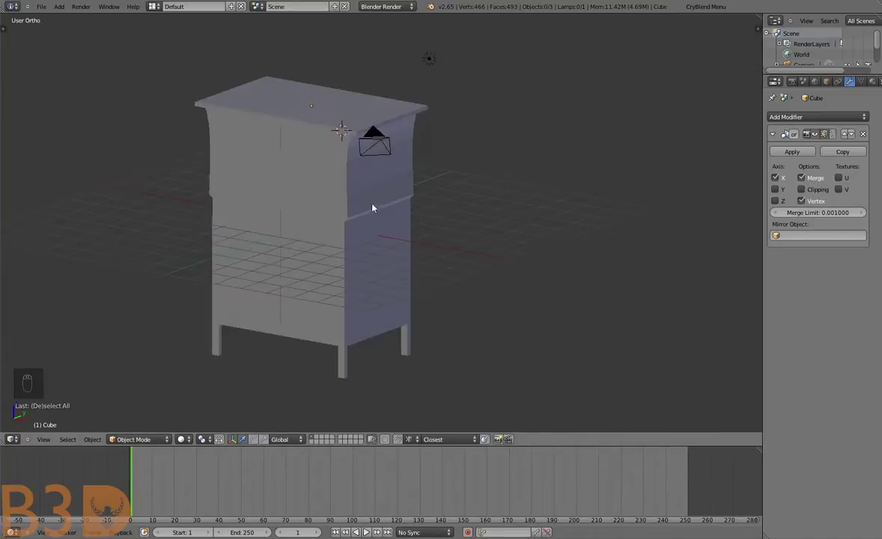
pyautogui.press('KP_5')
pyautogui.press('s')
pyautogui.moveTo(456, 195); pyautogui.dragTo(441, 193)
pyautogui.middleClick(440, 193)
pyautogui.press('s')
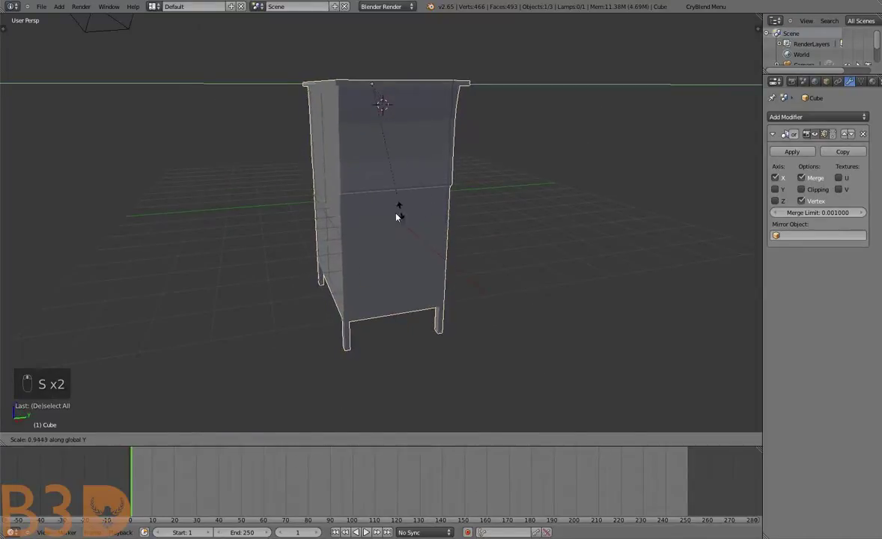
pyautogui.press('s')
pyautogui.moveTo(389, 254); pyautogui.dragTo(279, 316)
pyautogui.press('a')
# Undo the last stray edits, leave Edit Mode and return to front view over the reference photo
pyautogui.press('Tab')
pyautogui.press('ctrl+z')
pyautogui.press('ctrl+z')
pyautogui.press('Tab')
pyautogui.press('ctrl+z')
pyautogui.press('Tab')
pyautogui.press('ctrl+z')
pyautogui.press('a')
pyautogui.press('a')
pyautogui.press('a')
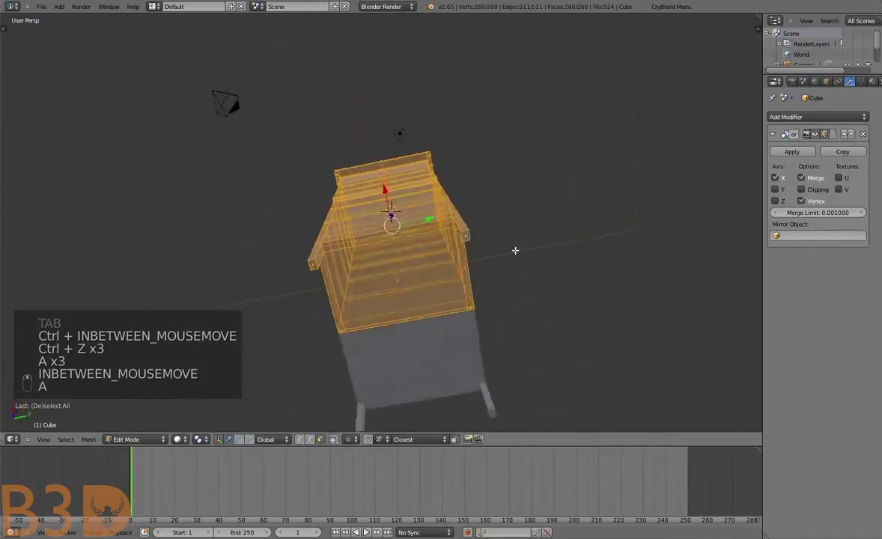
pyautogui.press('s')
pyautogui.press('Tab')
pyautogui.press('a')
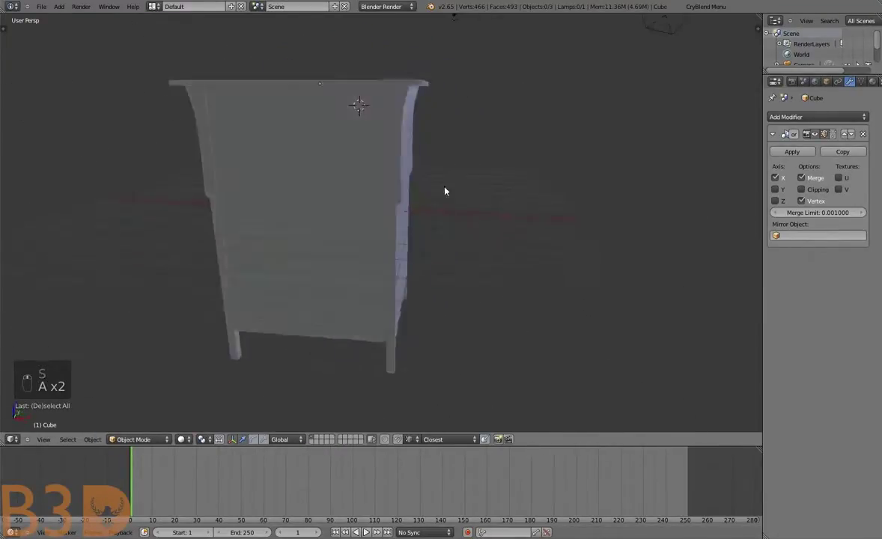
pyautogui.moveTo(50, 436); pyautogui.dragTo(68, 374)
pyautogui.press('KP_5')
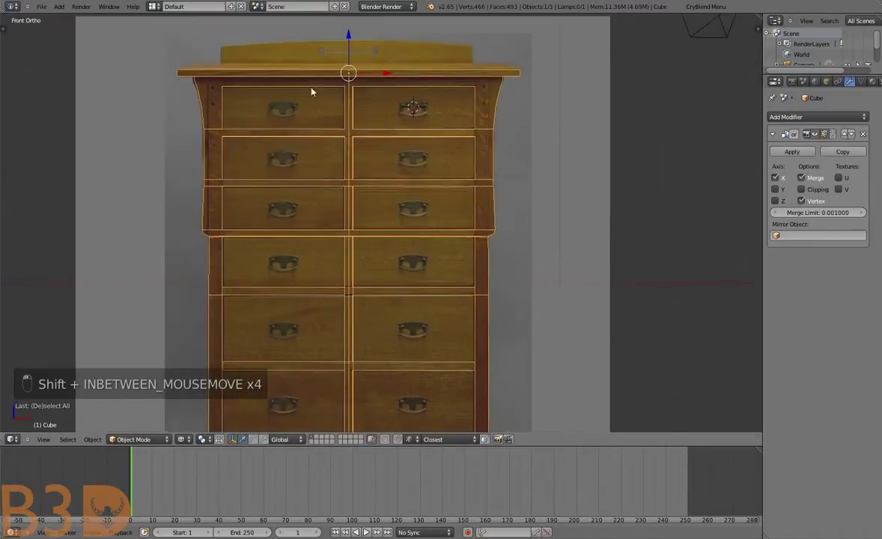
# Enter Edit Mode, check the top slab's edge against the reference, then clear the selection and dismiss the modifier list
pyautogui.moveTo(299, 204); pyautogui.dragTo(273, 208)
pyautogui.press('Tab')
pyautogui.press('a')
pyautogui.press('a')
pyautogui.press('a')
pyautogui.press('b')
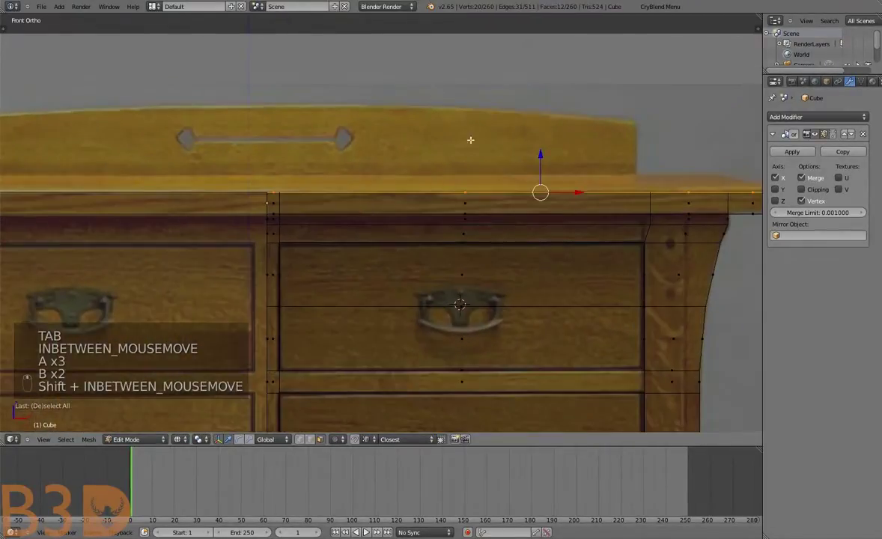
pyautogui.press('a')
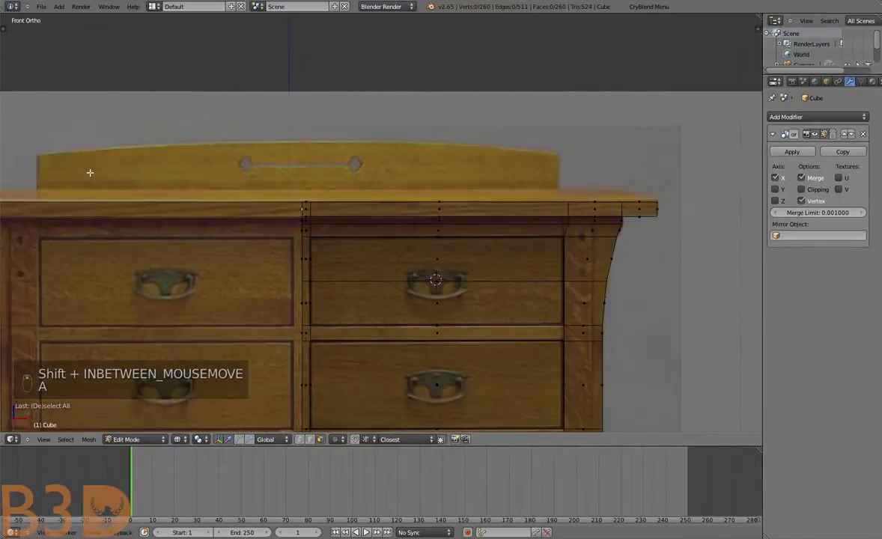
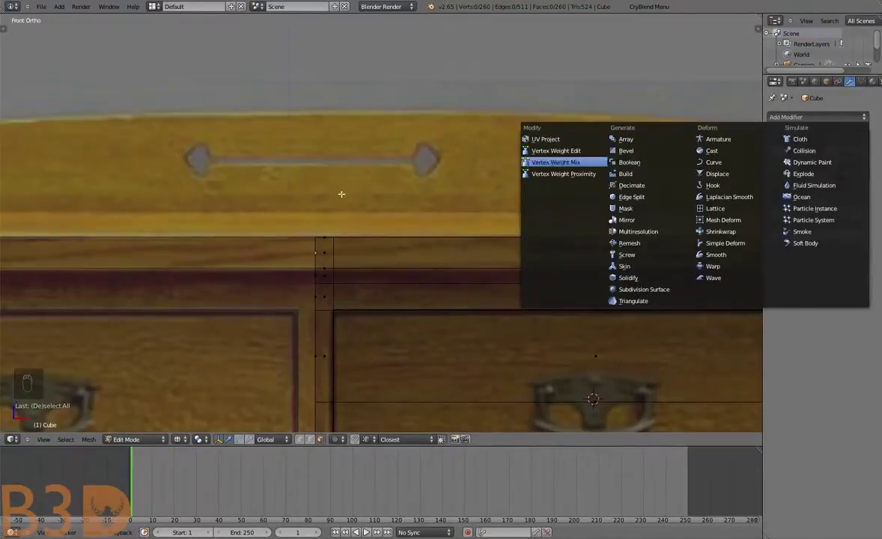
pyautogui.press('a')
# Examine the top slab and curved sides in perspective, previewing loop-cut positions
pyautogui.press('a')
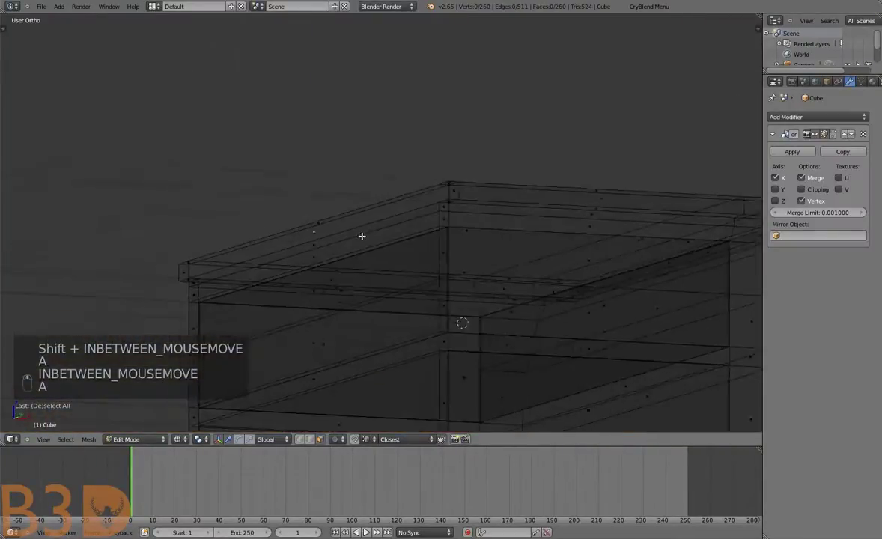
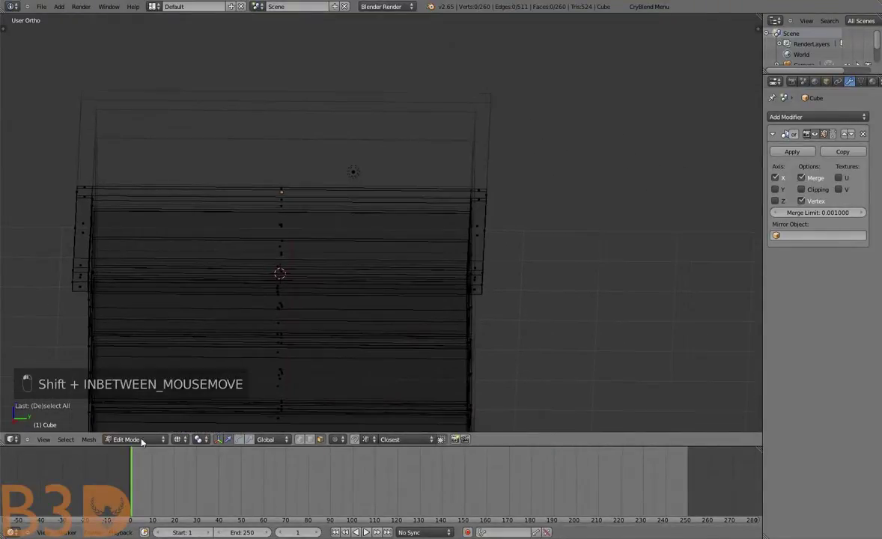
pyautogui.press('ctrl+r')
pyautogui.press('KP_5')
pyautogui.press('ctrl+r')
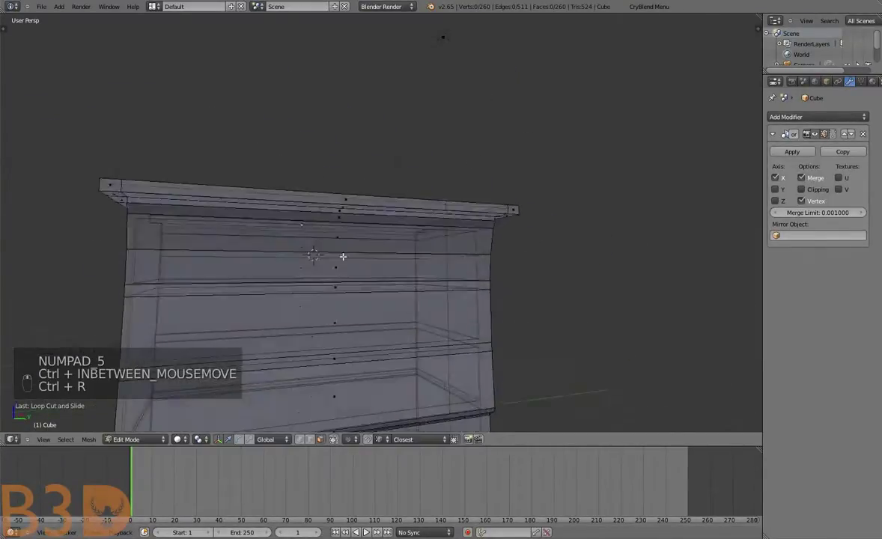
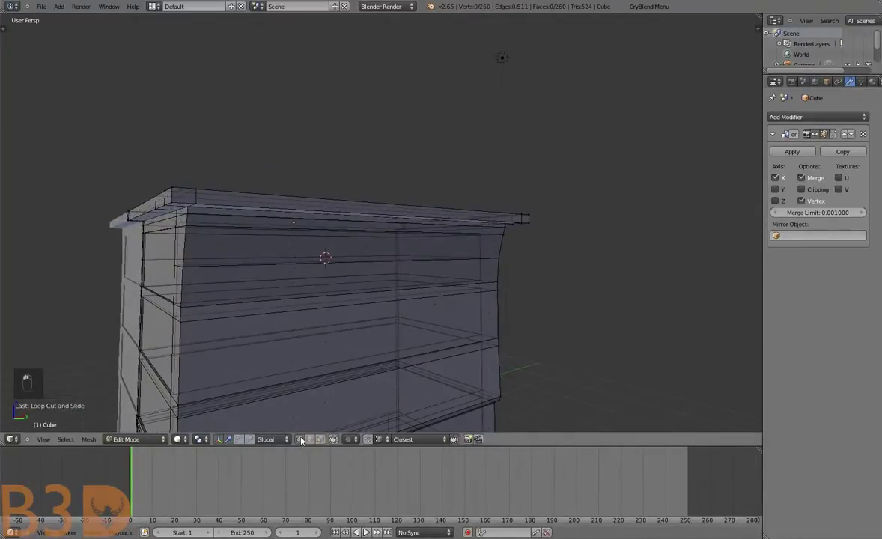
pyautogui.press('ctrl+r')
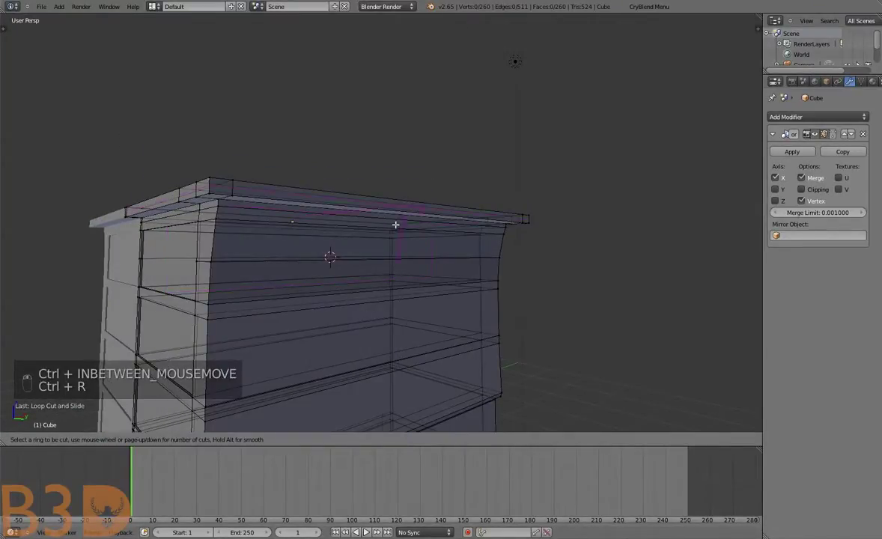
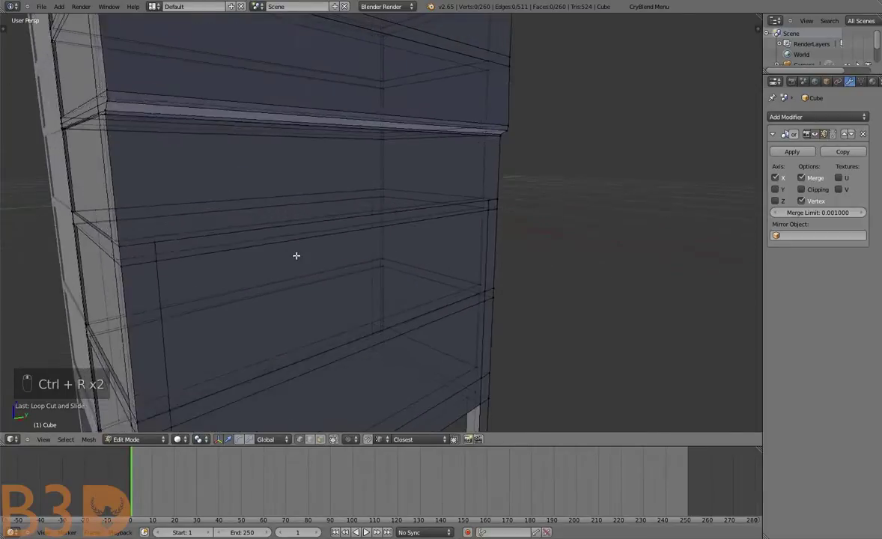
# Adjust the top-slab edges and add an edge loop along the top near its back edge
pyautogui.press('g')
pyautogui.press('a')
pyautogui.press('g')
pyautogui.press('a')
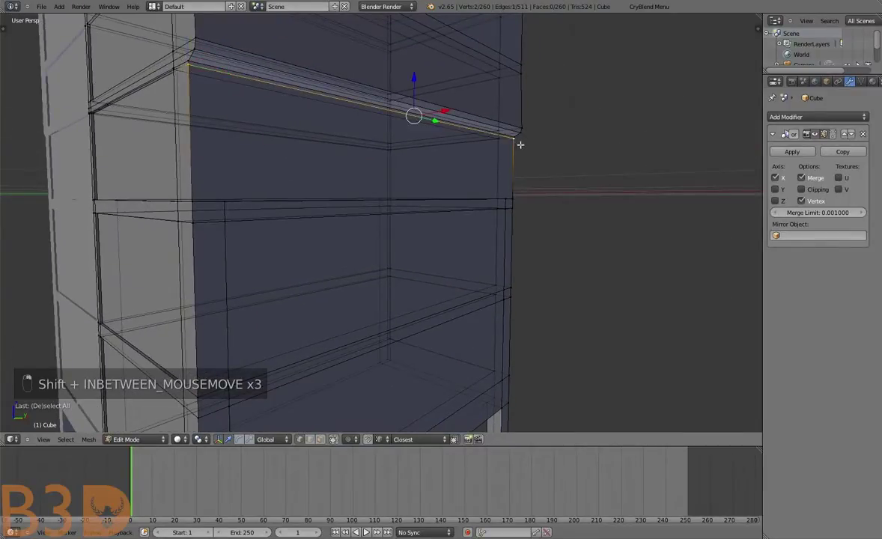
pyautogui.press('g')
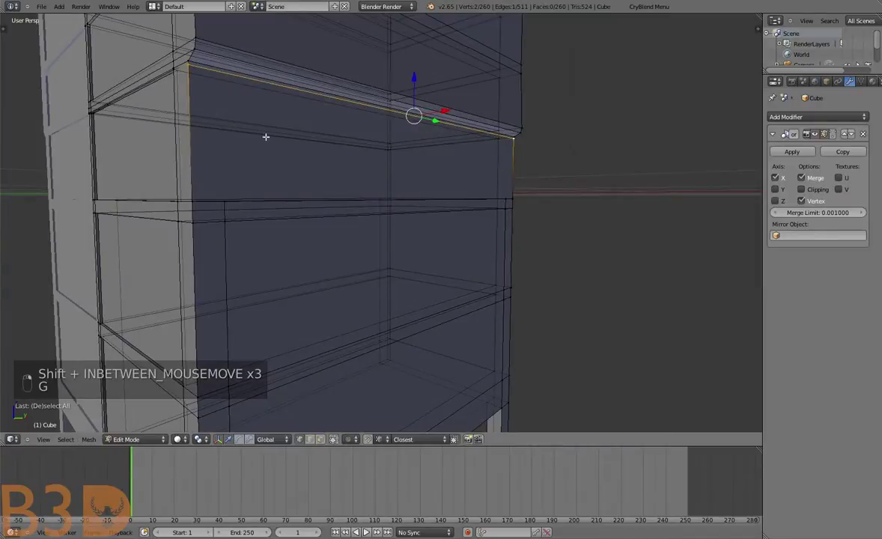
pyautogui.press('a')
pyautogui.press('ctrl+r')
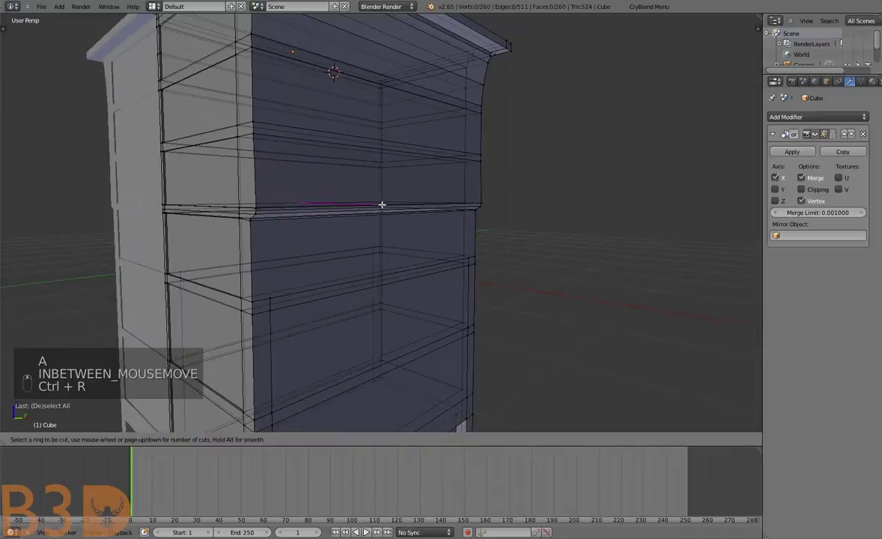
pyautogui.press('ctrl+r')
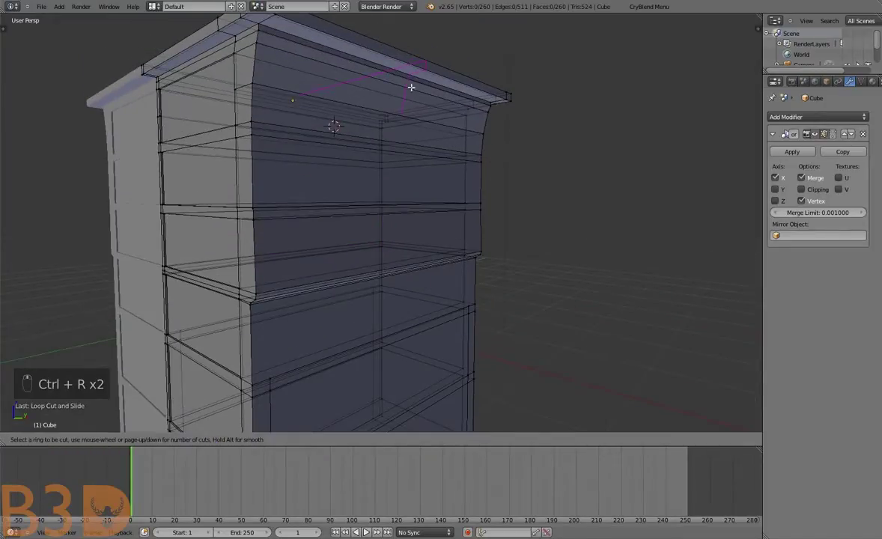
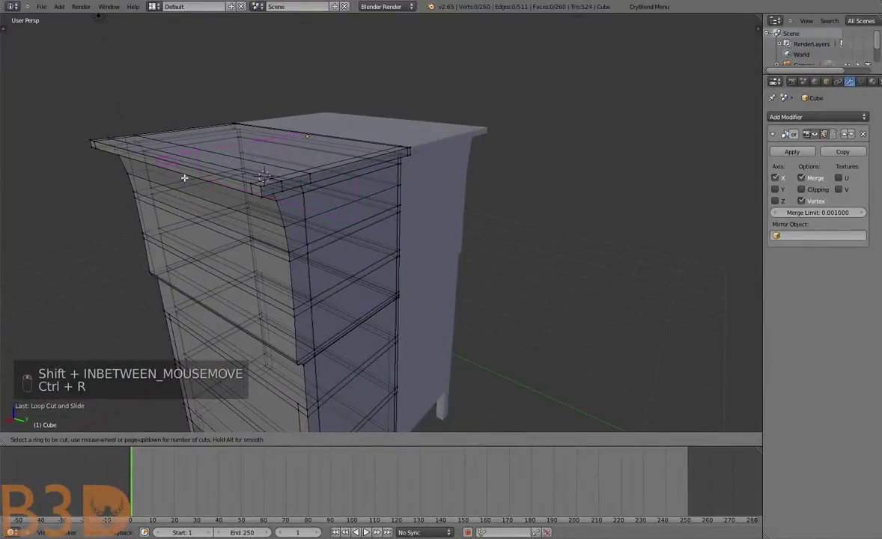
pyautogui.press('ctrl+r')
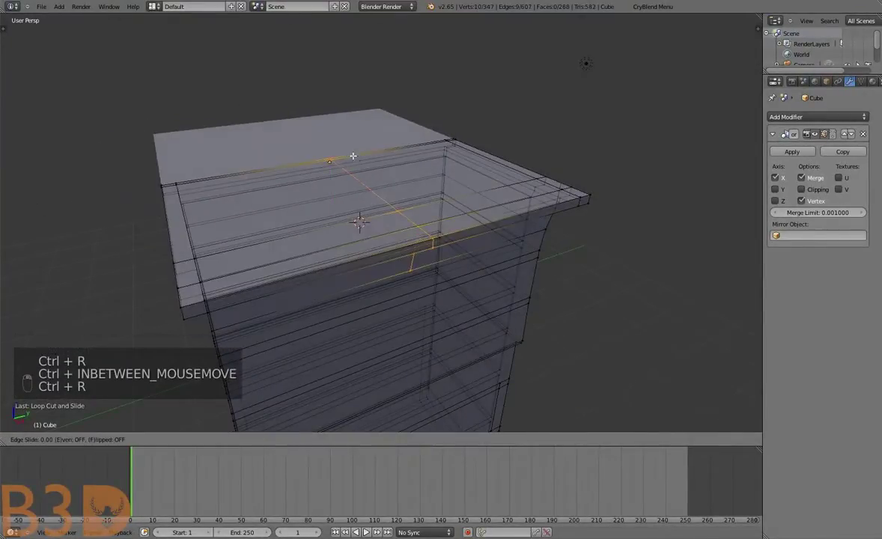
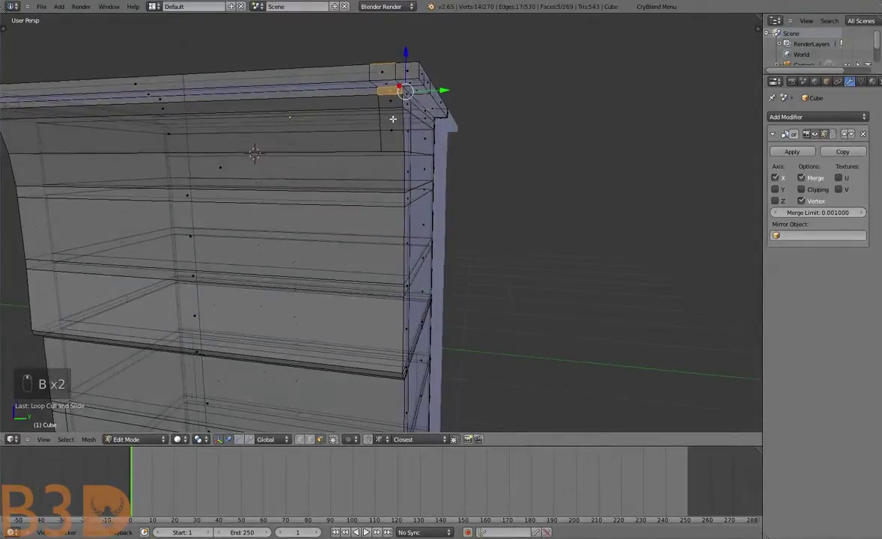
# Select the slab's top-edge vertices, undoing a stray move, and view them straight from the front
pyautogui.press('b')
pyautogui.press('g')
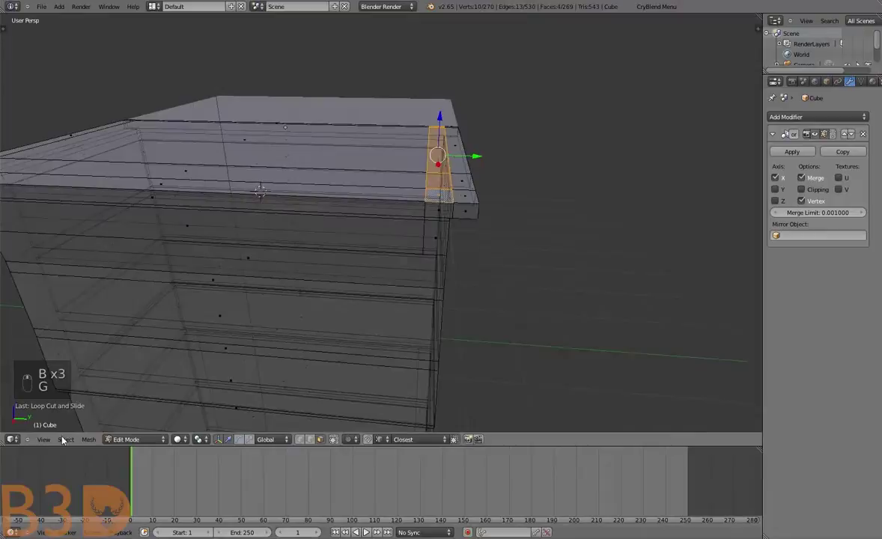
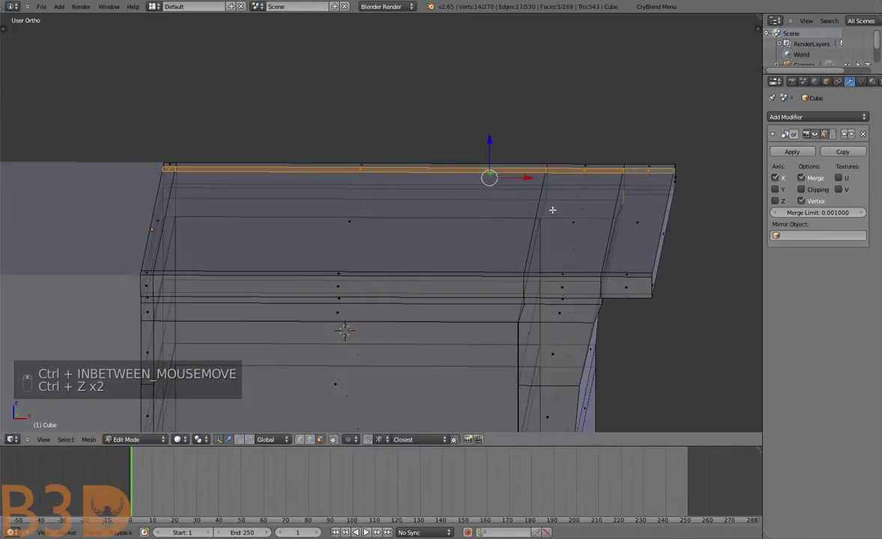
pyautogui.press('ctrl+z')
pyautogui.press('b')
pyautogui.press('b')
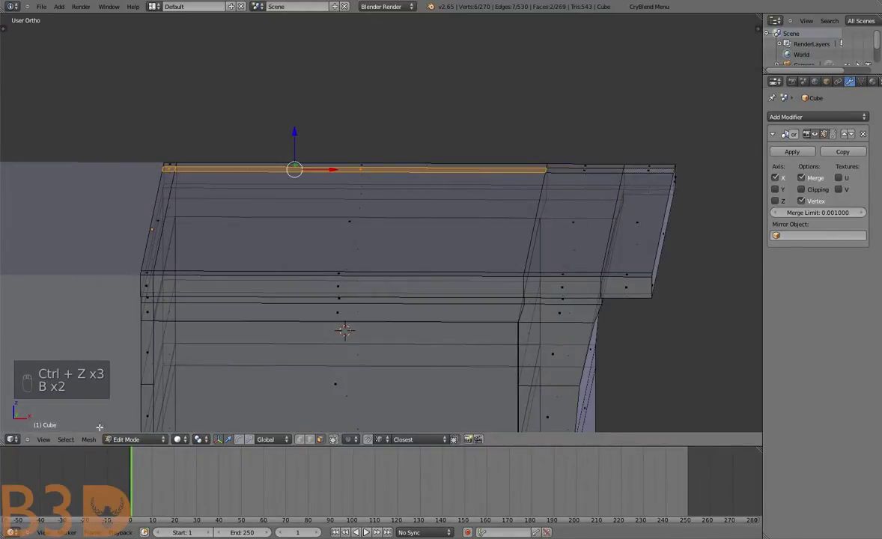
pyautogui.press('g')
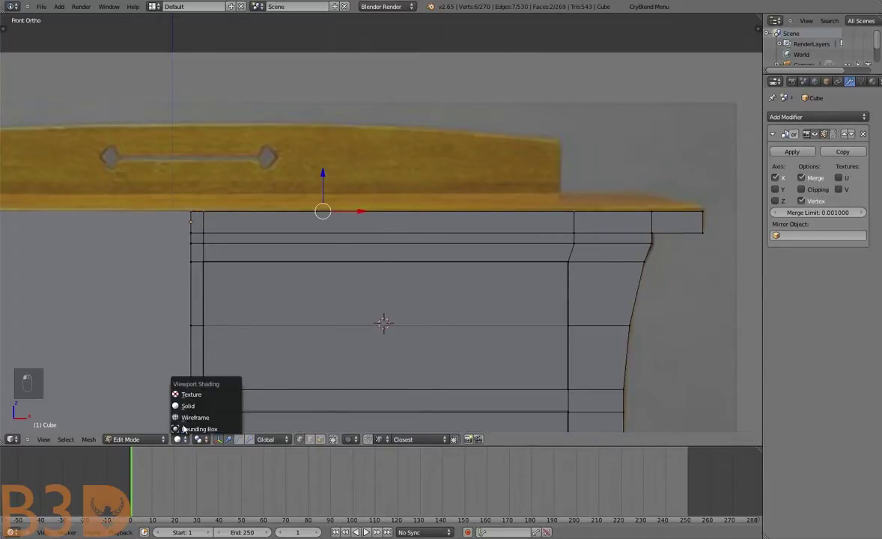
# Extrude the back strip up to backsplash height, cut a vertical loop and raise the middle of its top edge
pyautogui.press('a')
pyautogui.press('b')
pyautogui.press('g')
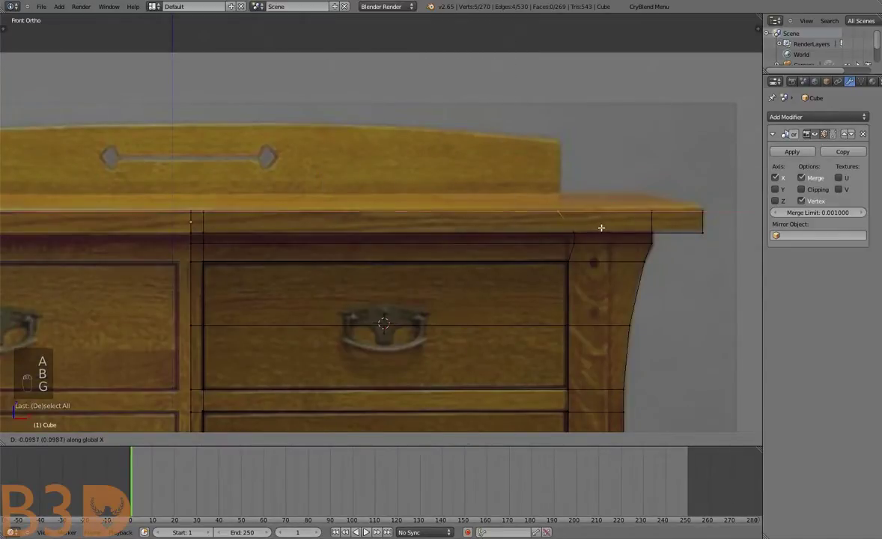
pyautogui.press('a')
pyautogui.press('b')
pyautogui.press('e')
pyautogui.press('g')
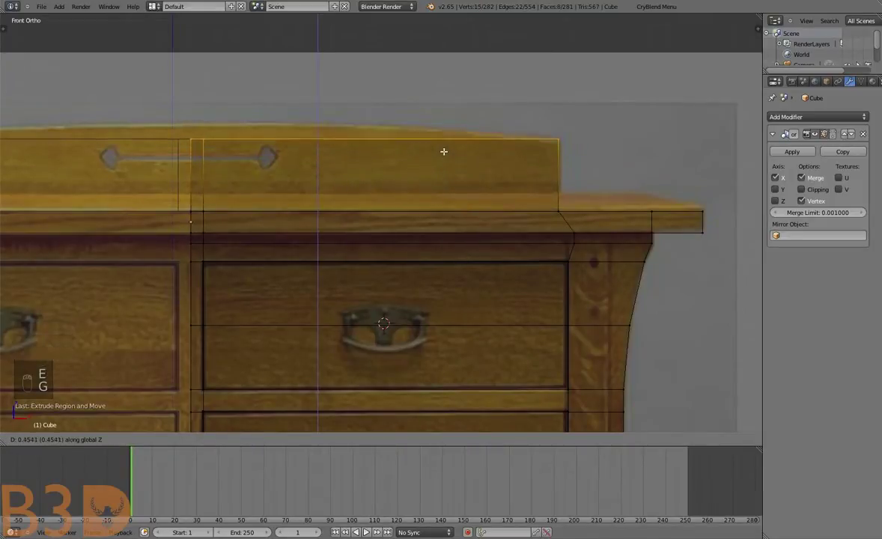
pyautogui.press('a')
pyautogui.press('ctrl+r')
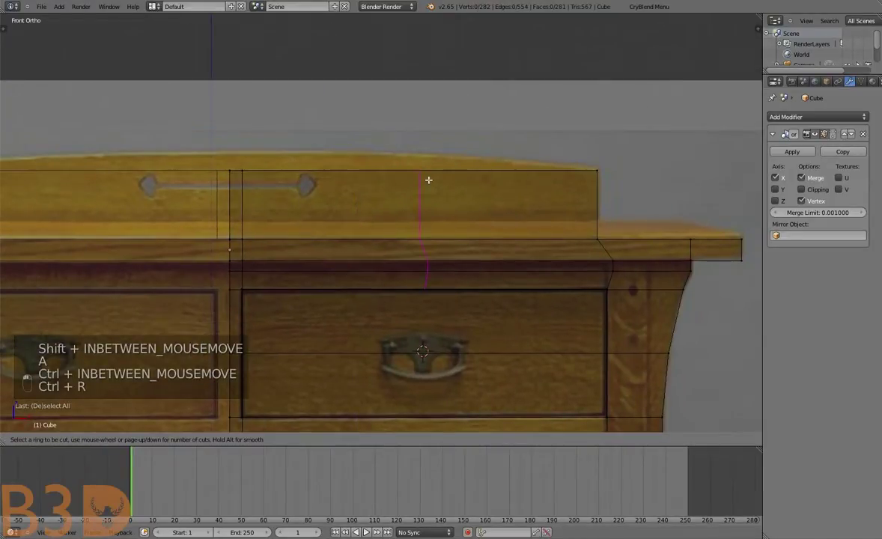
pyautogui.press('a')
pyautogui.press('b')
pyautogui.press('g')
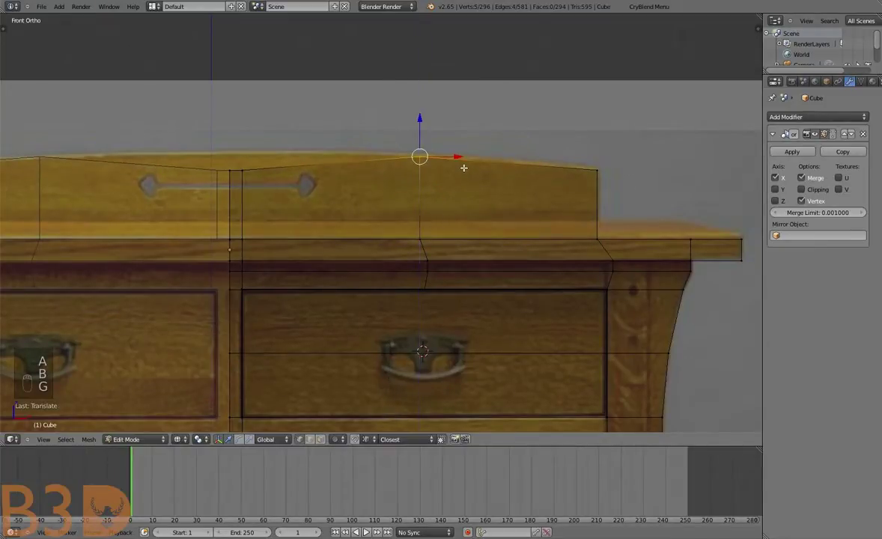
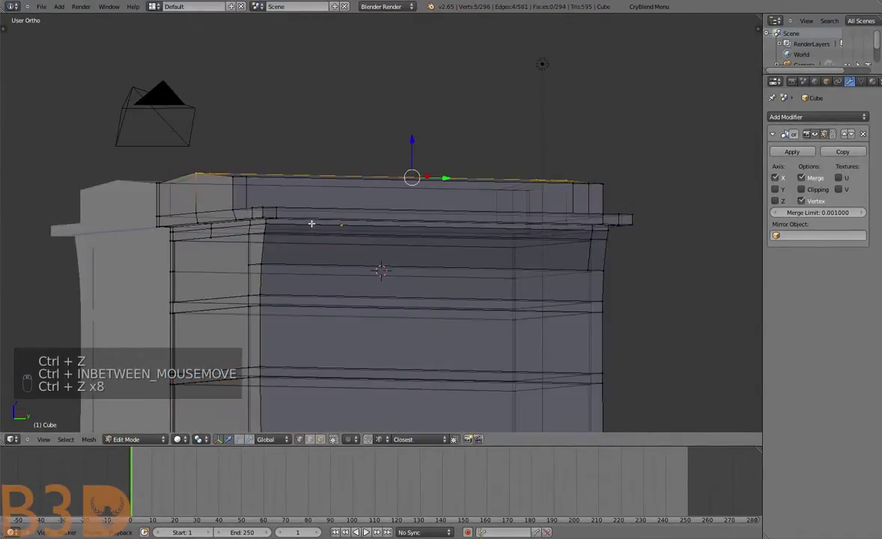
# Undo the rough curve, then slide the vertical edge loop along the top slab into position
pyautogui.press('ctrl+z')
pyautogui.press('ctrl+z')
pyautogui.press('b')
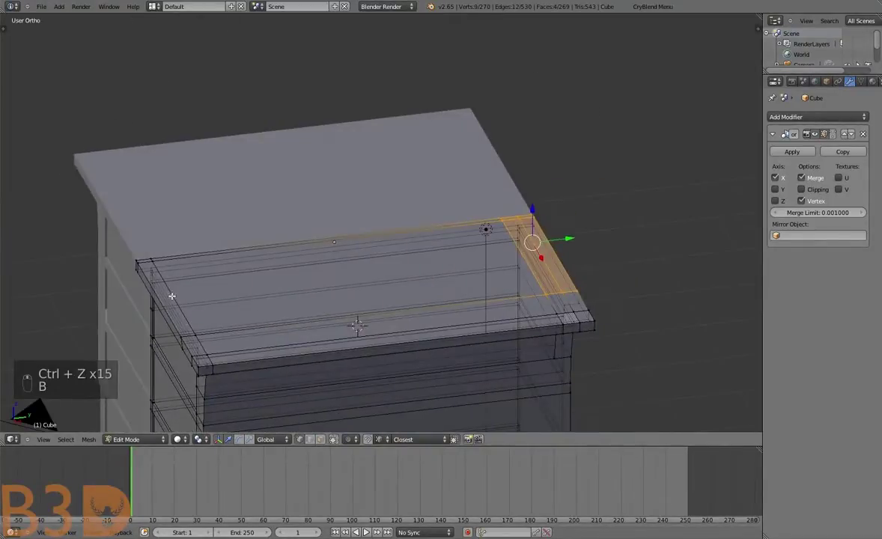
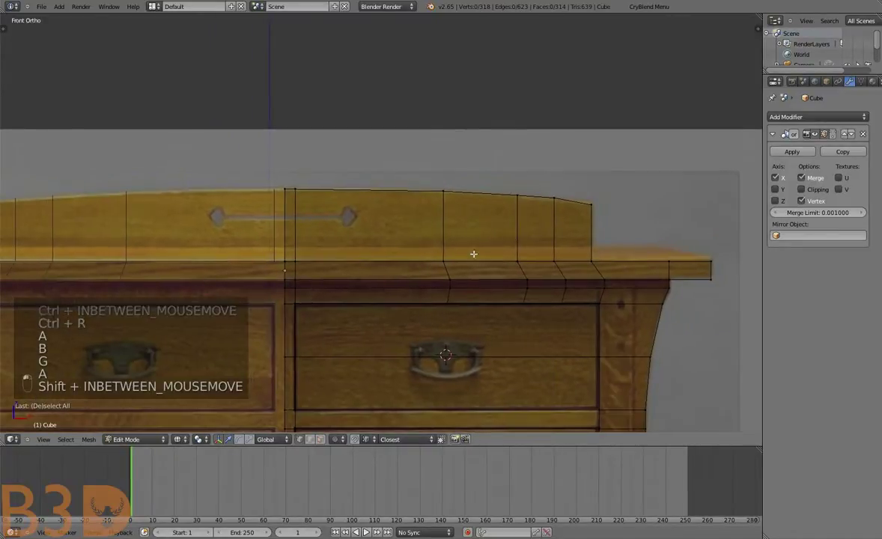
pyautogui.press('b')
pyautogui.press('b')
pyautogui.press('a')
pyautogui.press('b')
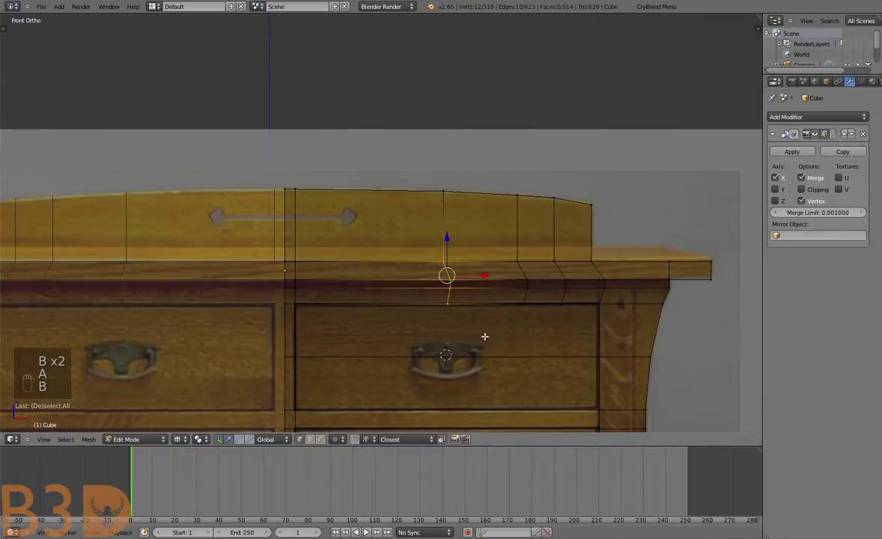
pyautogui.press('s')
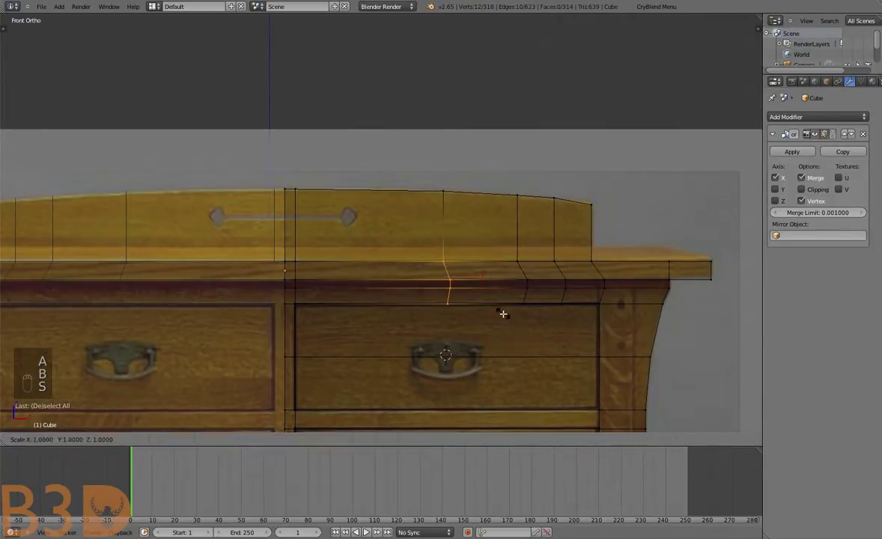
pyautogui.press('s')
pyautogui.press('s')
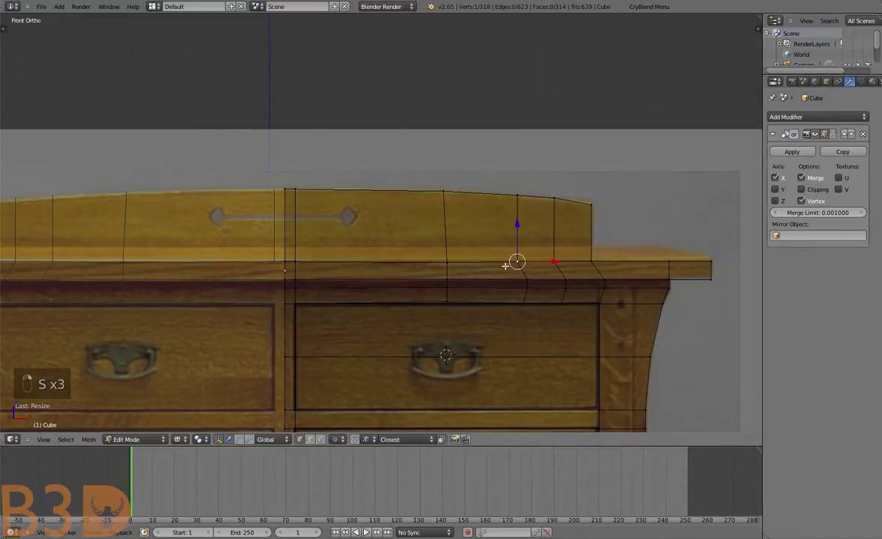
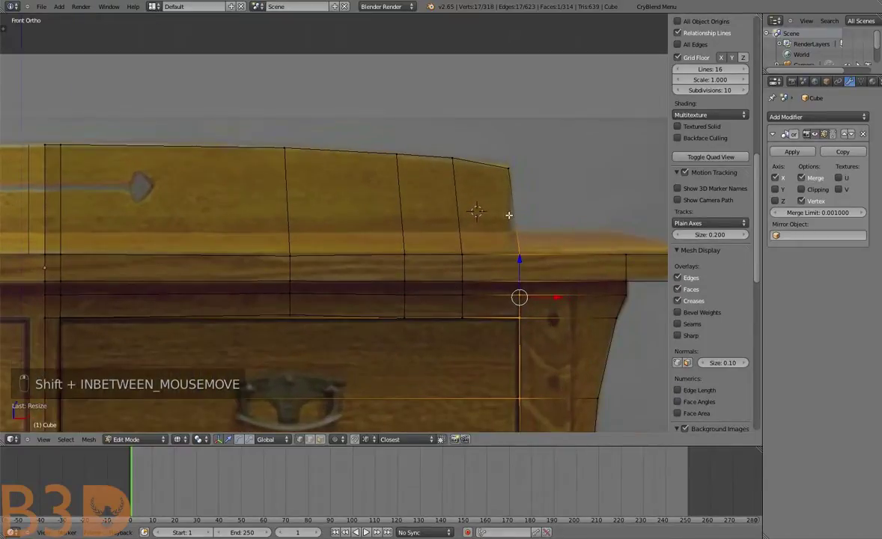
# Move the backsplash corner vertices to follow the photo's curved top edge
pyautogui.press('g')
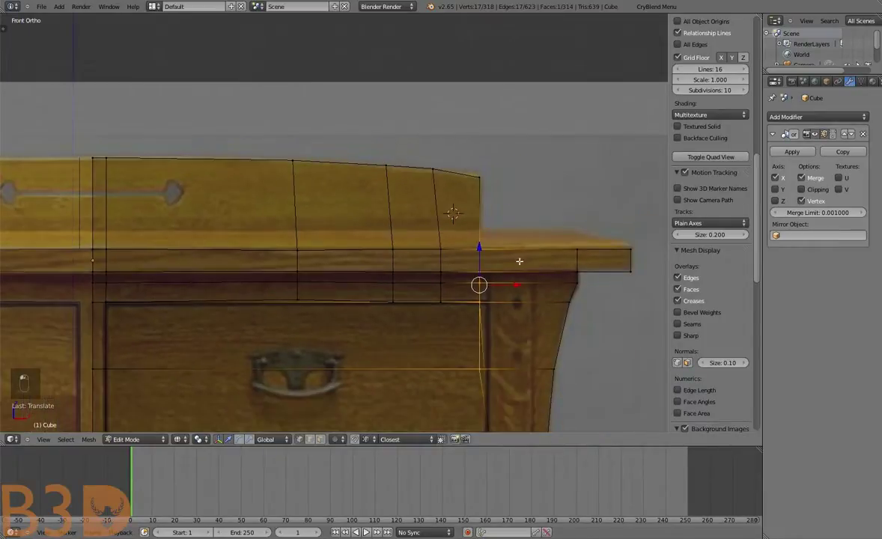
pyautogui.press('ctrl+z')
pyautogui.press('b')
pyautogui.press('g')
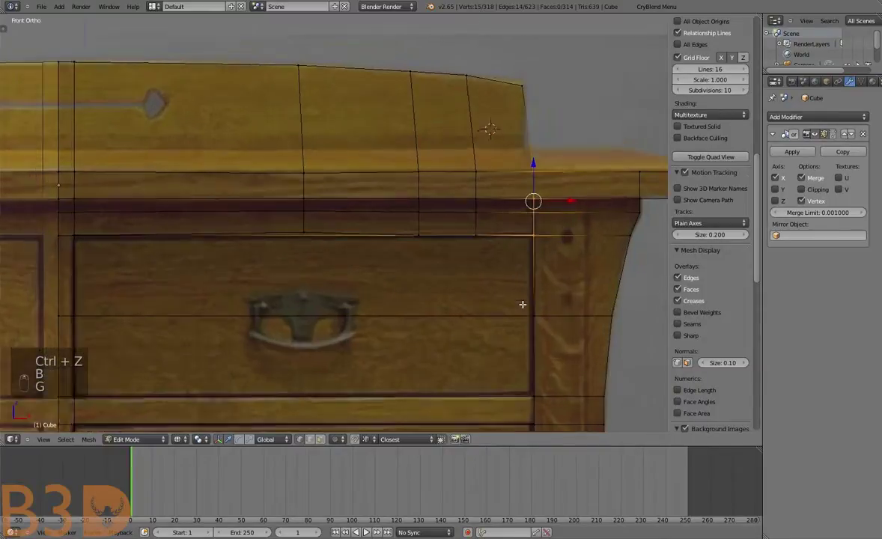
pyautogui.press('g')
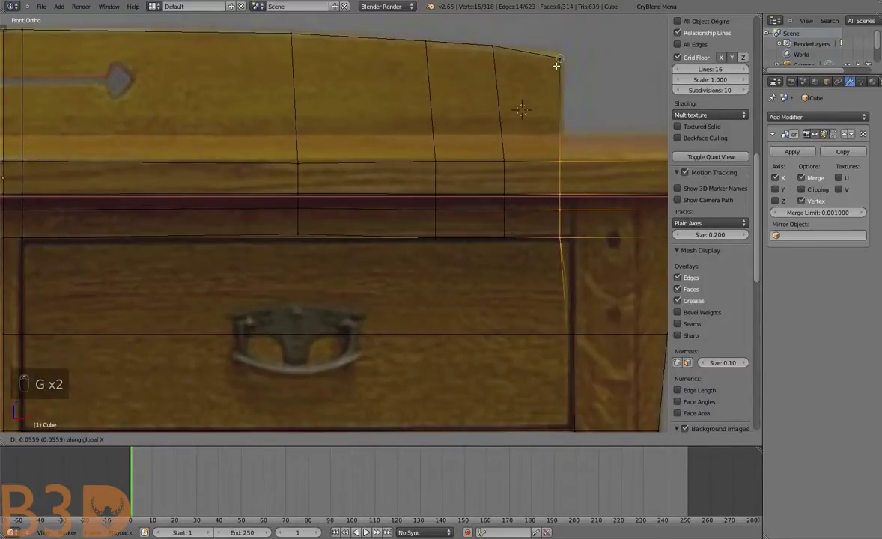
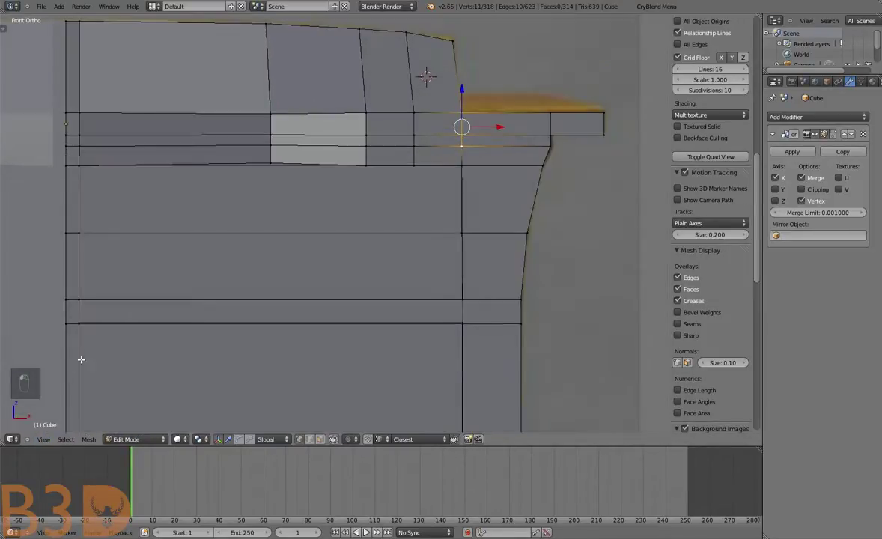
pyautogui.press('g')
pyautogui.press('a')
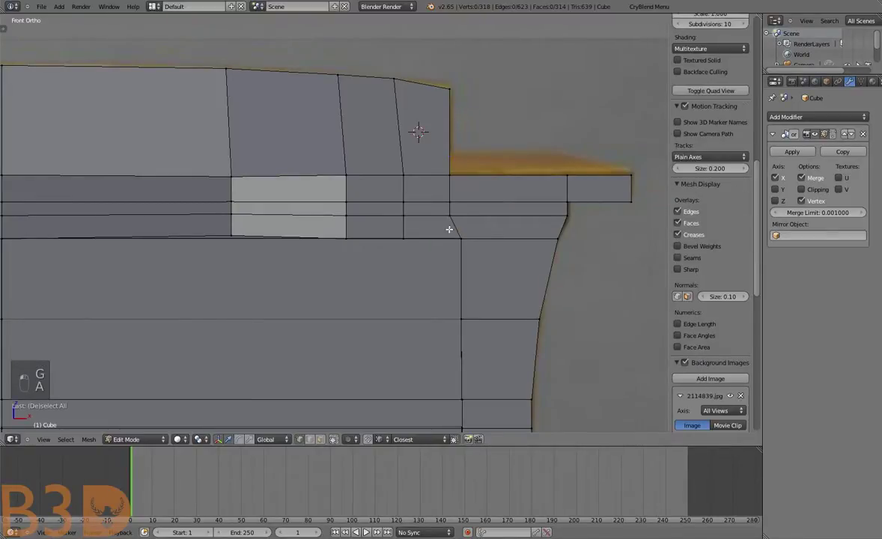
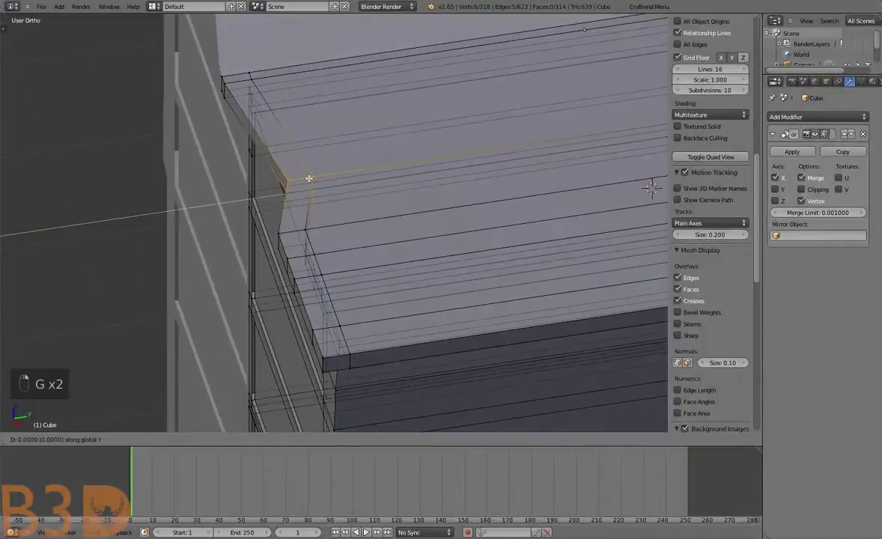
# Select the backsplash's outer end section and slide it sideways into place at the slab corner
pyautogui.press('a')
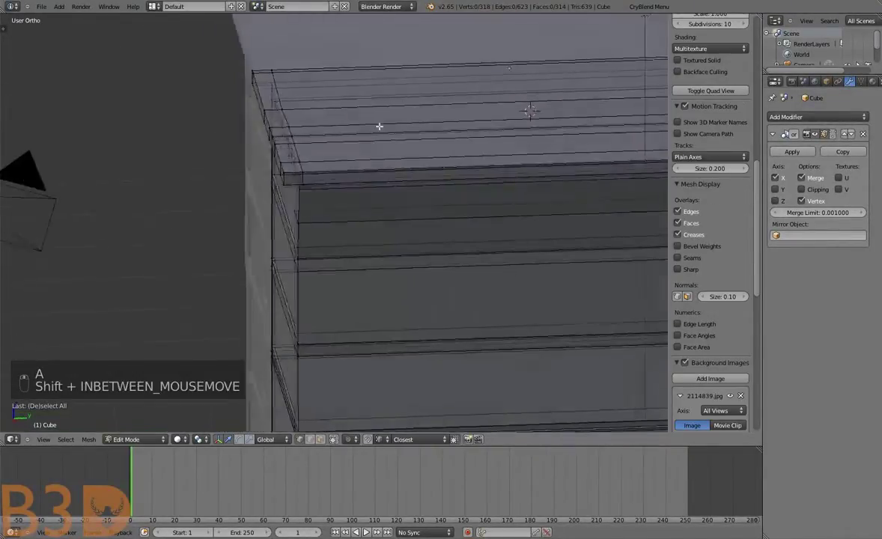
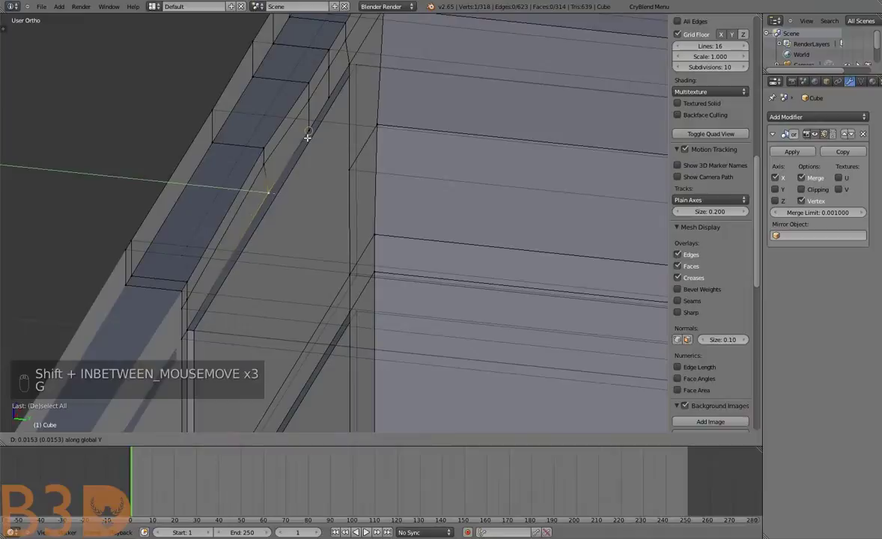
pyautogui.press('a')
pyautogui.press('g')
pyautogui.press('a')
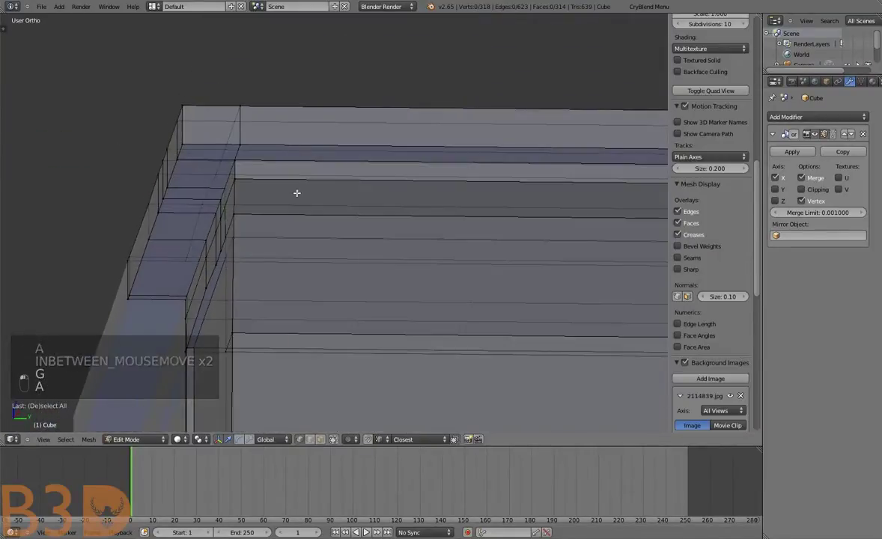
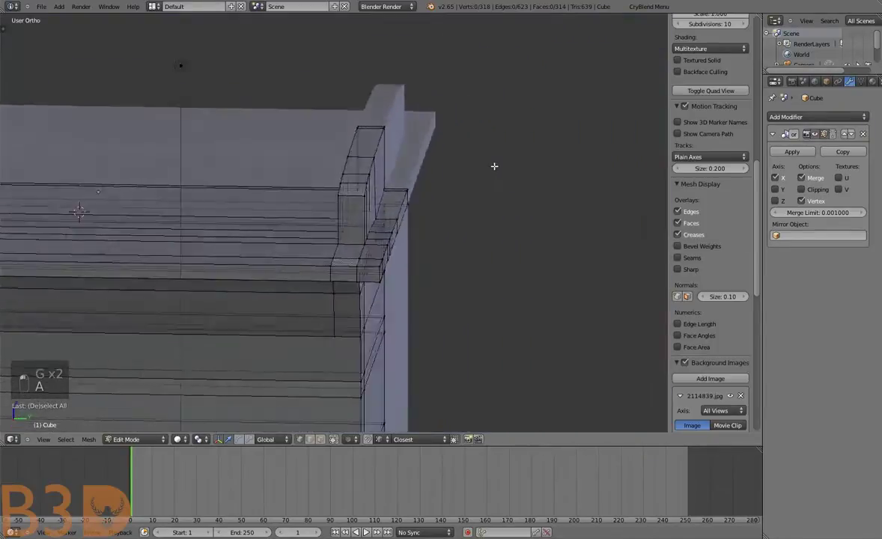
pyautogui.press('Tab')
pyautogui.press('a')
pyautogui.press('Tab')
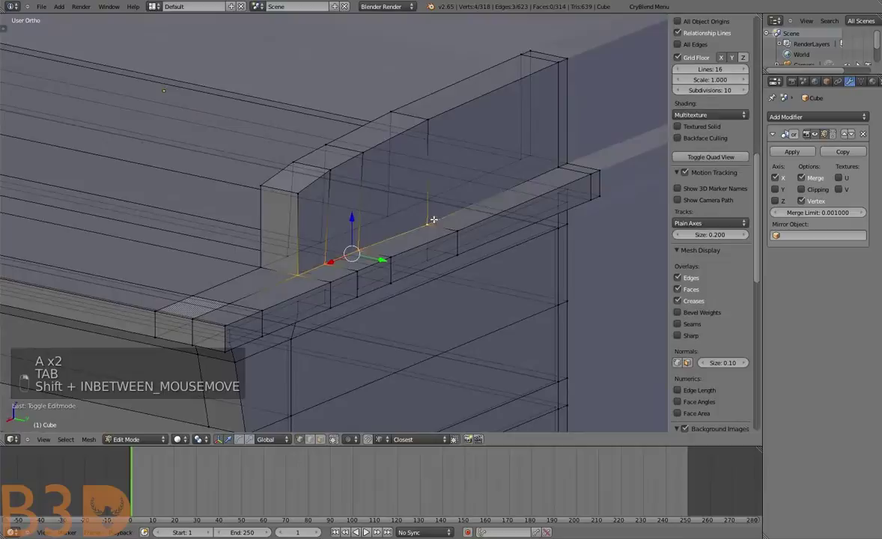
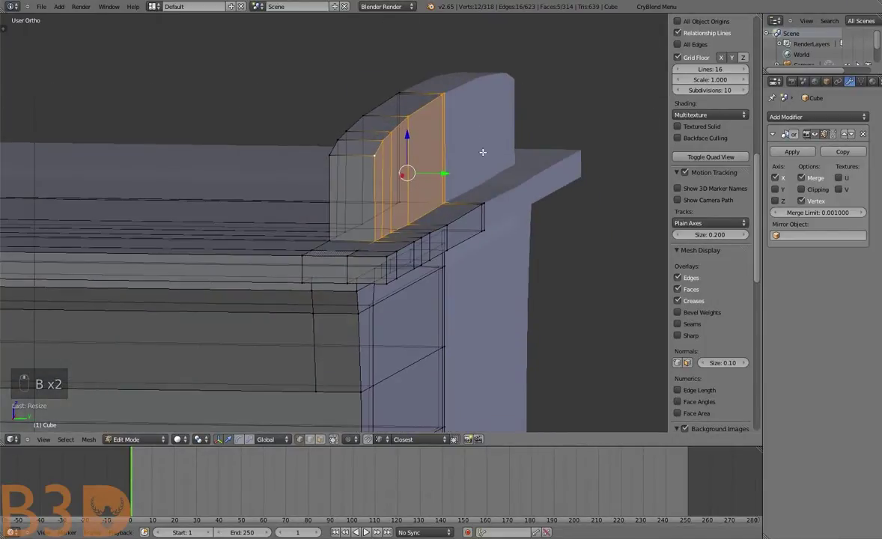
pyautogui.press('s')
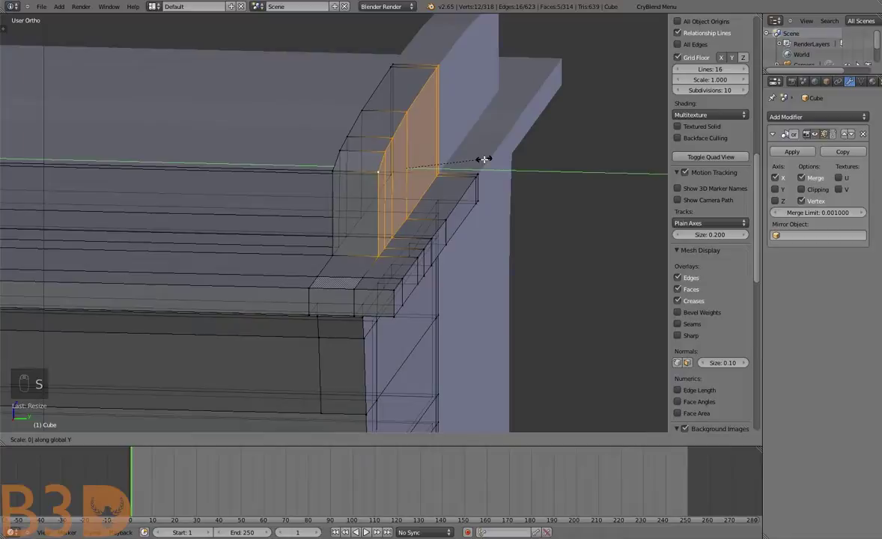
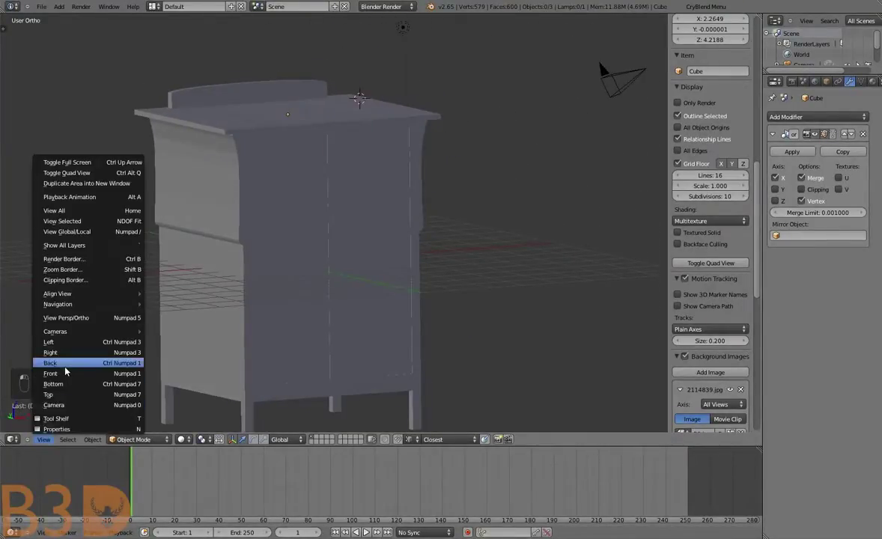
# Add edge loops on the backsplash at the bail handle bar's position from the reference photo
pyautogui.moveTo(341, 234); pyautogui.dragTo(376, 104)
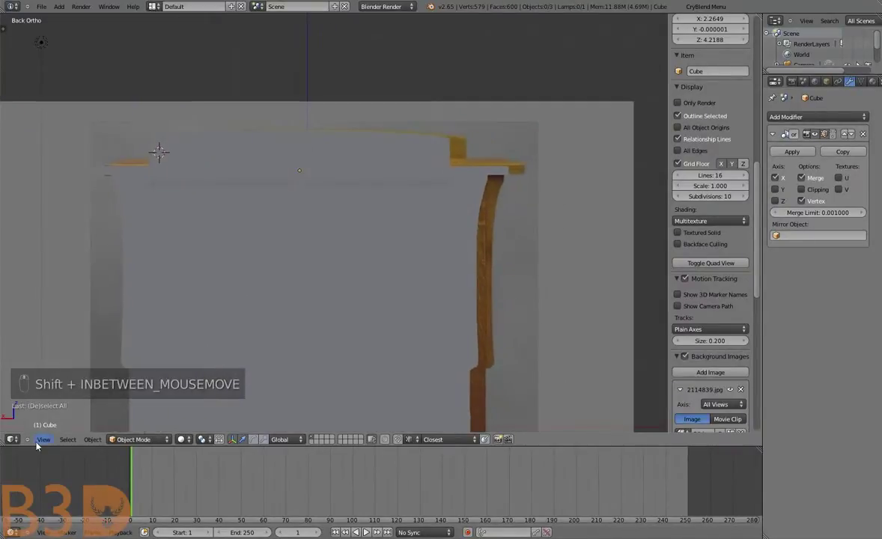
pyautogui.press('Tab')
pyautogui.press('a')
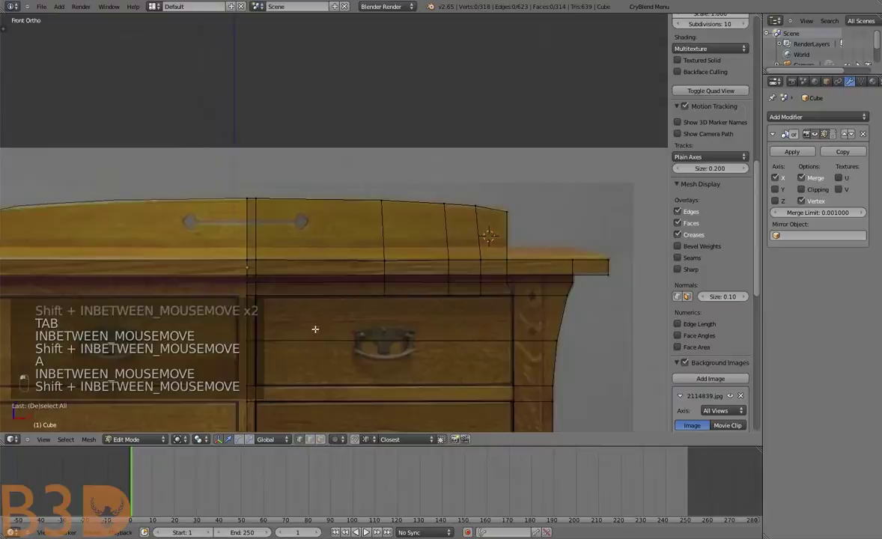
pyautogui.press('ctrl+r')
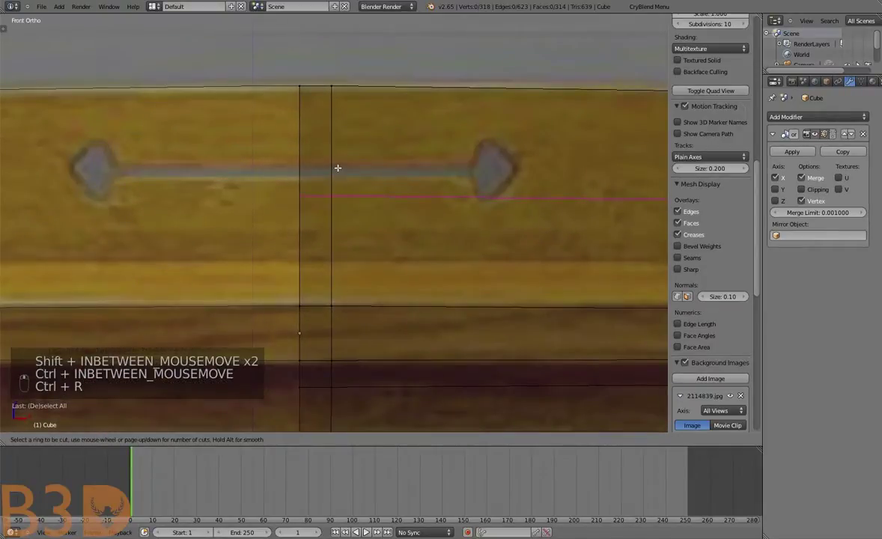
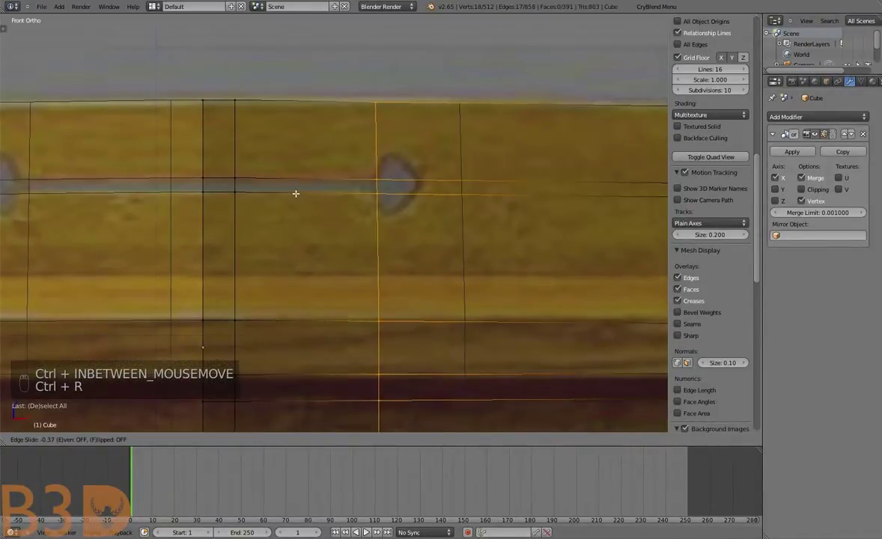
pyautogui.press('a')
pyautogui.press('ctrl+r')
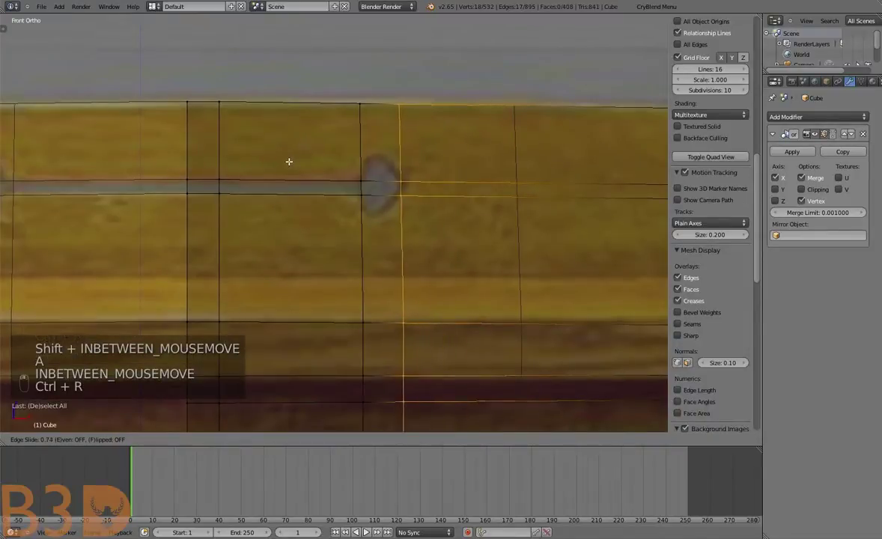
pyautogui.press('a')
pyautogui.press('b')
pyautogui.press('a')
# Add further cuts around the diamond-shaped handle ends, bringing the back board to 396 vertices
pyautogui.press('ctrl+r')
pyautogui.press('a')
pyautogui.press('b')
pyautogui.press('g')
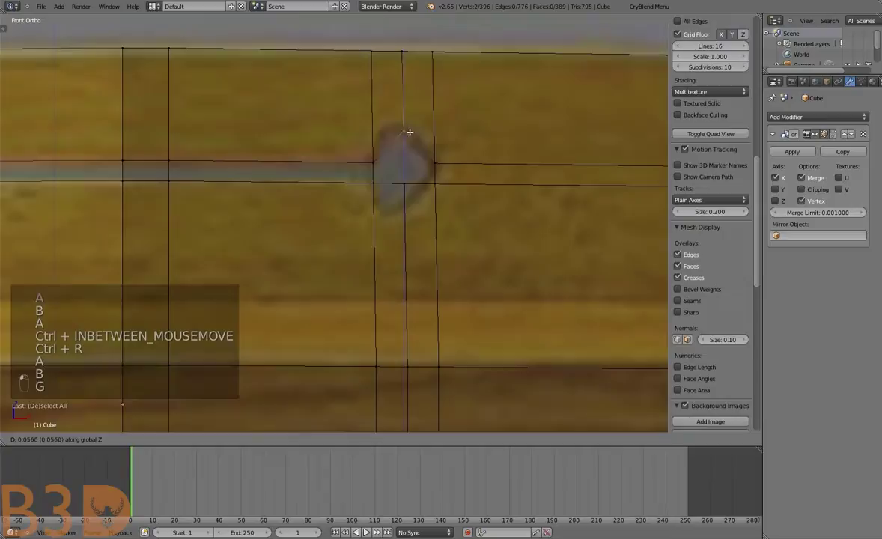
pyautogui.press('a')
pyautogui.press('b')
pyautogui.press('g')
pyautogui.press('a')
pyautogui.press('Tab')
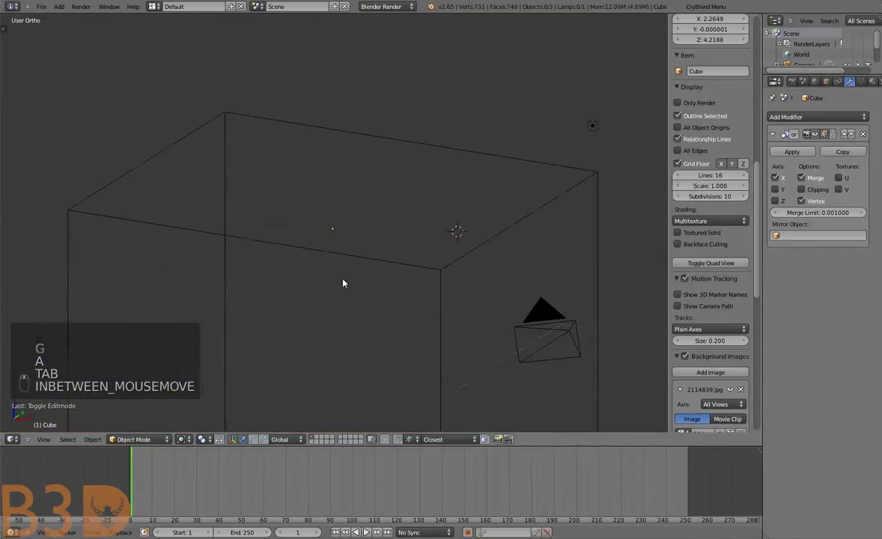
pyautogui.press('KP_5')
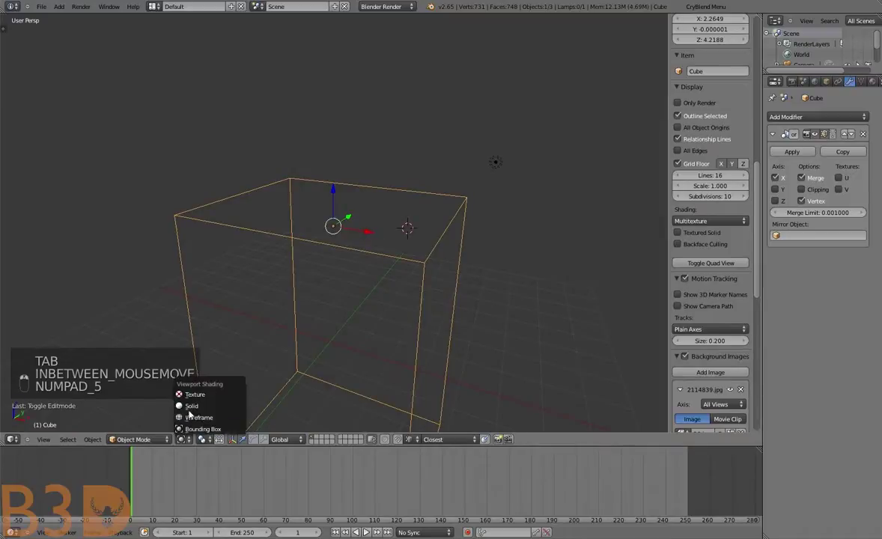
# Move the handle bar and diamond-end faces outward from the front, check orthographically, and reselect them
pyautogui.press('Tab')
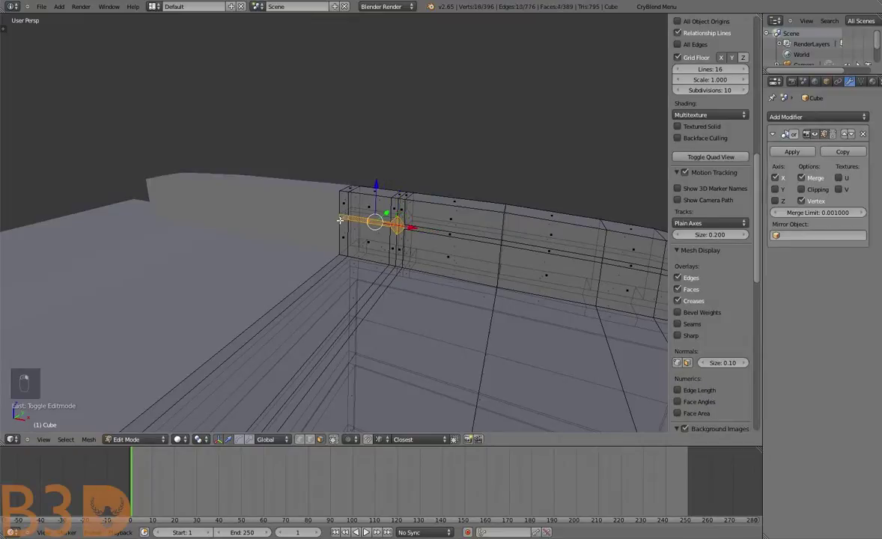
pyautogui.press('e')
pyautogui.press('g')
pyautogui.press('Tab')
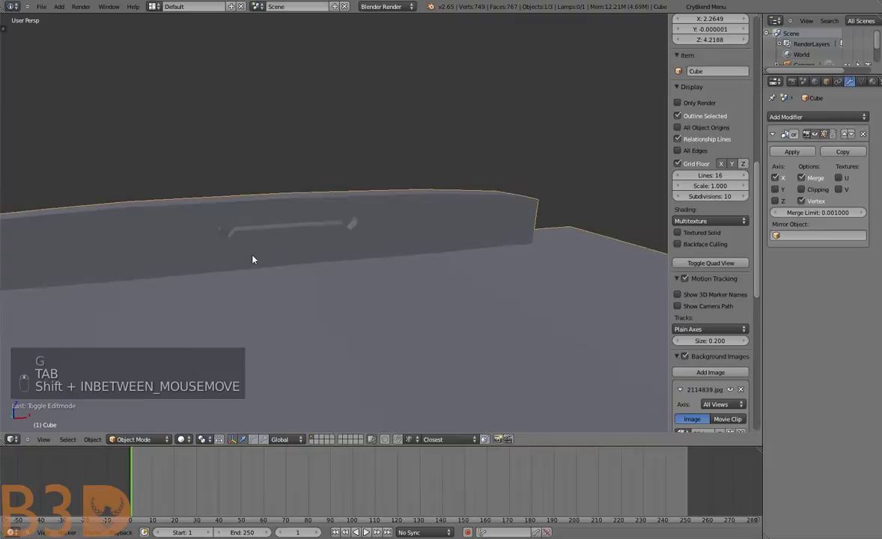
pyautogui.press('KP_5')
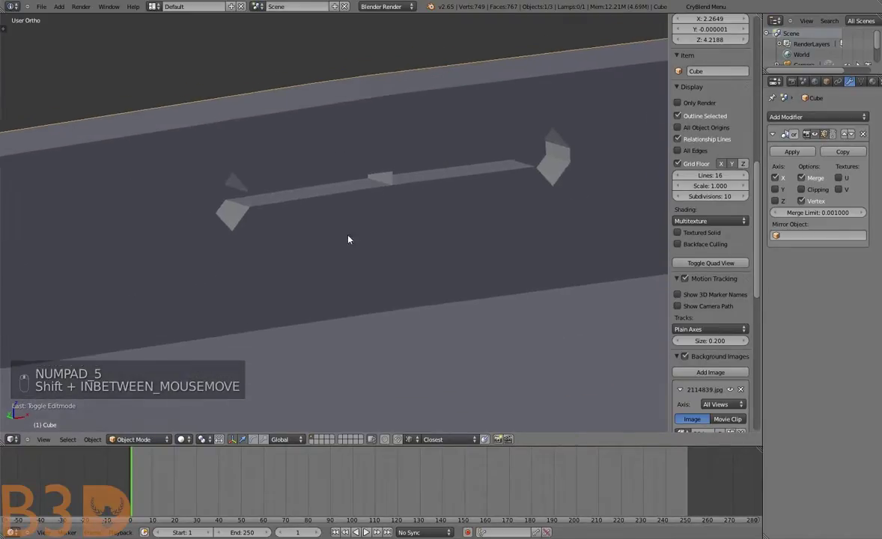
pyautogui.press('Tab')
pyautogui.press('ctrl+z')
pyautogui.press('ctrl+z')
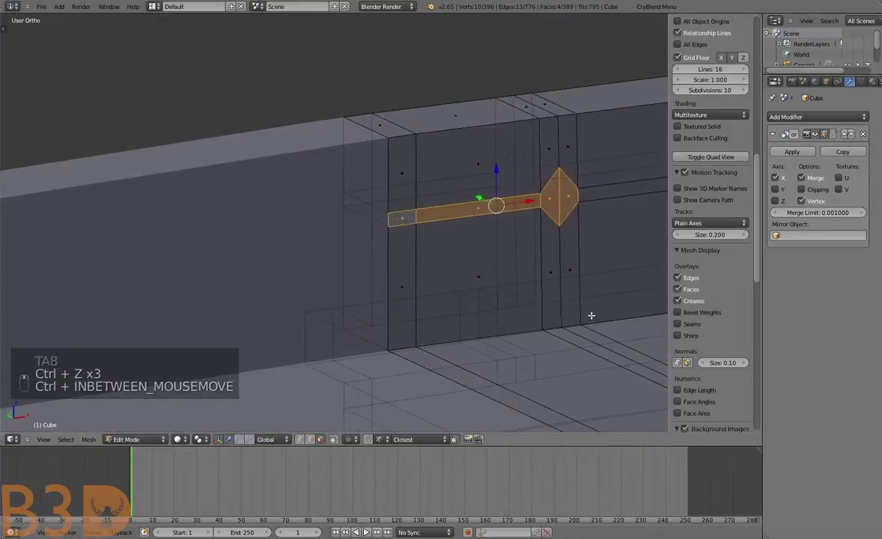
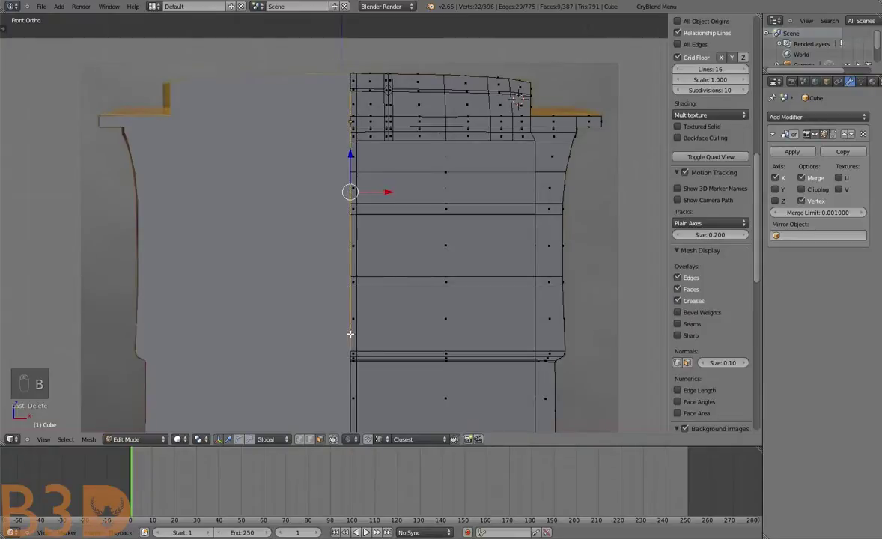
# Merge the overlapping vertices in the backsplash's top section
pyautogui.press('b')
pyautogui.press('b')
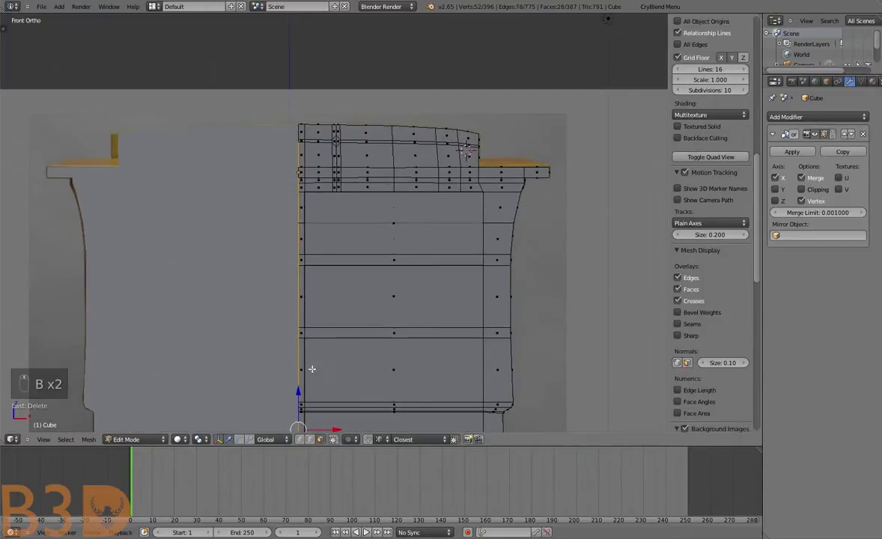
pyautogui.press('Delete')
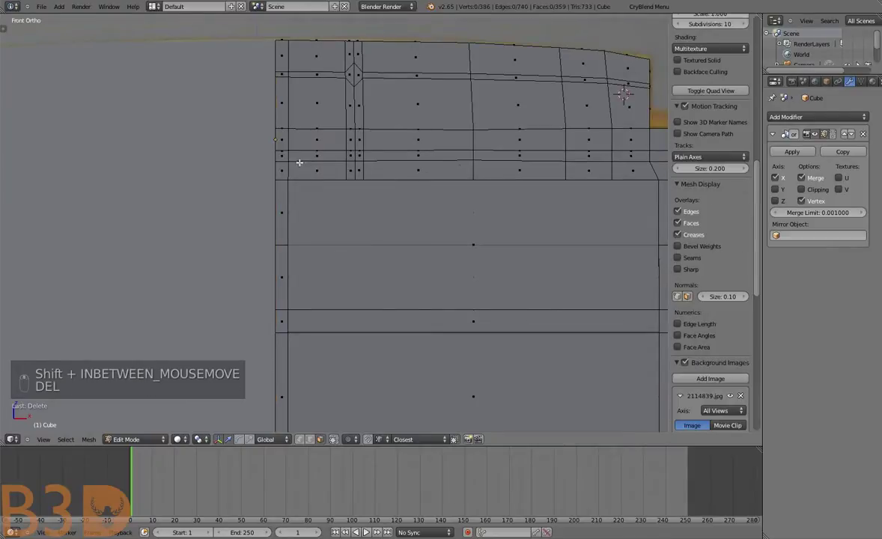
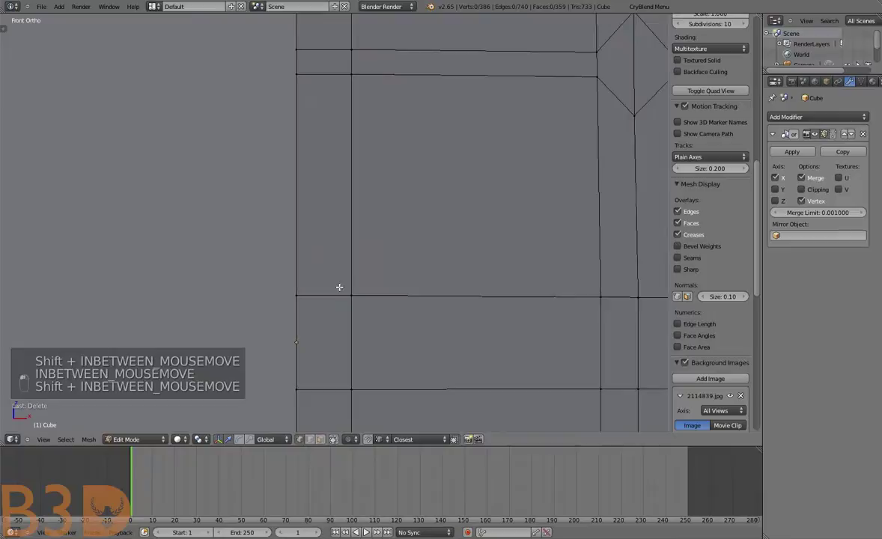
# Select the backsplash's left end edge and reposition it vertically
pyautogui.press('b')
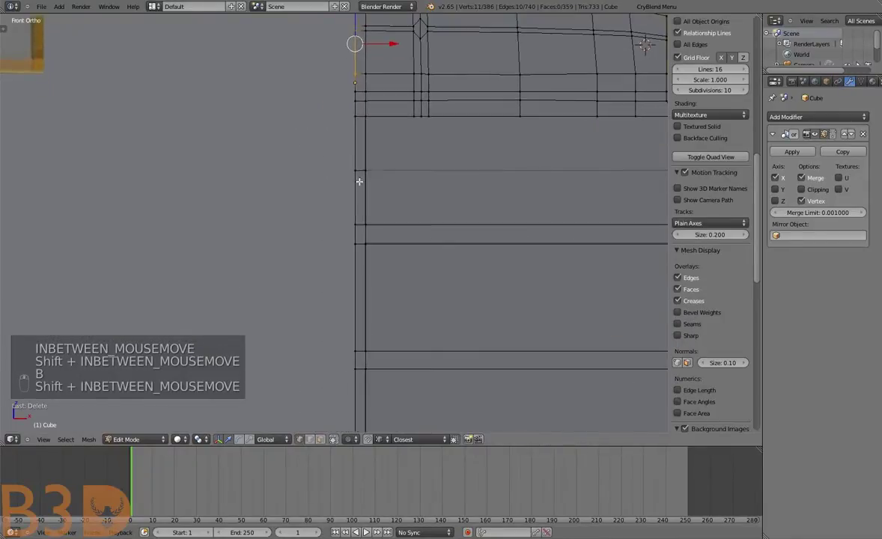
pyautogui.press('b')
pyautogui.press('b')
pyautogui.press('b')
pyautogui.press('b')
pyautogui.press('b')
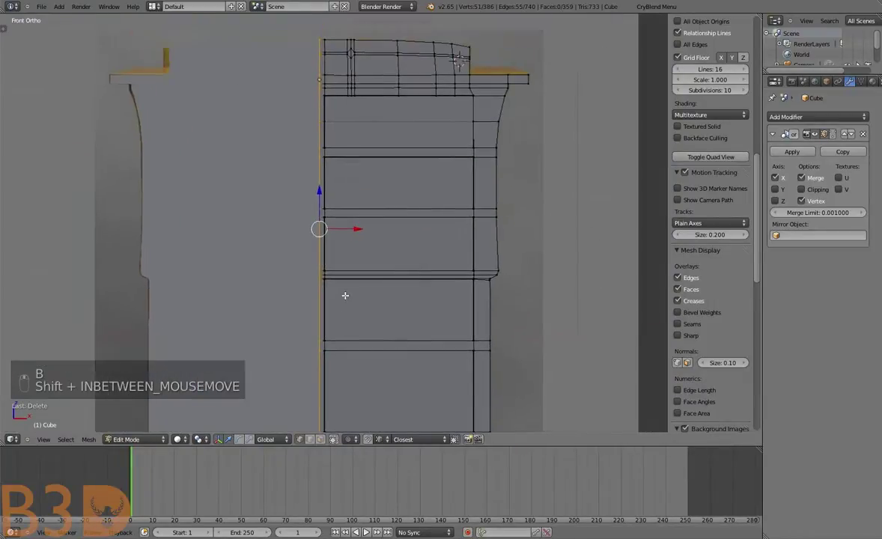
pyautogui.press('Return')
# Leave mesh editing and view the chest's outline straight on with the solid back board
pyautogui.press('Delete')
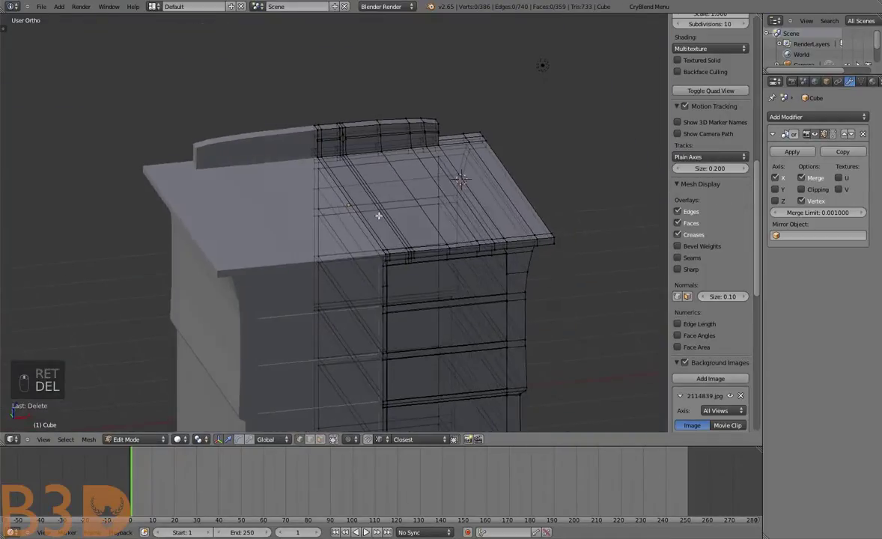
pyautogui.press('Tab')
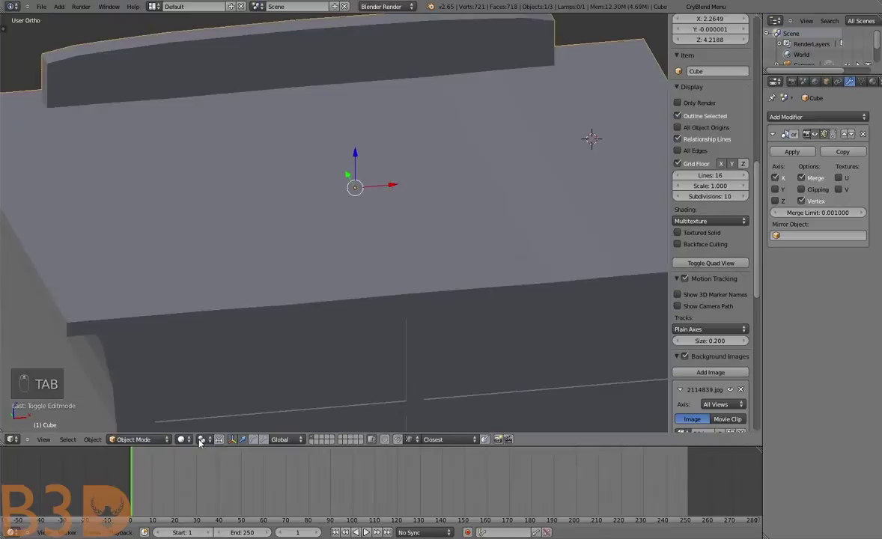
pyautogui.click(347, 296)
pyautogui.press('a')
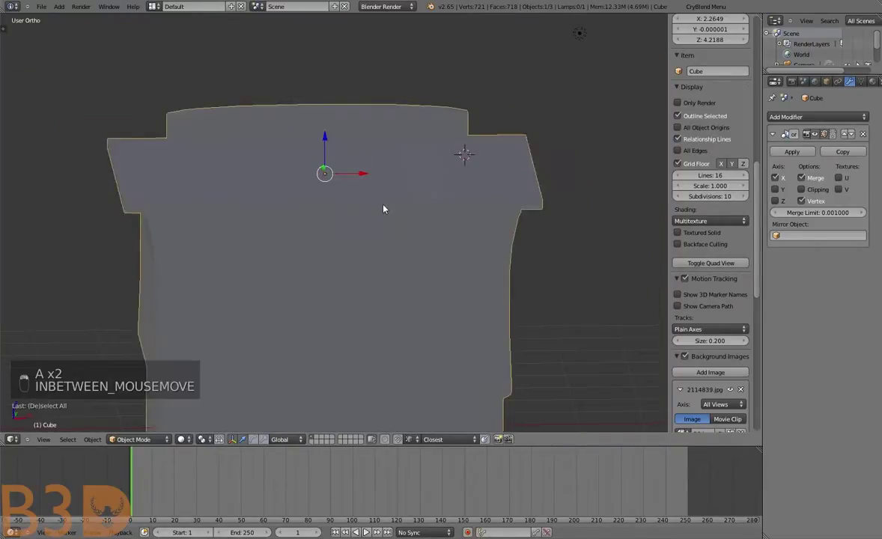
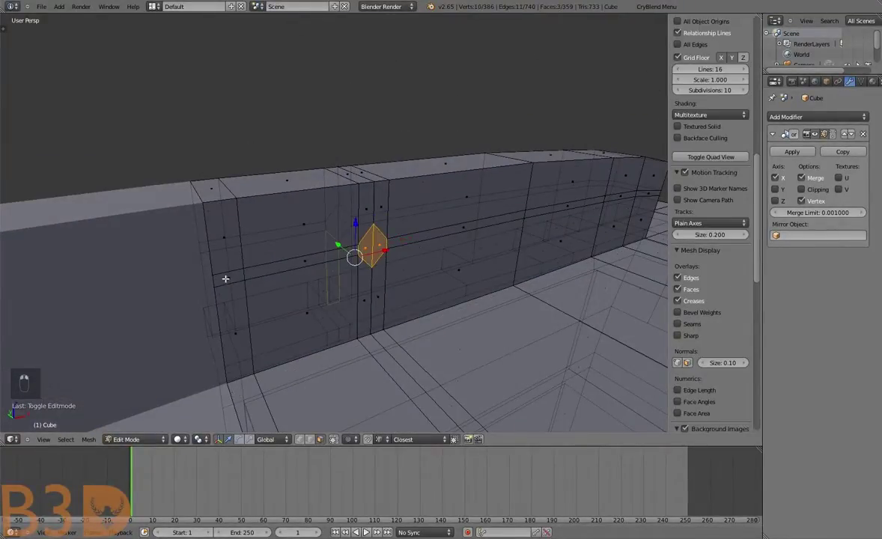
# Undo a stray extrusion of the handle faces and re-enter editing at the diamond opening's corner
pyautogui.press('e')
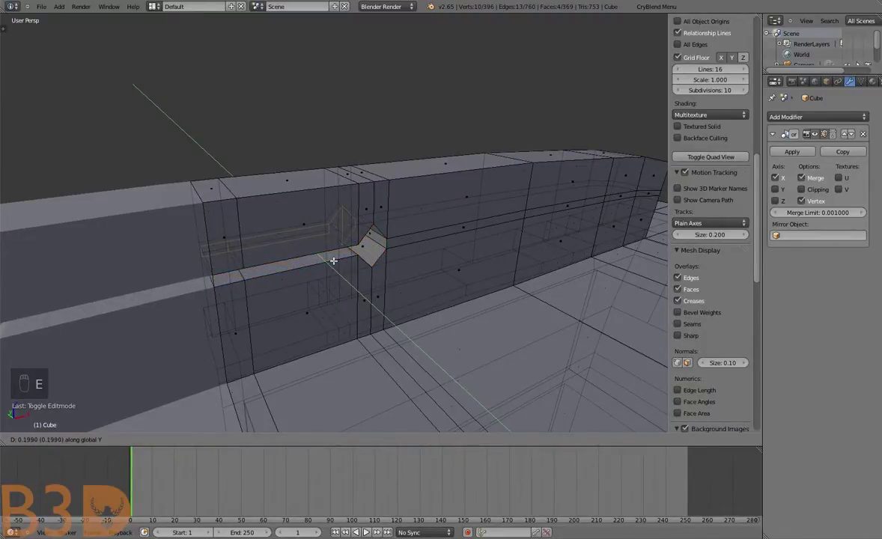
pyautogui.press('ctrl+z')
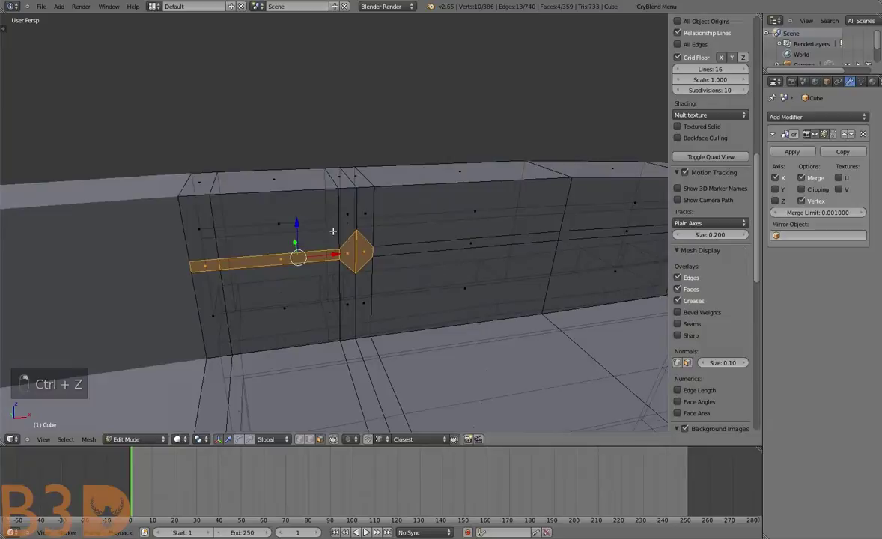
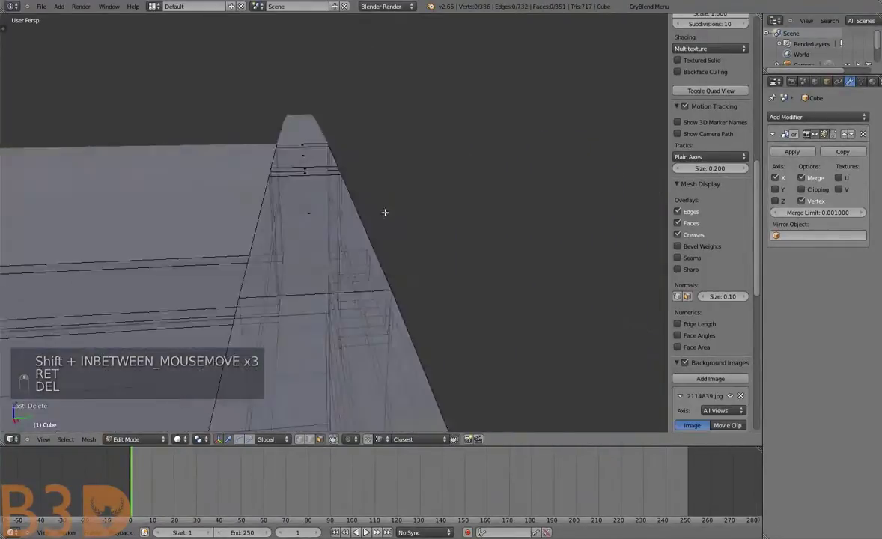
pyautogui.press('Tab')
pyautogui.press('a')
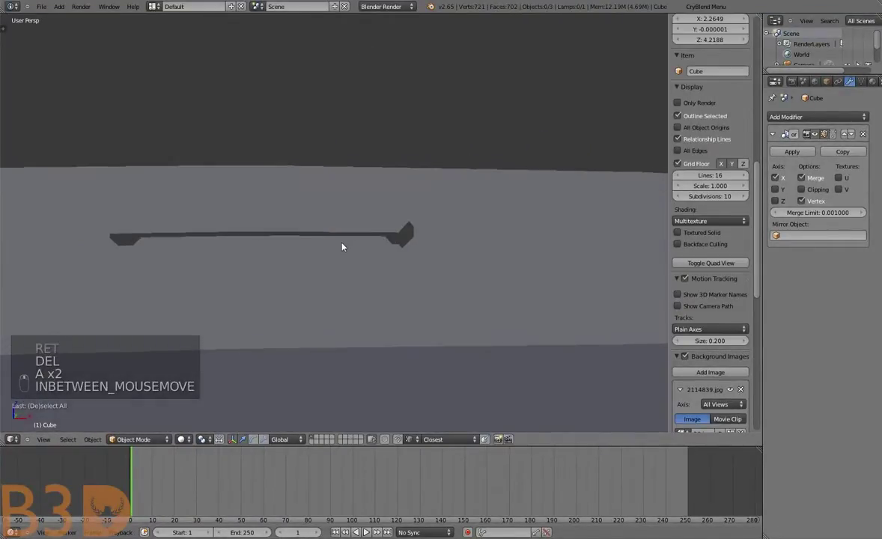
pyautogui.press('Tab')
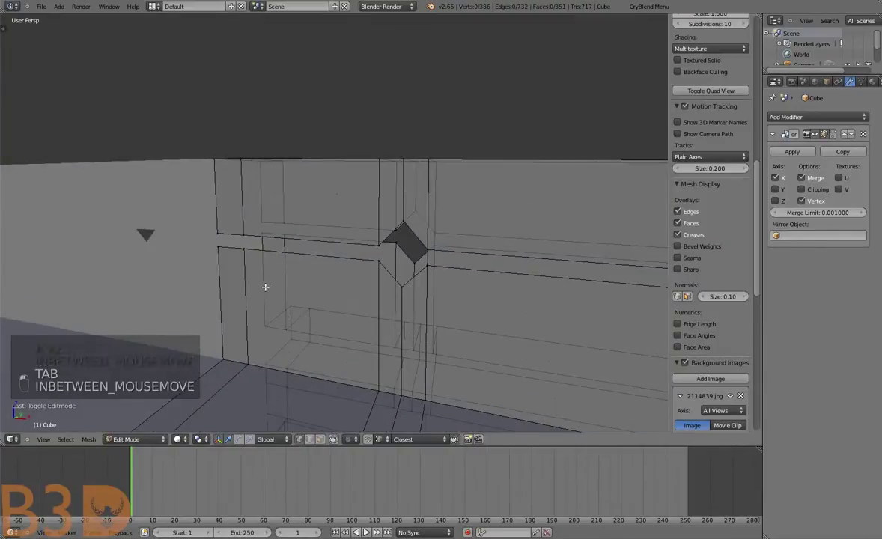
pyautogui.press('b')
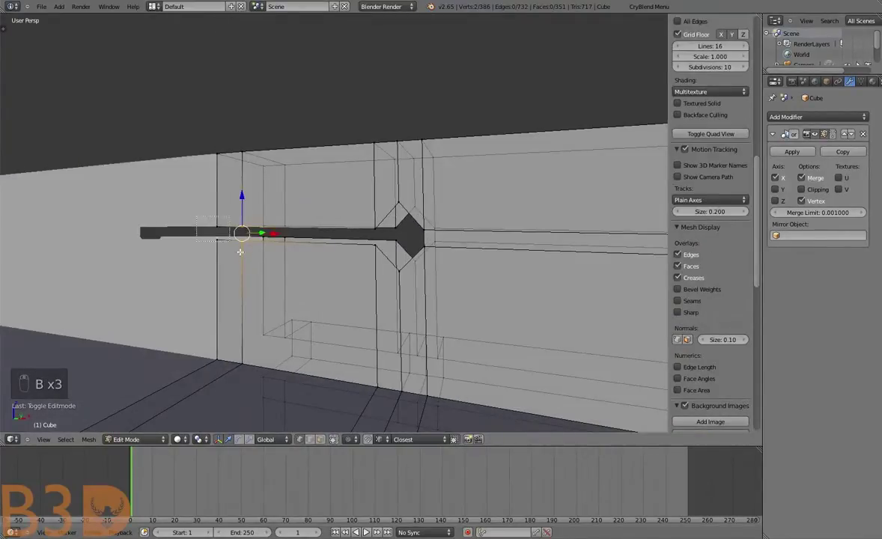
# Fill the handle opening's gap with new faces and select the whole backsplash for a Remove Doubles cleanup
pyautogui.press('b')
pyautogui.press('a')
pyautogui.press('b')
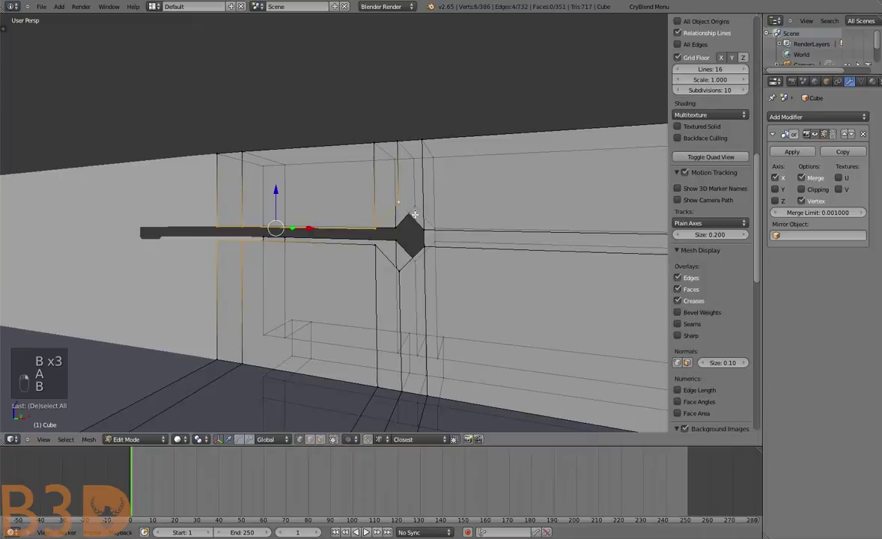
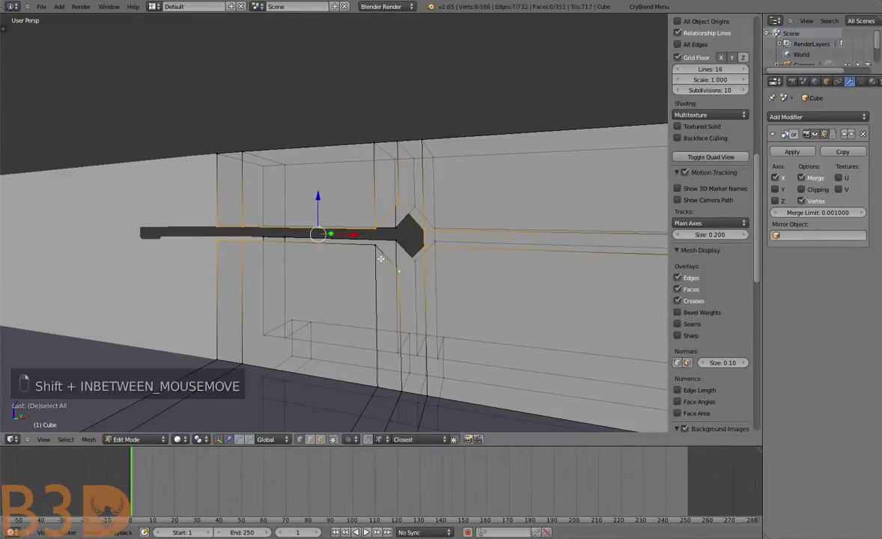
pyautogui.press('e')
pyautogui.press('g')
pyautogui.press('a')
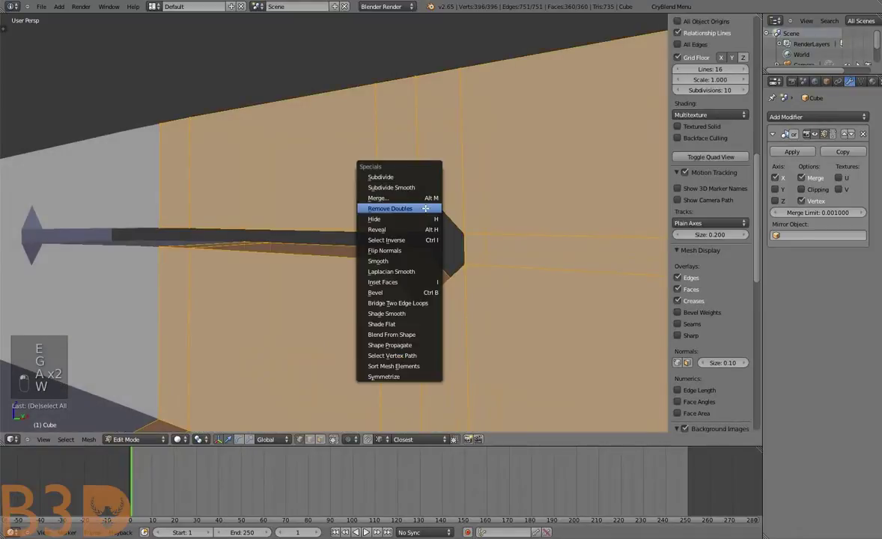
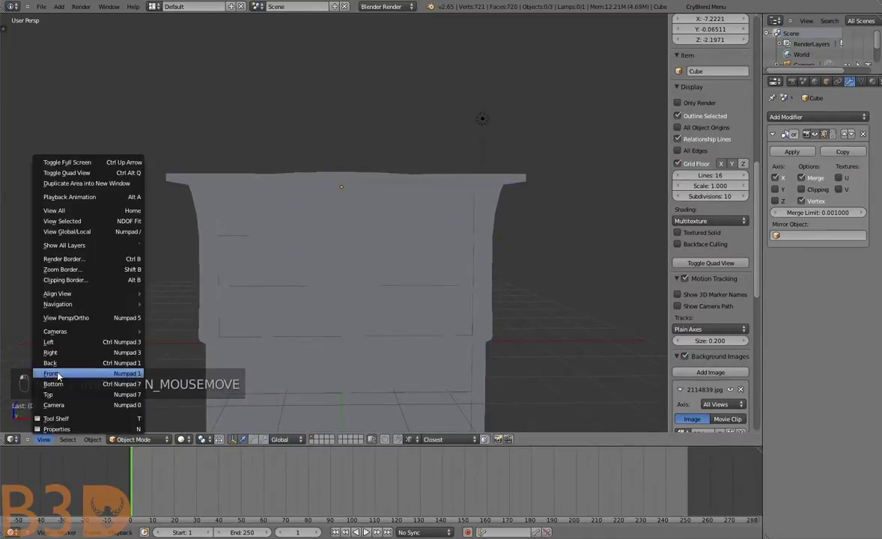
# Cut a new edge loop through the diamond handle opening in front ortho view
pyautogui.press('KP_5')
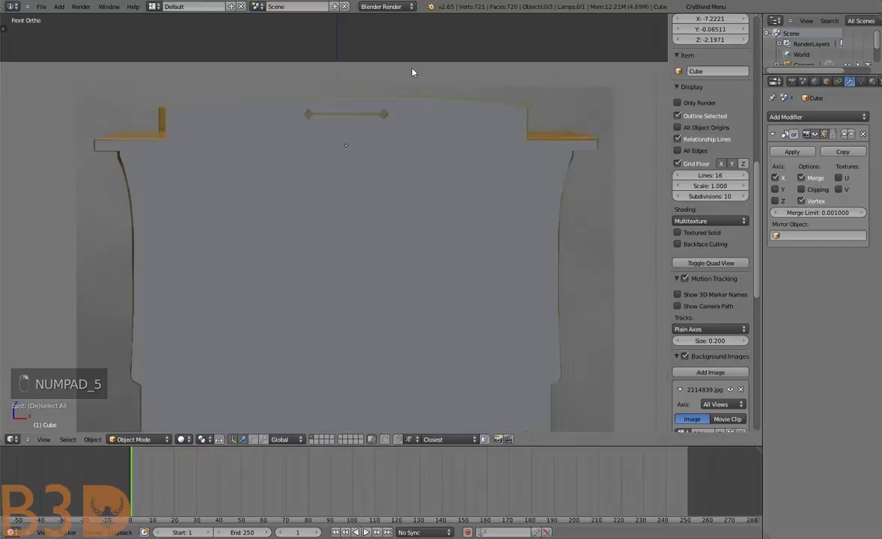
pyautogui.press('Tab')
pyautogui.press('a')
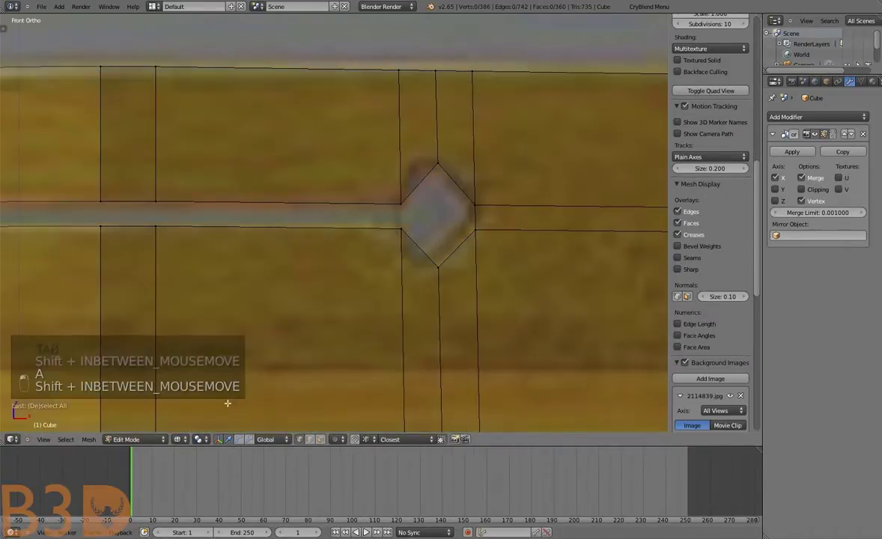
pyautogui.press('ctrl+r')
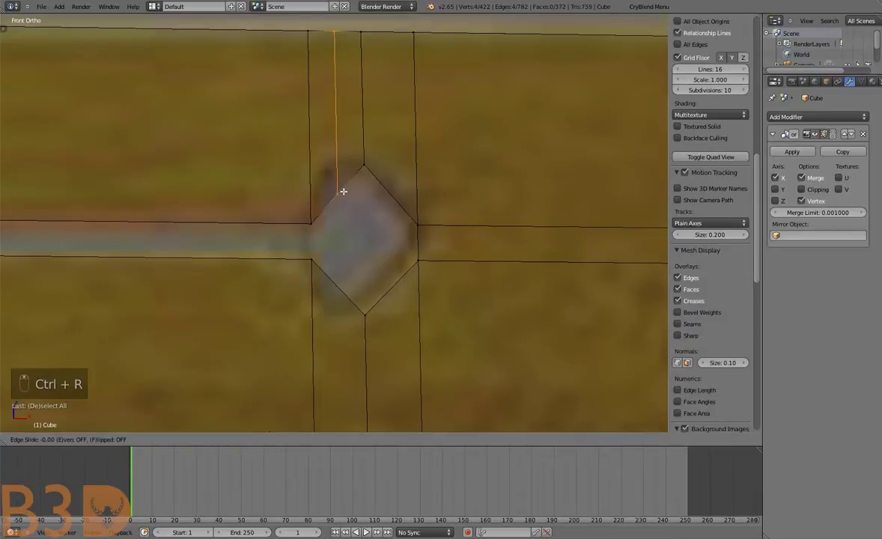
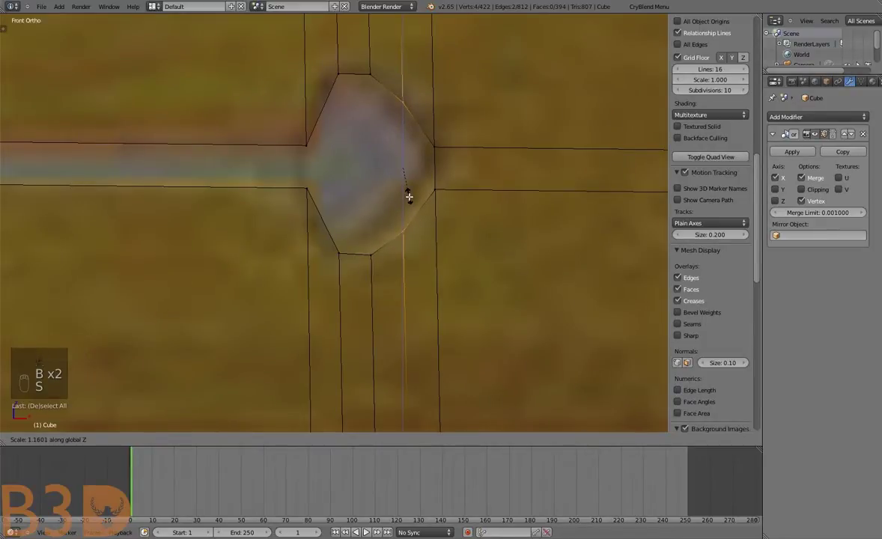
# Reshape the opening's vertices into a rounded slot matching the reference photo
pyautogui.press('a')
pyautogui.press('b')
pyautogui.press('g')
pyautogui.press('b')
pyautogui.press('g')
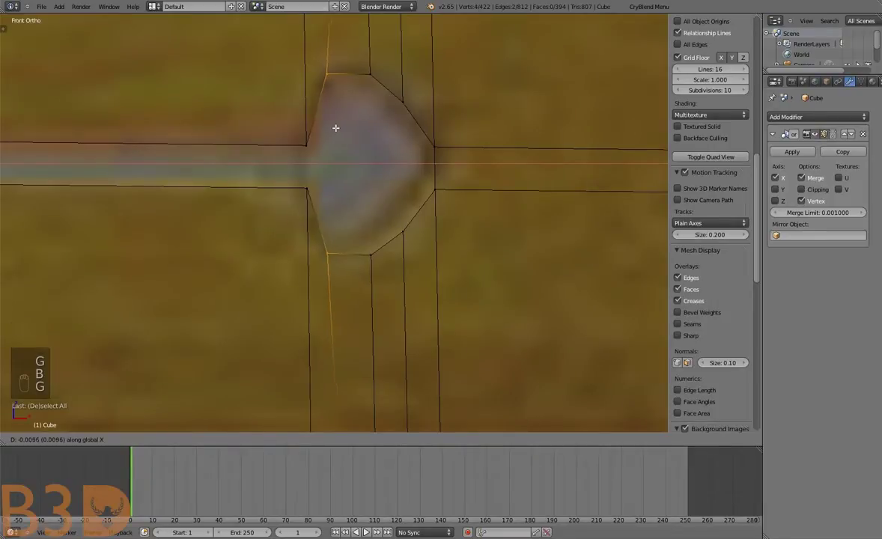
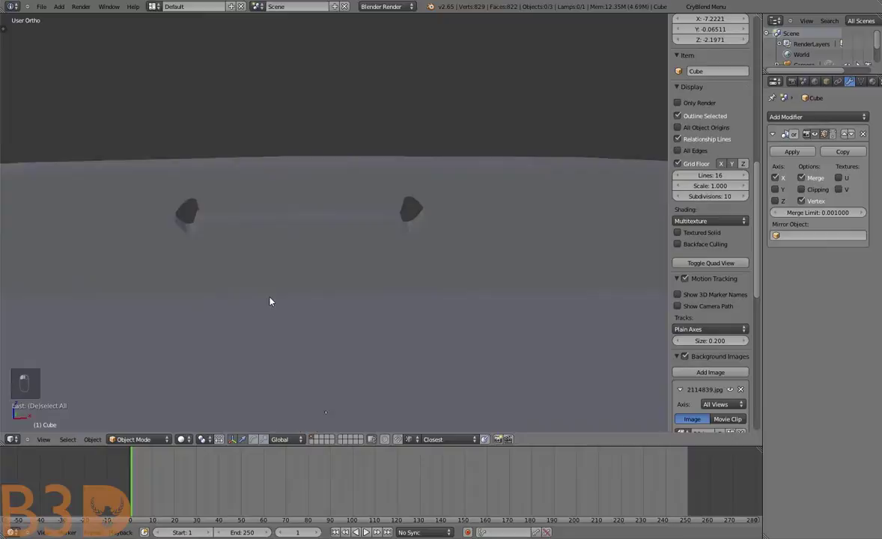
# Finish editing, orbit around the whole chest to inspect the slots, and return to the front reference view
pyautogui.press('KP_5')
pyautogui.press('a')
pyautogui.press('a')
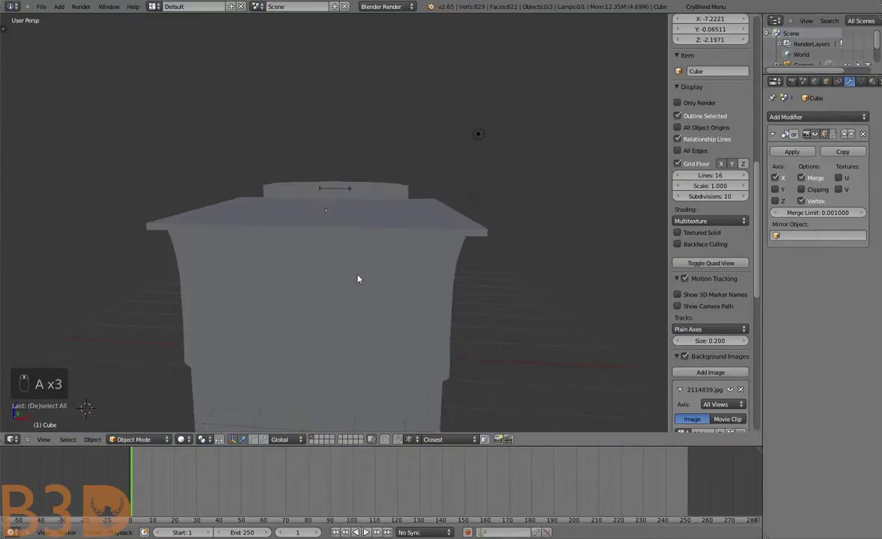
pyautogui.press('a')
pyautogui.press('a')
pyautogui.moveTo(341, 244); pyautogui.dragTo(247, 188)
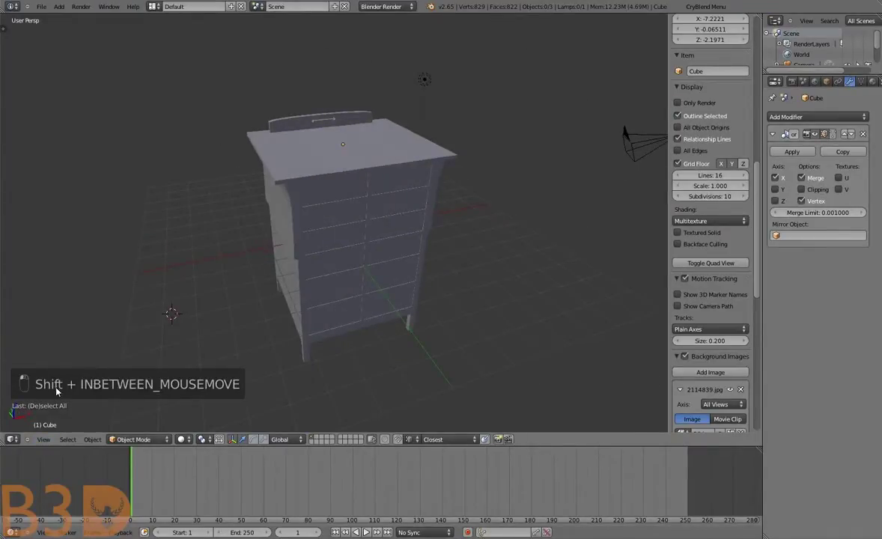
pyautogui.press('KP_5')
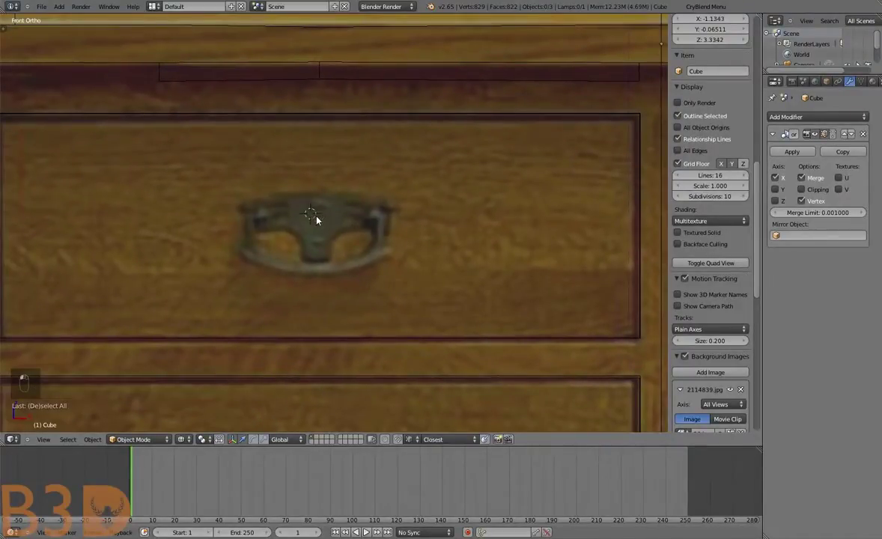
# Orbit around the drawer fronts in wireframe, comparing drawers from front and angled views
pyautogui.middleClick(327, 211)
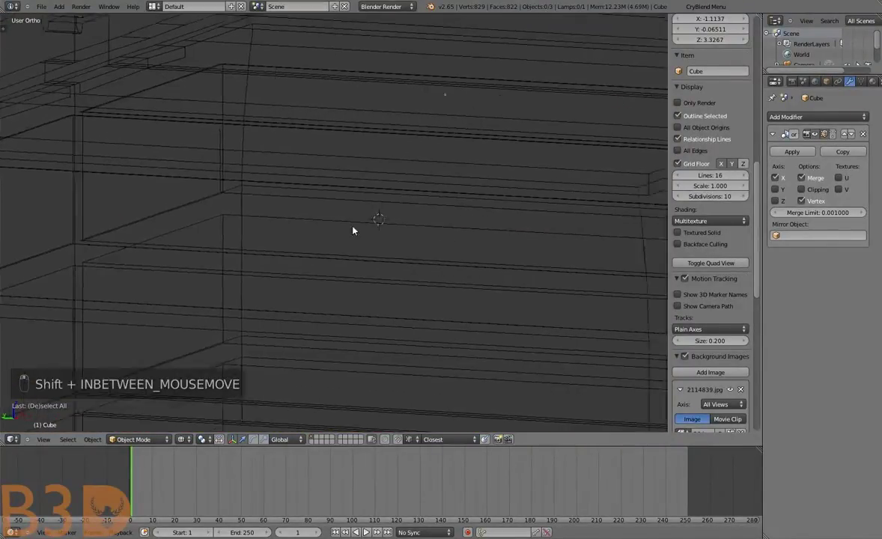
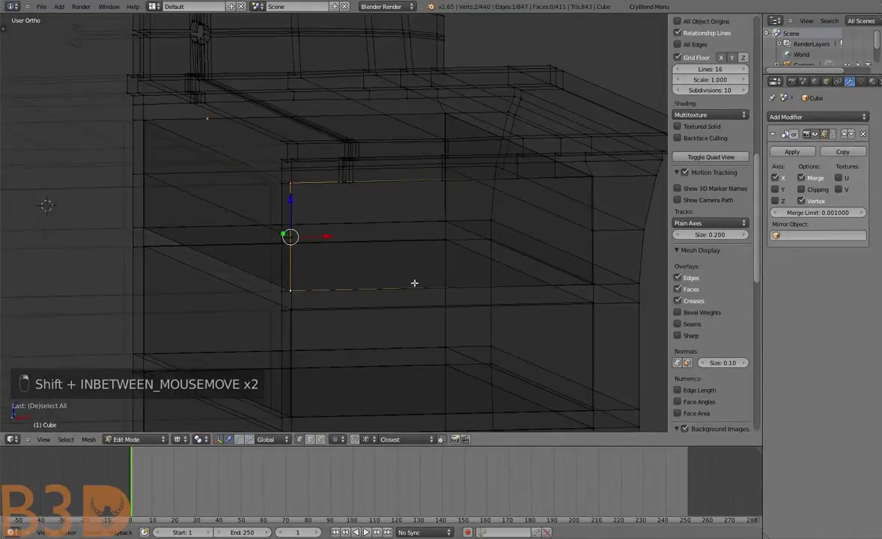
pyautogui.press('g')
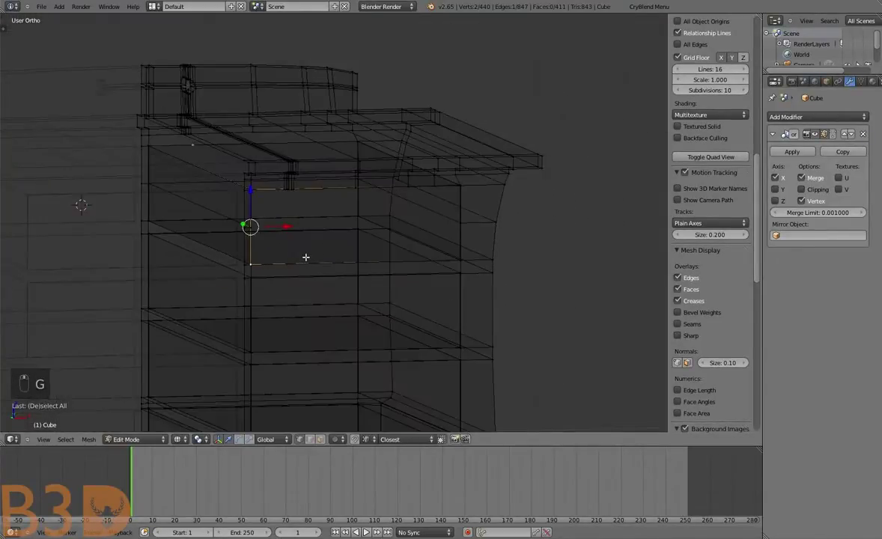
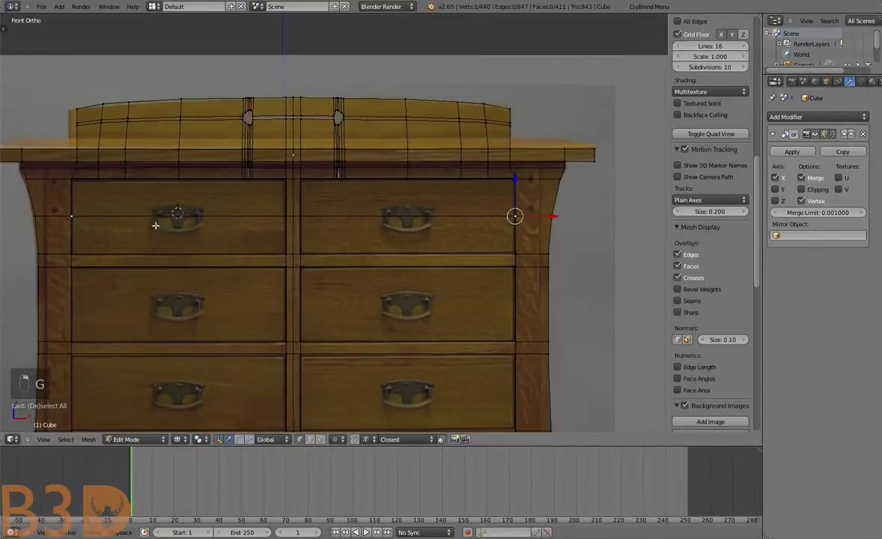
pyautogui.press('a')
pyautogui.press('b')
pyautogui.press('b')
pyautogui.press('g')
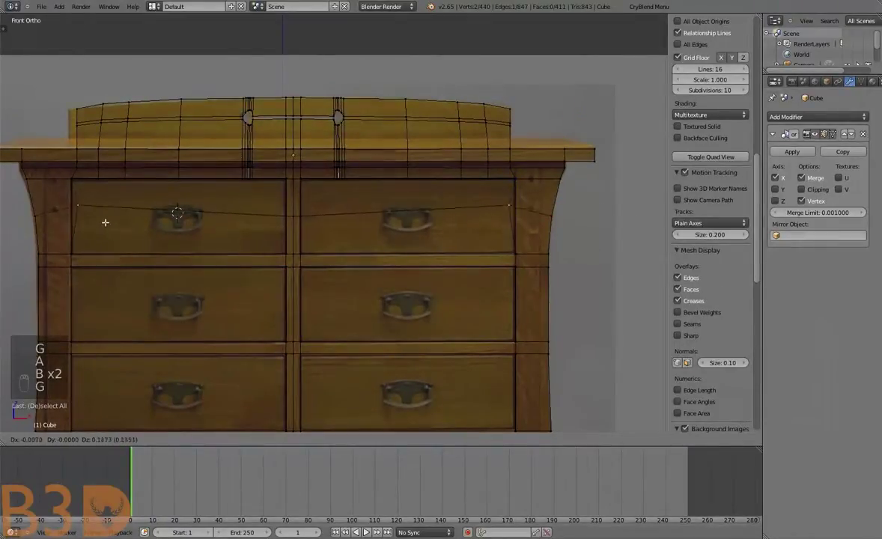
pyautogui.press('a')
pyautogui.press('b')
pyautogui.press('g')
pyautogui.press('a')
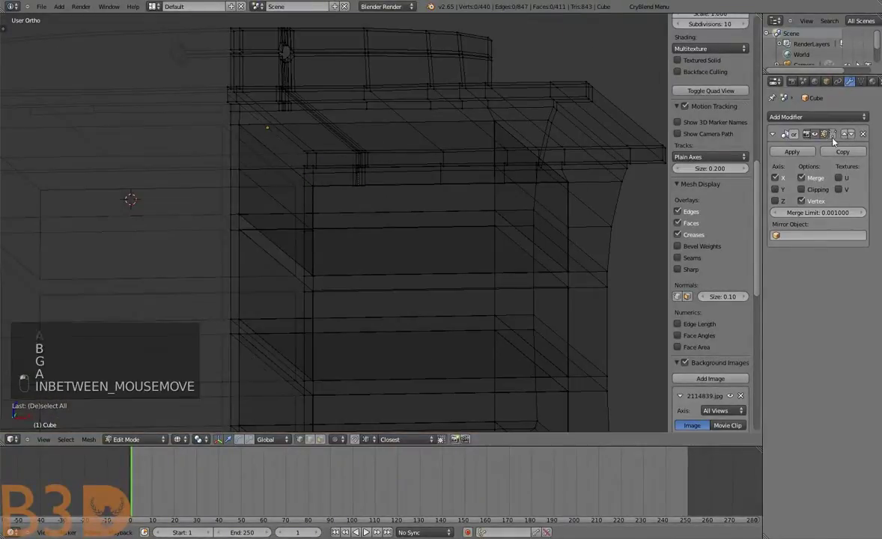
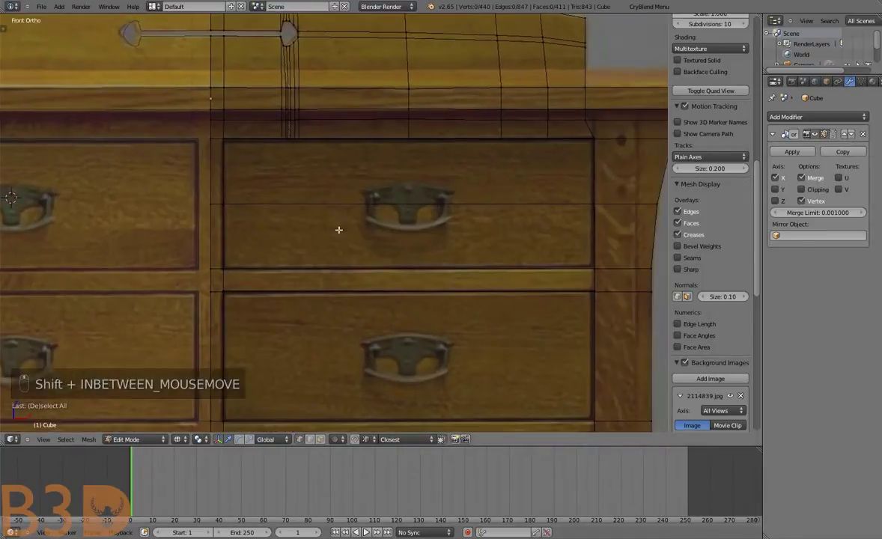
# Return to the front view and zoom in on the top drawer's handle position
pyautogui.press('a')
pyautogui.press('a')
pyautogui.press('b')
pyautogui.press('g')
pyautogui.press('a')
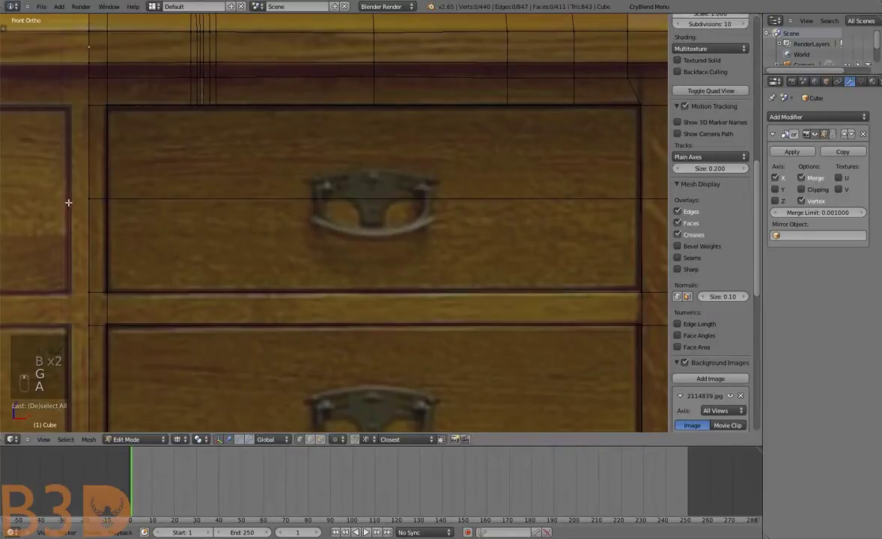
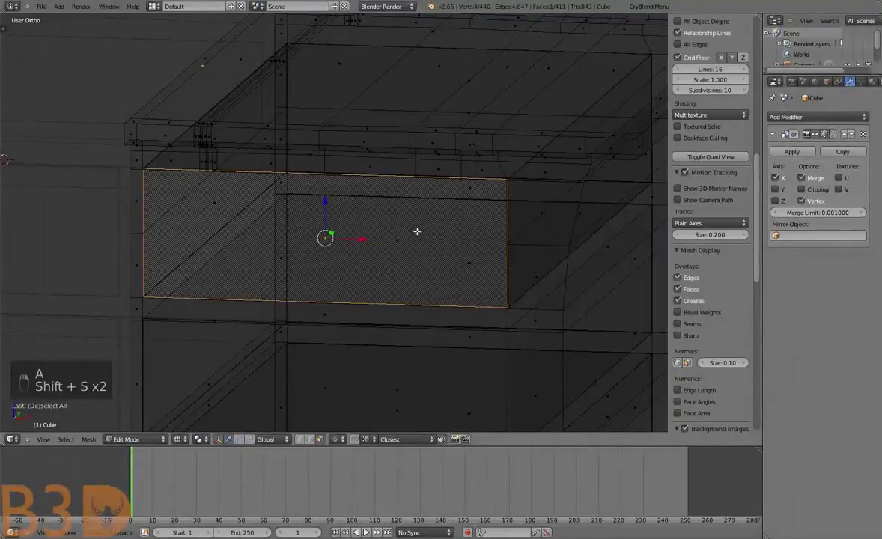
# Snap the 3D cursor to the selected top-drawer face and leave chest mesh editing
pyautogui.press('shift+s')
pyautogui.press('shift+s')
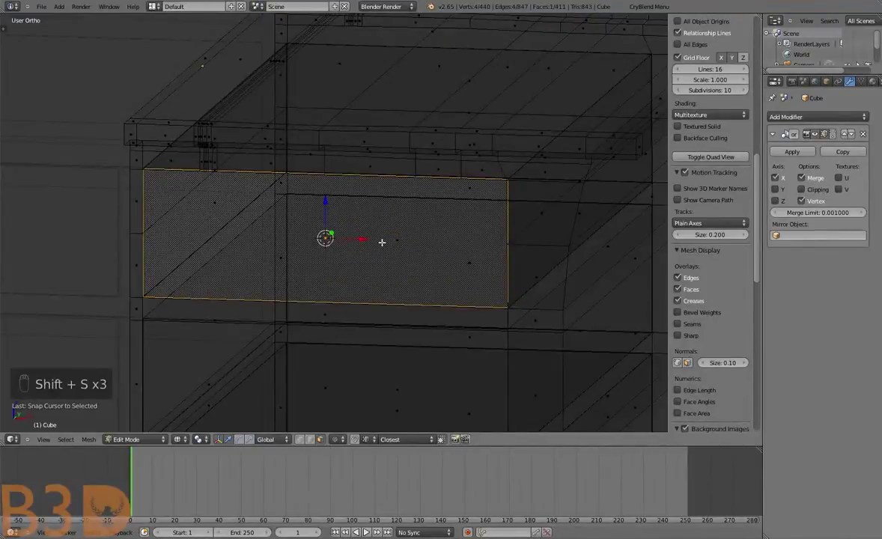
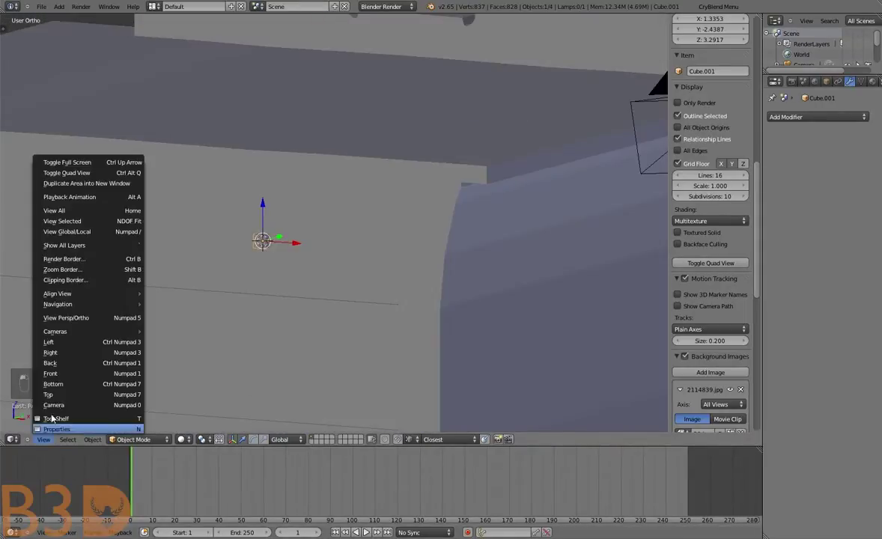
# Edit the new Cube.001 in front view, shrinking it to drawer-handle size over the reference
pyautogui.moveTo(211, 428); pyautogui.dragTo(197, 422)
pyautogui.click(255, 366)
pyautogui.press('Tab')
pyautogui.press('a')
pyautogui.press('b')
pyautogui.press('b')
pyautogui.press('g')
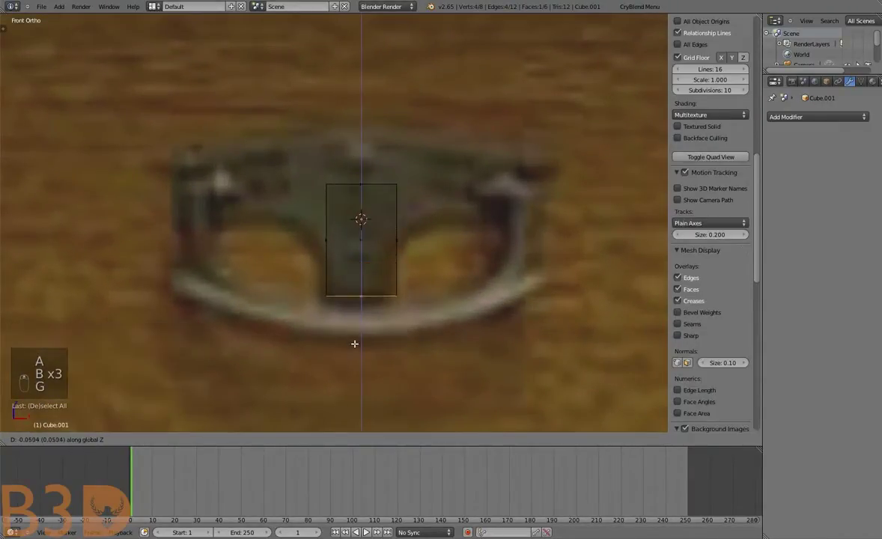
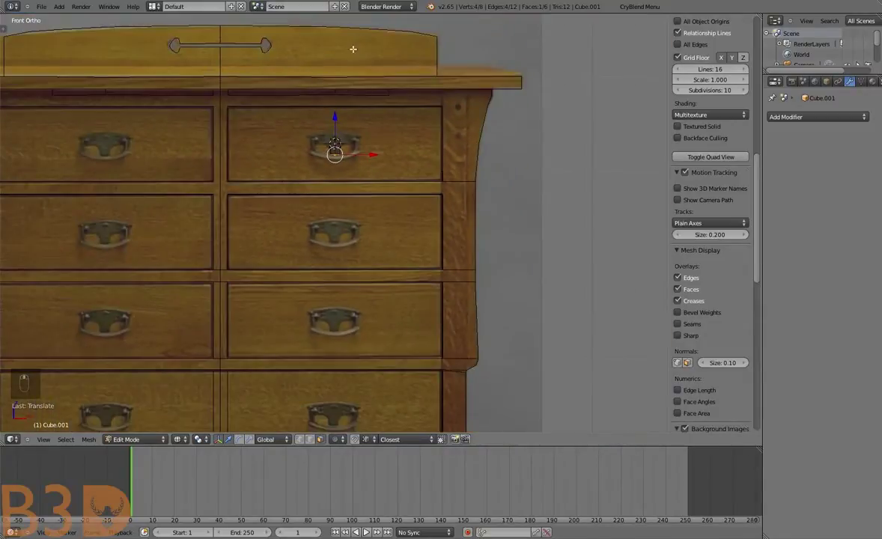
pyautogui.press('a')
pyautogui.press('b')
pyautogui.press('g')
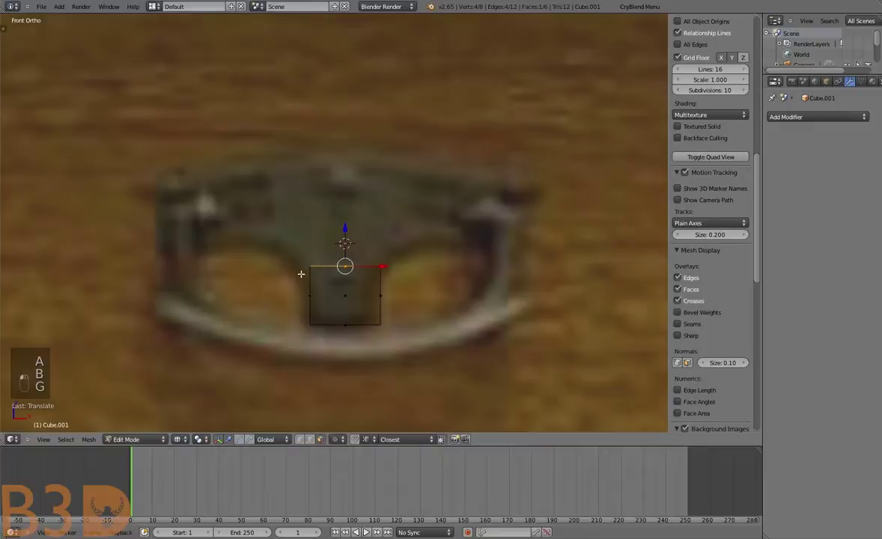
# Widen and flatten the cube into the handle backplate and add cuts across it
pyautogui.press('e')
pyautogui.press('g')
pyautogui.press('s')
pyautogui.press('e')
pyautogui.press('g')
pyautogui.press('s')
pyautogui.press('g')
pyautogui.press('a')
pyautogui.press('b')
pyautogui.press('e')
pyautogui.press('x')
pyautogui.press('s')
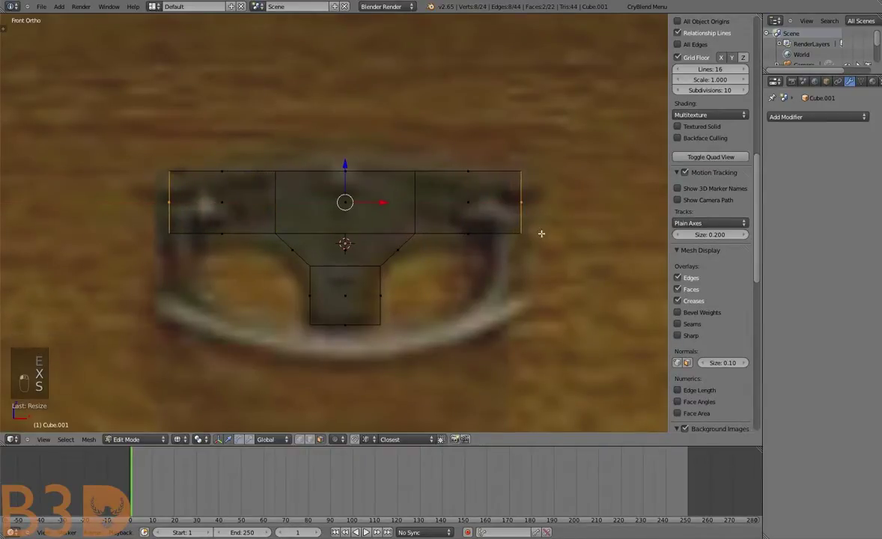
# Shape the plate's profile to match the photographed handle
pyautogui.press('a')
pyautogui.press('ctrl+r')
pyautogui.press('a')
pyautogui.press('b')
pyautogui.press('s')
pyautogui.press('a')
# Extrude new vertices step by step along the top curve of the drawer pull's outline
pyautogui.press('b')
pyautogui.press('b')
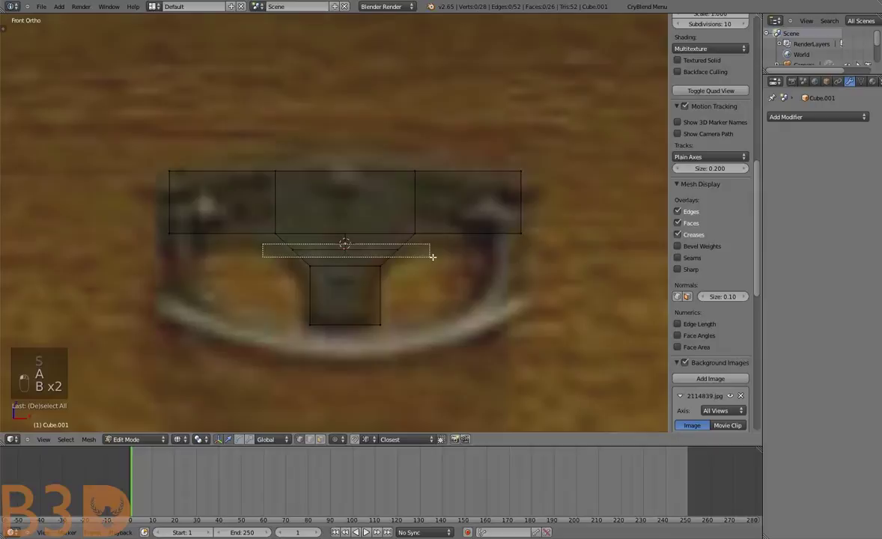
pyautogui.press('s')
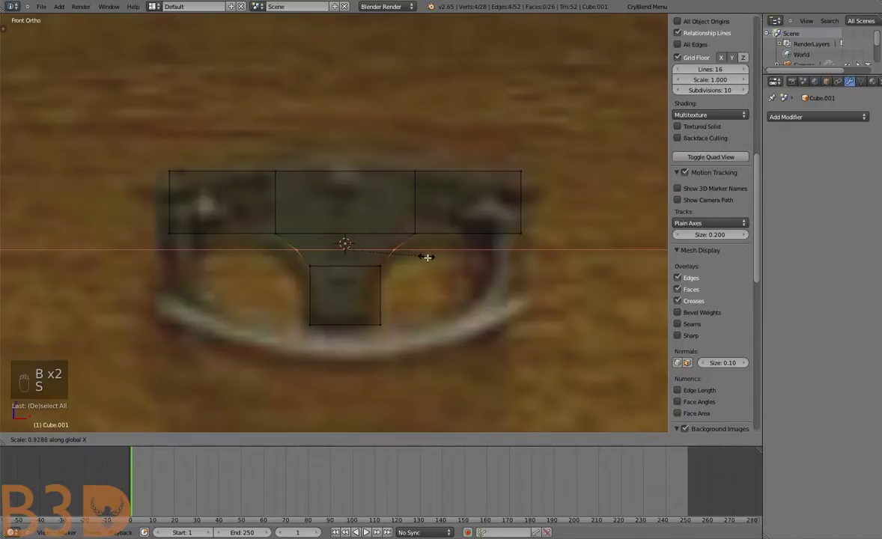
pyautogui.press('a')
pyautogui.press('ctrl+r')
pyautogui.press('s')
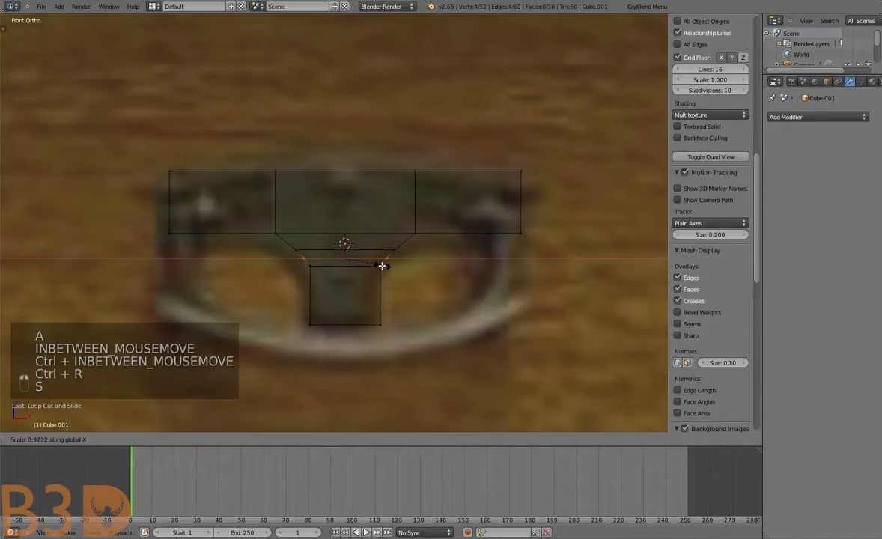
pyautogui.press('a')
pyautogui.press('ctrl+r')
pyautogui.press('s')
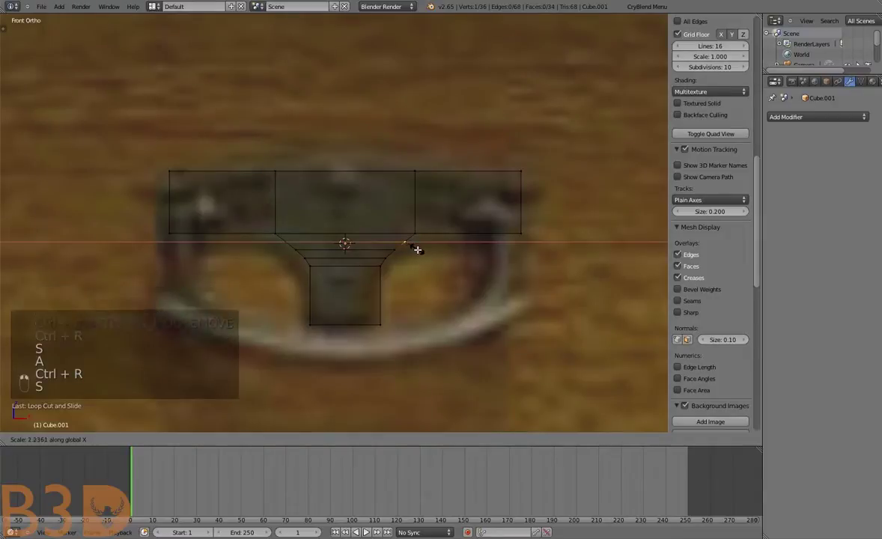
pyautogui.press('b')
pyautogui.press('s')
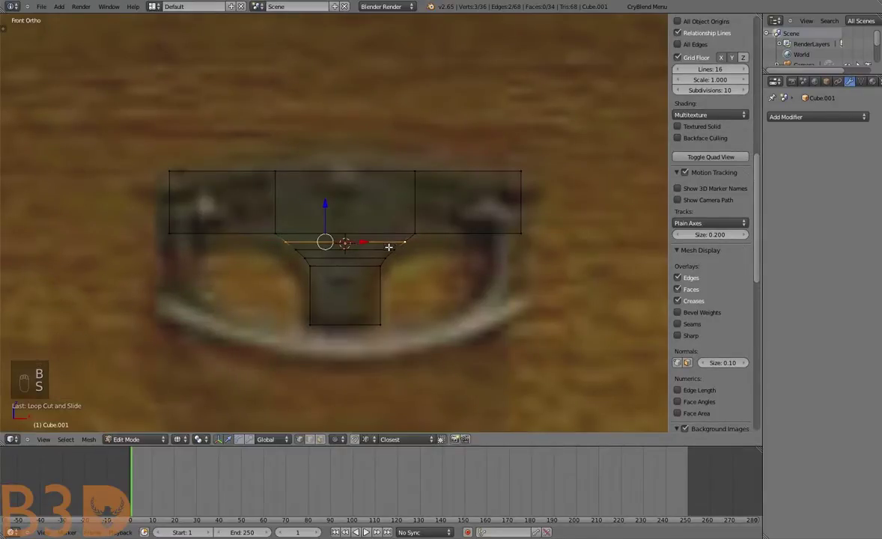
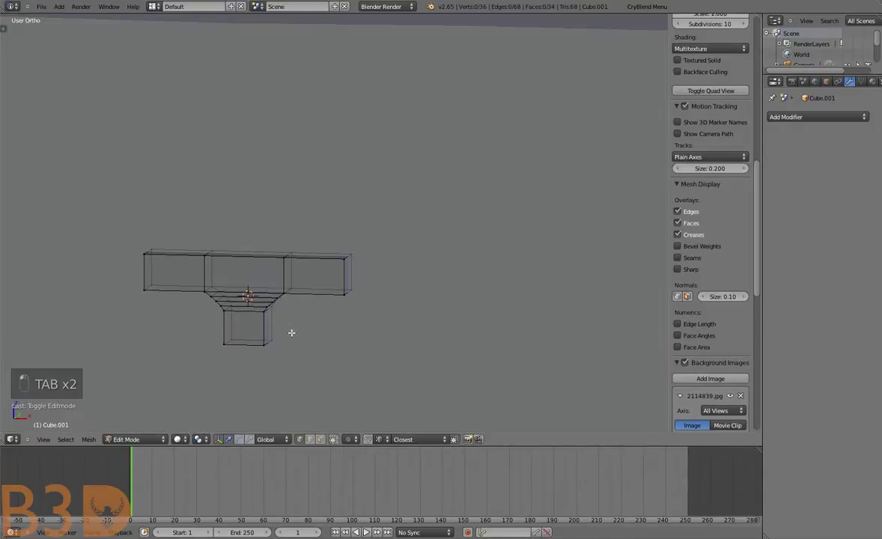
# Give the drawer-pull object a Subdivision Surface modifier in Object Mode
pyautogui.press('KP_Decimal')
pyautogui.press('KP_5')
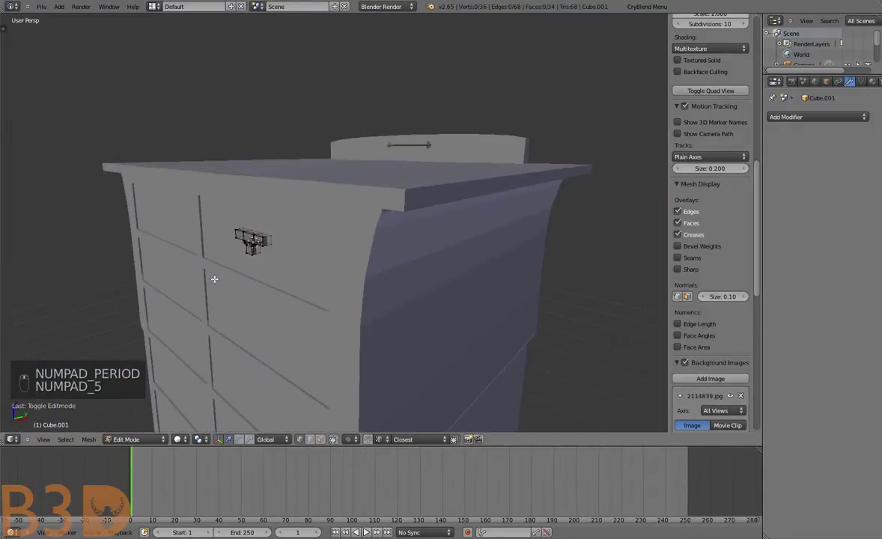
pyautogui.press('Tab')
pyautogui.press('s')
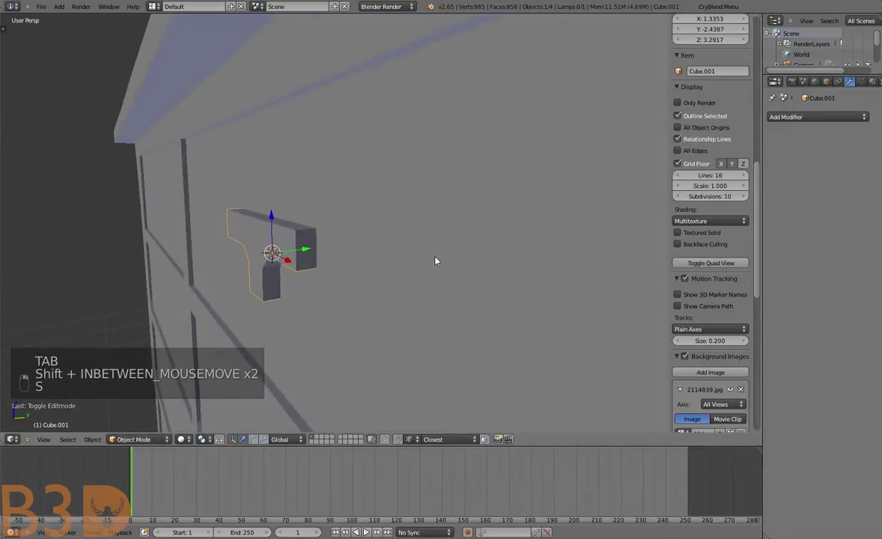
pyautogui.press('ctrl+3')
pyautogui.press('Tab')
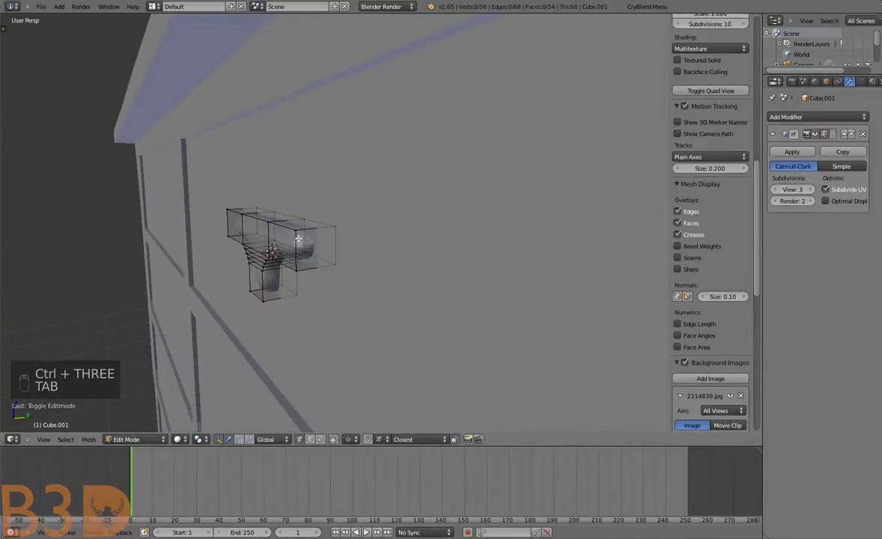
pyautogui.press('Tab')
# Set the pull to smooth shading from the Tool Shelf
pyautogui.press('t')
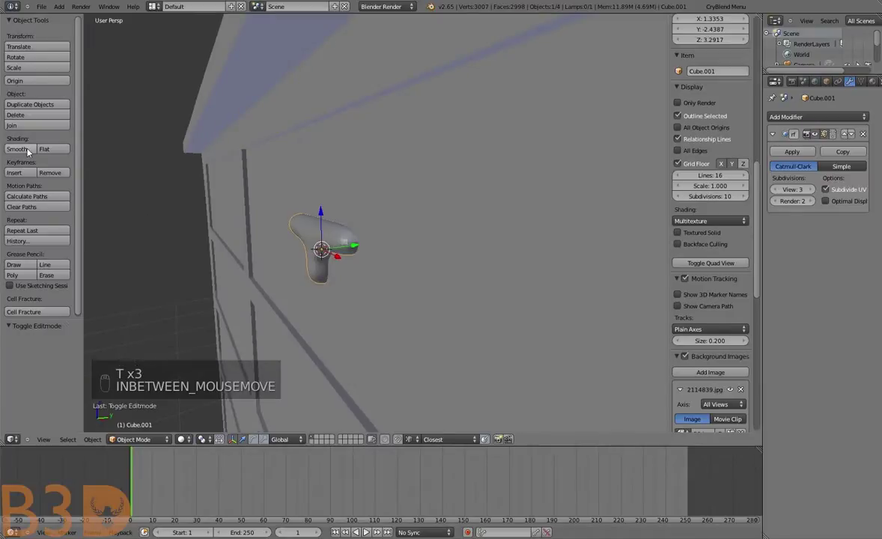
pyautogui.press('t')
pyautogui.press('t')
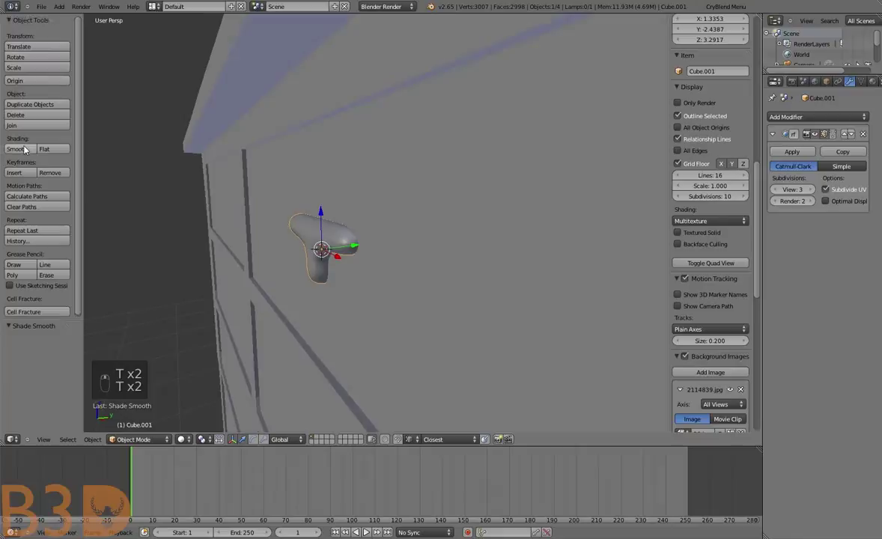
pyautogui.press('t')
pyautogui.press('t')
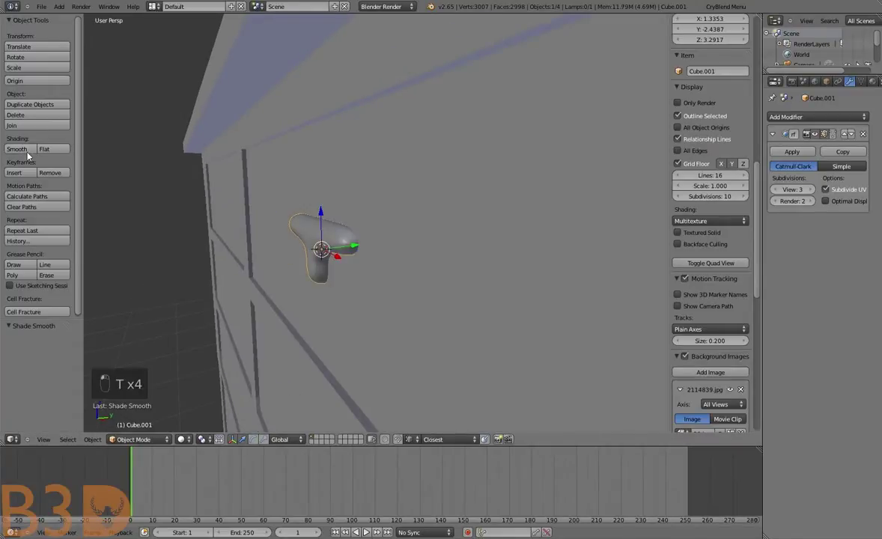
pyautogui.press('t')
pyautogui.click(282, 213)
# Return to Edit Mode and begin adding loop cuts to the handle mesh
pyautogui.press('Tab')
pyautogui.press('a')
pyautogui.press('a')
pyautogui.press('ctrl+r')
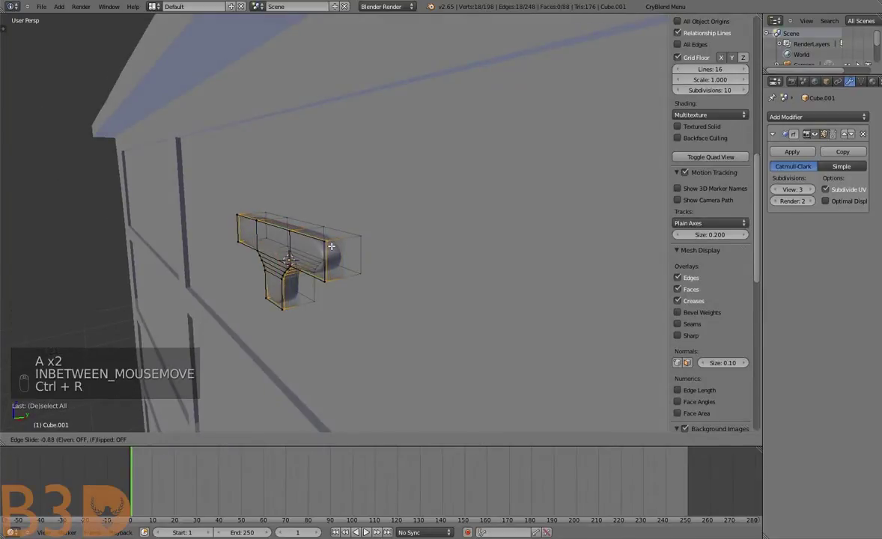
pyautogui.press('a')
pyautogui.press('ctrl+r')
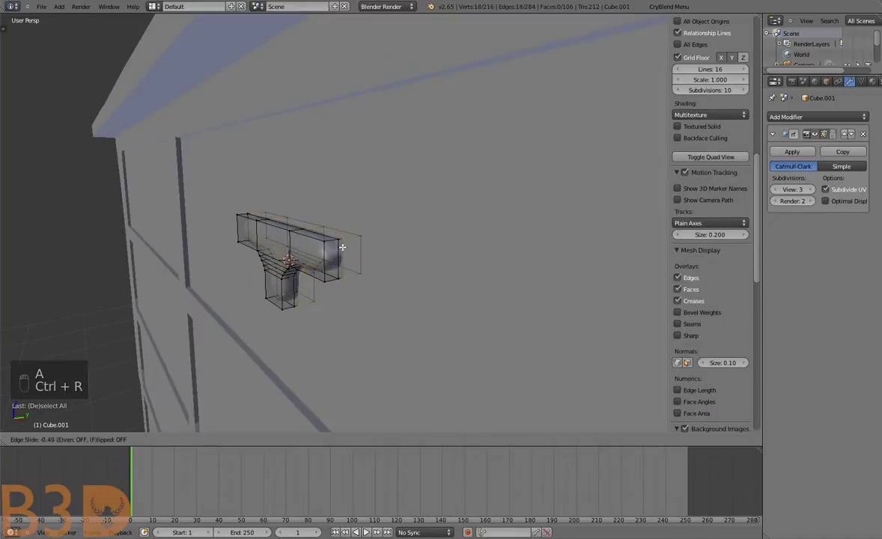
# Delete part of the handle mesh and add an edge loop, checking the result in front view
pyautogui.press('a')
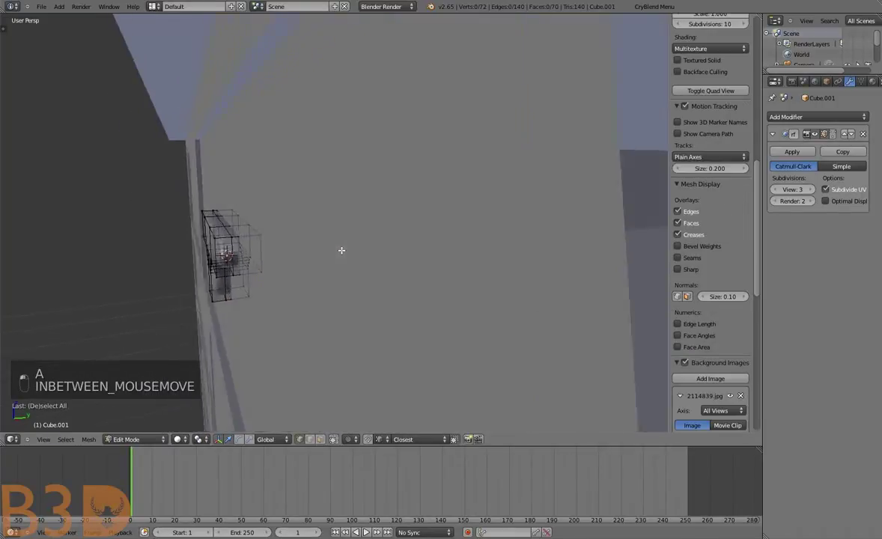
pyautogui.press('b')
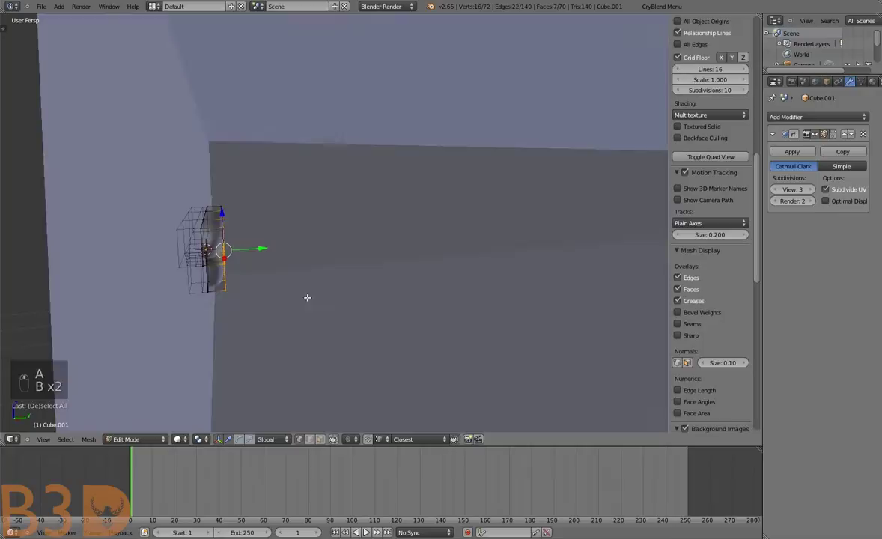
pyautogui.press('b')
pyautogui.press('Delete')
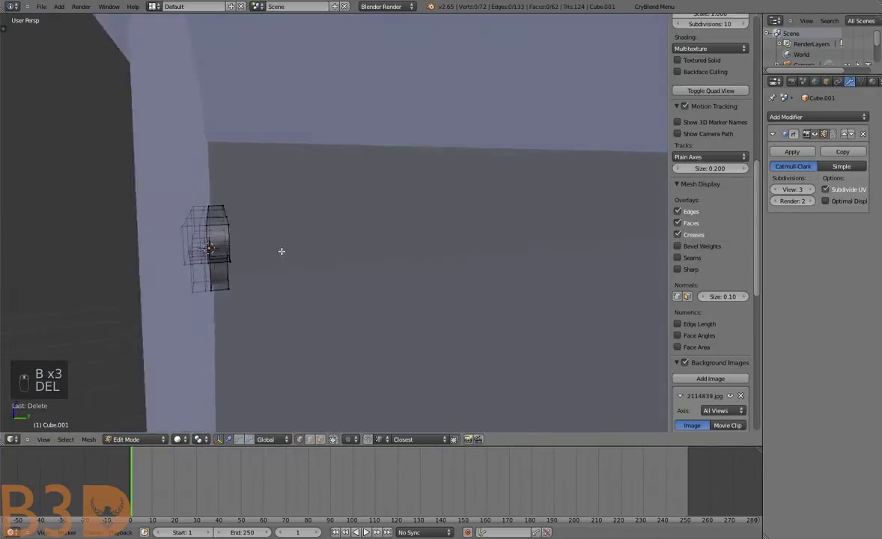
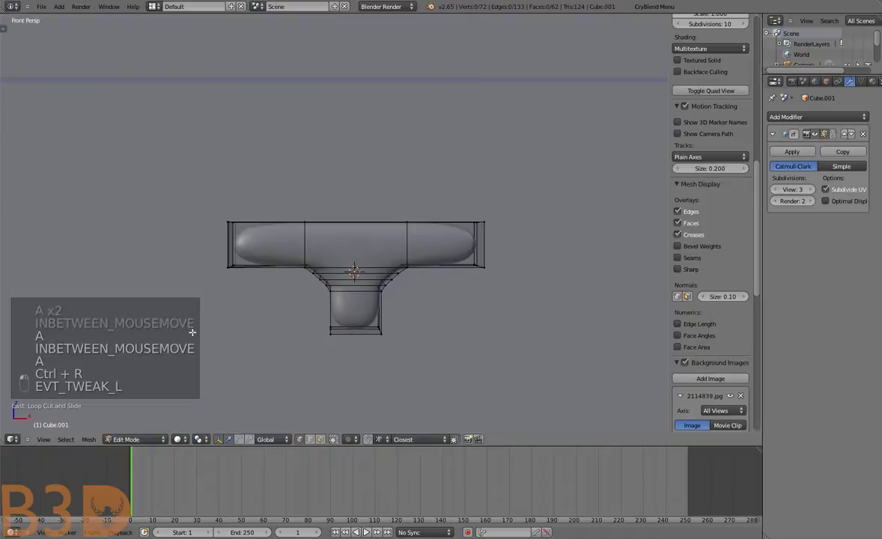
pyautogui.press('KP_5')
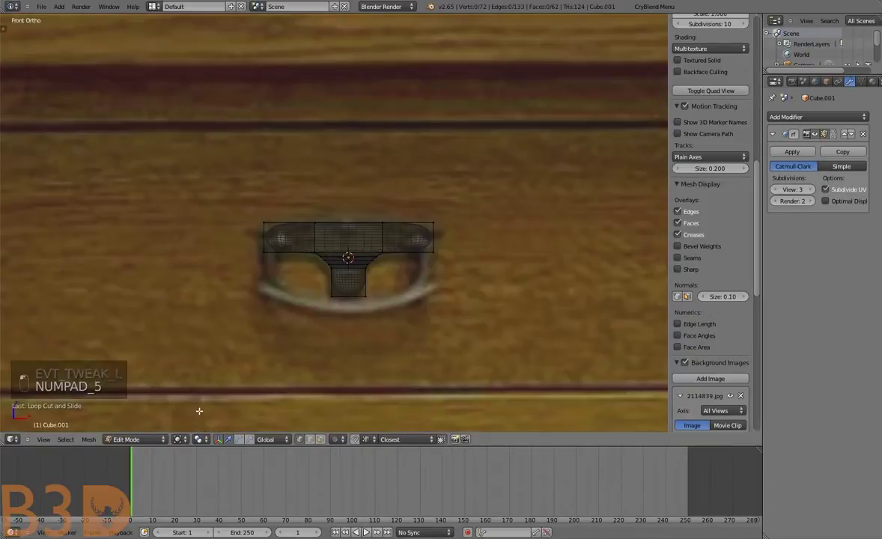
pyautogui.press('a')
pyautogui.press('a')
pyautogui.press('Tab')
pyautogui.press('Tab')
pyautogui.press('a')
pyautogui.press('ctrl+r')
pyautogui.press('Tab')
pyautogui.press('a')
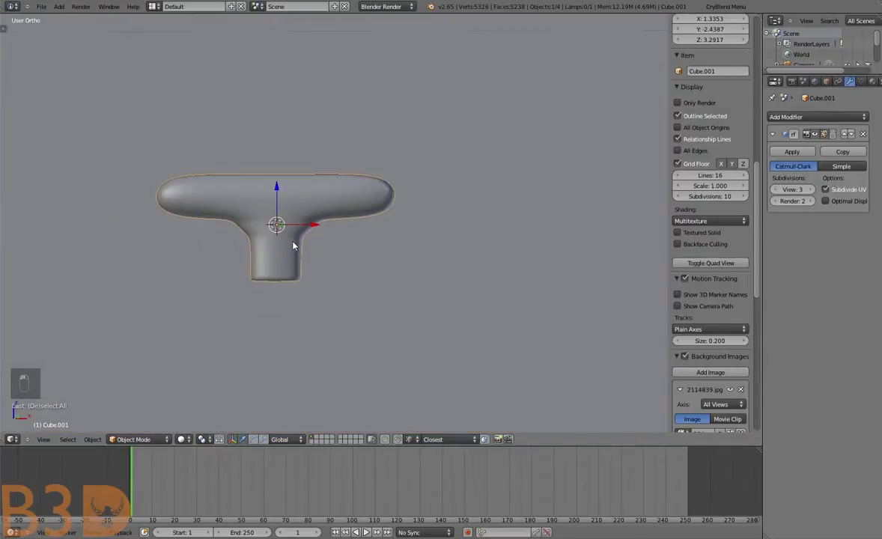
# Orbit around the dresser to preview the smoothed handle, then return to front view
pyautogui.press('KP_5')
pyautogui.middleClick(307, 241)
pyautogui.moveTo(336, 243); pyautogui.dragTo(302, 251)
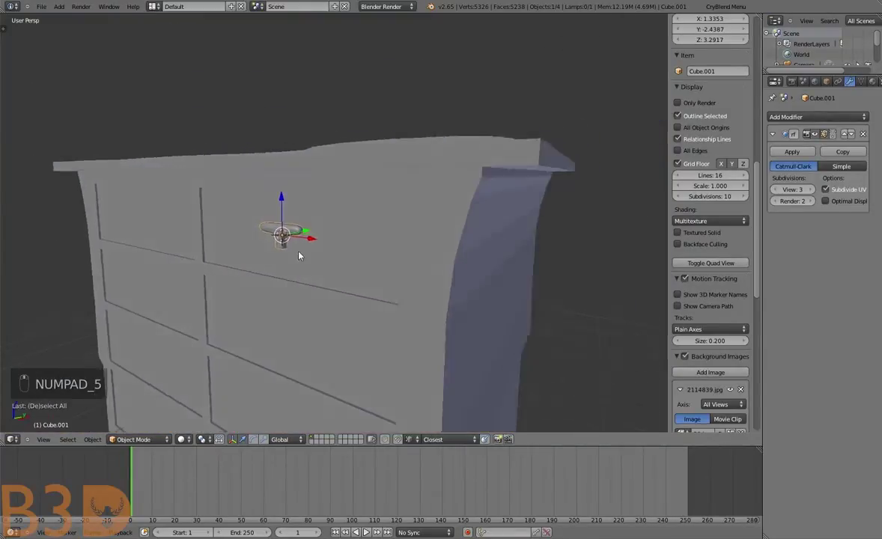
pyautogui.press('a')
pyautogui.moveTo(286, 241); pyautogui.dragTo(34, 444)
pyautogui.press('KP_5')
pyautogui.press('Tab')
pyautogui.press('Tab')
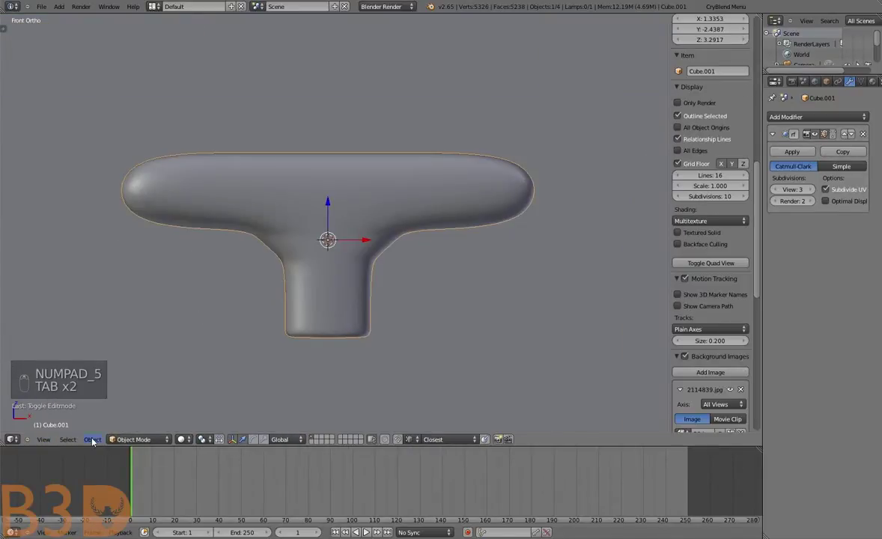
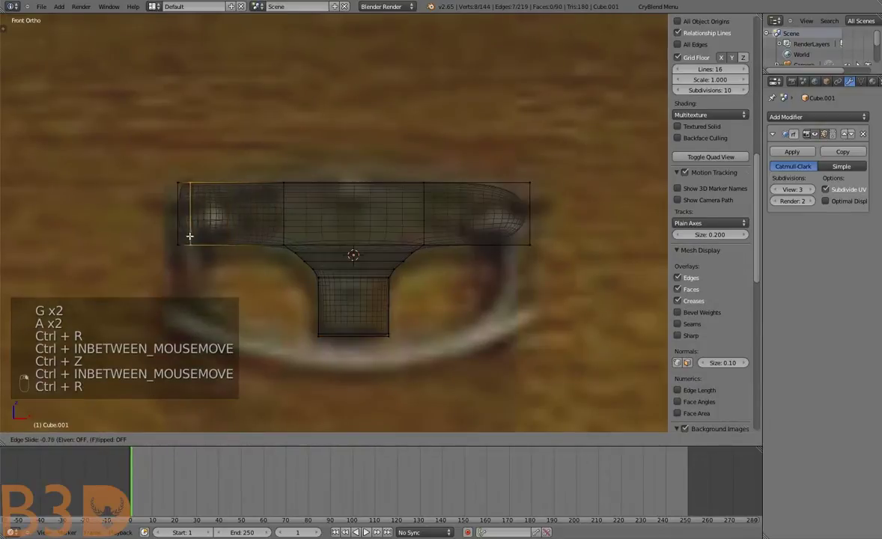
# Add further edge loops to give the handle its downward stem, ending in Object Mode
pyautogui.press('a')
pyautogui.press('ctrl+r')
pyautogui.press('Tab')
pyautogui.press('a')
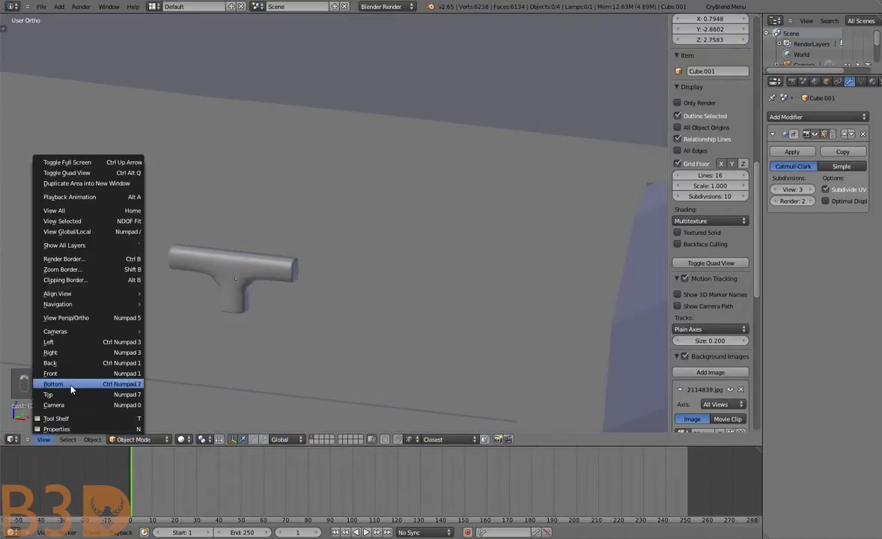
# Move the handle onto the upper drawer front in front view
pyautogui.press('a')
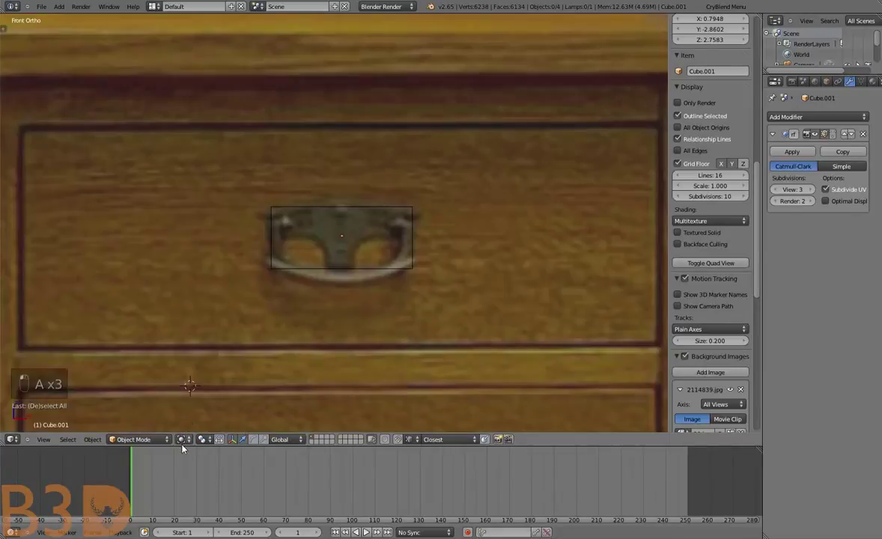
pyautogui.press('g')
pyautogui.press('g')
pyautogui.moveTo(349, 301); pyautogui.dragTo(384, 290)
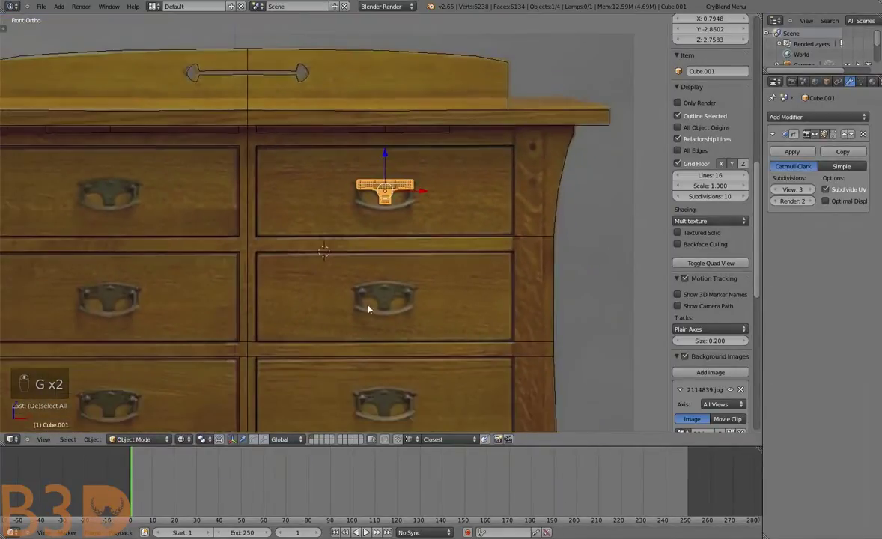
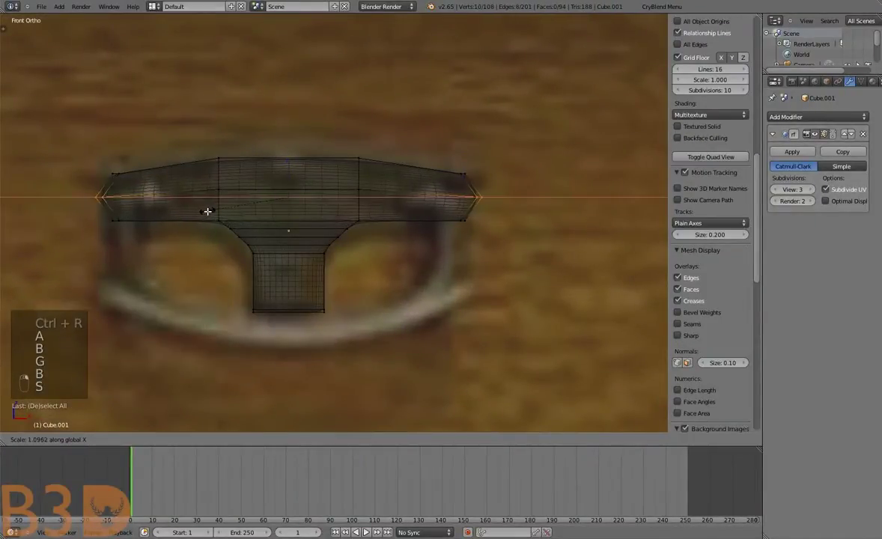
# Shape the pull's top bar over the reference and finish editing, viewing the dresser from the front
pyautogui.press('Tab')
pyautogui.press('a')
pyautogui.press('Tab')
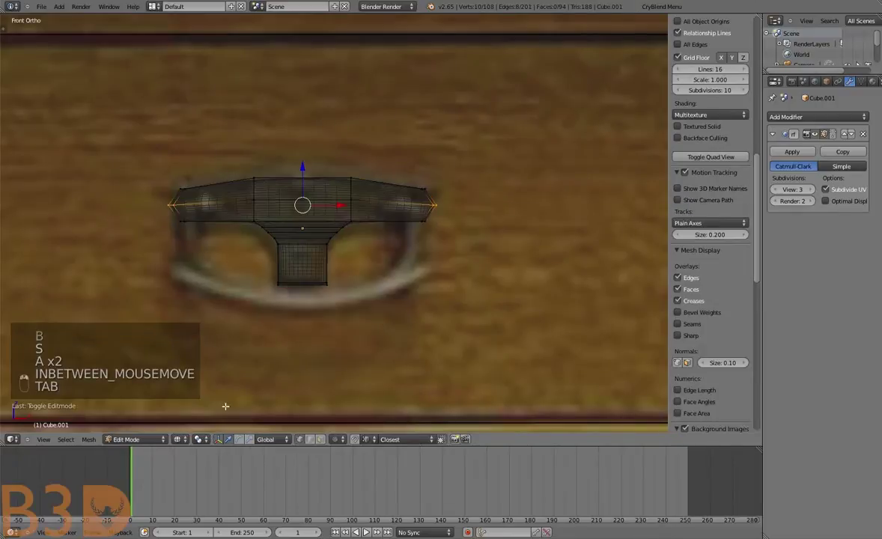
pyautogui.press('Tab')
pyautogui.press('a')
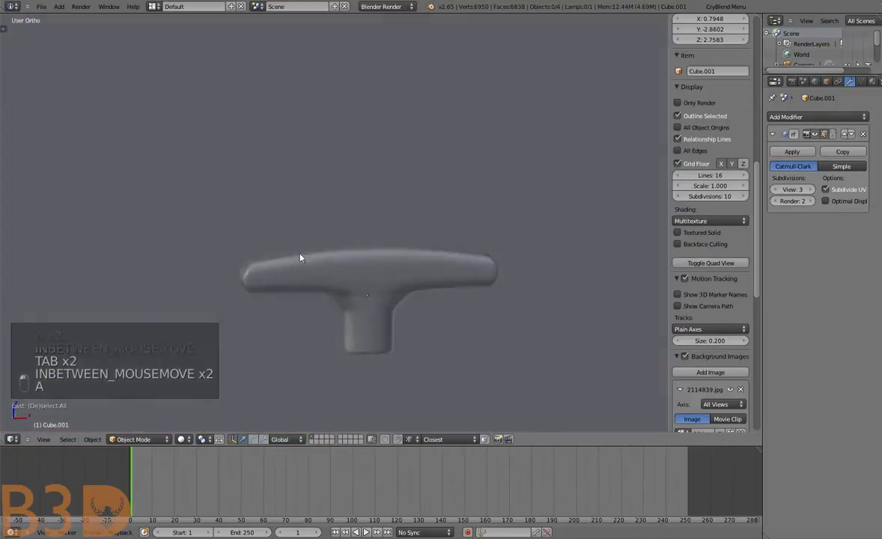
pyautogui.click(53, 424)
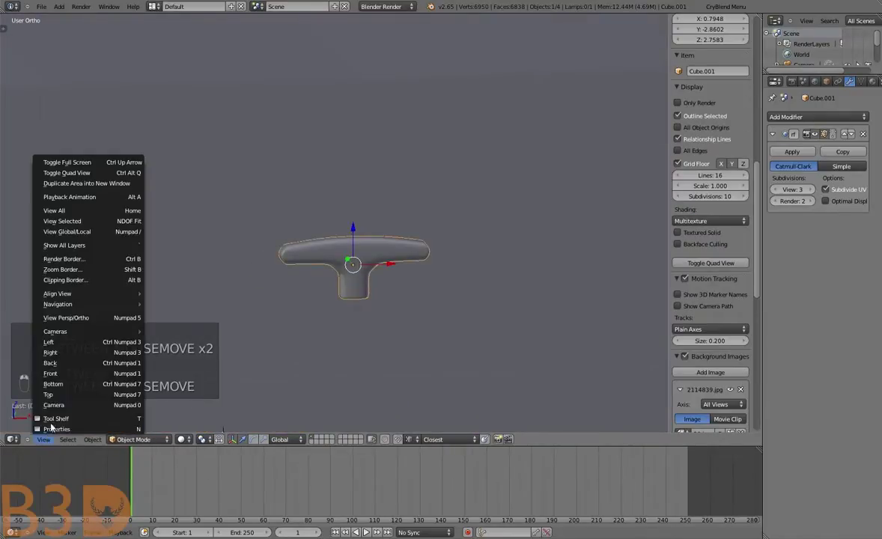
pyautogui.click(58, 379)
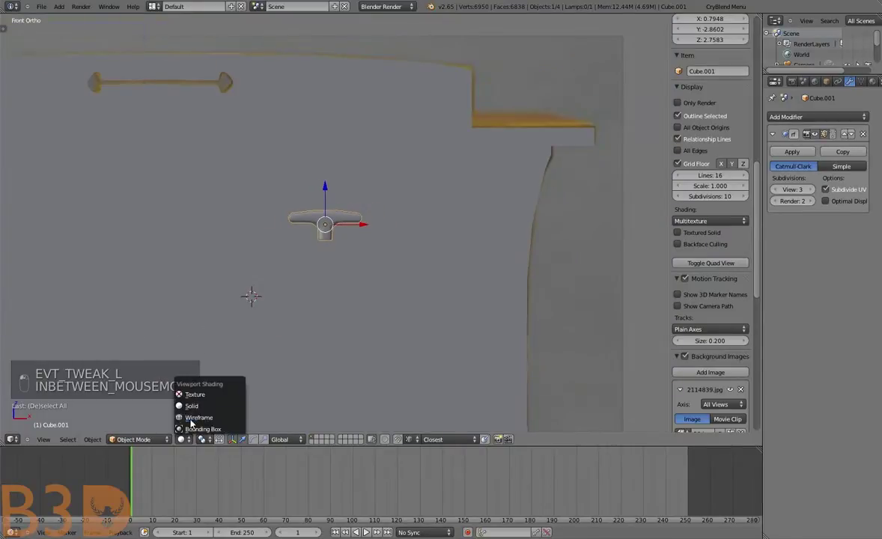
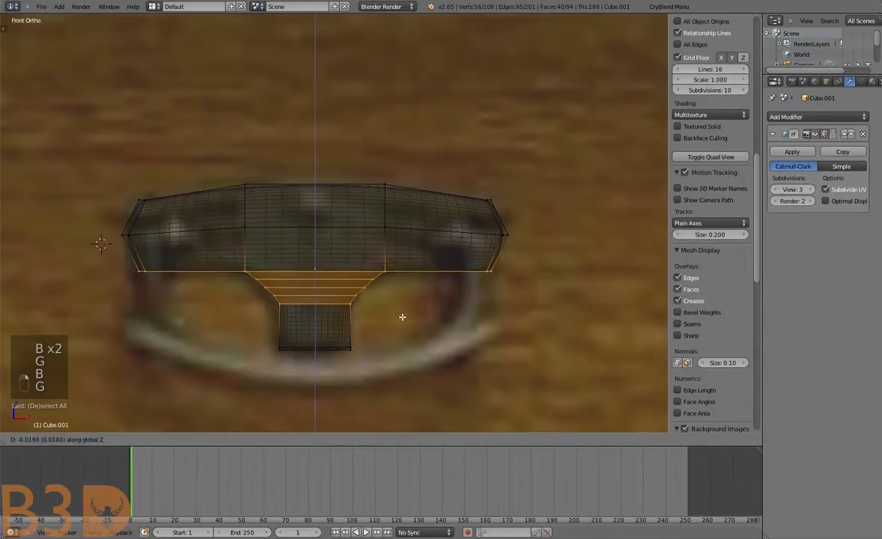
pyautogui.press('Tab')
# Orbit to check the pull, then join it into the mirrored chest body
pyautogui.press('a')
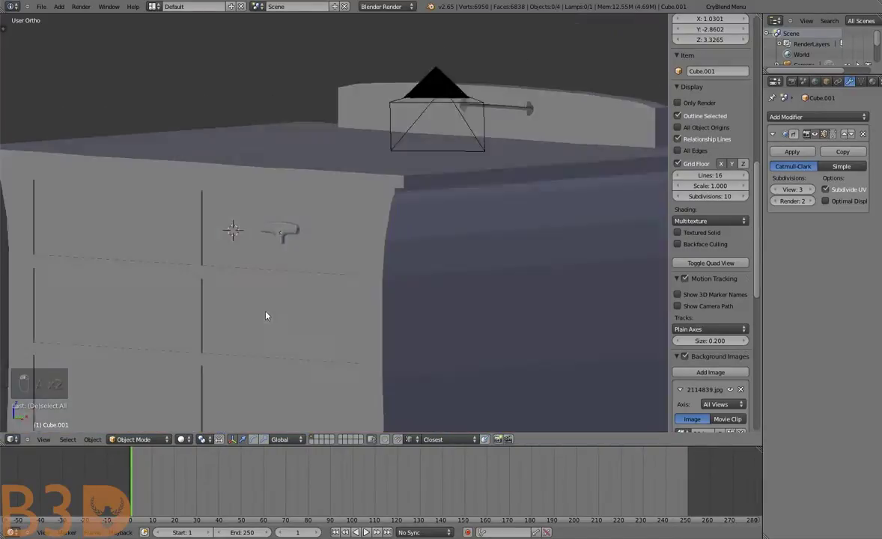
pyautogui.moveTo(347, 260); pyautogui.dragTo(42, 440)
pyautogui.moveTo(43, 440); pyautogui.dragTo(45, 435)
pyautogui.moveTo(115, 330); pyautogui.dragTo(262, 429)
pyautogui.moveTo(268, 387); pyautogui.dragTo(356, 257)
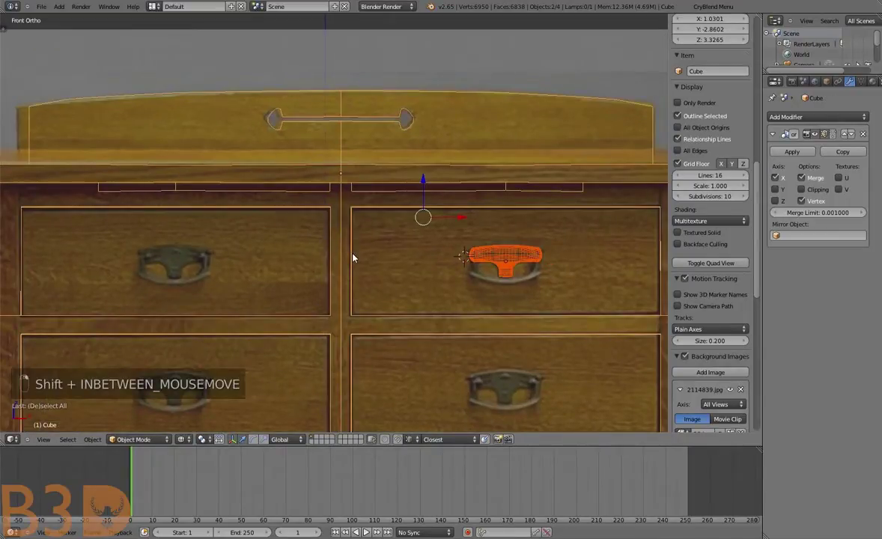
pyautogui.press('ctrl+shift+j')
# Select the pull geometry in Edit Mode and separate it into its own object with P > Selection
pyautogui.press('Tab')
pyautogui.press('Tab')
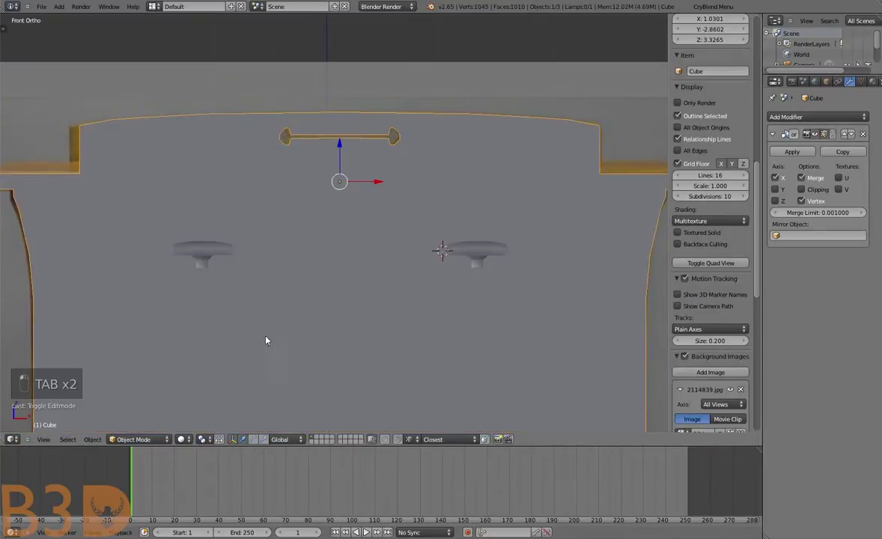
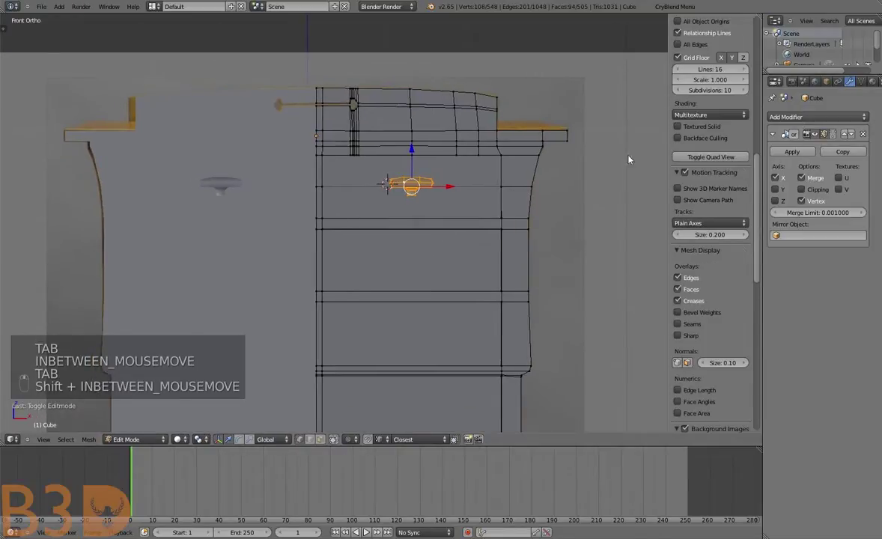
pyautogui.press('n')
pyautogui.press('Tab')
pyautogui.press('Tab')
pyautogui.press('p')
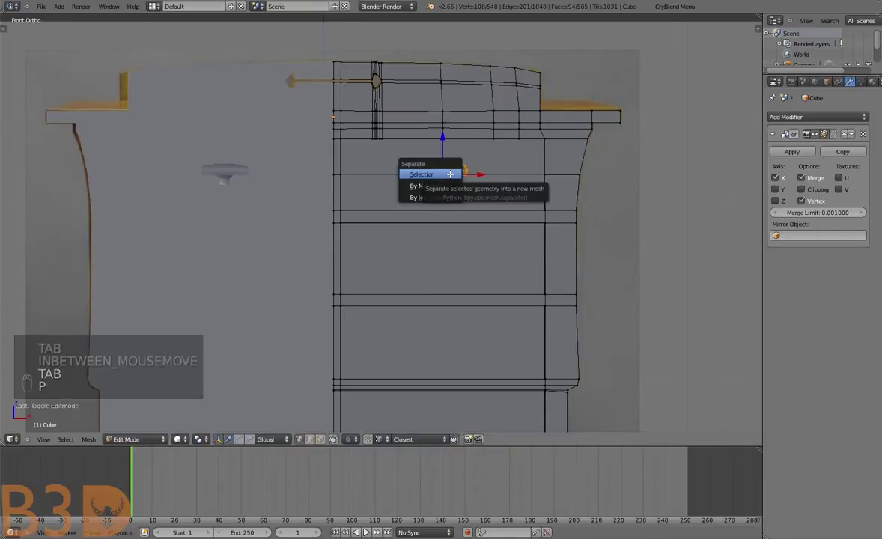
pyautogui.press('Tab')
pyautogui.press('g')
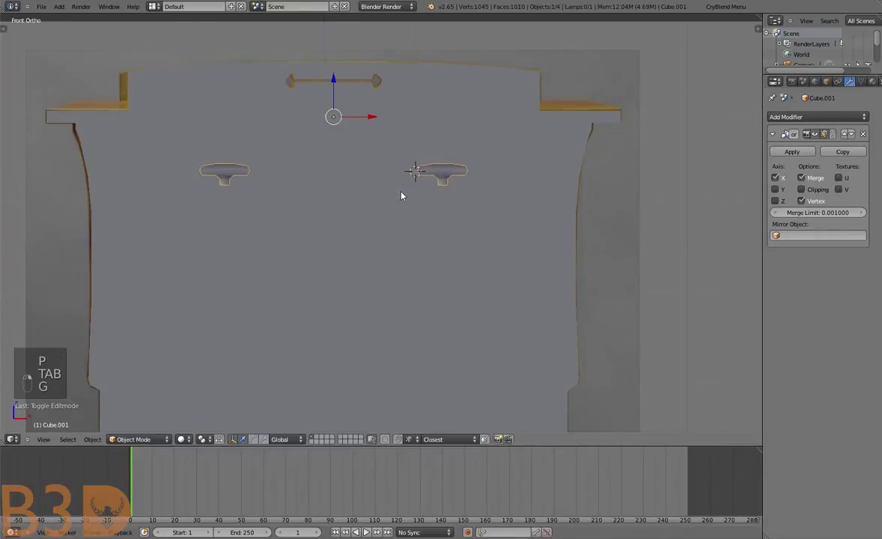
# Add an Array modifier to the pull with a negative relative Z offset pushing copies downward
pyautogui.press('Tab')
pyautogui.press('shift+s')
pyautogui.press('Tab')
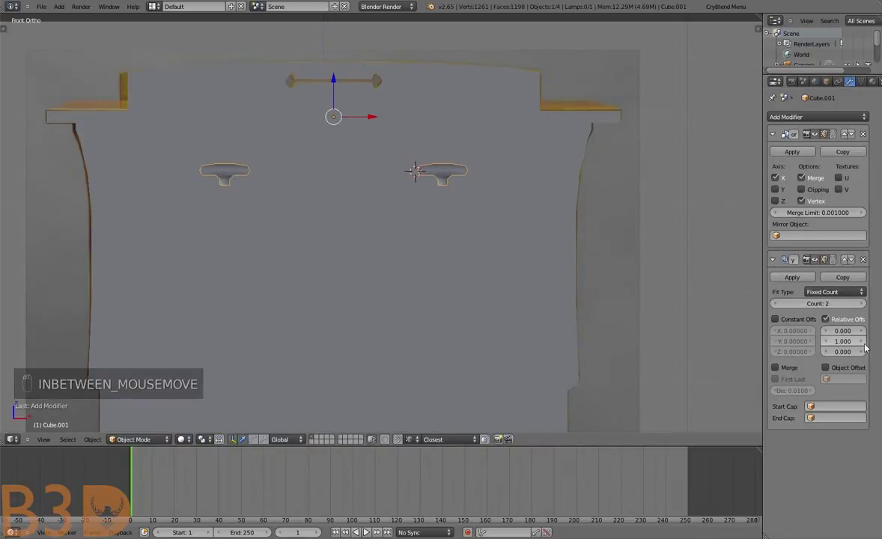
pyautogui.middleClick(533, 302)
pyautogui.press('g')
pyautogui.moveTo(277, 332); pyautogui.dragTo(48, 438)
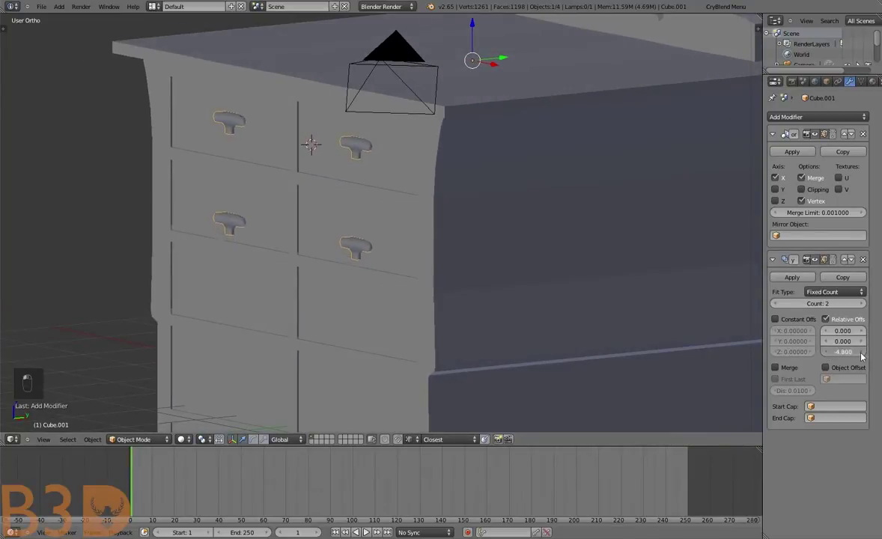
pyautogui.moveTo(513, 263); pyautogui.dragTo(636, 389)
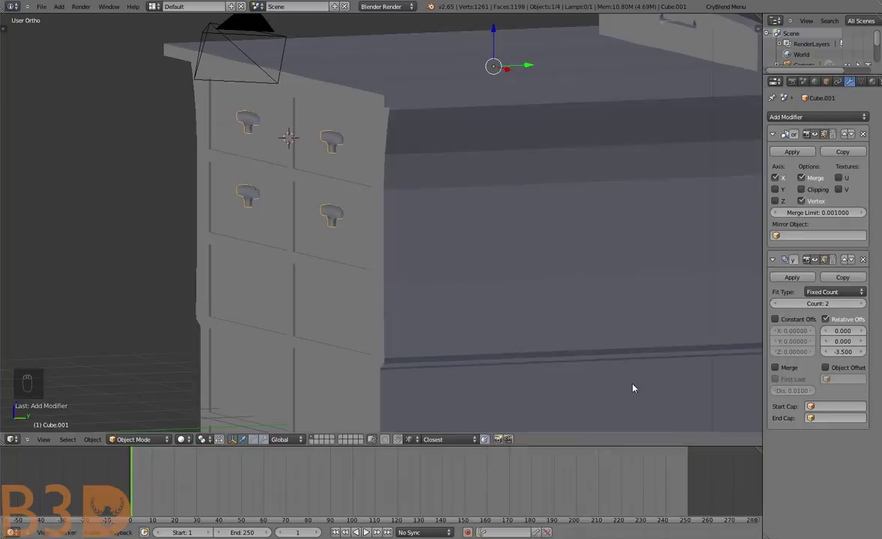
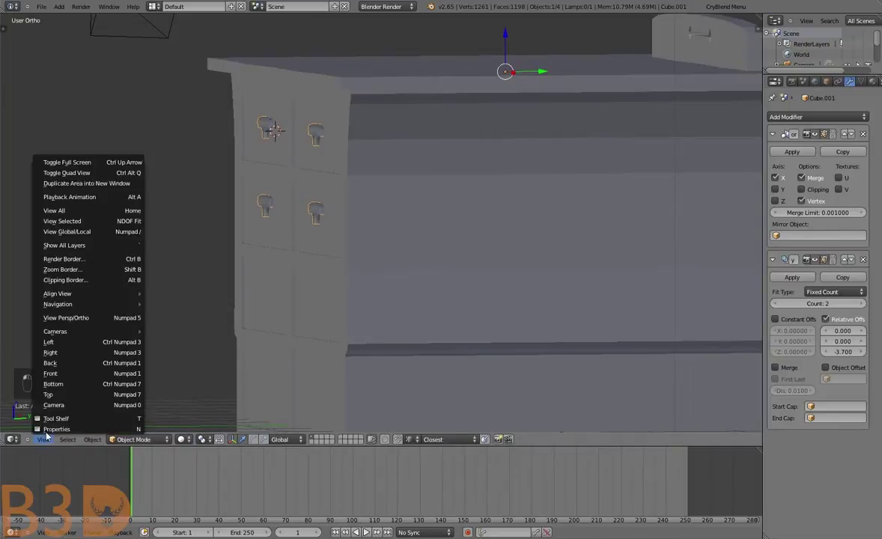
# Set the array Count to 5 and Z offset to -4.0 so the pulls match the drawers
pyautogui.press('a')
pyautogui.moveTo(438, 240); pyautogui.dragTo(202, 423)
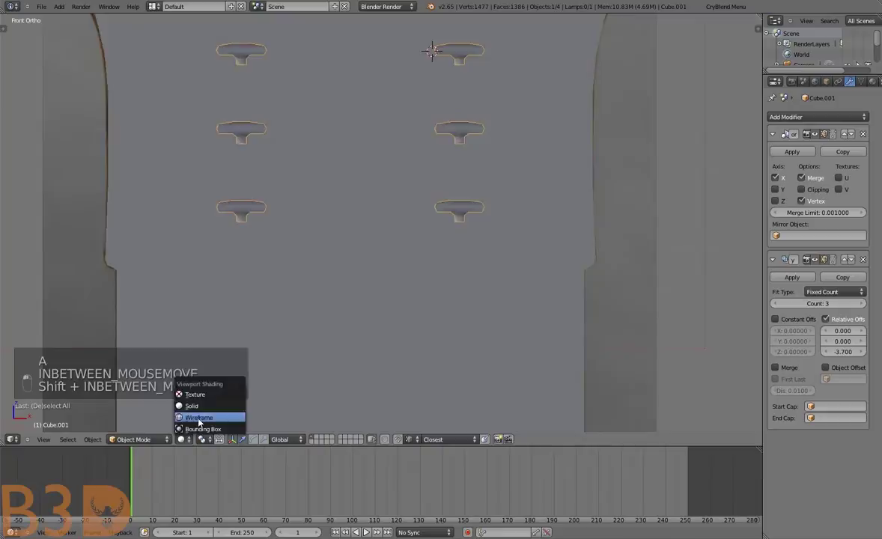
pyautogui.moveTo(844, 285); pyautogui.dragTo(500, 358)
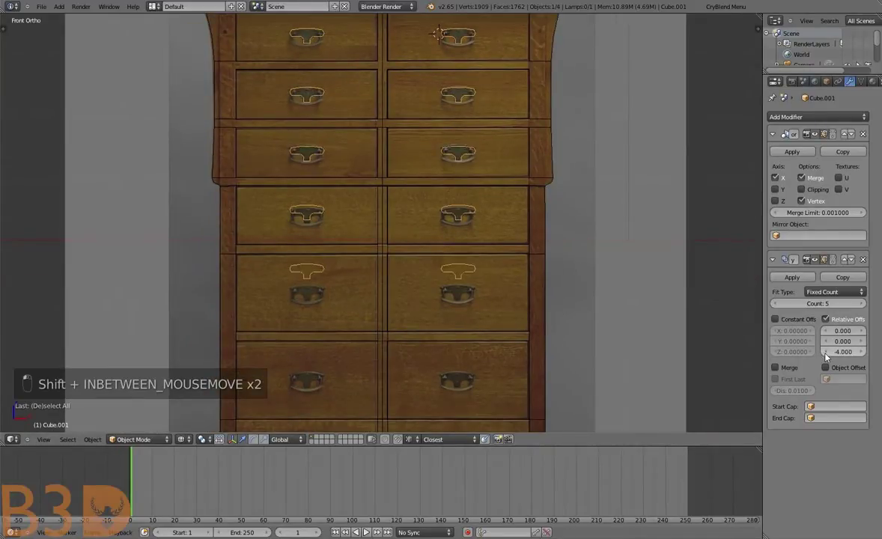
pyautogui.press('Tab')
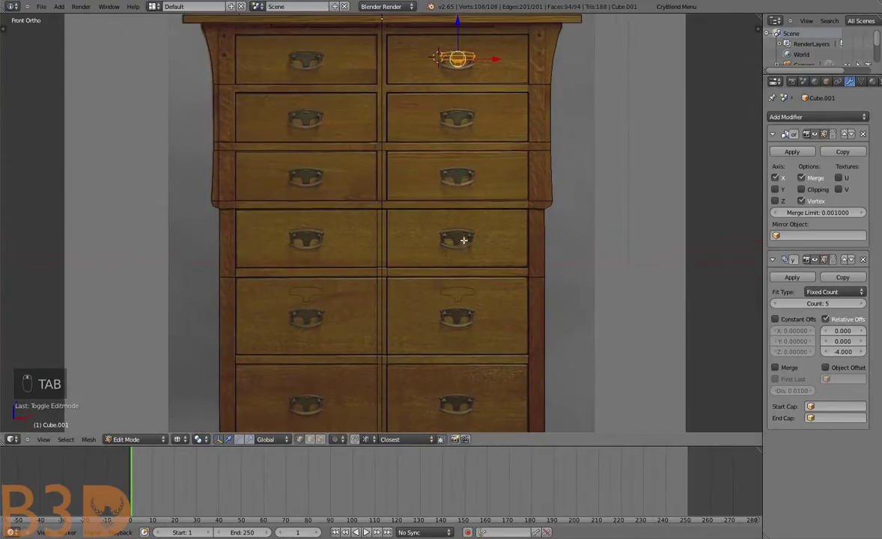
pyautogui.press('Tab')
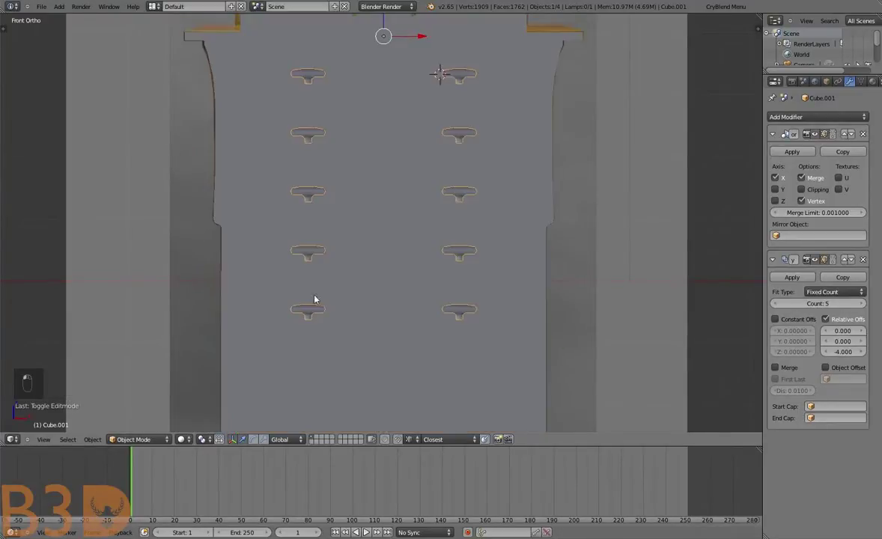
# With the array applied, move the lower pull copies up onto their drawers in Edit Mode
pyautogui.middleClick(445, 224)
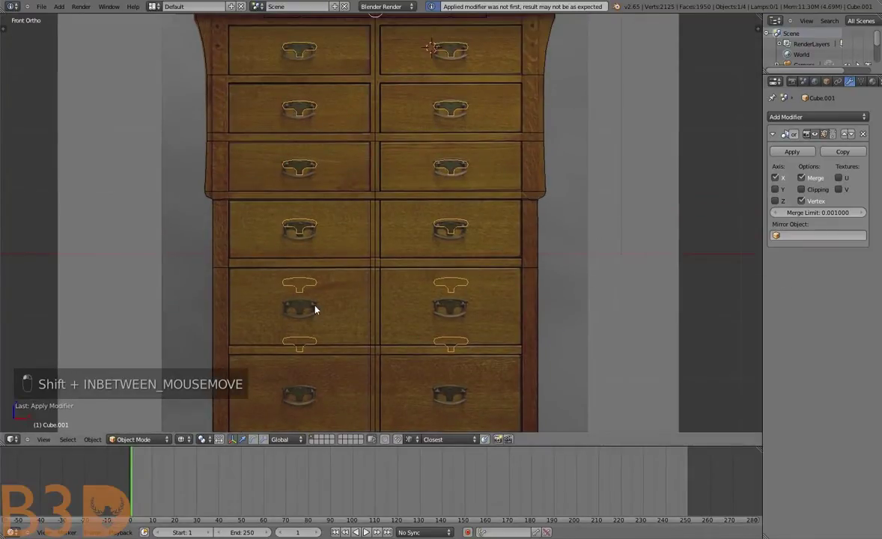
pyautogui.press('Tab')
pyautogui.press('a')
pyautogui.press('b')
pyautogui.press('b')
pyautogui.press('b')
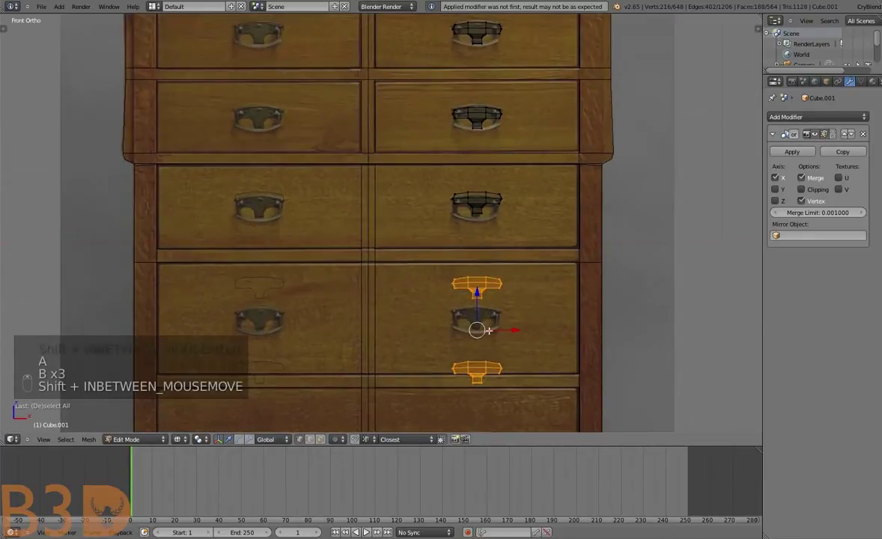
pyautogui.press('g')
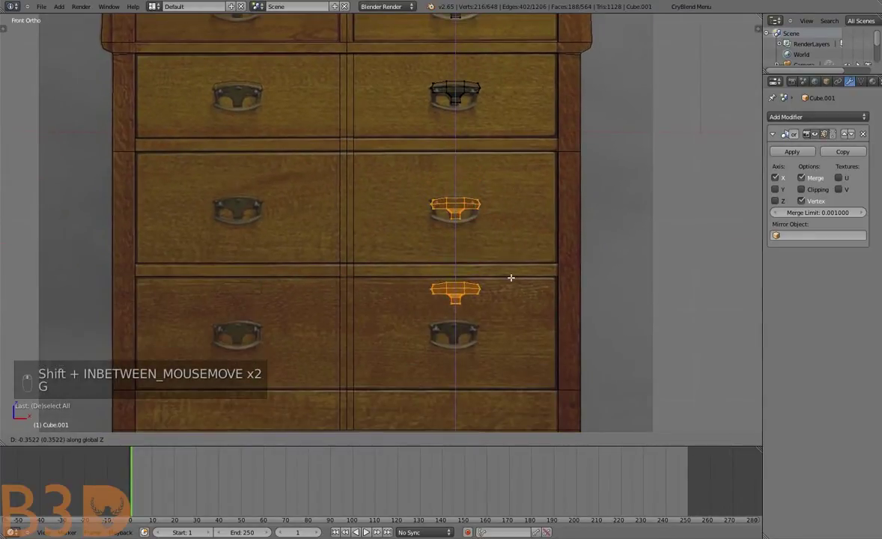
pyautogui.press('a')
pyautogui.press('b')
pyautogui.press('g')
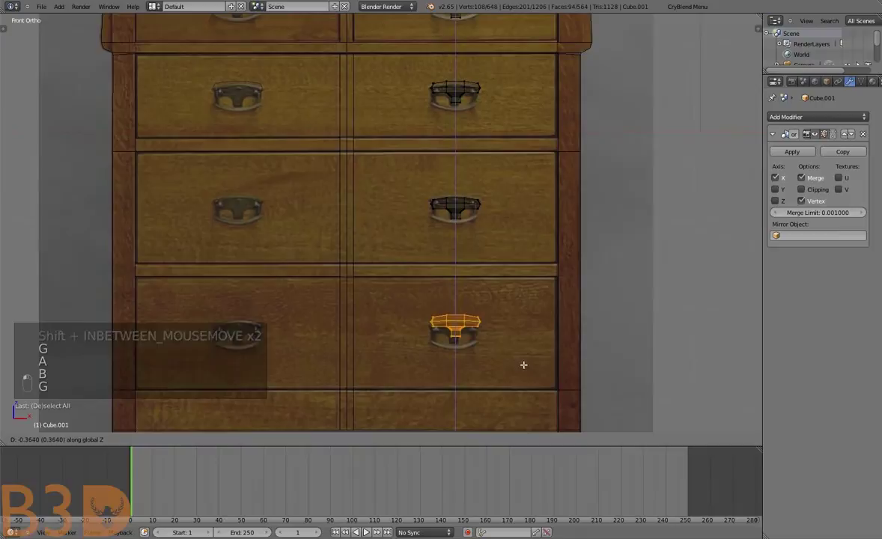
pyautogui.press('a')
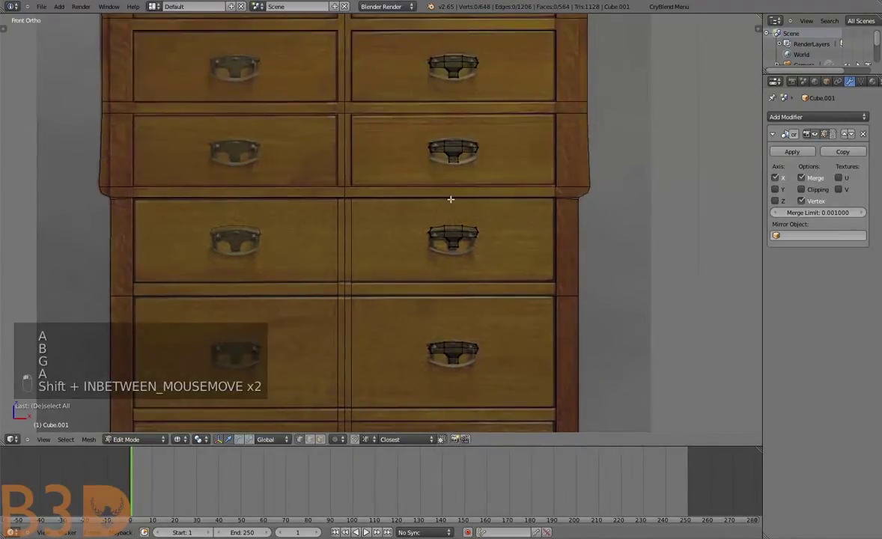
pyautogui.press('Tab')
# Add a level-2 Subdivision Surface modifier to the pulls and look over the whole chest
pyautogui.press('a')
pyautogui.moveTo(462, 246); pyautogui.dragTo(454, 97)
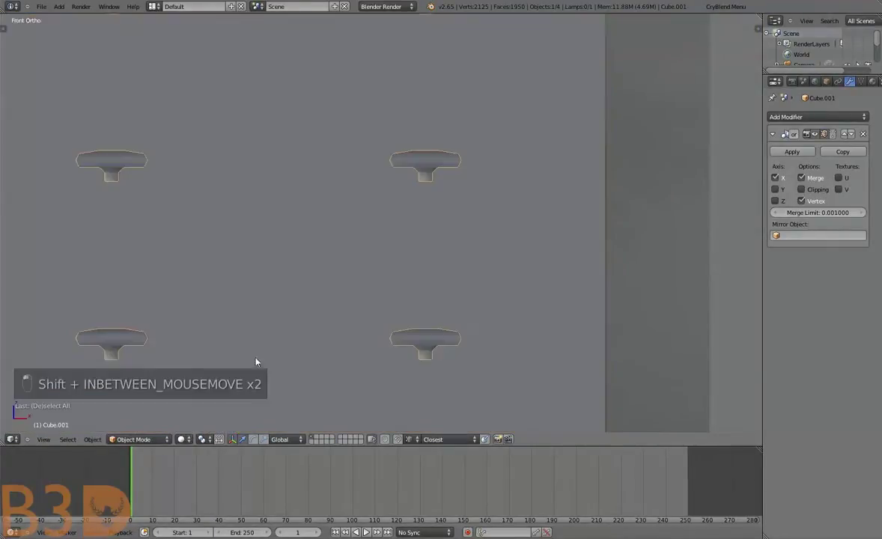
pyautogui.moveTo(339, 176); pyautogui.dragTo(361, 230)
pyautogui.press('KP_5')
pyautogui.press('ctrl+2')
pyautogui.press('a')
pyautogui.moveTo(372, 191); pyautogui.dragTo(438, 171)
pyautogui.press('a')
pyautogui.press('a')
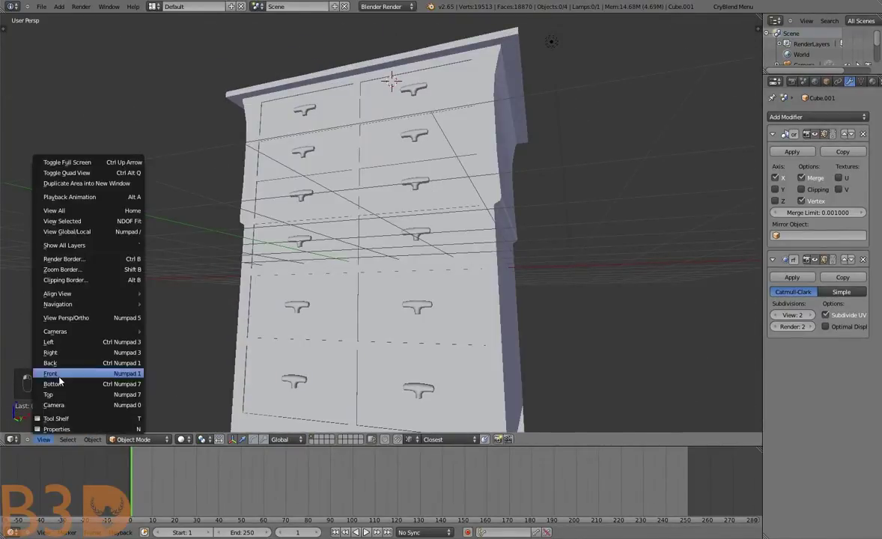
# Zoom in on a single pull and reopen its mesh for editing
pyautogui.press('KP_5')
pyautogui.moveTo(456, 209); pyautogui.dragTo(232, 347)
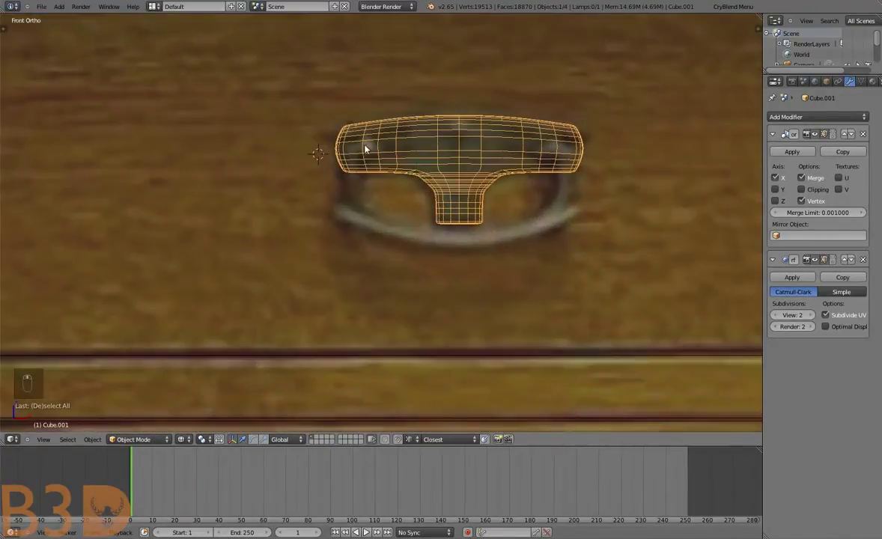
pyautogui.moveTo(365, 143); pyautogui.dragTo(395, 158)
pyautogui.press('Tab')
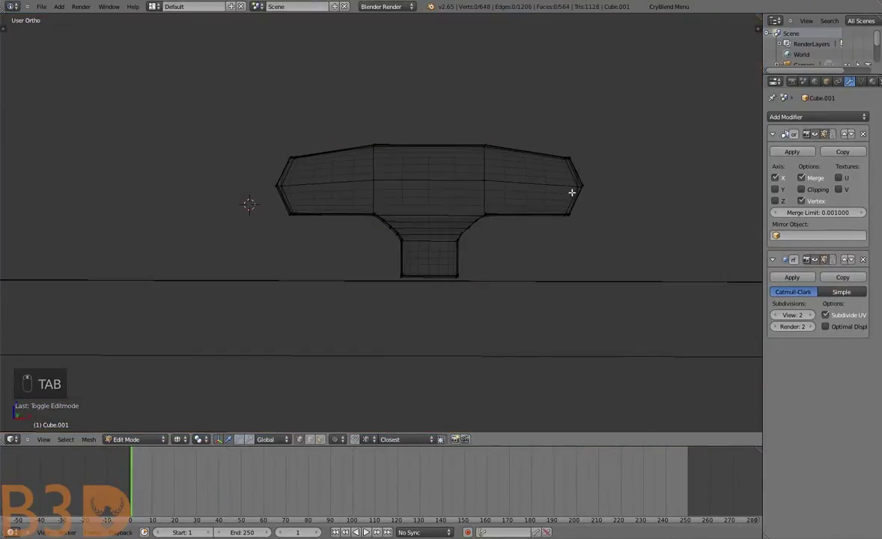
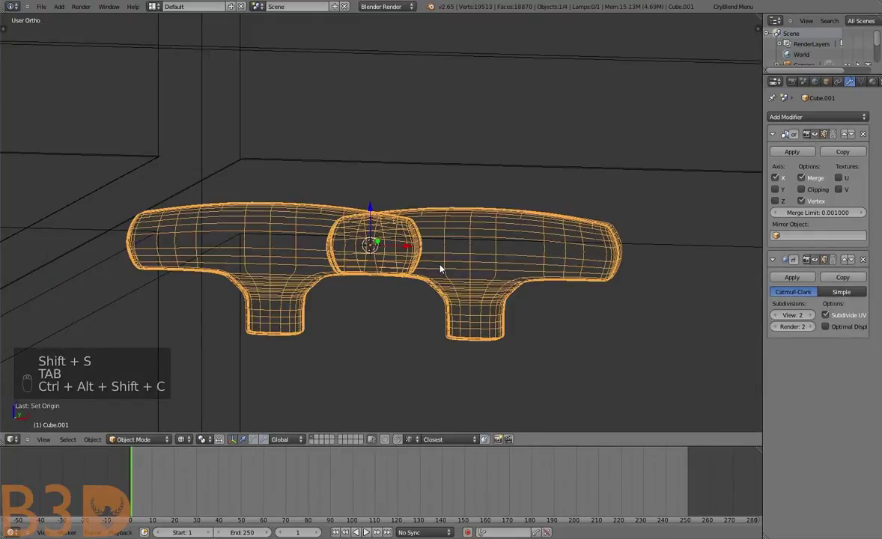
# Add a new cylinder at the drawer pull's location for the ring collar
pyautogui.press('ctrl+z')
pyautogui.press('shift+s')
pyautogui.press('shift+a')
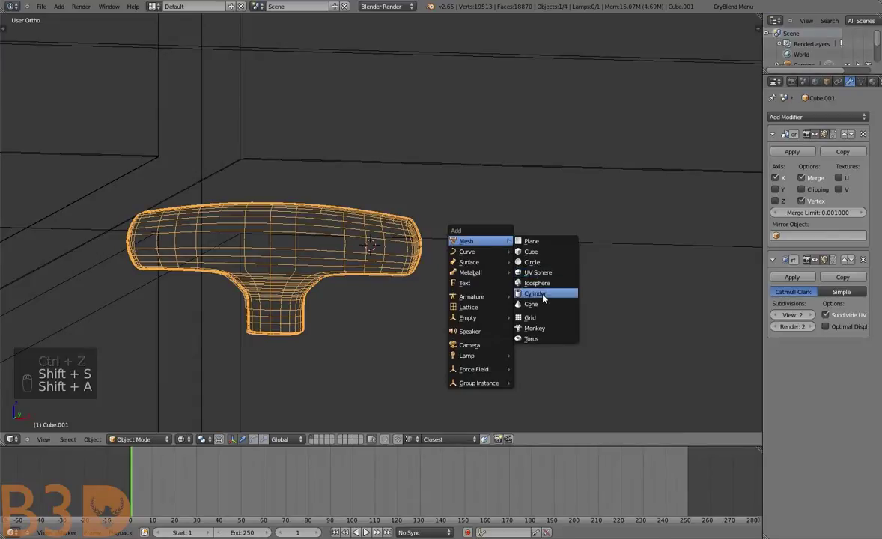
pyautogui.press('KP_Decimal')
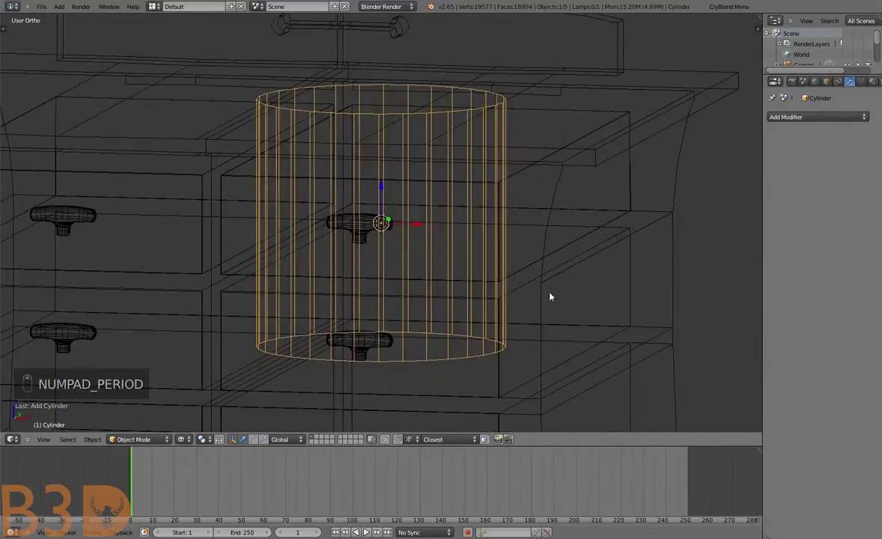
pyautogui.press('s')
pyautogui.press('KP_Decimal')
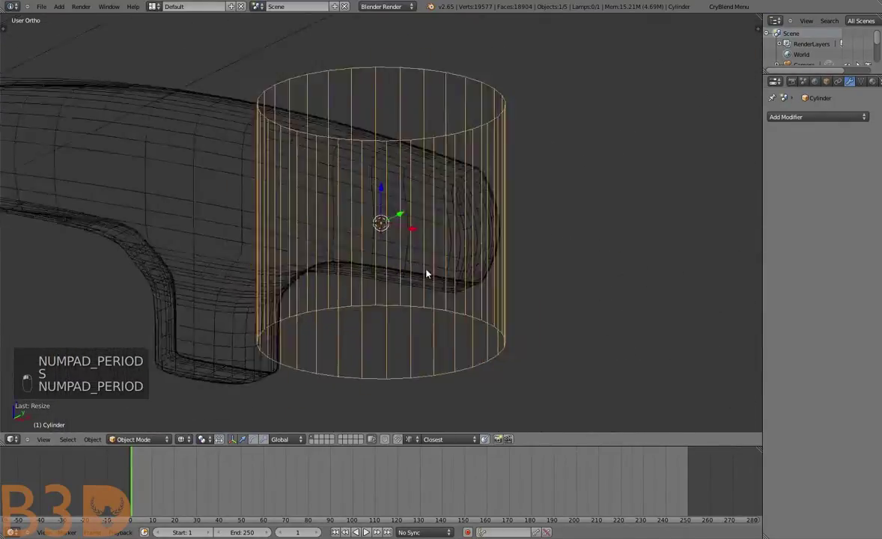
# Shrink the cylinder to pull size and rotate it to face sideways, checking in solid shading
pyautogui.press('r')
pyautogui.press('r')
pyautogui.press('s')
pyautogui.press('s')
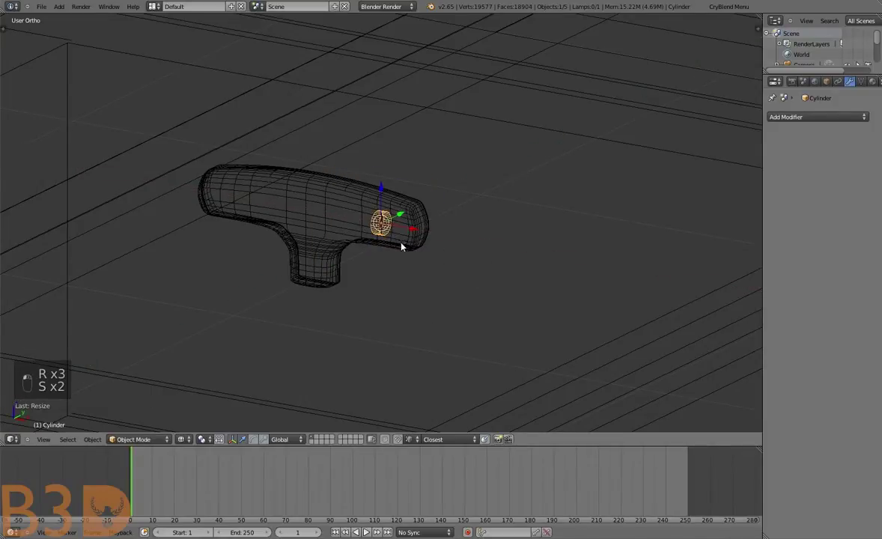
pyautogui.press('s')
pyautogui.press('KP_Decimal')
pyautogui.press('KP_5')
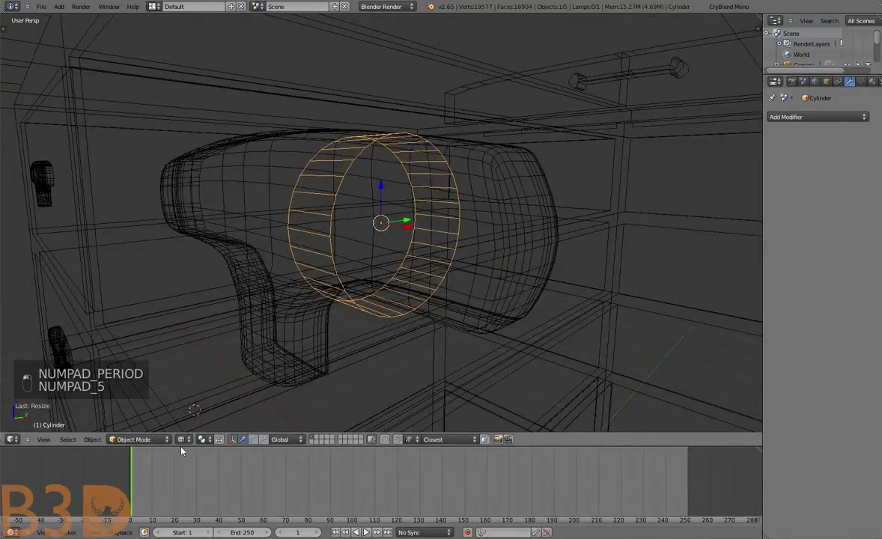
pyautogui.press('g')
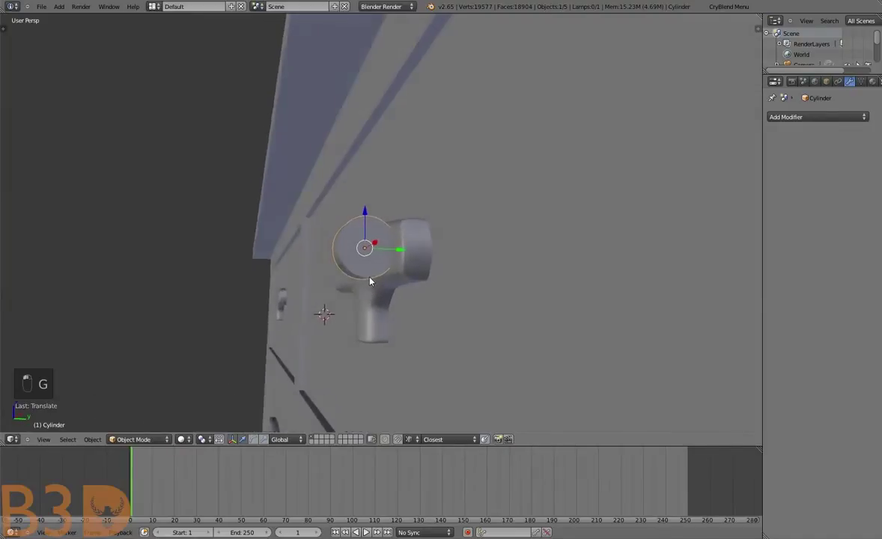
# Reshape the cylinder's mesh in Edit Mode, scaling and moving its geometry into a thin ring
pyautogui.press('Tab')
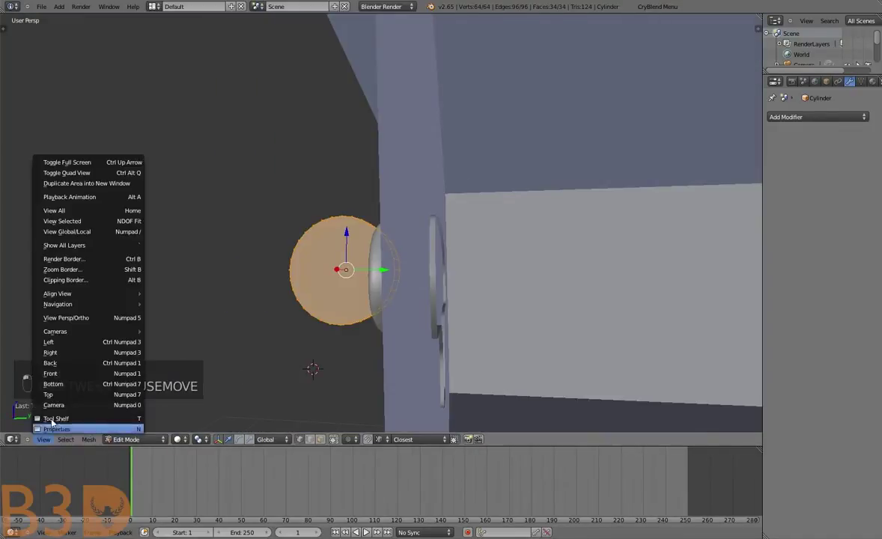
pyautogui.press('Tab')
pyautogui.press('KP_5')
pyautogui.press('a')
pyautogui.press('b')
pyautogui.press('s')
pyautogui.press('s')
pyautogui.press('g')
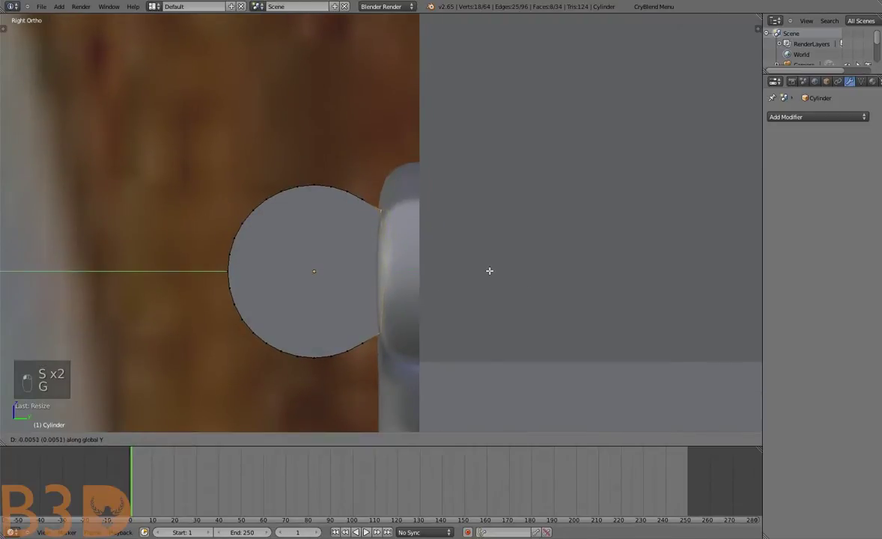
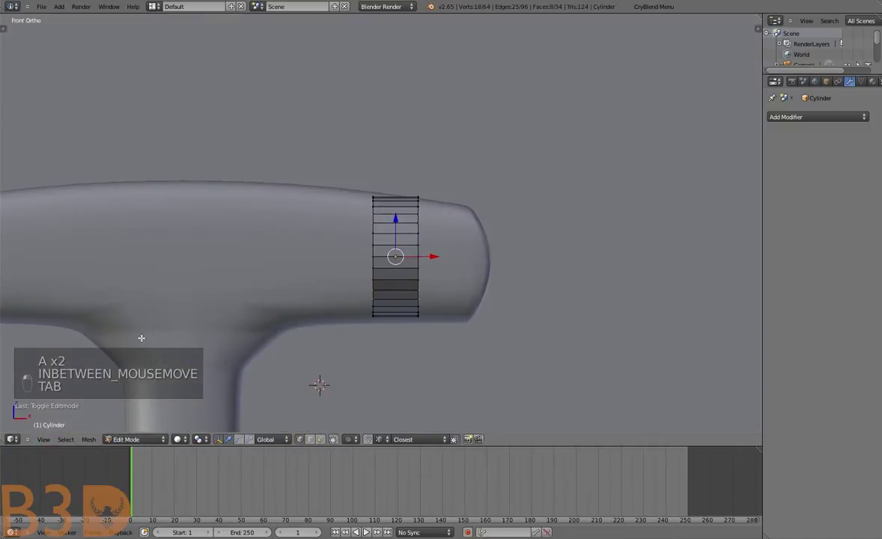
pyautogui.press('Tab')
pyautogui.press('a')
pyautogui.press('b')
pyautogui.press('s')
pyautogui.press('s')
pyautogui.press('g')
# Place the ring at the handle's right end and select it in Object Mode
pyautogui.press('Tab')
pyautogui.press('Tab')
pyautogui.press('g')
pyautogui.press('Tab')
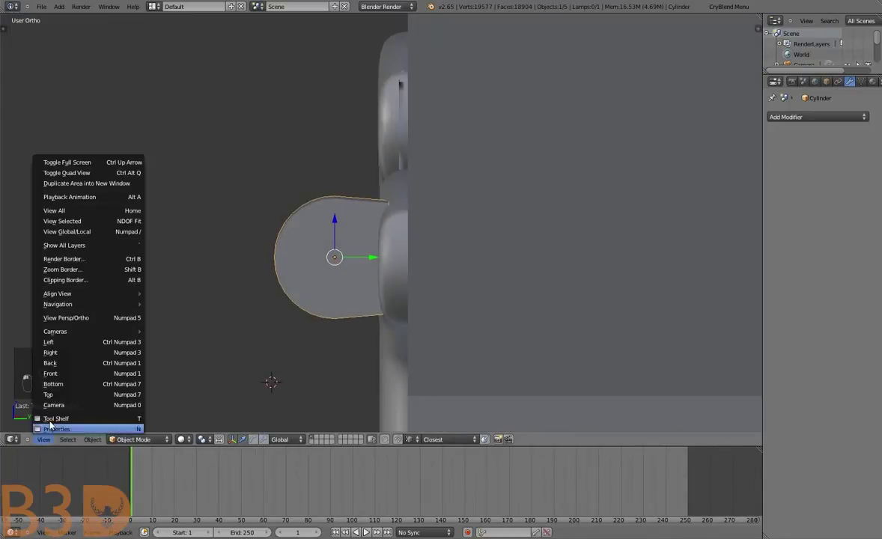
pyautogui.press('Tab')
pyautogui.press('Tab')
pyautogui.press('Tab')
pyautogui.press('a')
pyautogui.moveTo(433, 261); pyautogui.dragTo(430, 301)
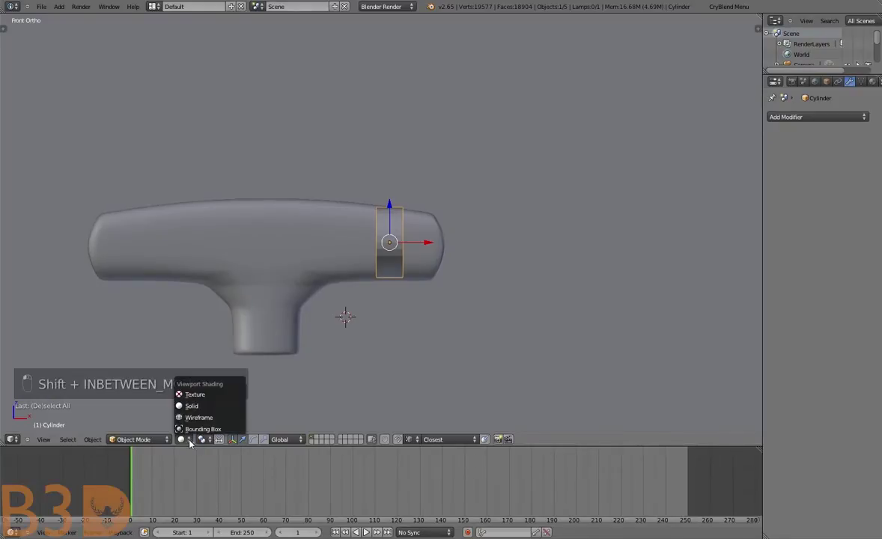
pyautogui.press('g')
pyautogui.click(476, 266)
# Duplicate the ring, then discard the misplaced copy and reselect the original
pyautogui.press('g')
pyautogui.press('shift+d')
pyautogui.press('g')
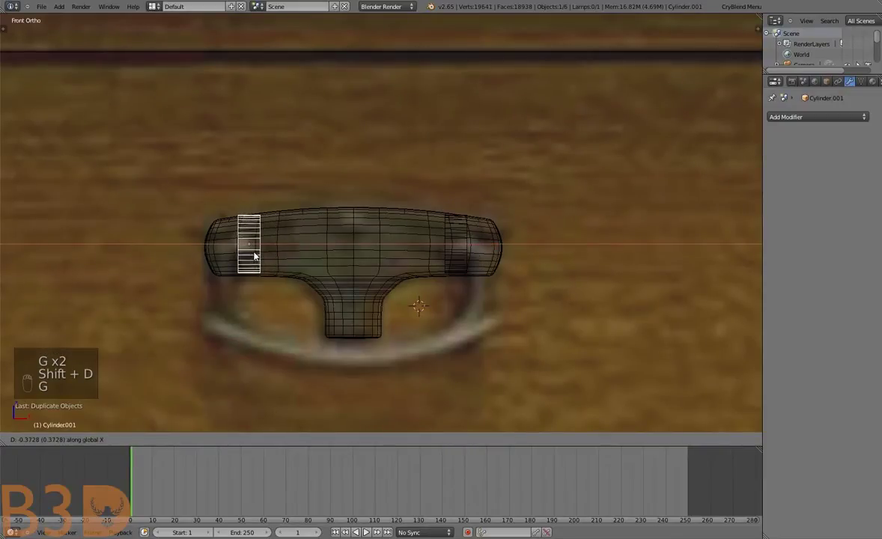
pyautogui.press('Delete')
pyautogui.click(446, 239)
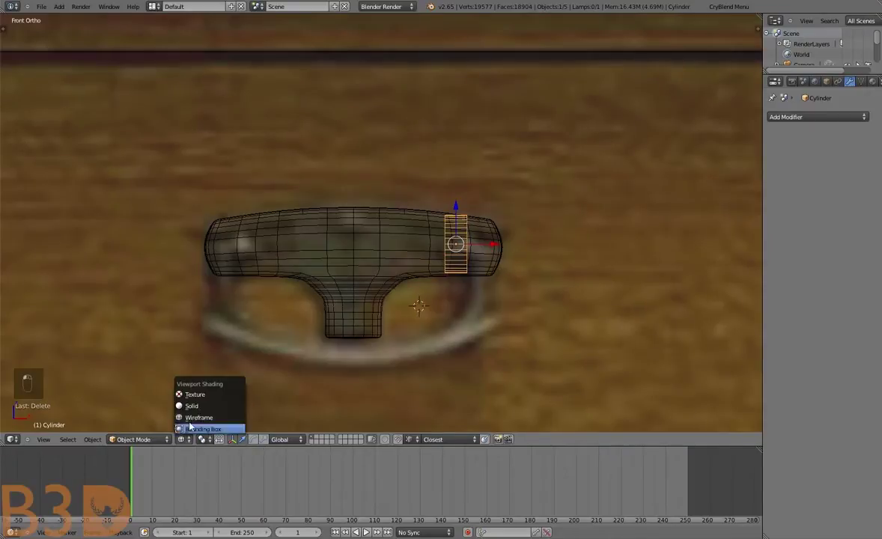
# Add a loop cut around the ring in Edit Mode
pyautogui.press('Tab')
pyautogui.press('a')
pyautogui.press('ctrl+r')
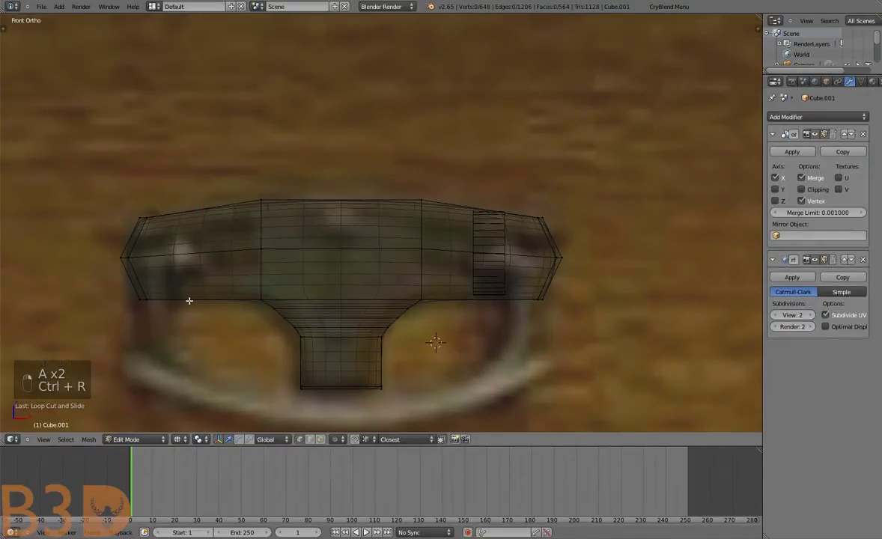
pyautogui.press('Tab')
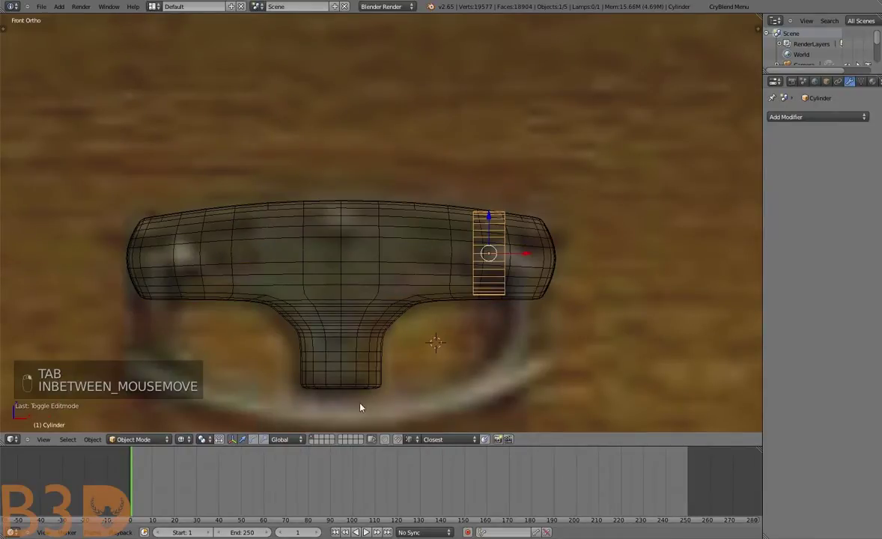
# Duplicate the ring as Cylinder.001 and slide the copy along X toward the handle's left end
pyautogui.press('shift+d')
pyautogui.press('g')
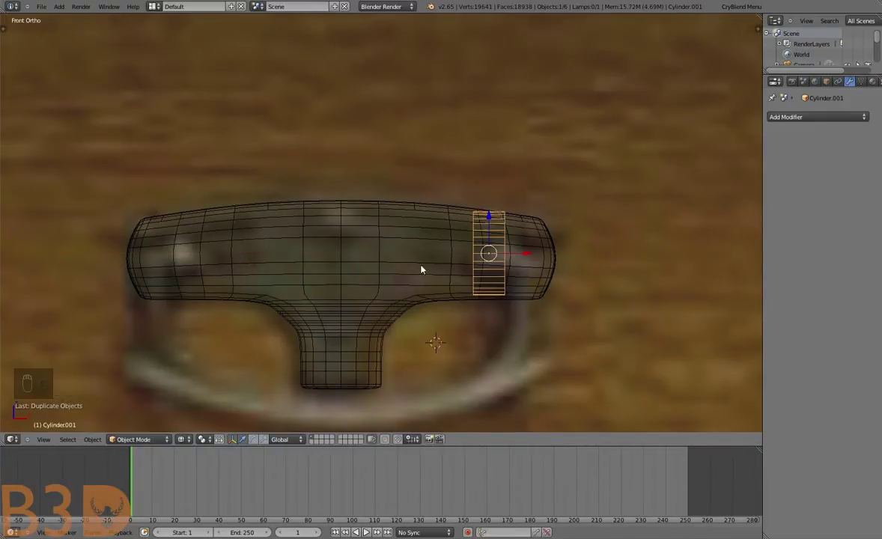
pyautogui.press('g')
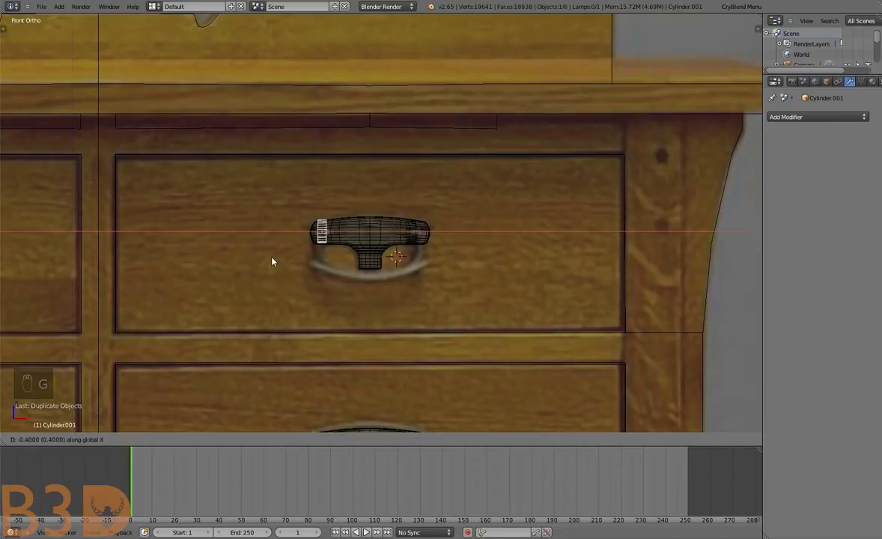
# Remove a stray ring copy, duplicate the ring again and move the copy into place
pyautogui.moveTo(345, 265); pyautogui.dragTo(441, 245)
pyautogui.press('Delete')
pyautogui.click(440, 245)
pyautogui.press('shift+d')
pyautogui.press('g')
pyautogui.click(377, 249)
pyautogui.press('g')
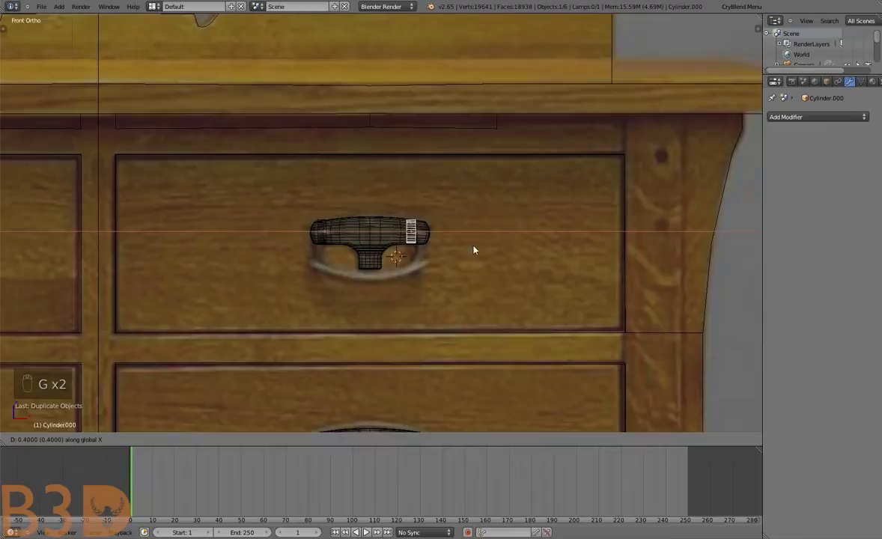
# Nudge the ring copies into alignment along the handle
pyautogui.press('a')
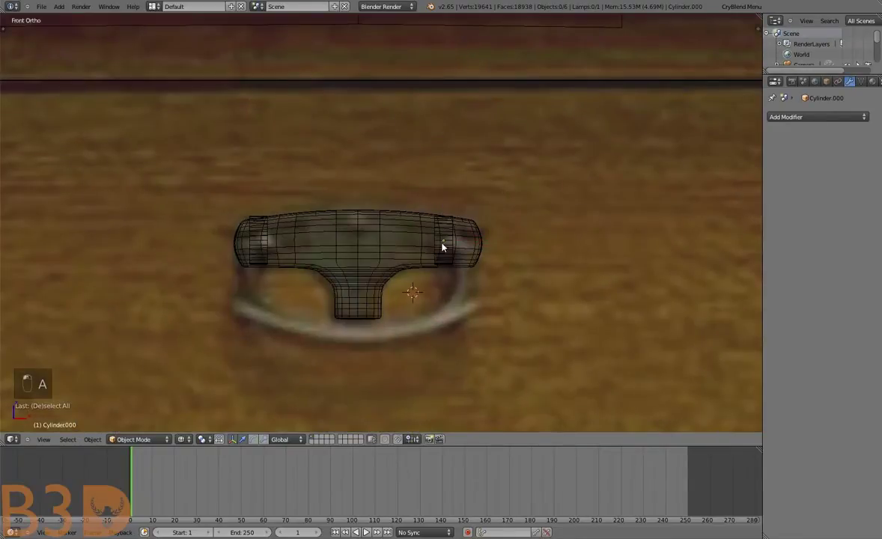
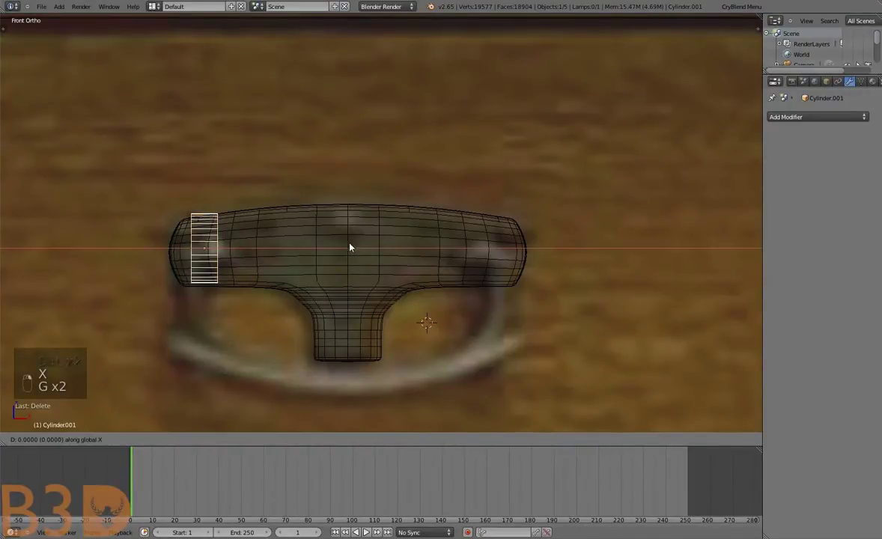
pyautogui.press('g')
pyautogui.press('g')
pyautogui.press('g')
pyautogui.press('g')
pyautogui.click(391, 253)
pyautogui.press('g')
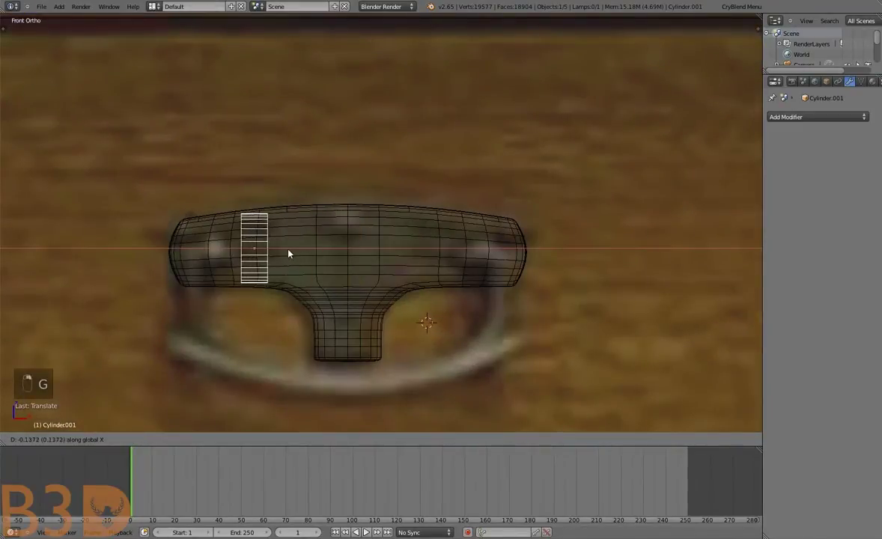
# Duplicate another ring and position it at the handle's far end
pyautogui.moveTo(284, 252); pyautogui.dragTo(284, 254)
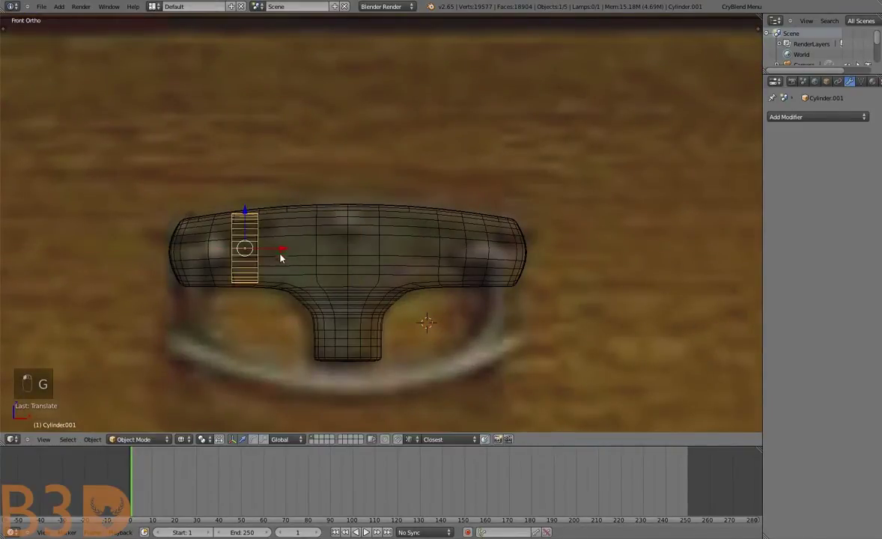
pyautogui.moveTo(281, 266); pyautogui.dragTo(501, 264)
pyautogui.press('g')
pyautogui.click(518, 267)
pyautogui.press('shift+d')
pyautogui.press('g')
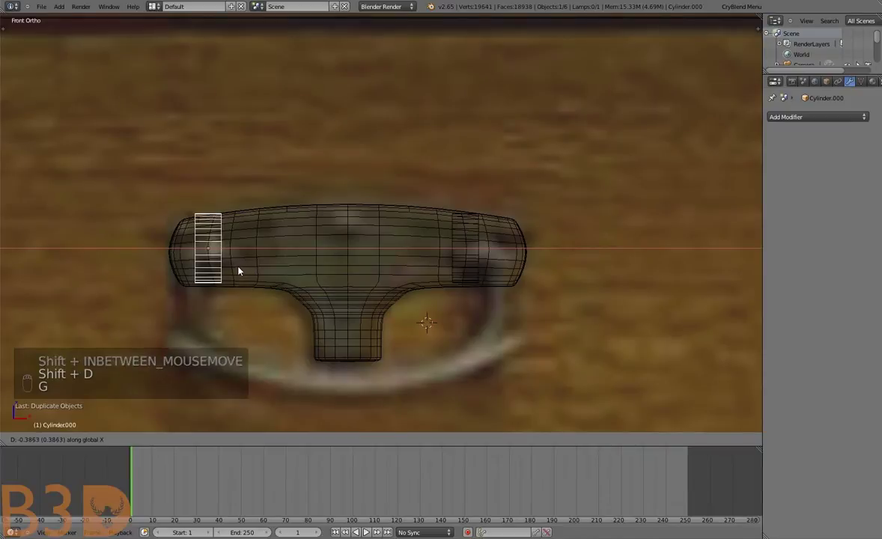
# Select the ring cylinders with the handle last and join them into Cube.001 with Ctrl+J
pyautogui.press('a')
pyautogui.press('g')
pyautogui.press('a')
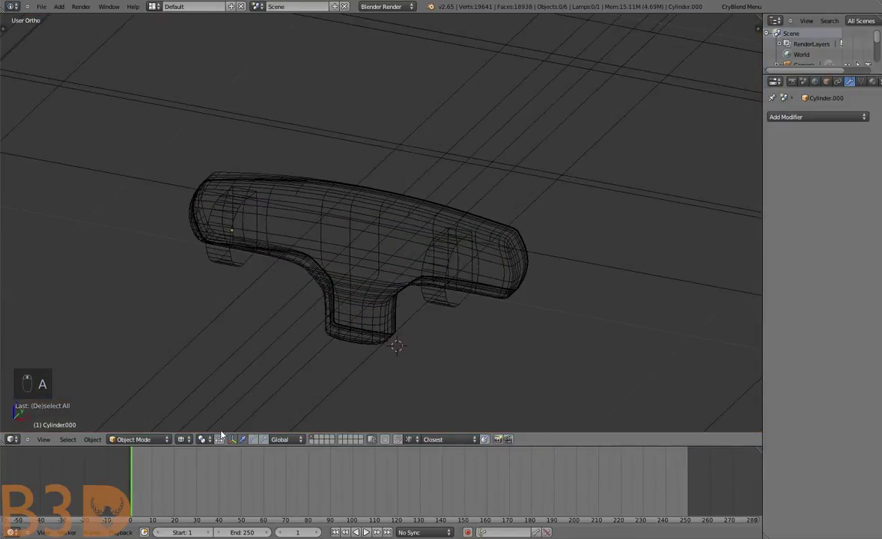
pyautogui.moveTo(313, 330); pyautogui.dragTo(357, 280)
pyautogui.press('a')
pyautogui.press('a')
pyautogui.moveTo(368, 254); pyautogui.dragTo(372, 230)
pyautogui.press('g')
pyautogui.press('ctrl+j')
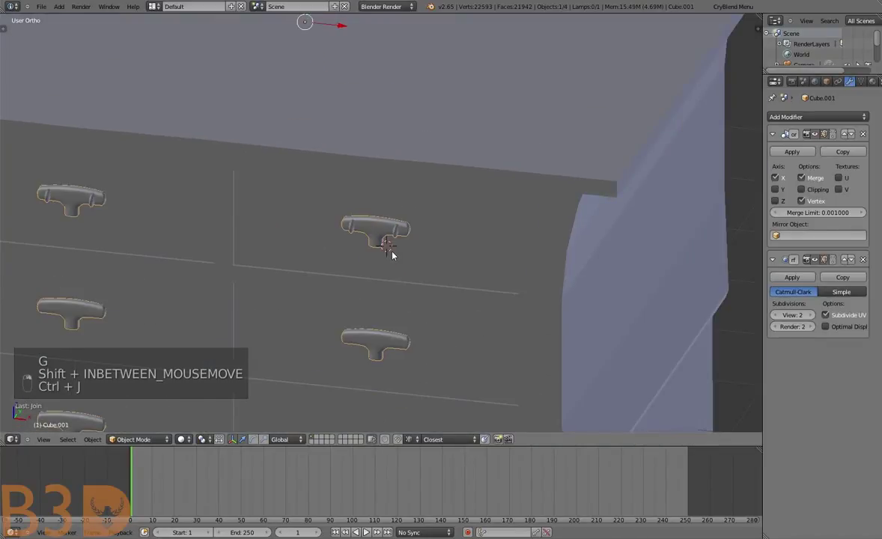
# Add a loop cut to the joined handle in Edit Mode and scale it
pyautogui.press('a')
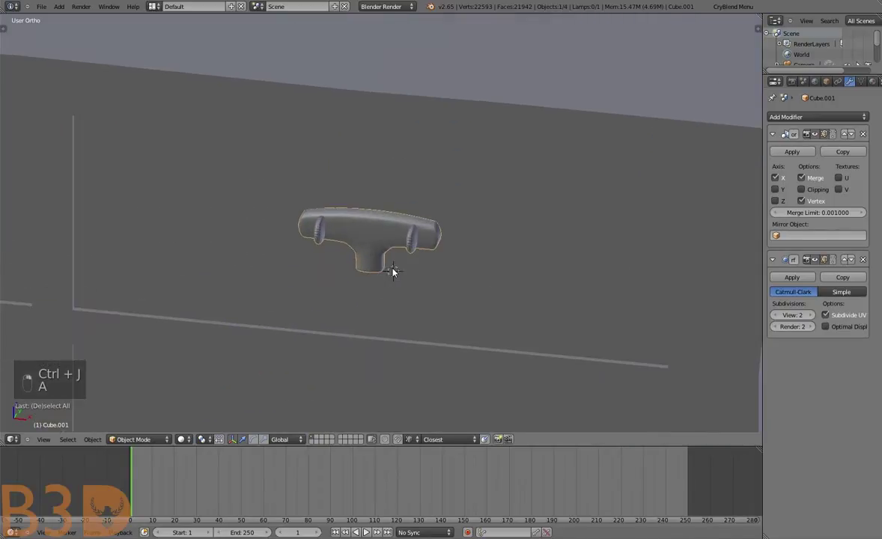
pyautogui.press('Tab')
pyautogui.press('a')
pyautogui.press('a')
pyautogui.press('t')
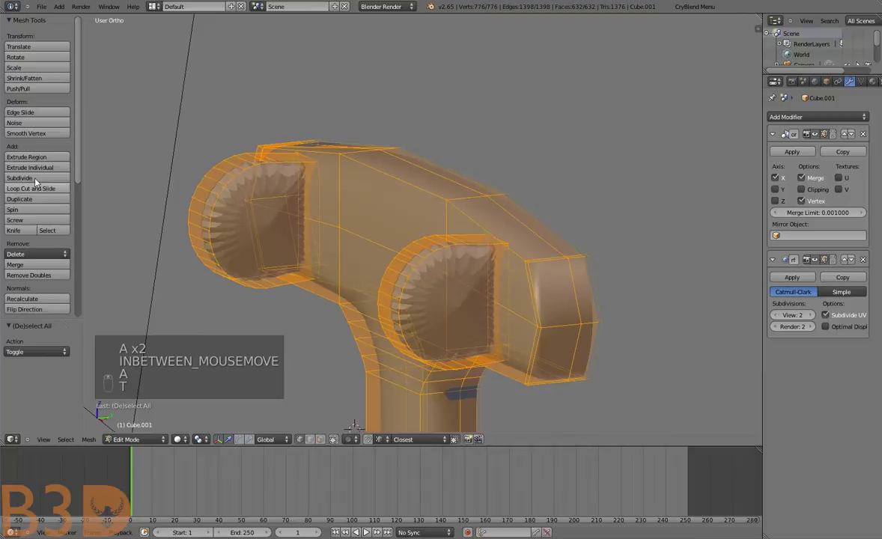
pyautogui.press('t')
pyautogui.press('a')
pyautogui.press('ctrl+r')
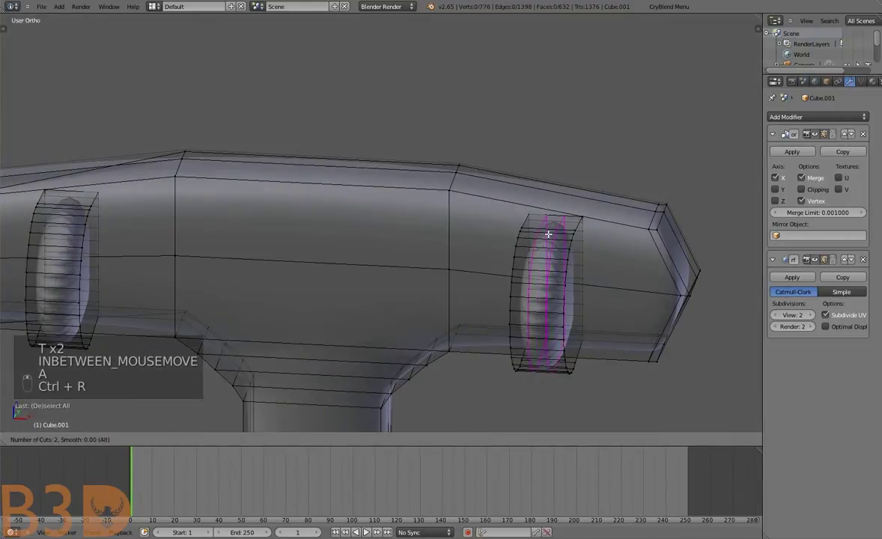
pyautogui.press('s')
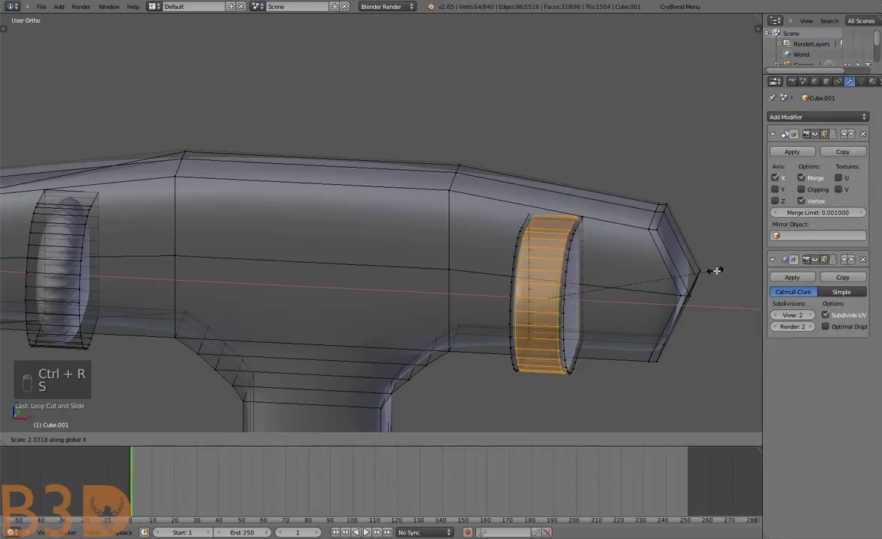
# Add a second loop cut across the handle mesh
pyautogui.press('Tab')
pyautogui.press('Tab')
pyautogui.press('Tab')
pyautogui.press('Tab')
pyautogui.press('a')
pyautogui.press('ctrl+r')
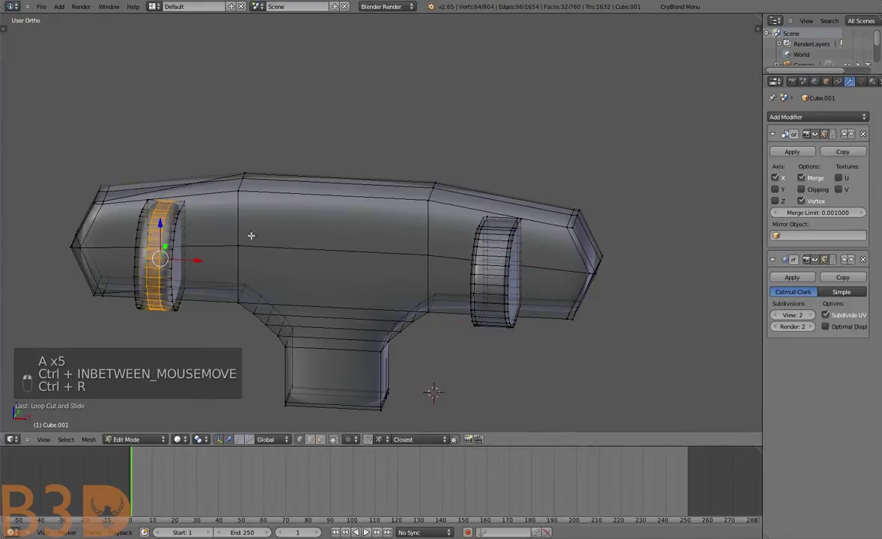
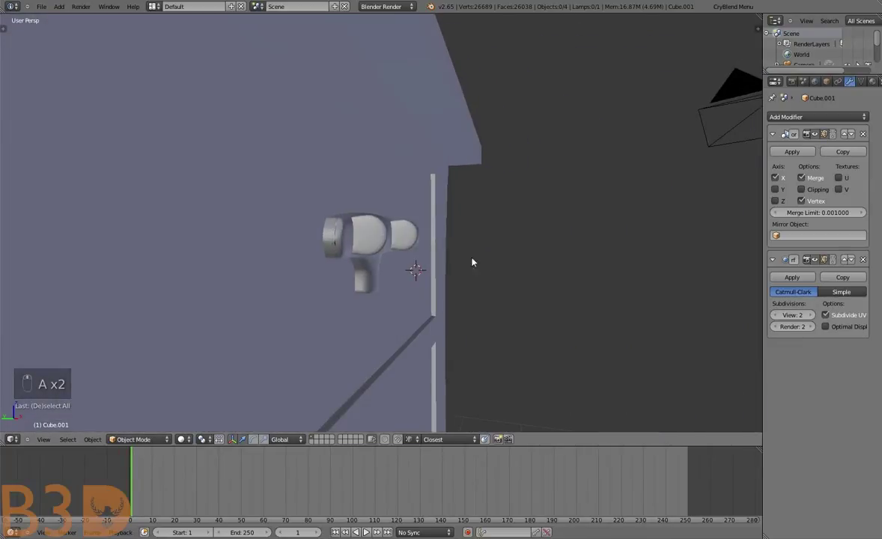
# Move selected vertex loops to round out the handle's profile
pyautogui.press('Tab')
pyautogui.press('a')
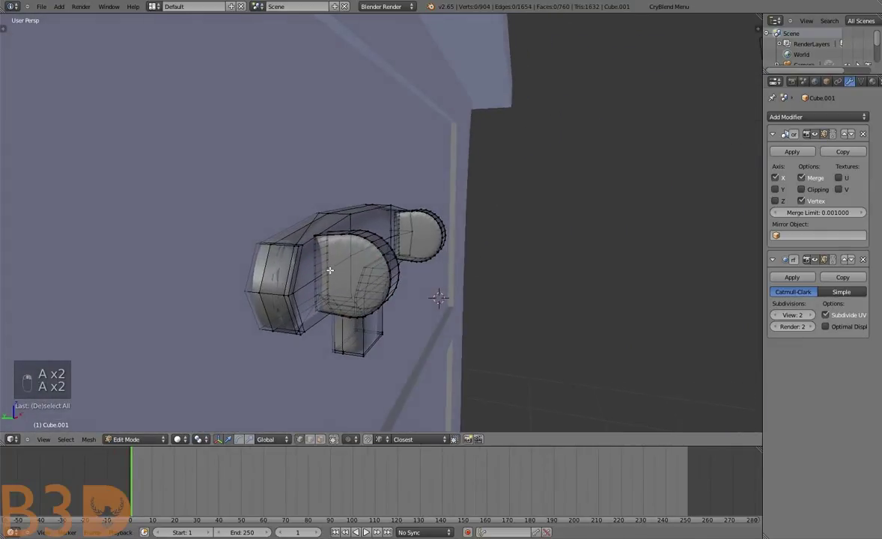
pyautogui.press('a')
pyautogui.press('a')
pyautogui.press('a')
pyautogui.press('g')
pyautogui.press('a')
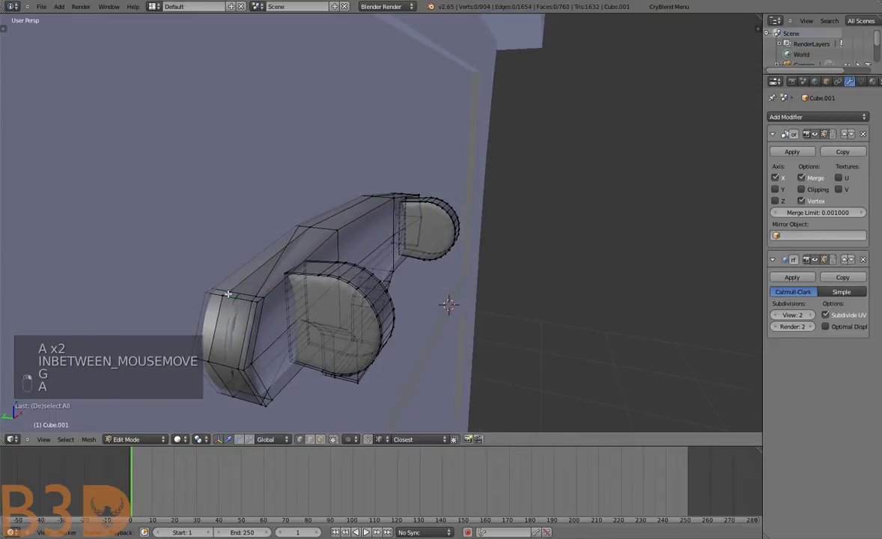
pyautogui.press('a')
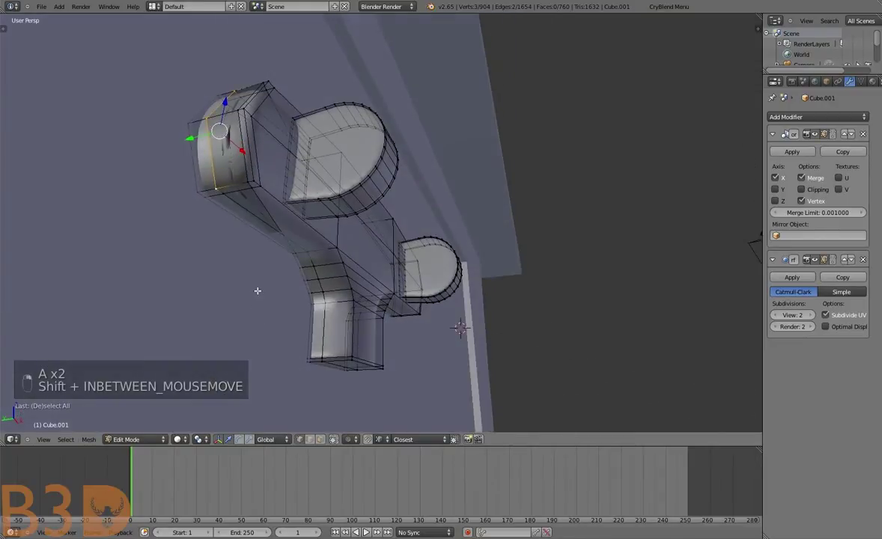
pyautogui.press('g')
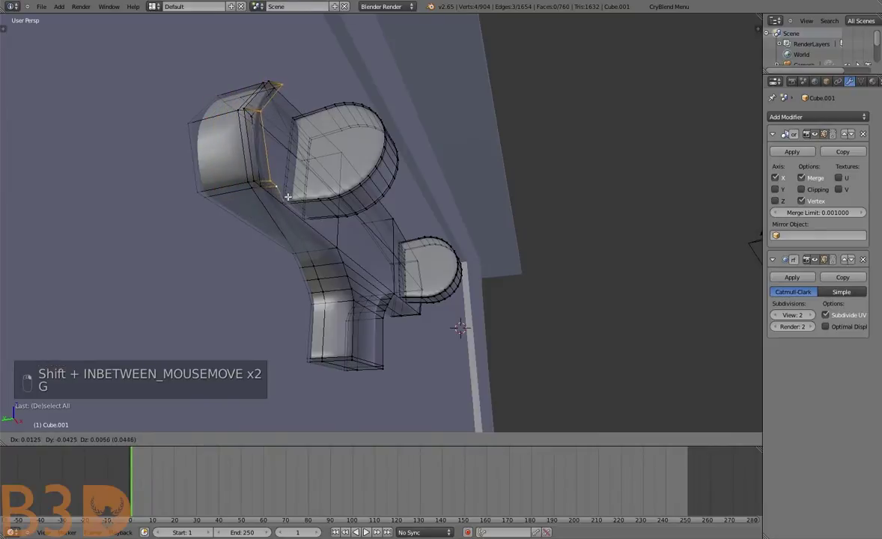
pyautogui.press('shift+g')
pyautogui.press('g')
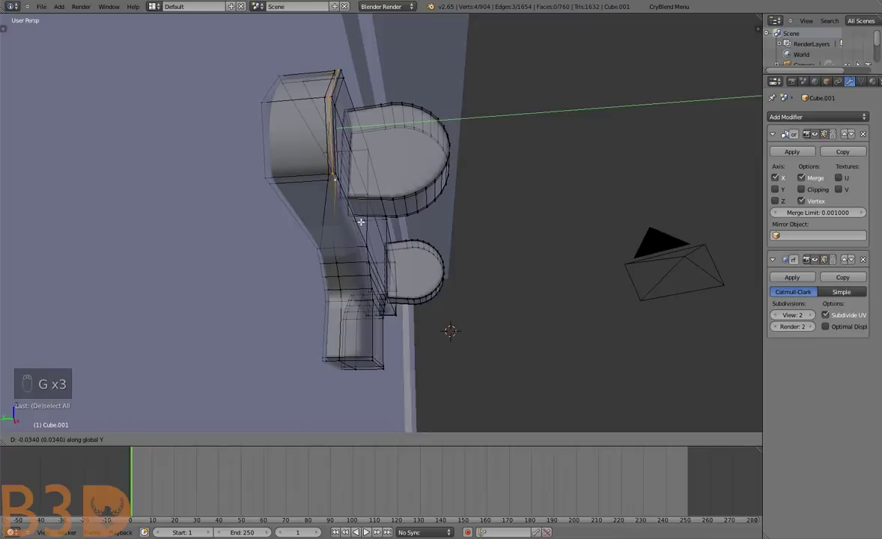
# Scale the handle's end vertices to finish the rounded profile
pyautogui.press('a')
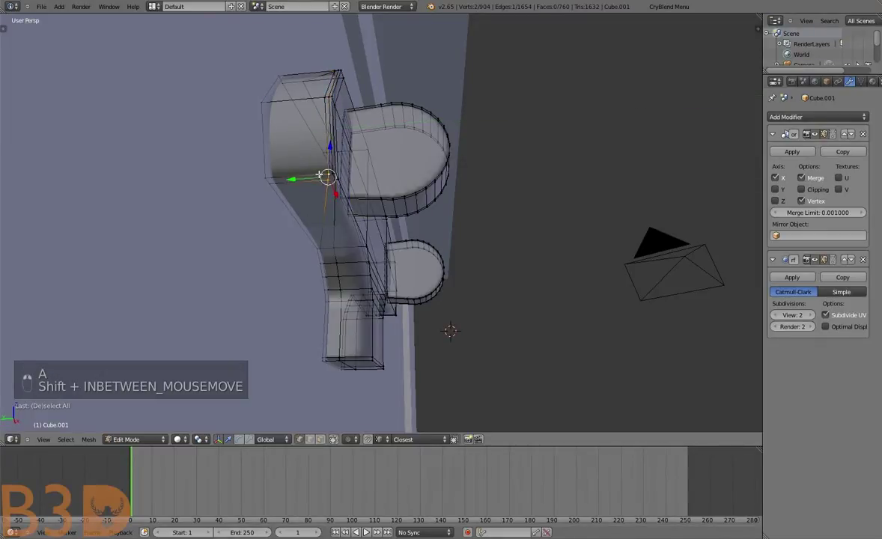
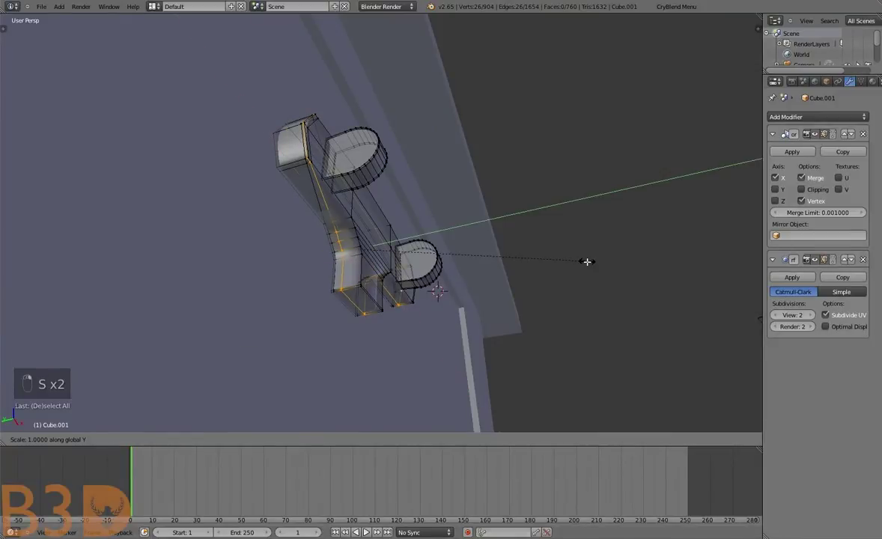
pyautogui.press('a')
pyautogui.press('a')
pyautogui.press('s')
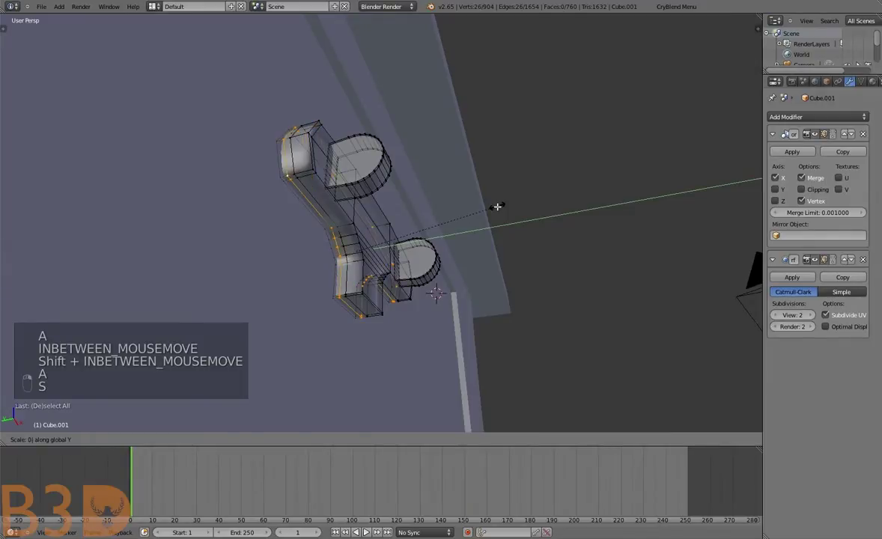
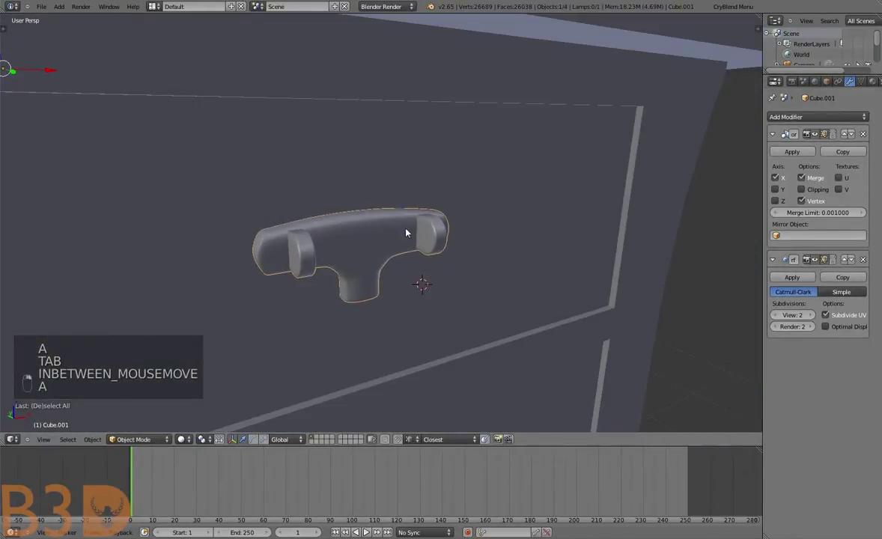
# Delete the extra handle copies in Edit Mode, leaving one pull on the top drawer
pyautogui.press('Tab')
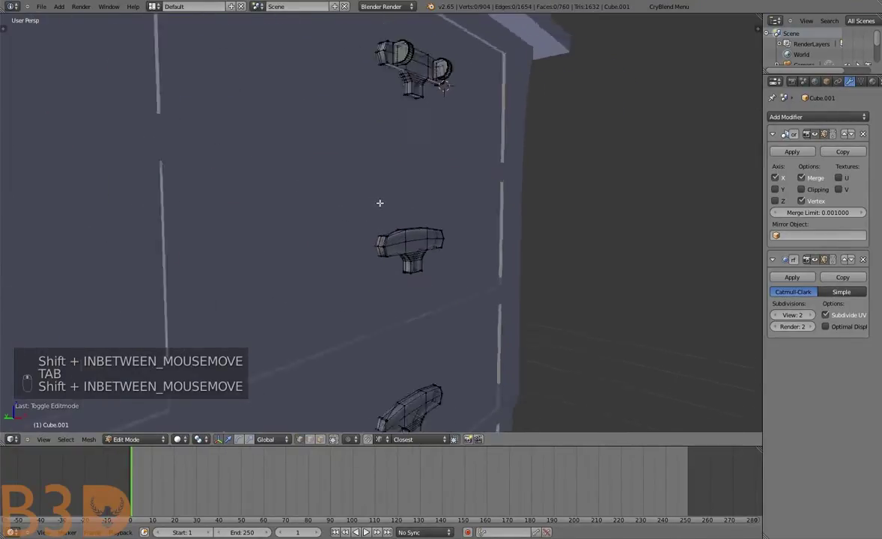
pyautogui.press('b')
pyautogui.press('Delete')
pyautogui.press('Tab')
pyautogui.press('Tab')
pyautogui.press('ctrl+z')
pyautogui.press('Delete')
pyautogui.press('ctrl+z')
pyautogui.press('Tab')
pyautogui.press('Tab')
pyautogui.press('a')
pyautogui.press('a')
pyautogui.press('b')
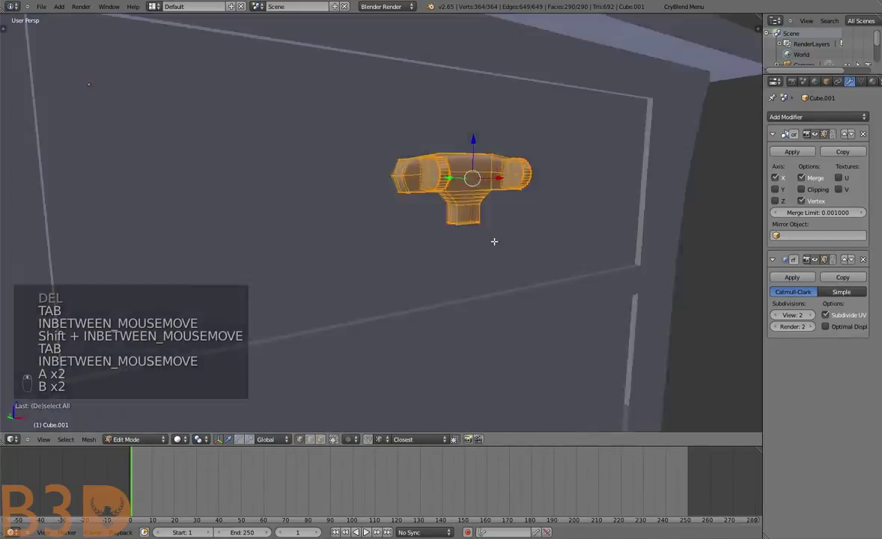
# View the handle in Front Ortho wireframe over the reference photo to check alignment
pyautogui.press('Tab')
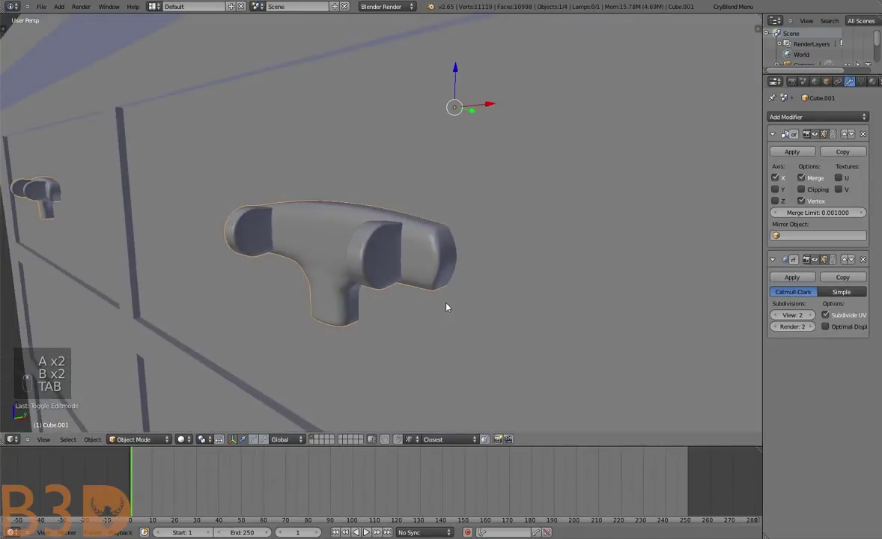
pyautogui.press('a')
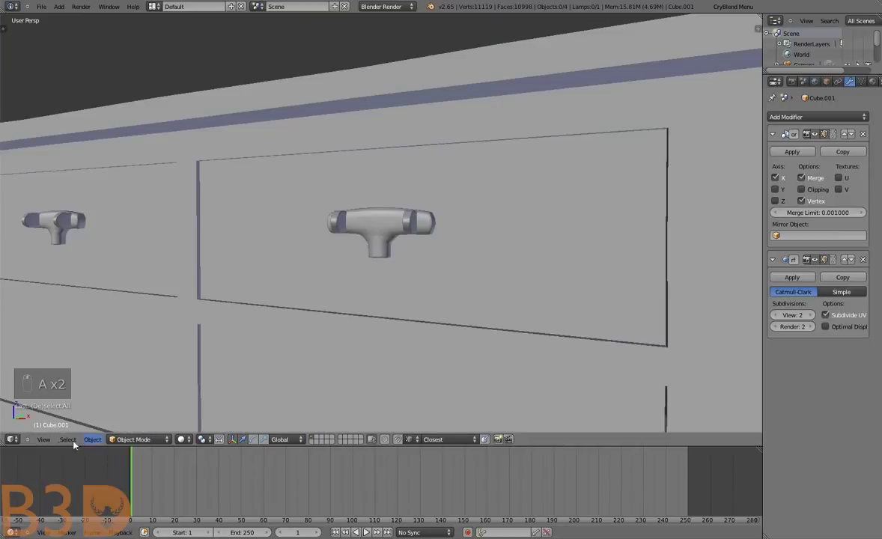
pyautogui.moveTo(50, 443); pyautogui.dragTo(61, 387)
pyautogui.click(60, 381)
pyautogui.press('a')
pyautogui.press('KP_5')
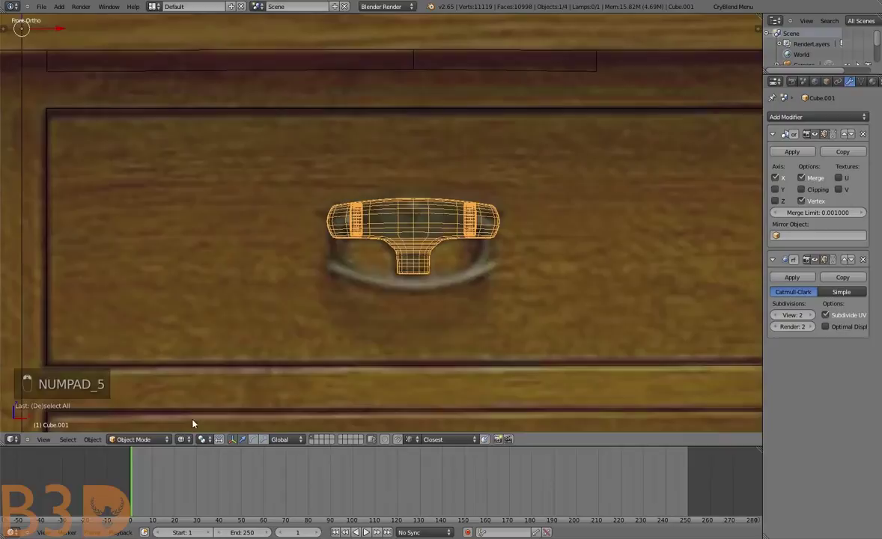
# Duplicate the handle mesh twice, placing copies on the middle and next drawer
pyautogui.press('Tab')
pyautogui.press('a')
pyautogui.press('b')
pyautogui.press('shift+d')
pyautogui.press('g')
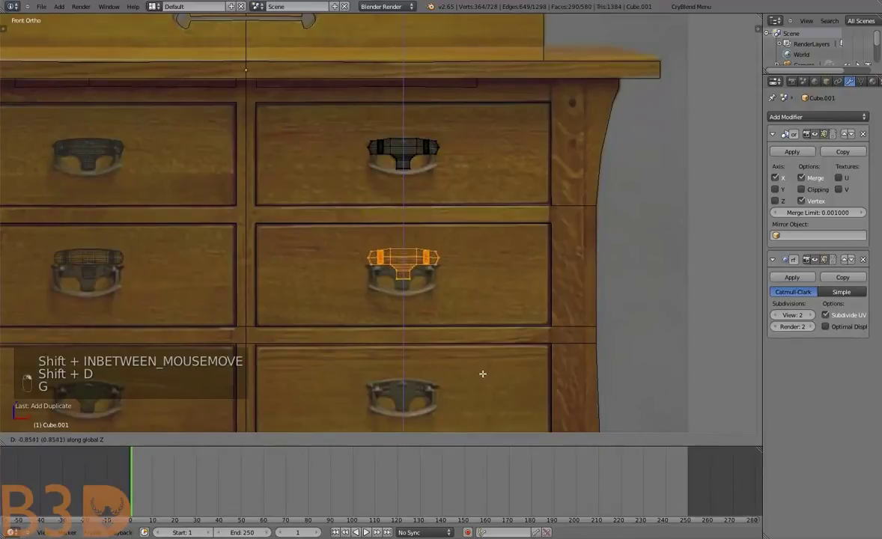
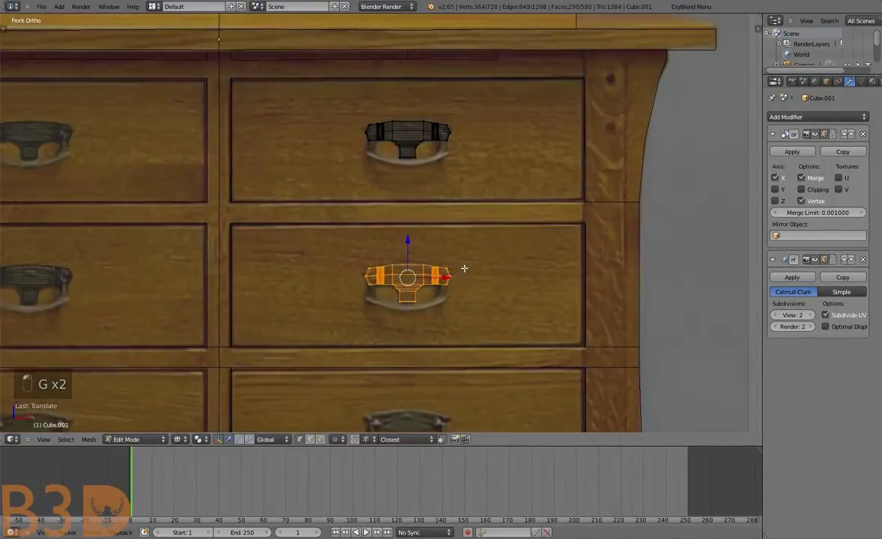
pyautogui.press('shift+d')
pyautogui.press('g')
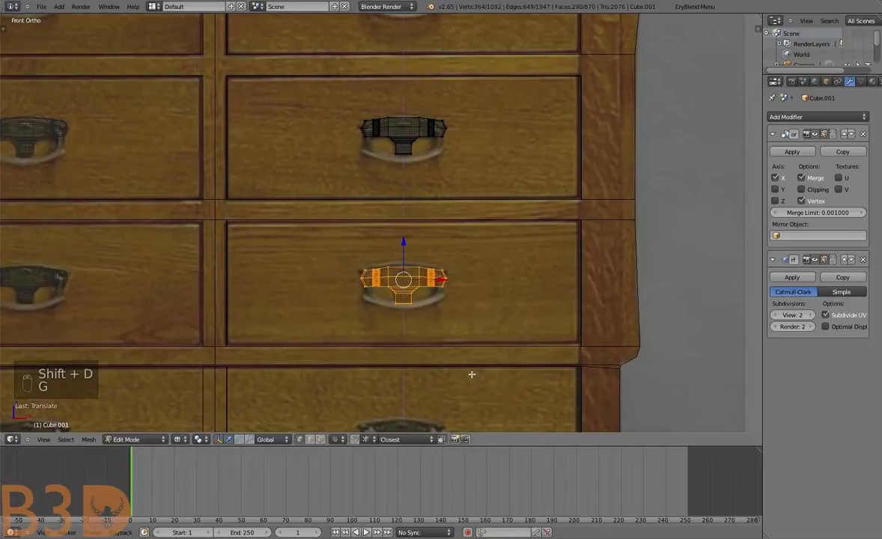
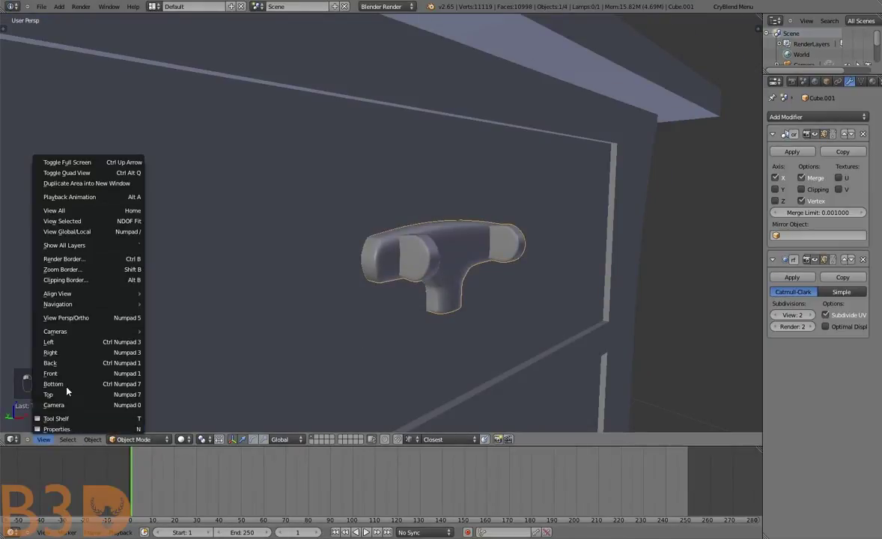
# Add a new cube beneath the drawer pull and shrink it to a small block
pyautogui.click(66, 378)
pyautogui.press('KP_5')
pyautogui.moveTo(365, 315); pyautogui.dragTo(377, 317)
pyautogui.press('shift+a')
pyautogui.press('g')
pyautogui.moveTo(476, 325); pyautogui.dragTo(423, 323)
pyautogui.press('g')
pyautogui.middleClick(425, 351)
pyautogui.press('s')
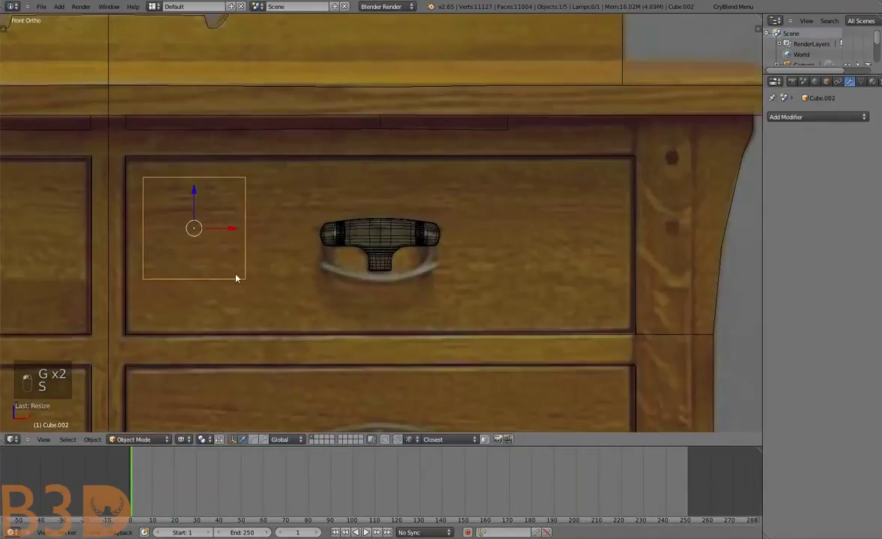
pyautogui.press('g')
pyautogui.press('g')
pyautogui.press('s')
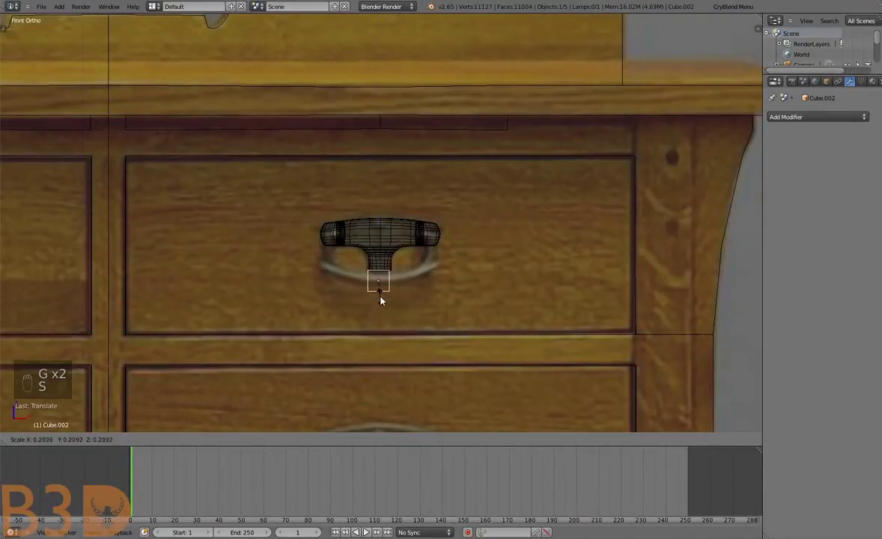
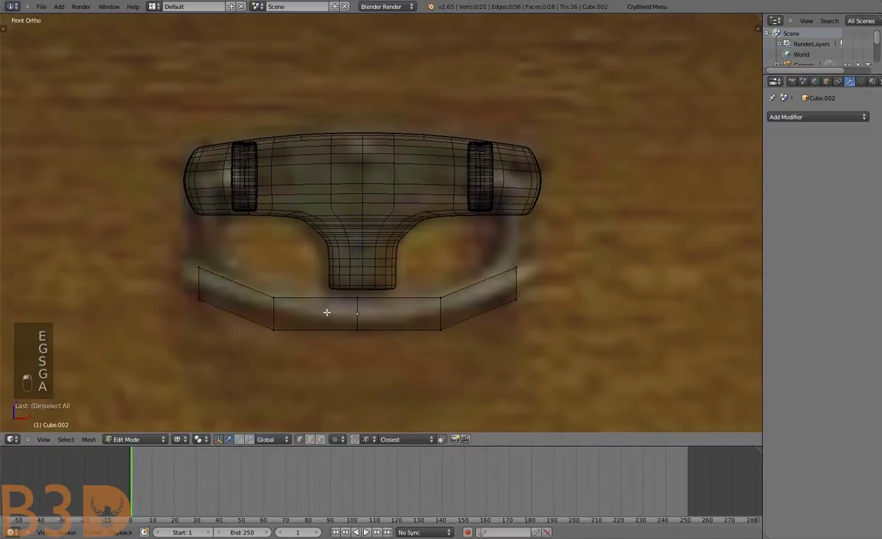
# Shape the block into the flat bottom bar of the bail ring
pyautogui.press('b')
pyautogui.press('g')
pyautogui.press('ctrl+z')
pyautogui.press('ctrl+z')
pyautogui.press('a')
pyautogui.press('b')
pyautogui.press('b')
pyautogui.press('s')
pyautogui.press('s')
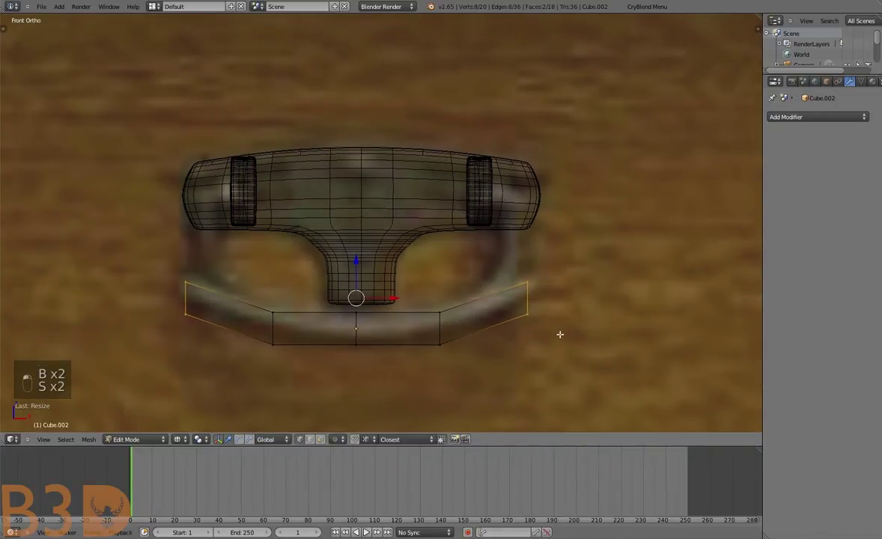
# Extend the bar toward the ring's curved side and add a loop cut across it
pyautogui.press('g')
pyautogui.press('r')
pyautogui.press('a')
pyautogui.press('b')
pyautogui.press('r')
pyautogui.press('b')
pyautogui.press('a')
pyautogui.press('ctrl+r')
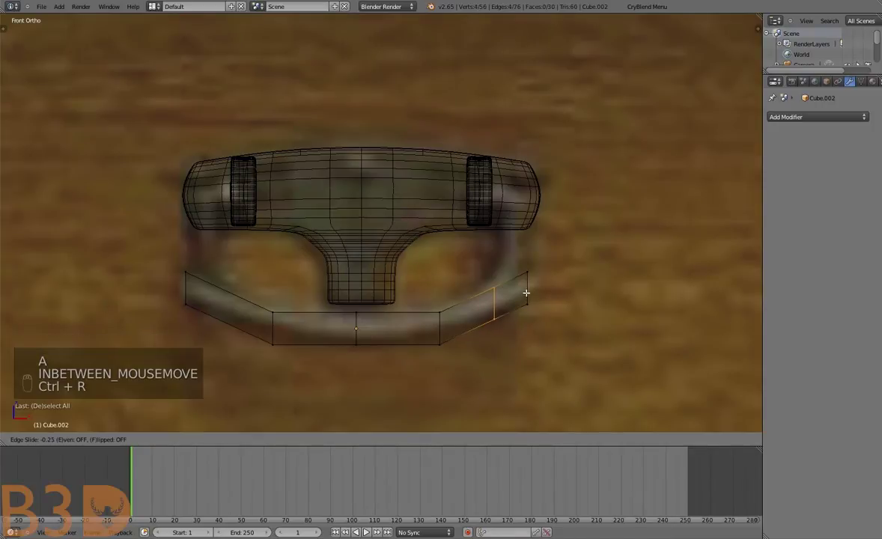
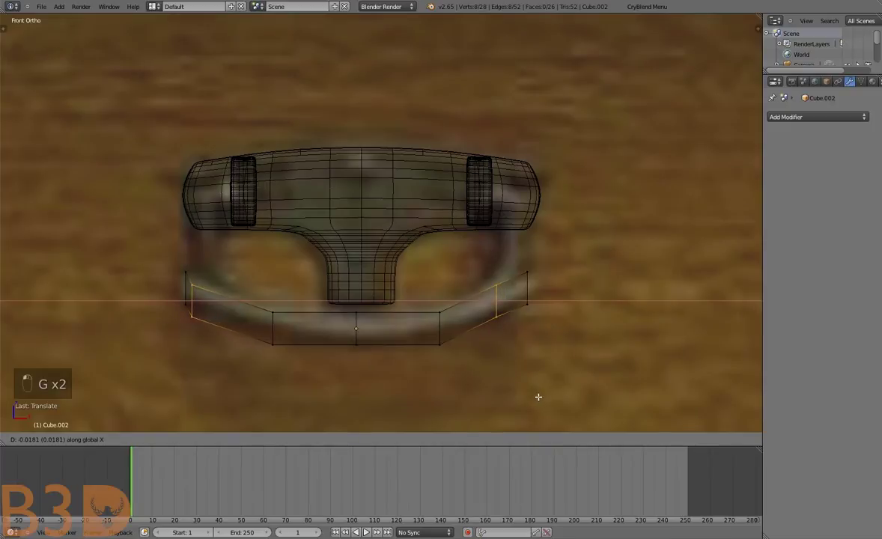
# Bend the new ring segment so it follows the curve in the reference photo
pyautogui.press('s')
pyautogui.press('g')
pyautogui.press('a')
pyautogui.press('b')
pyautogui.press('b')
pyautogui.press('b')
pyautogui.press('b')
pyautogui.press('b')
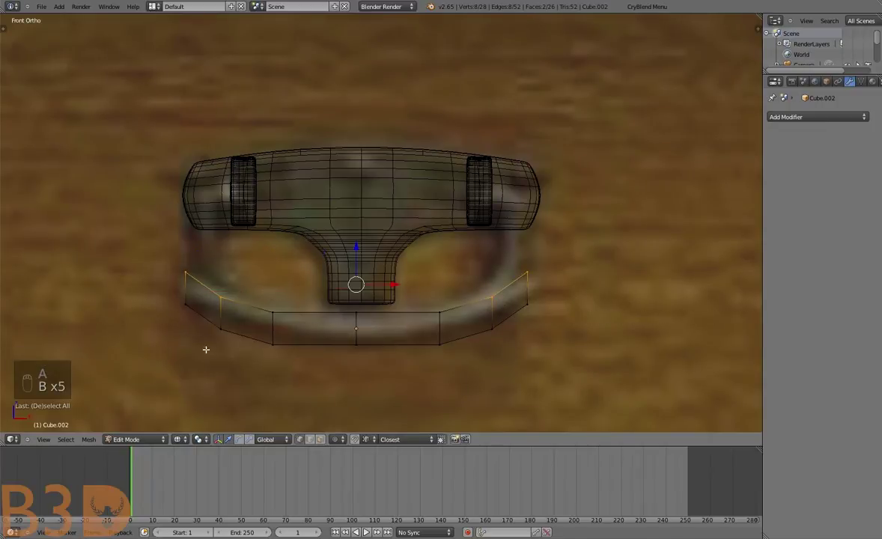
# Extrude the ring end up under the handle and align its depth with the pull from the side
pyautogui.press('e')
pyautogui.press('g')
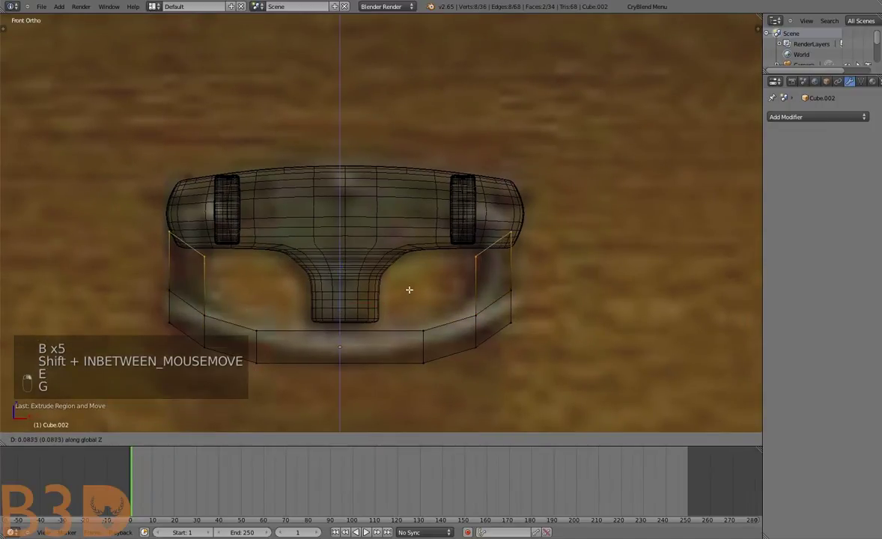
pyautogui.press('Tab')
pyautogui.press('g')
pyautogui.click(132, 284)
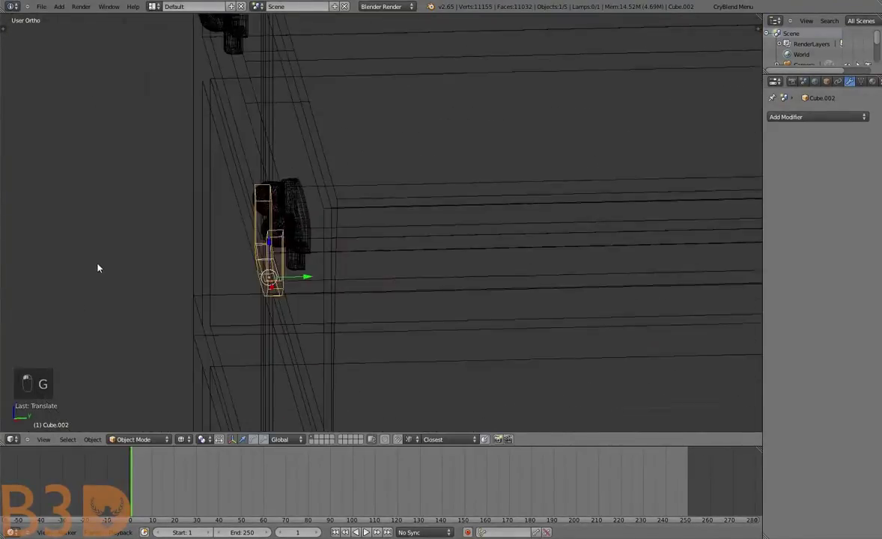
pyautogui.press('g')
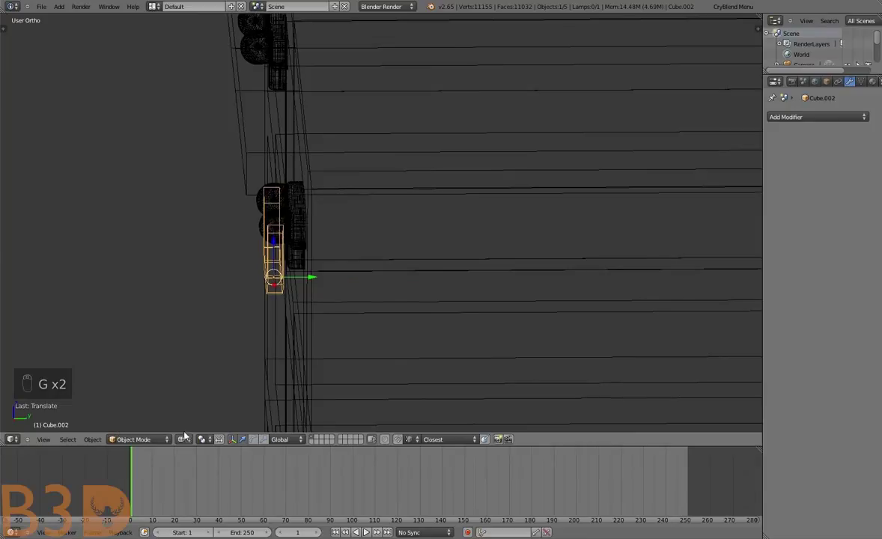
pyautogui.press('KP_5')
pyautogui.middleClick(338, 381)
pyautogui.middleClick(377, 380)
pyautogui.press('Tab')
# Smooth the bail with a Subdivision Surface modifier and return to the front view
pyautogui.press('ctrl+2')
pyautogui.press('Tab')
pyautogui.press('Tab')
pyautogui.press('Tab')
pyautogui.press('t')
pyautogui.press('t')
pyautogui.press('Tab')
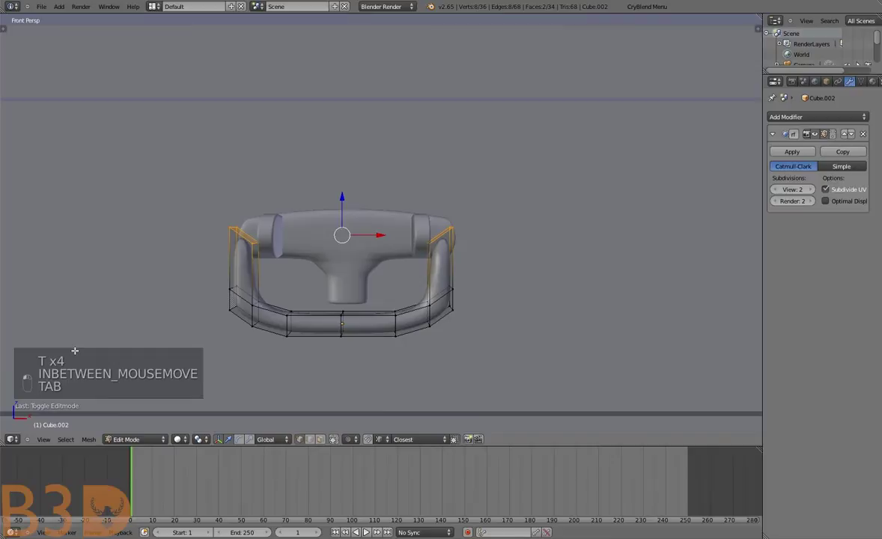
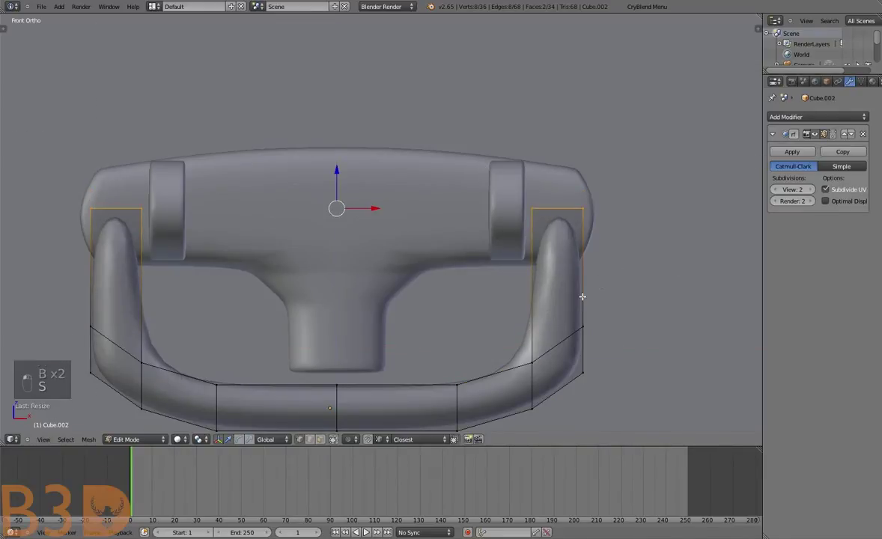
# Narrow the tops of the bail's side posts, discarding a misjudged upward extension
pyautogui.press('g')
pyautogui.press('s')
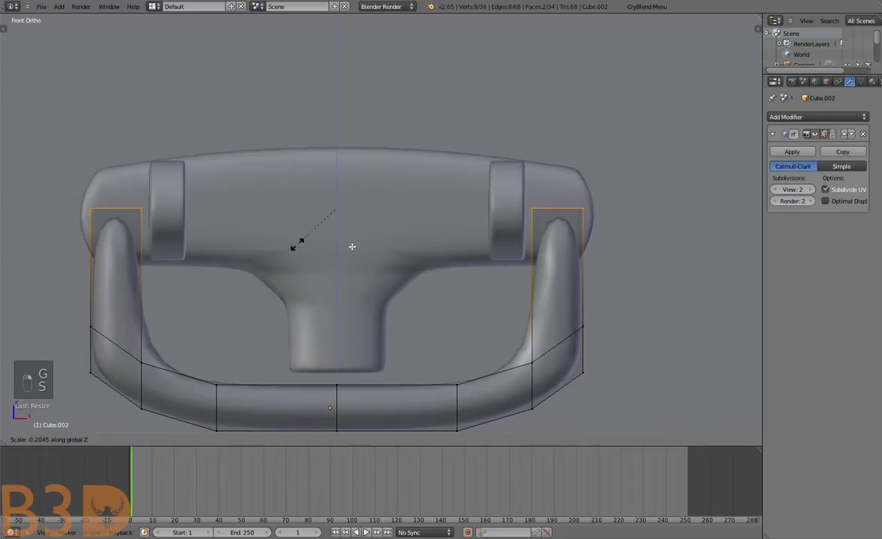
pyautogui.press('a')
pyautogui.press('ctrl+r')
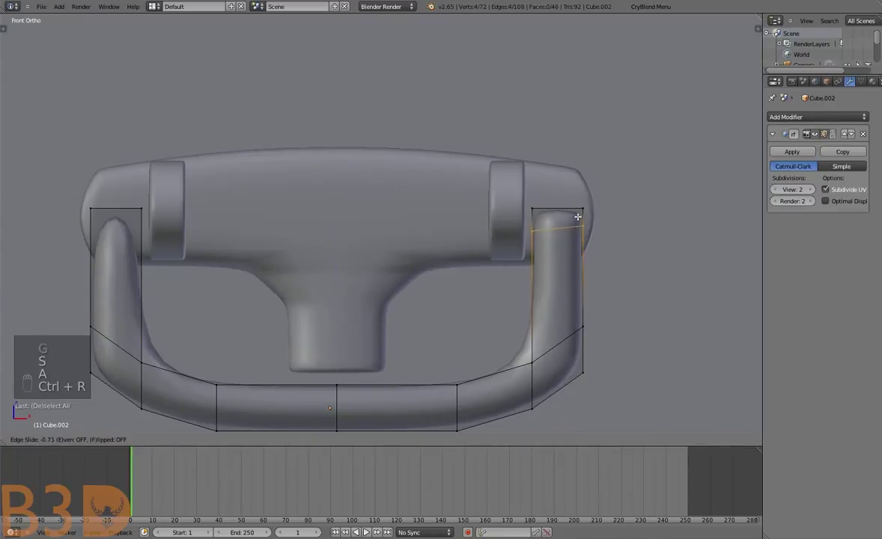
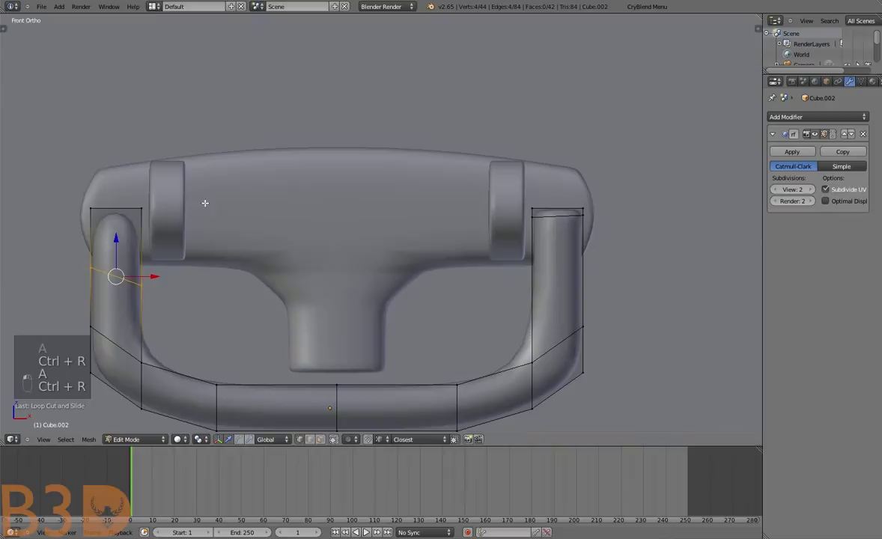
pyautogui.press('ctrl+z')
pyautogui.press('ctrl+z')
pyautogui.press('ctrl+z')
pyautogui.press('a')
pyautogui.press('a')
pyautogui.press('b')
pyautogui.press('g')
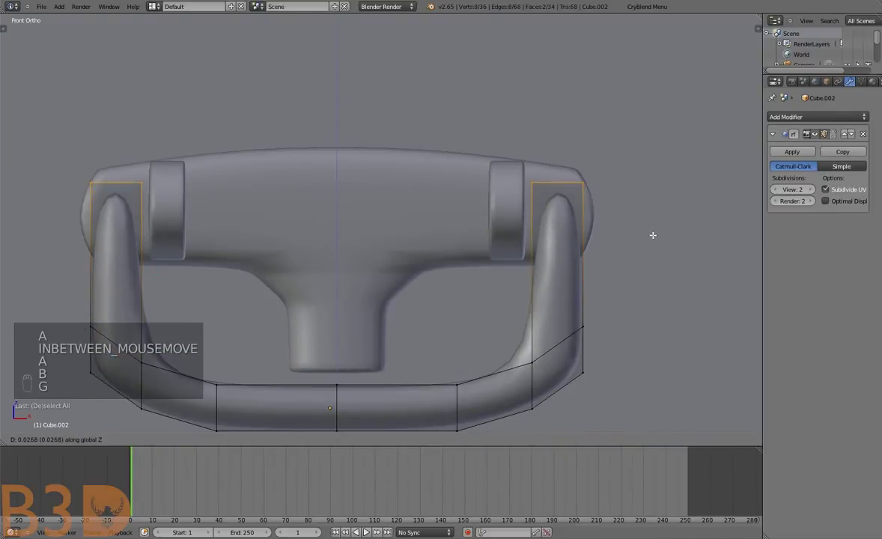
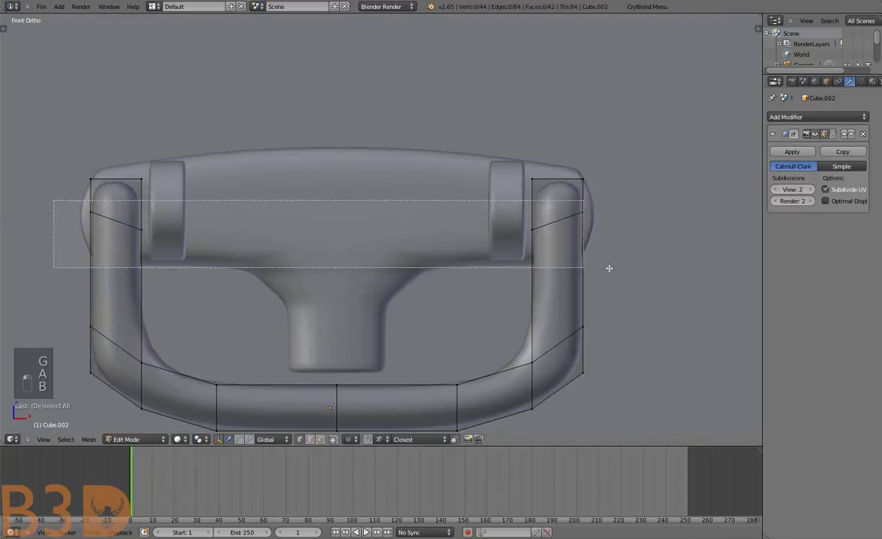
# Cut across both posts and move the side arm's vertices up into the right pivot collar
pyautogui.press('s')
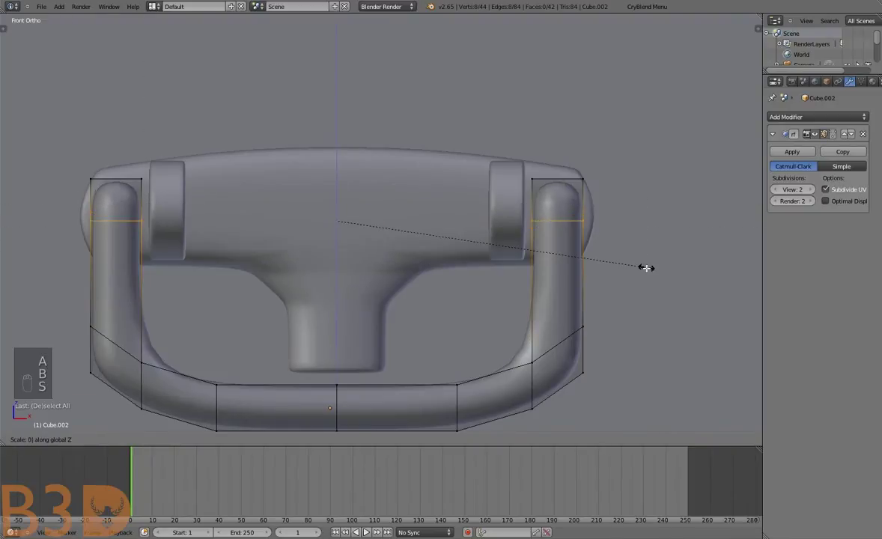
pyautogui.press('a')
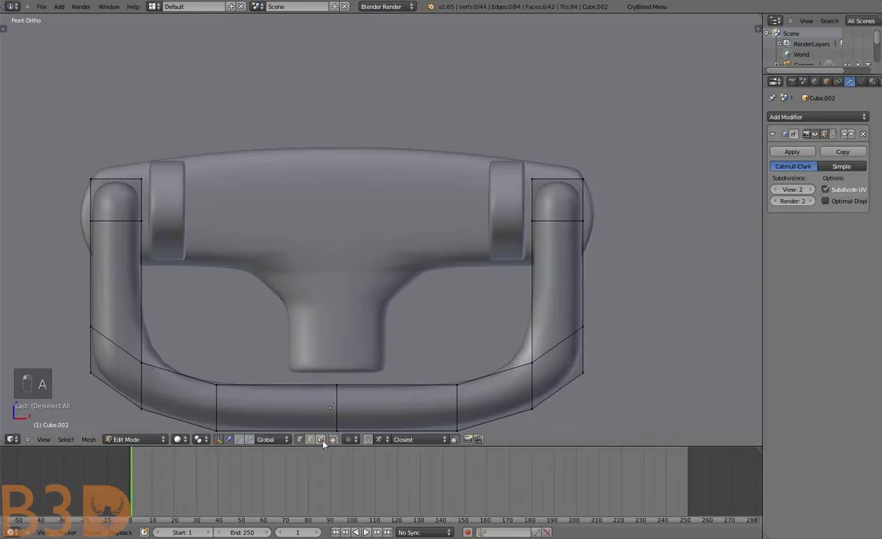
pyautogui.press('e')
pyautogui.press('s')
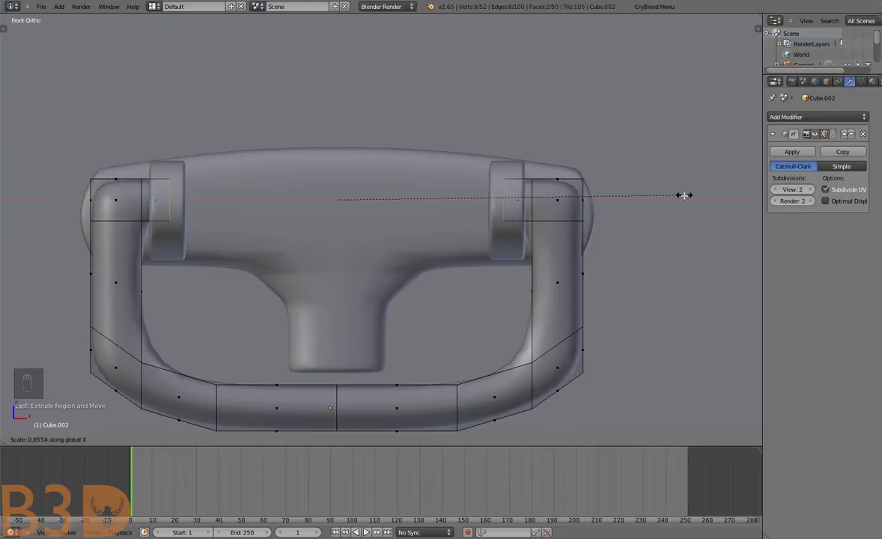
pyautogui.press('Tab')
pyautogui.press('a')
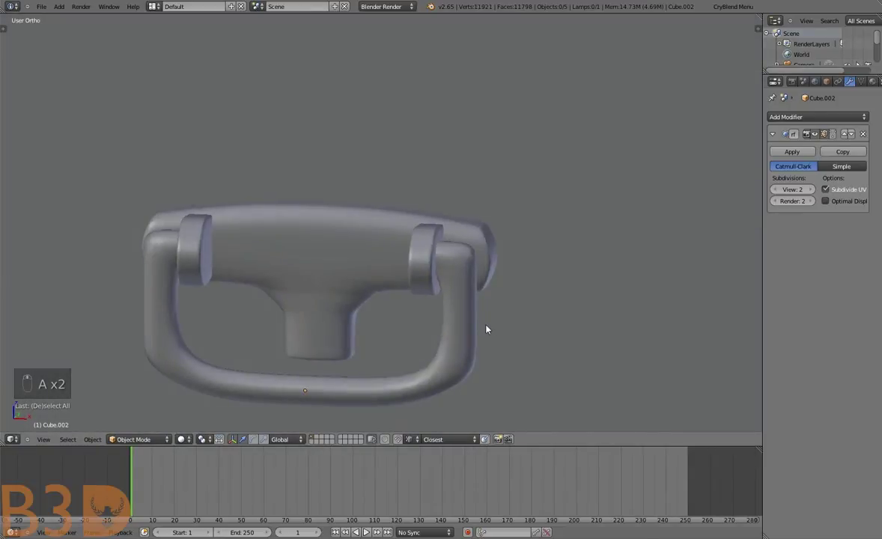
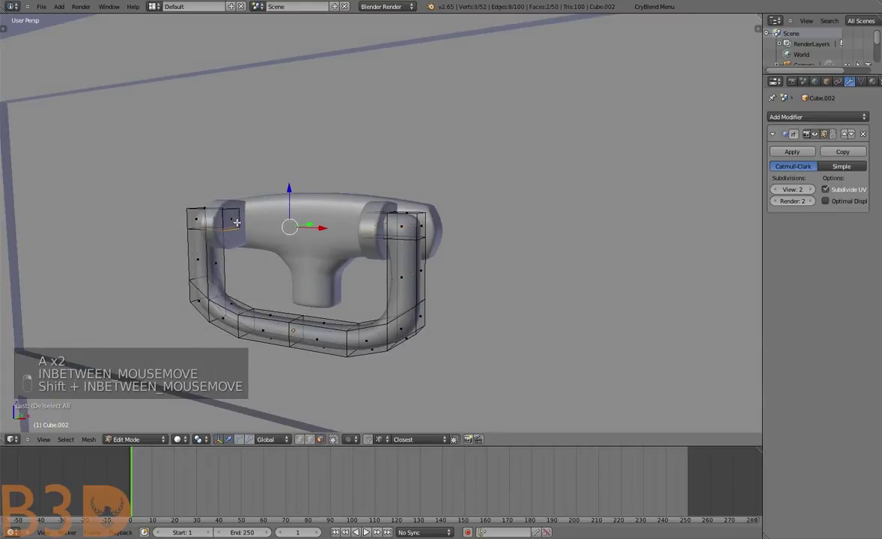
# Slide the bail along one axis into place on the drawer front
pyautogui.press('shift+s')
pyautogui.press('Tab')
pyautogui.press('ctrl+shift+alt+c')
pyautogui.press('r')
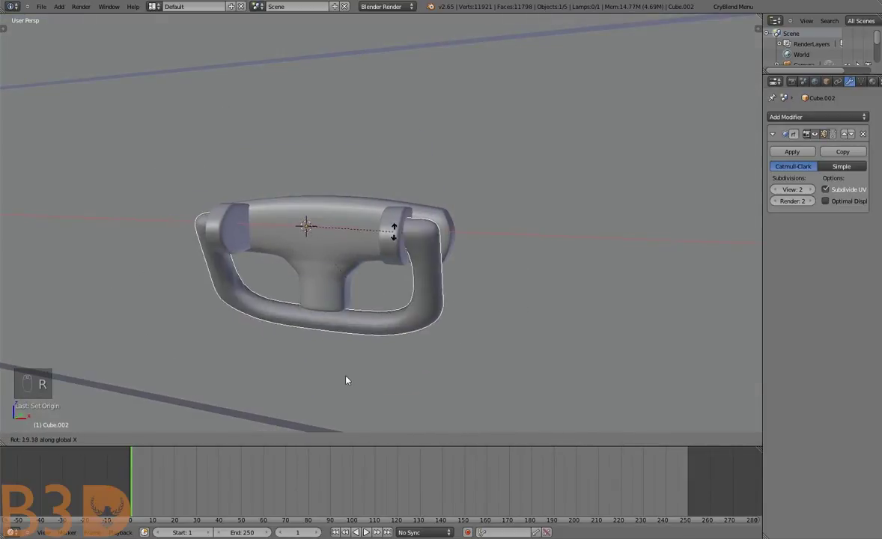
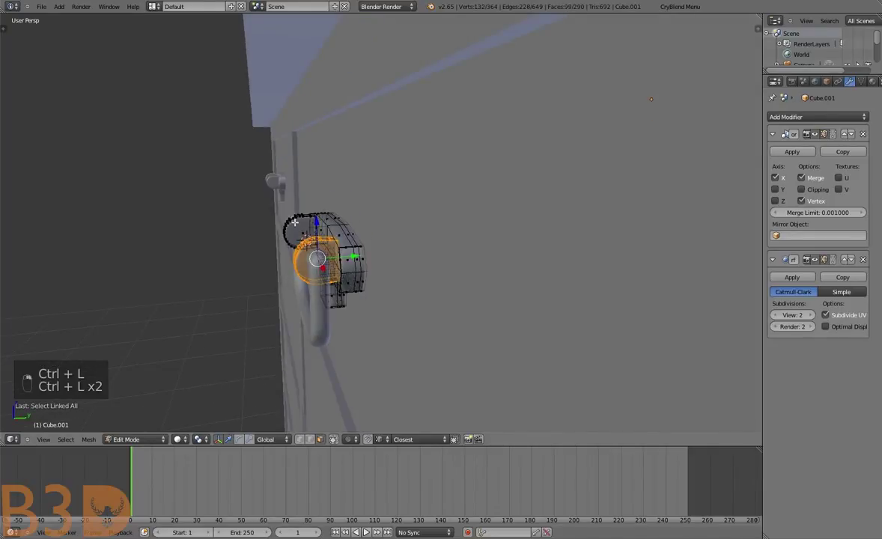
# Move the backplate's linked parts so the pull fits the bail, then leave edit mode
pyautogui.press('ctrl+l')
pyautogui.press('s')
pyautogui.press('s')
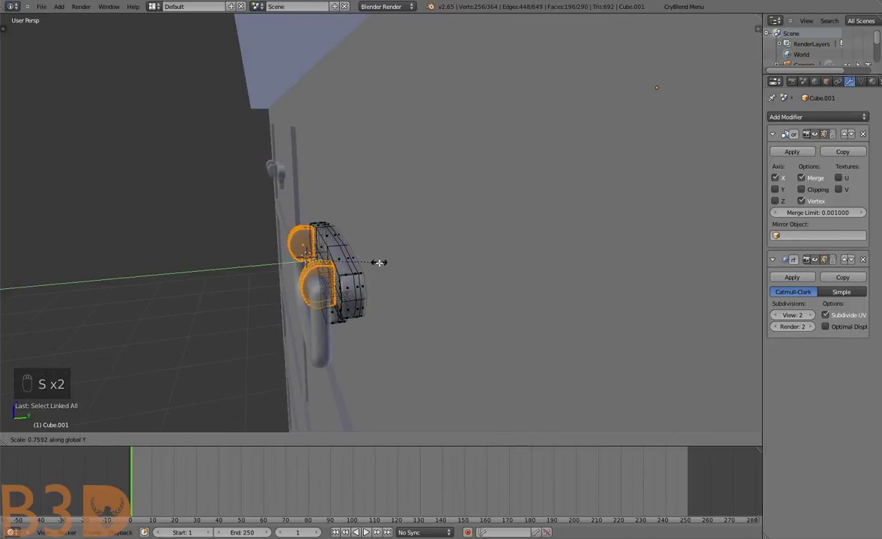
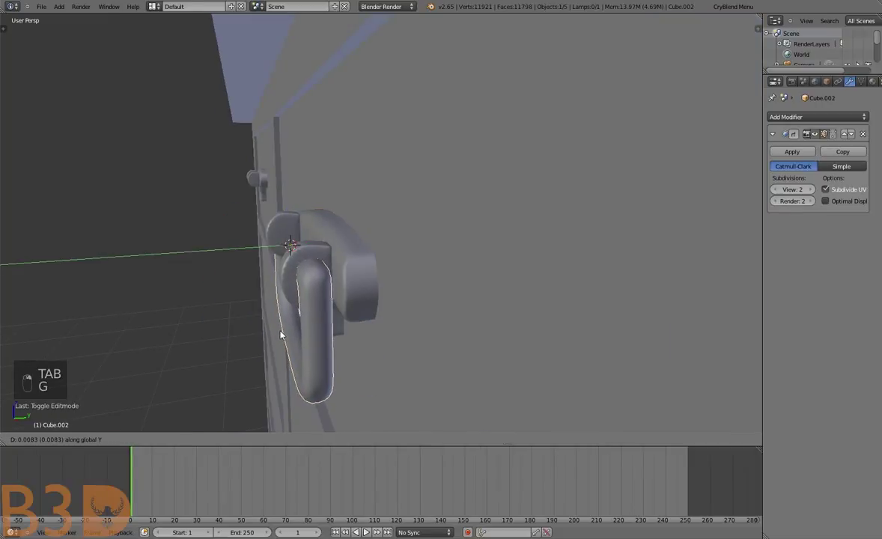
pyautogui.press('g')
pyautogui.press('a')
pyautogui.press('Tab')
pyautogui.press('a')
pyautogui.press('ctrl+r')
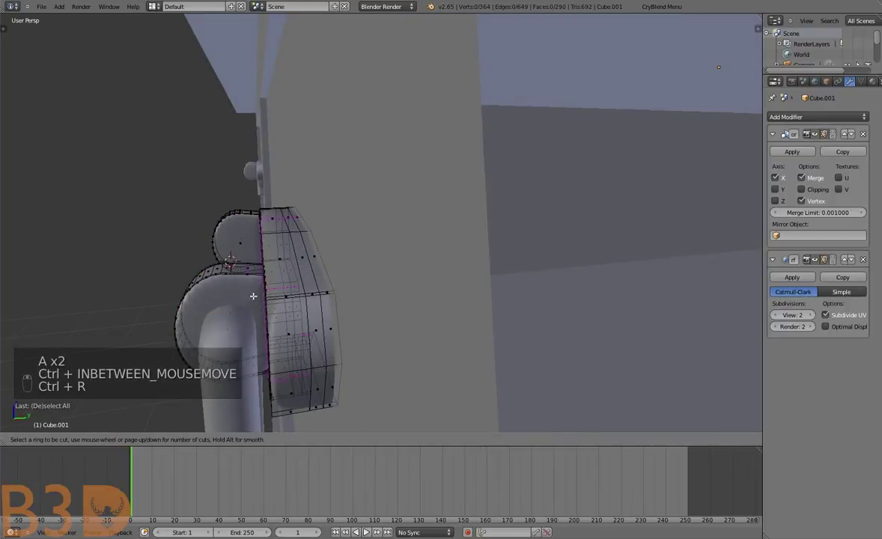
pyautogui.press('Tab')
pyautogui.press('a')
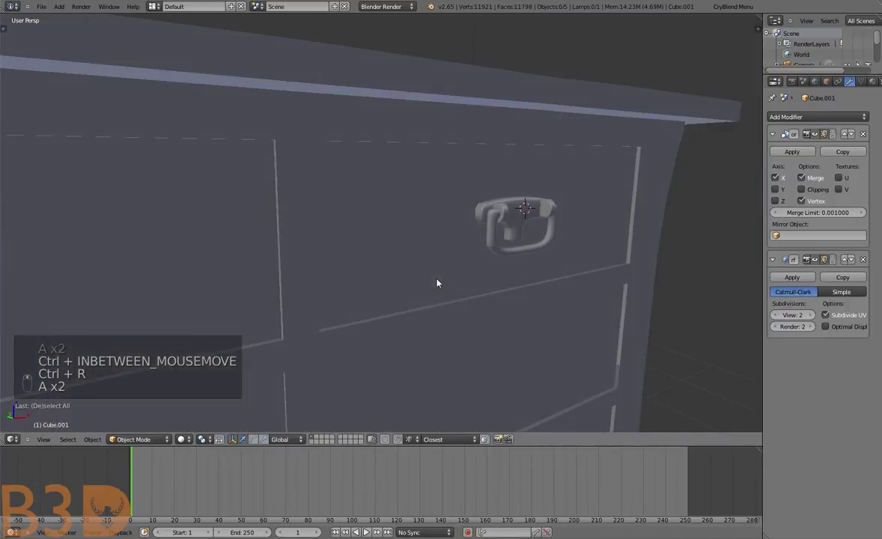
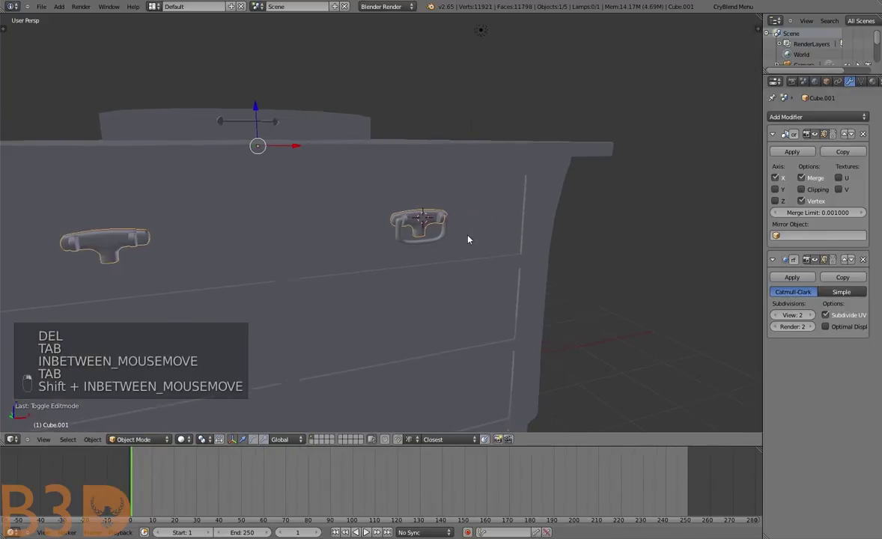
# Tweak the bail's vertices while inspecting the handle from several angles
pyautogui.press('a')
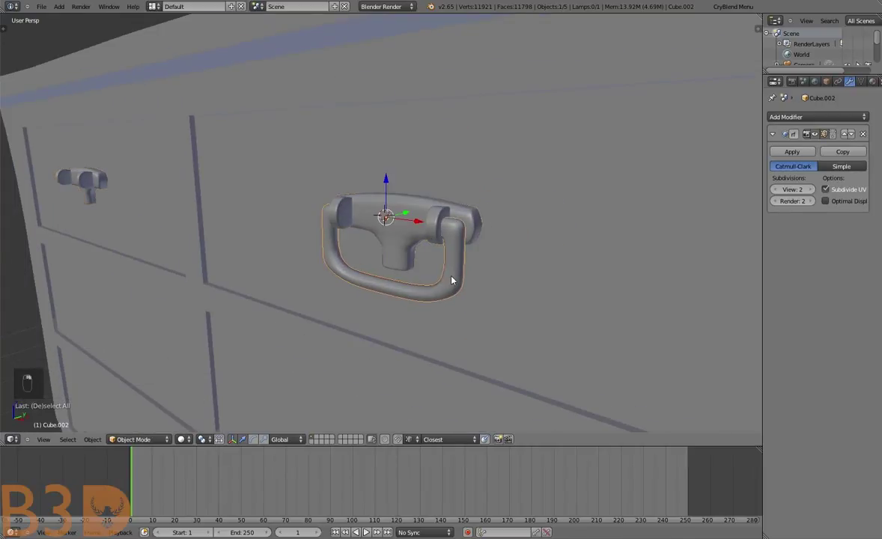
pyautogui.press('g')
pyautogui.moveTo(405, 269); pyautogui.dragTo(489, 257)
pyautogui.press('g')
pyautogui.press('Tab')
pyautogui.press('a')
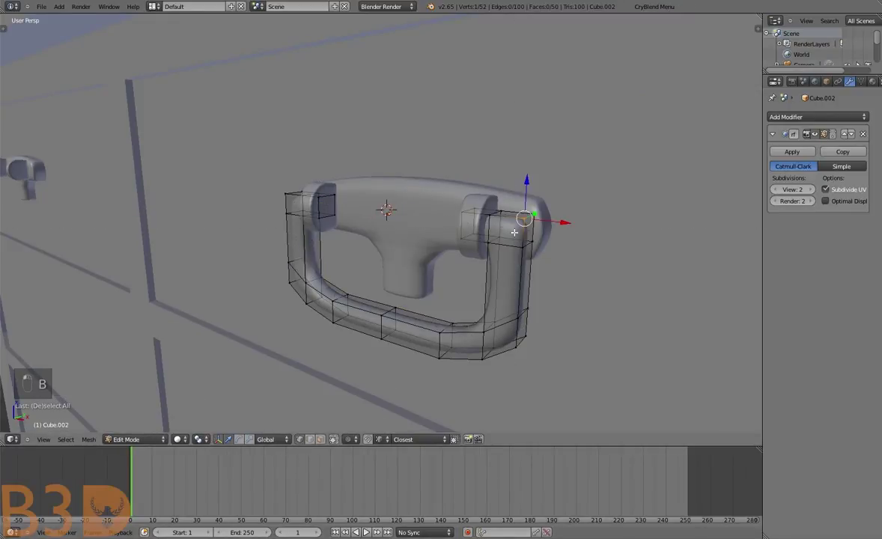
pyautogui.press('b')
pyautogui.press('Tab')
pyautogui.moveTo(560, 255); pyautogui.dragTo(377, 281)
# Adjust the handle vertices further, undoing misplaced moves, and view it head-on
pyautogui.press('ctrl+j')
pyautogui.press('g')
pyautogui.press('Tab')
pyautogui.press('g')
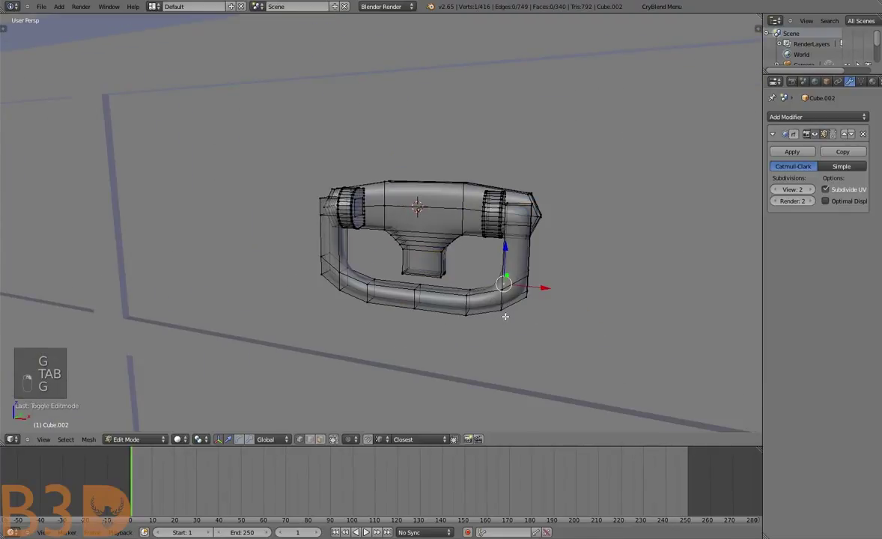
pyautogui.press('Tab')
pyautogui.press('Tab')
pyautogui.press('ctrl+z')
pyautogui.press('ctrl+z')
pyautogui.press('ctrl+shift+z')
pyautogui.press('Tab')
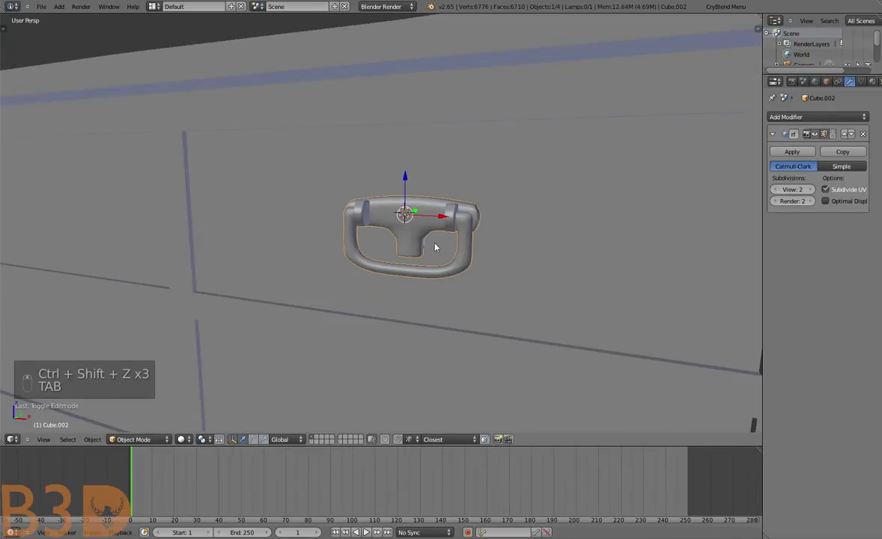
pyautogui.moveTo(489, 261); pyautogui.dragTo(397, 223)
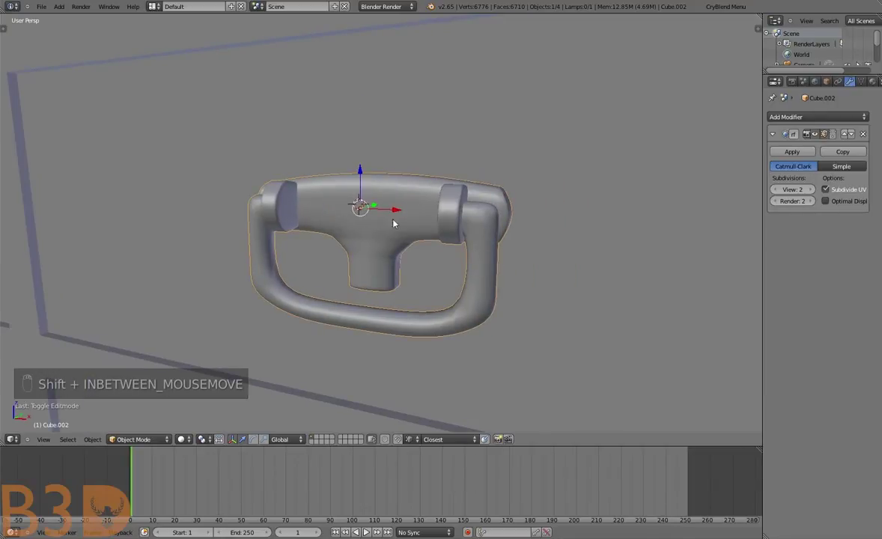
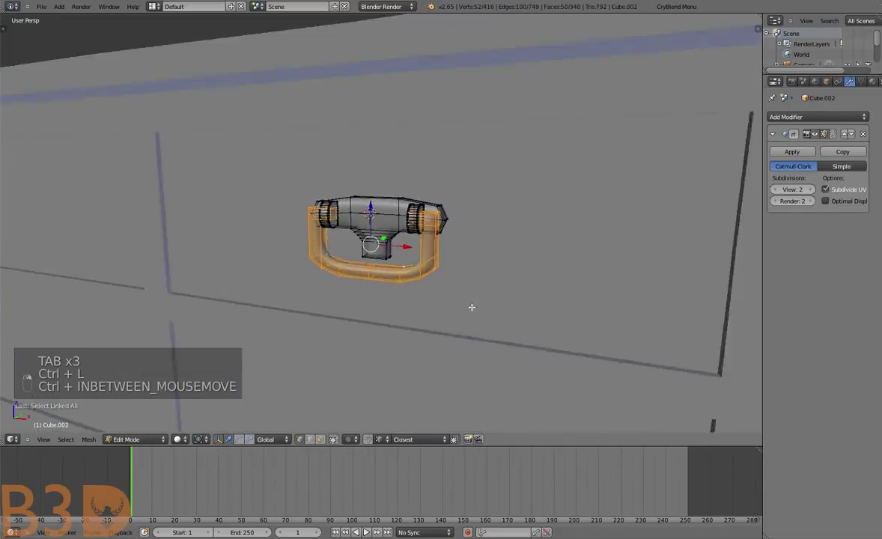
# Separate the bail loop and join it into the mirrored pull Cube.001 for both top drawers
pyautogui.press('Tab')
pyautogui.press('ctrl+z')
pyautogui.press('ctrl+z')
pyautogui.press('ctrl+z')
pyautogui.press('ctrl+z')
pyautogui.press('ctrl+z')
pyautogui.press('a')
pyautogui.moveTo(397, 265); pyautogui.dragTo(377, 339)
pyautogui.press('g')
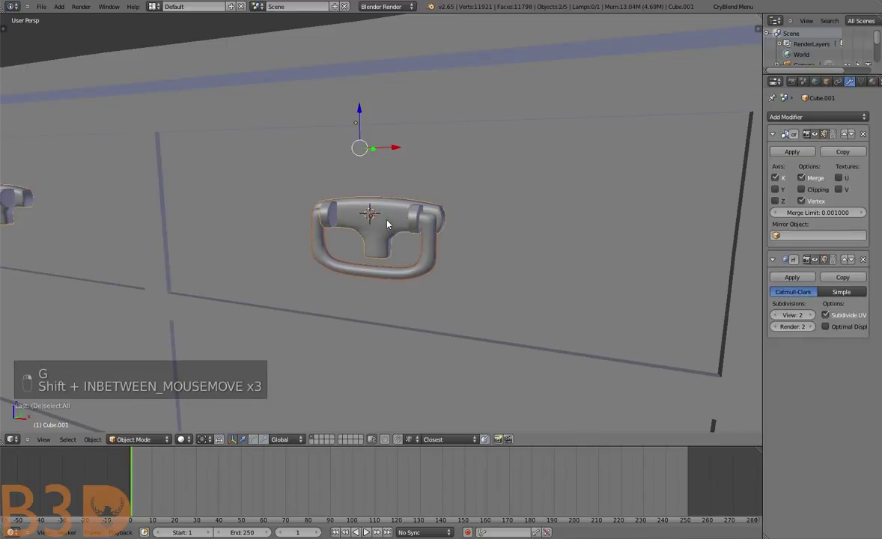
pyautogui.press('ctrl+j')
pyautogui.press('a')
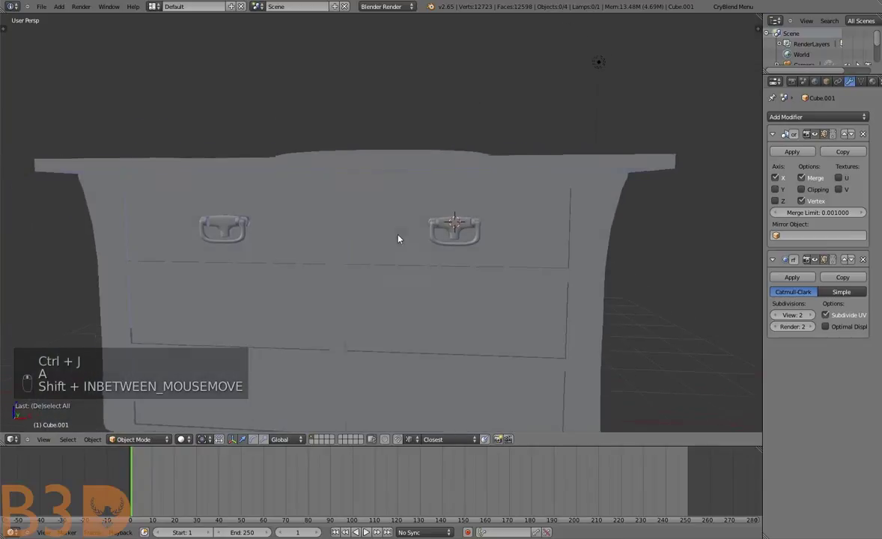
# Select the handle pair and view the chest front in Front Ortho
pyautogui.moveTo(458, 223); pyautogui.dragTo(464, 257)
pyautogui.press('a')
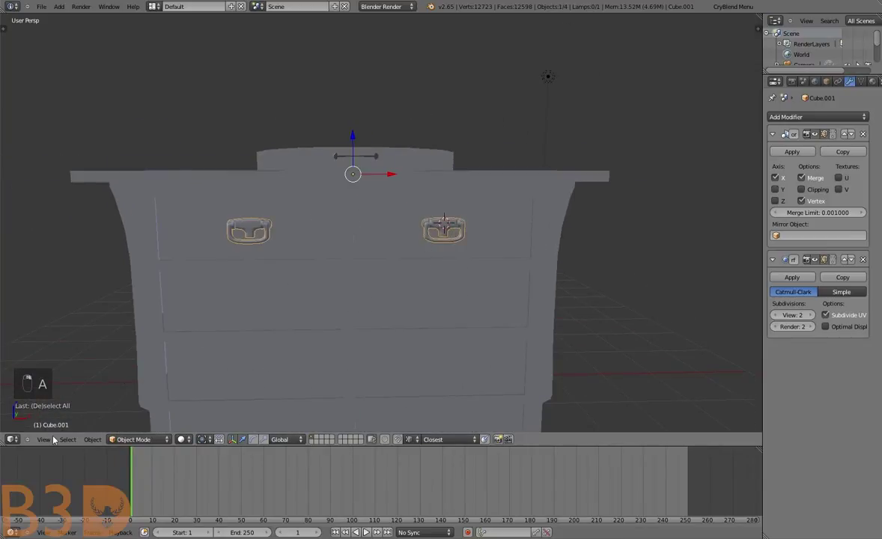
pyautogui.click(61, 382)
pyautogui.press('KP_5')
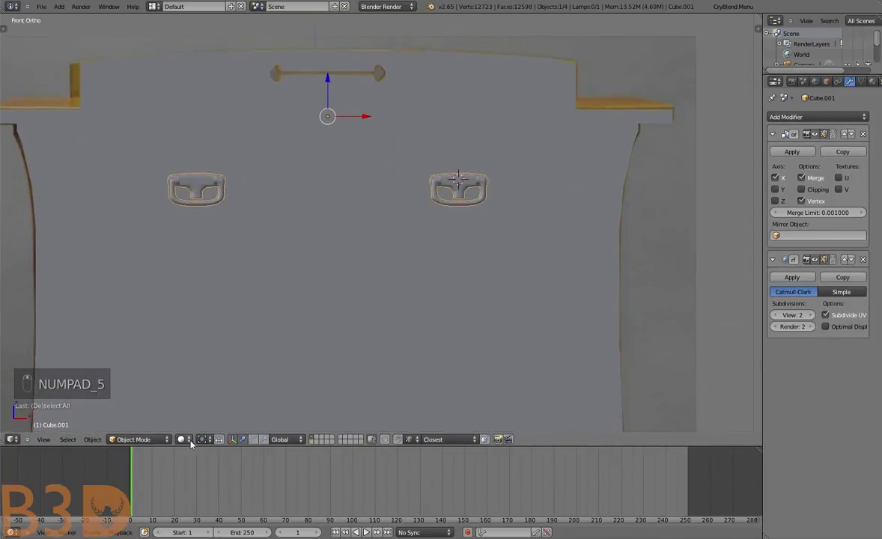
pyautogui.moveTo(287, 293); pyautogui.dragTo(287, 259)
# Duplicate the handle pair straight down onto the next two drawer rows
pyautogui.press('shift+d')
pyautogui.press('g')
pyautogui.moveTo(307, 342); pyautogui.dragTo(339, 359)
pyautogui.press('shift+d')
pyautogui.click(333, 238)
pyautogui.press('g')
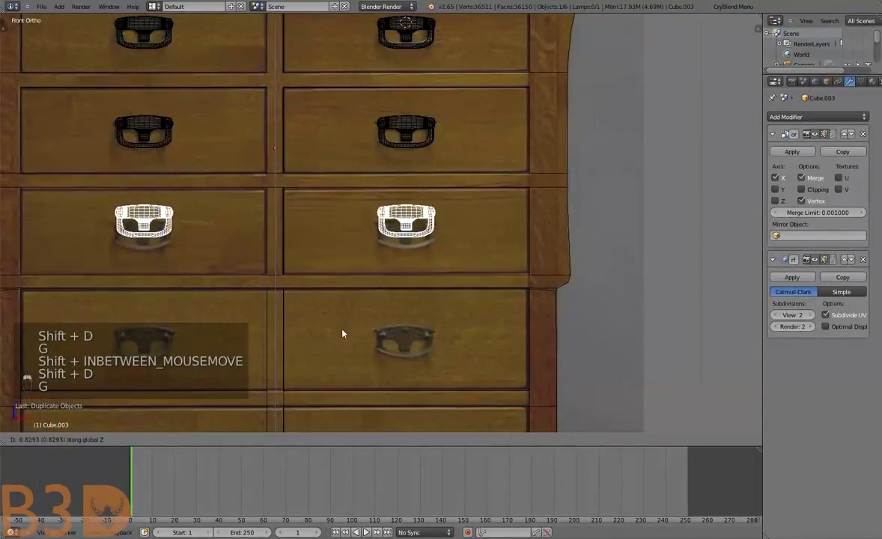
pyautogui.press('shift+d')
pyautogui.moveTo(362, 174); pyautogui.dragTo(351, 337)
pyautogui.press('g')
# Duplicate the handles again for the remaining lower drawer rows
pyautogui.press('g')
pyautogui.press('shift+d')
pyautogui.press('g')
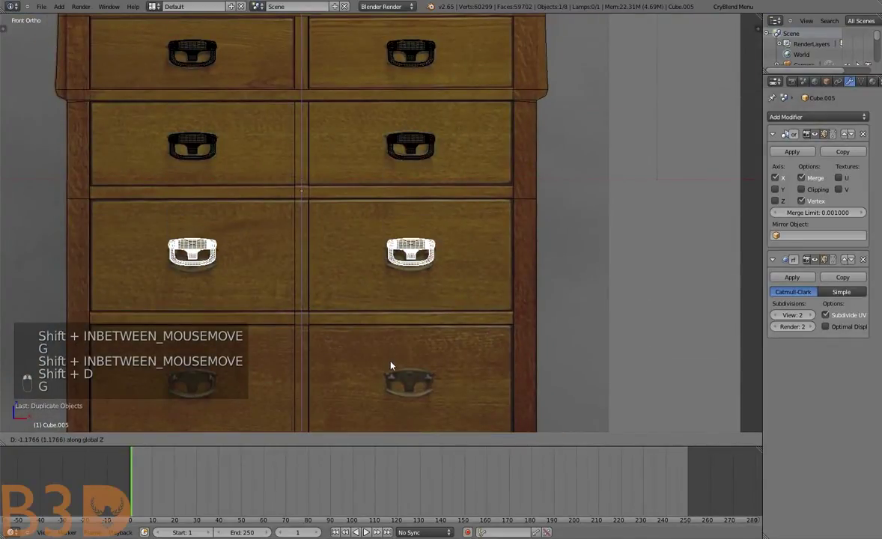
pyautogui.press('shift+d')
pyautogui.press('g')
pyautogui.press('a')
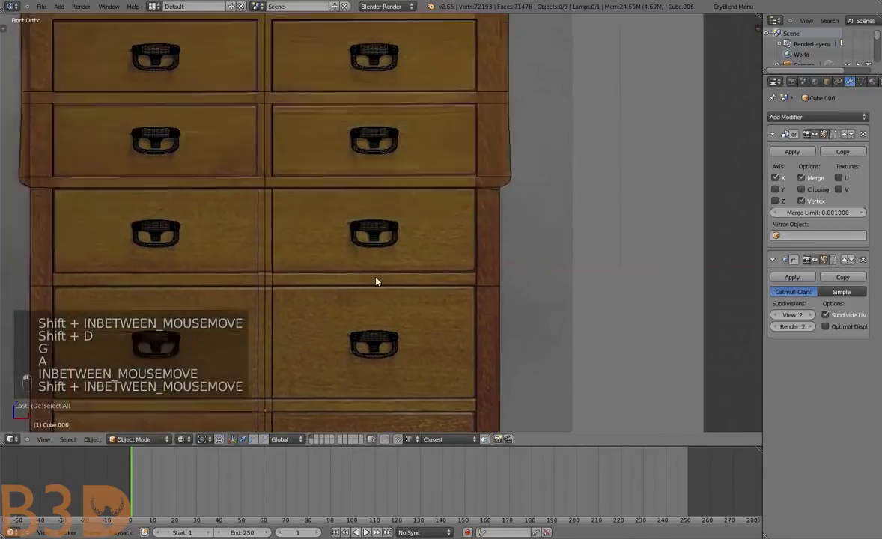
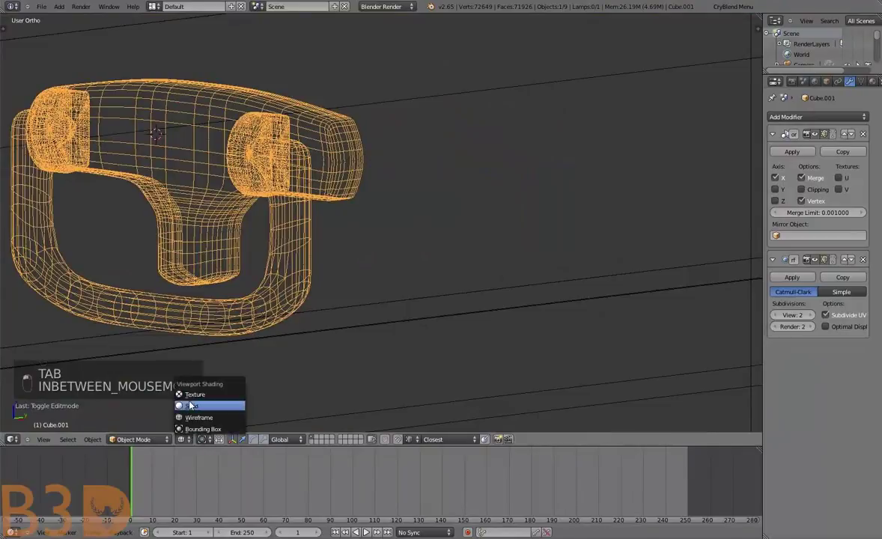
# Inspect a handle up close in solid shading, undoing an accidental delete
pyautogui.middleClick(369, 263)
pyautogui.press('KP_4')
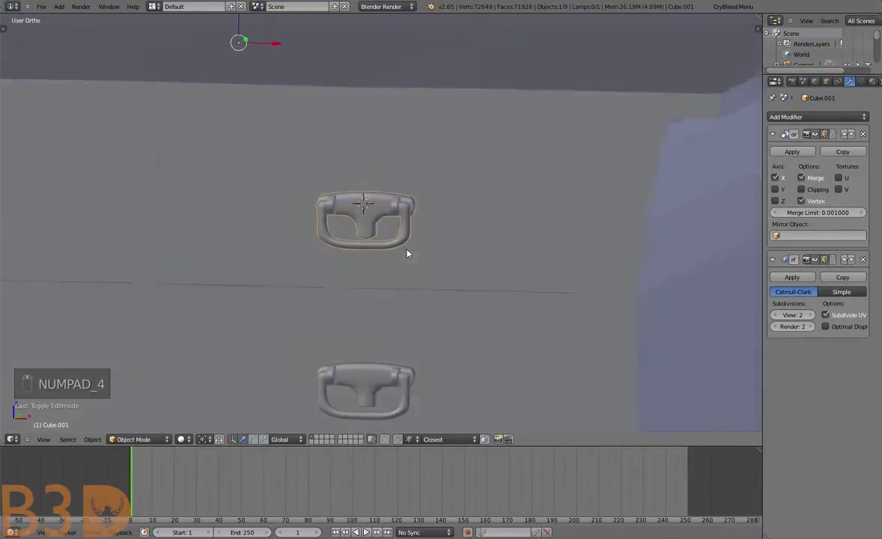
pyautogui.moveTo(473, 248); pyautogui.dragTo(432, 251)
pyautogui.press('Delete')
pyautogui.press('KP_0')
pyautogui.press('ctrl+z')
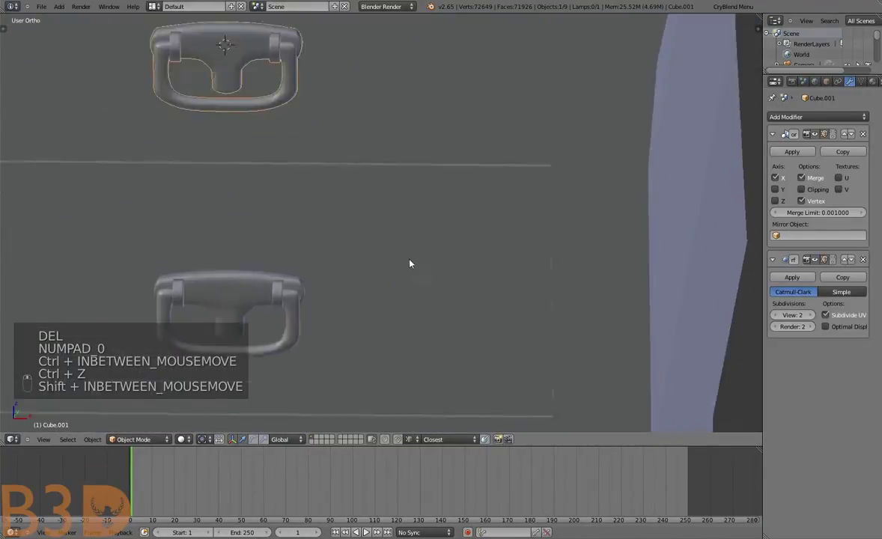
# Back out of the drawer front with repeated undos and mode toggles until the whole chest is in view
pyautogui.press('Tab')
pyautogui.press('ctrl+z')
pyautogui.press('ctrl+z')
pyautogui.press('Tab')
pyautogui.press('a')
pyautogui.press('Tab')
pyautogui.press('ctrl+z')
pyautogui.press('ctrl+z')
pyautogui.press('ctrl+z')
pyautogui.press('ctrl+z')
pyautogui.press('ctrl+z')
pyautogui.press('ctrl+z')
pyautogui.press('Tab')
pyautogui.press('a')
pyautogui.press('KP_5')
pyautogui.press('a')
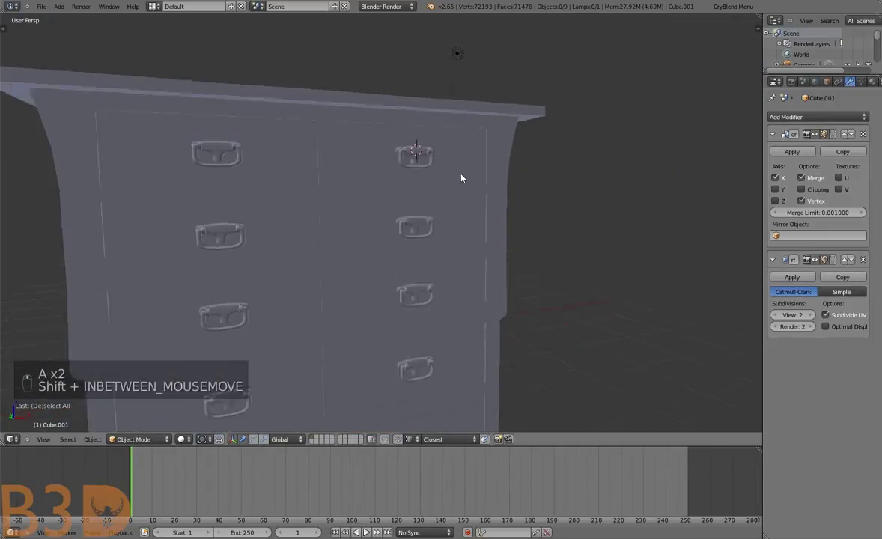
# Select the chest body and orbit to view the finished chest with its pulls at an angle
pyautogui.press('a')
pyautogui.press('a')
pyautogui.press('a')
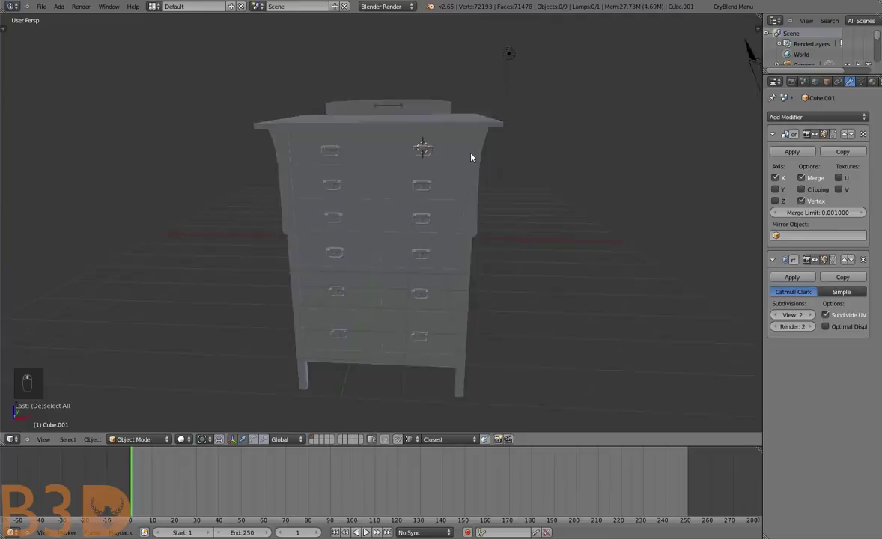
pyautogui.press('a')
pyautogui.moveTo(397, 96); pyautogui.dragTo(509, 111)
pyautogui.moveTo(510, 111); pyautogui.dragTo(532, 114)
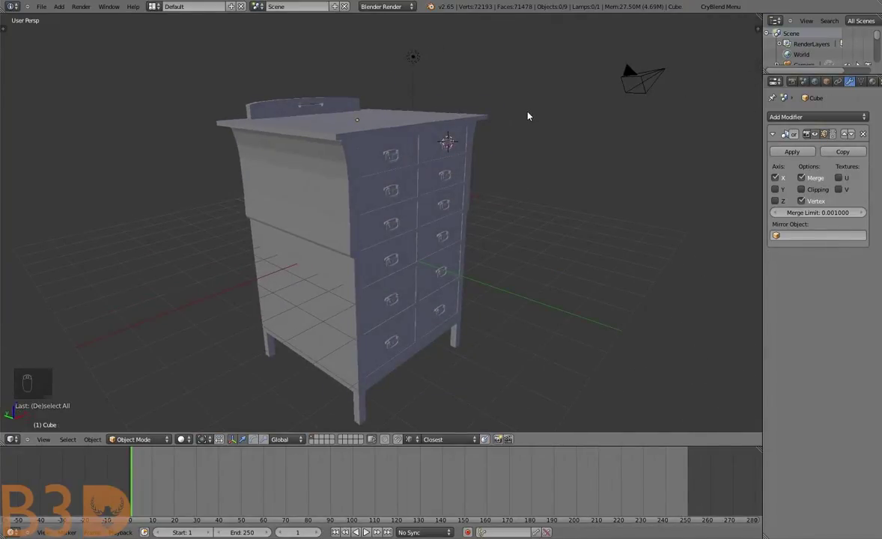